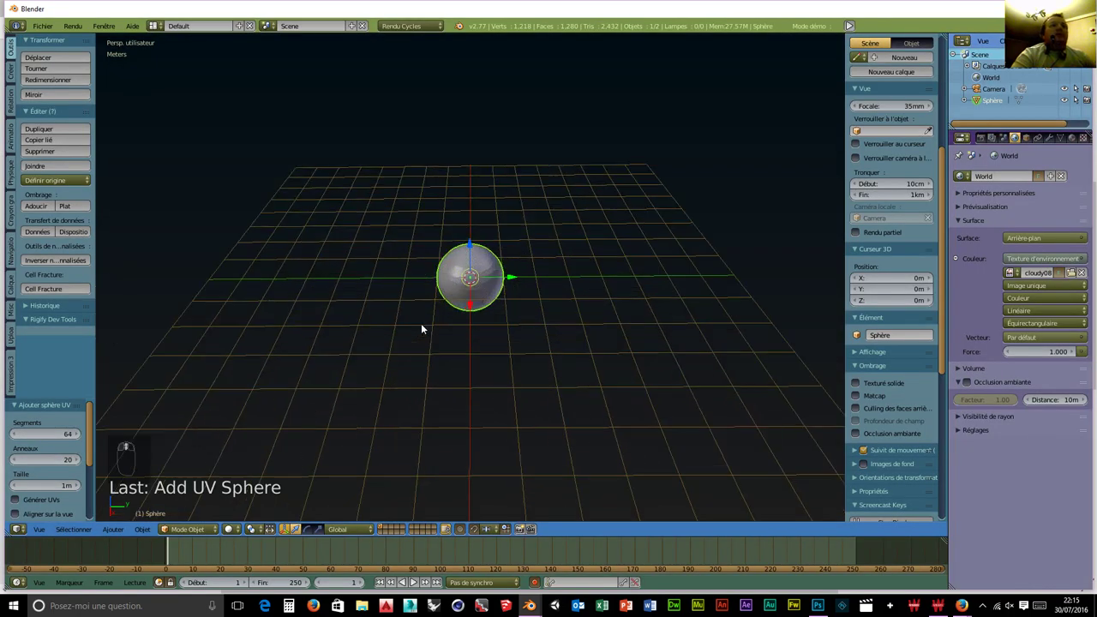
Add a plane and scale it up into a wide ground beneath the sphere.
key(shift+a)
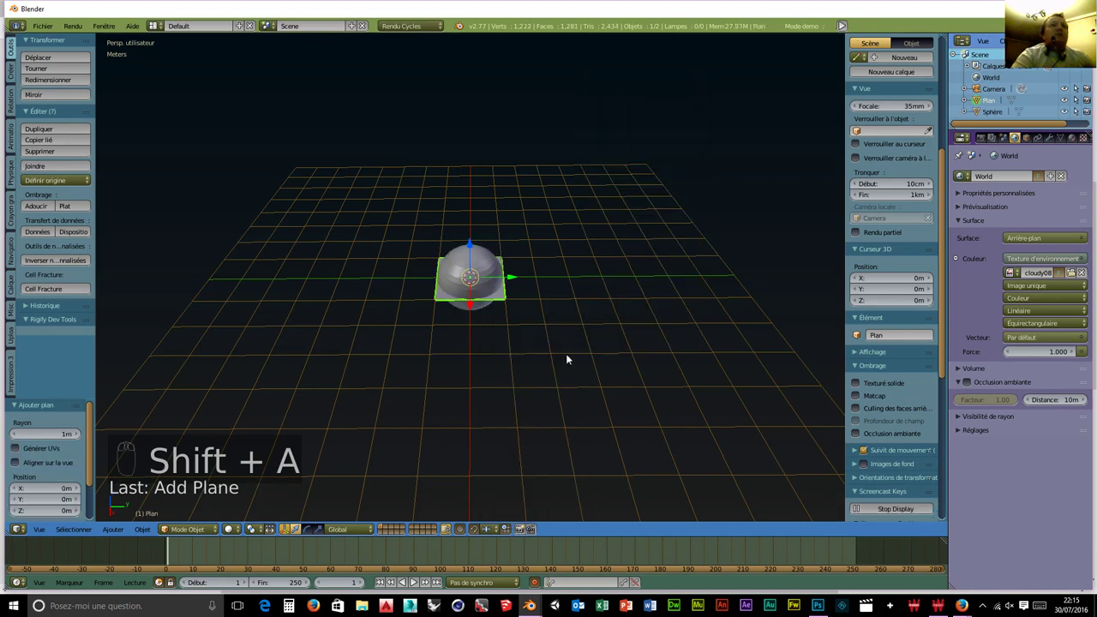
key(s)
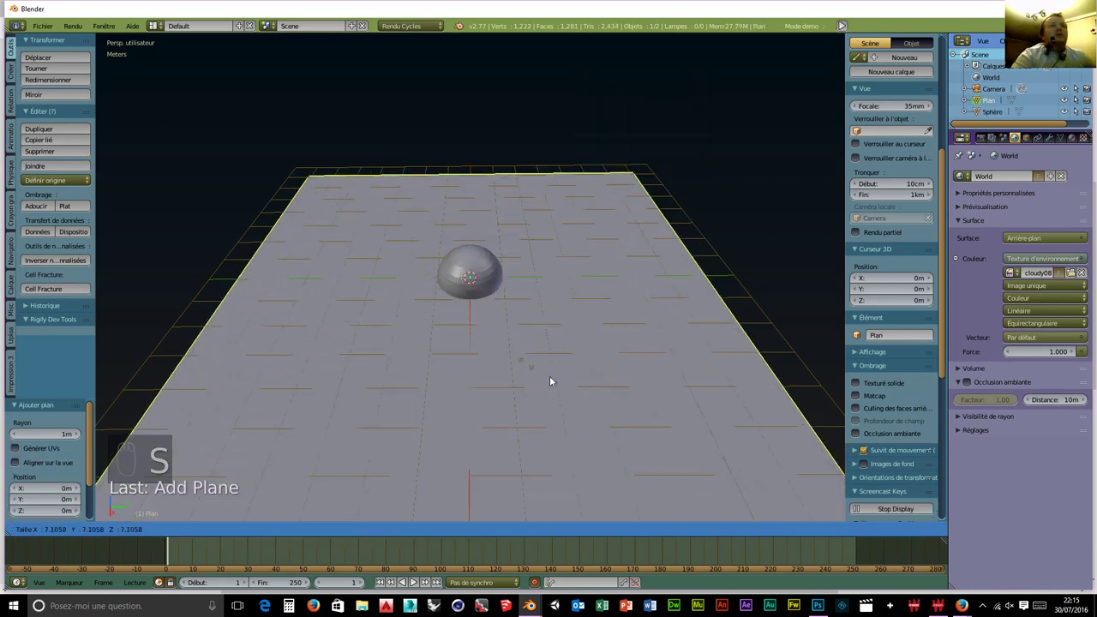
key(s)
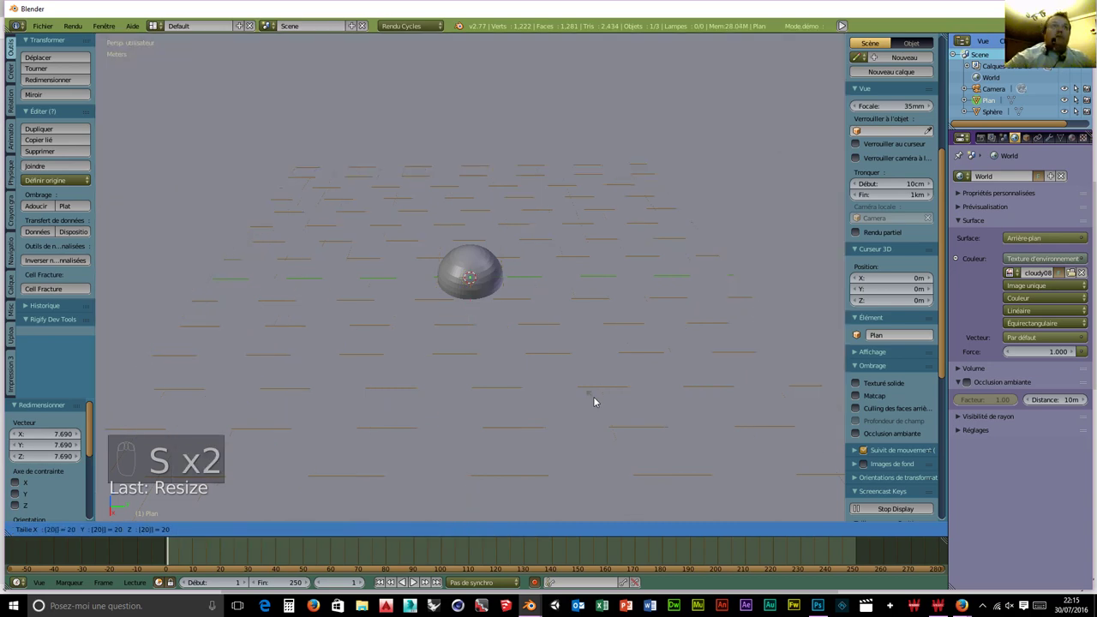
middle_click(586, 329)
drag(575, 330, 1076, 140)
drag(1076, 141, 415, 327)
drag(416, 328, 408, 312)
scroll(up, 3)
scroll(down, 3)
scroll(up, 3)
Give the plane a white Glossy BSDF material with roughness 0.109 and rest the sphere on it.
drag(399, 307, 485, 262)
drag(486, 262, 471, 183)
drag(472, 249, 496, 177)
drag(497, 175, 474, 233)
drag(495, 530, 492, 374)
drag(493, 374, 677, 157)
drag(677, 157, 375, 423)
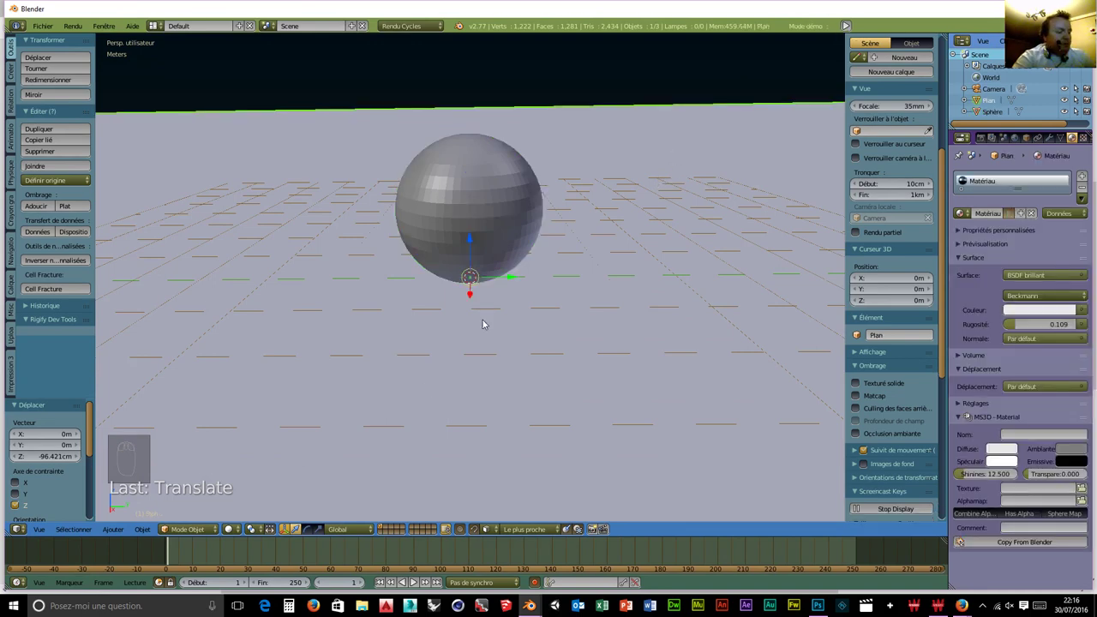
Switch the viewport shading to a live Cycles rendered preview (Shift+Z).
key(shift+z)
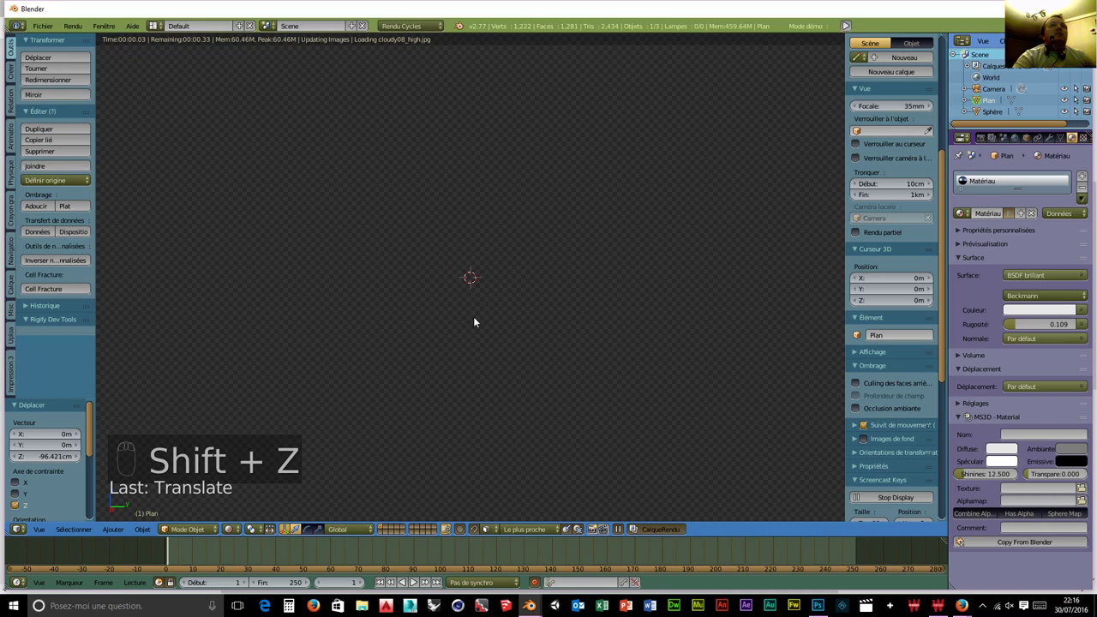
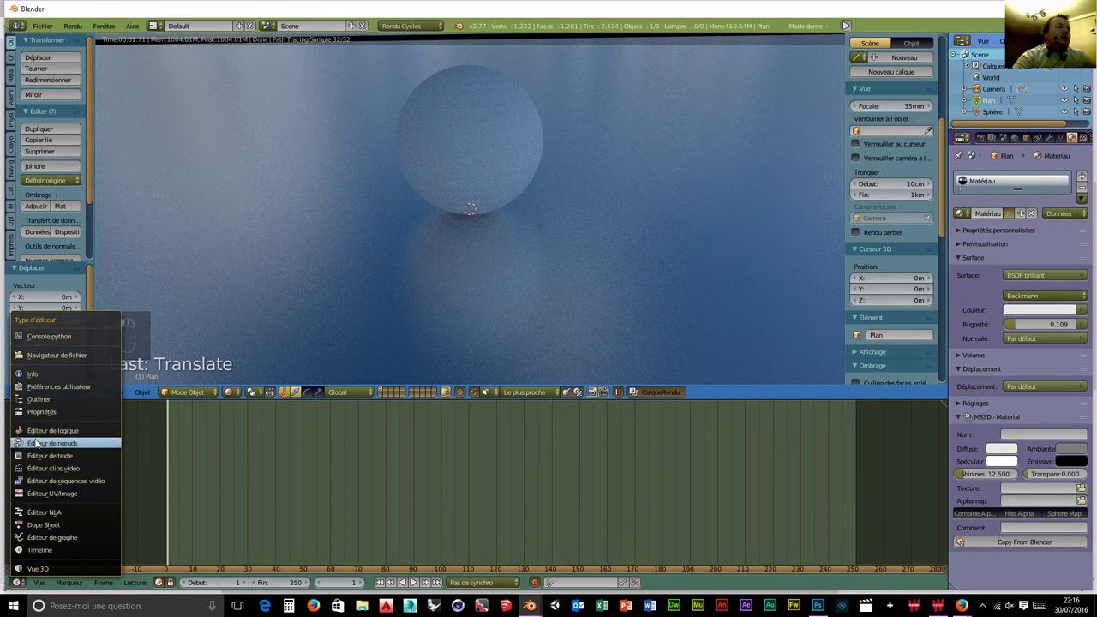
Turn the lower area into a Node Editor showing the World's shading nodes.
click(40, 446)
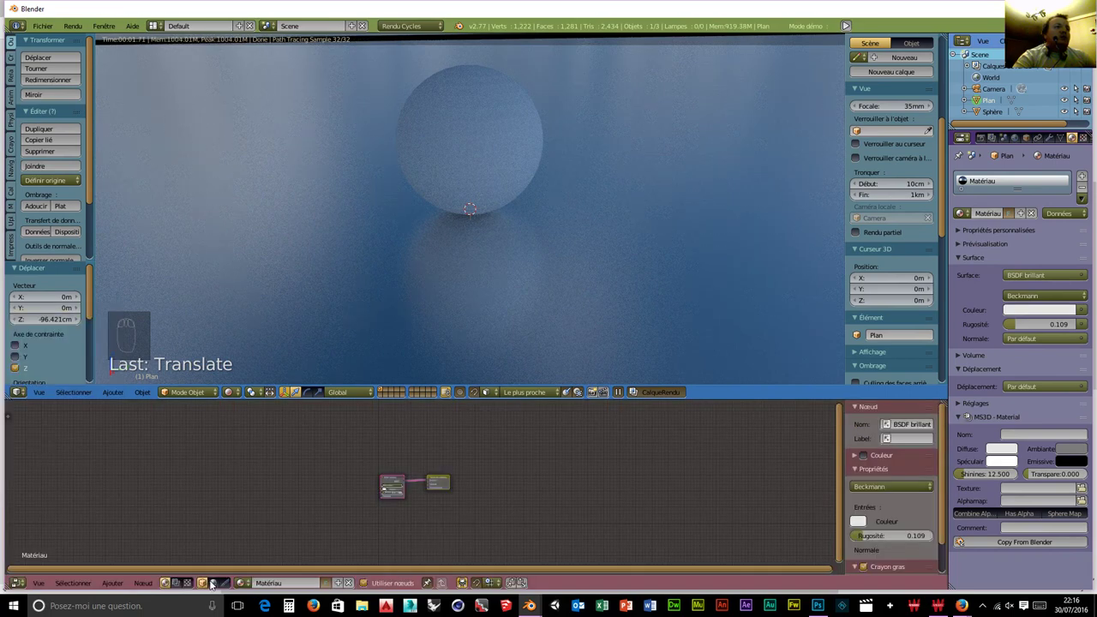
drag(215, 582, 441, 532)
middle_click(456, 542)
drag(440, 532, 293, 488)
key(shift+a)
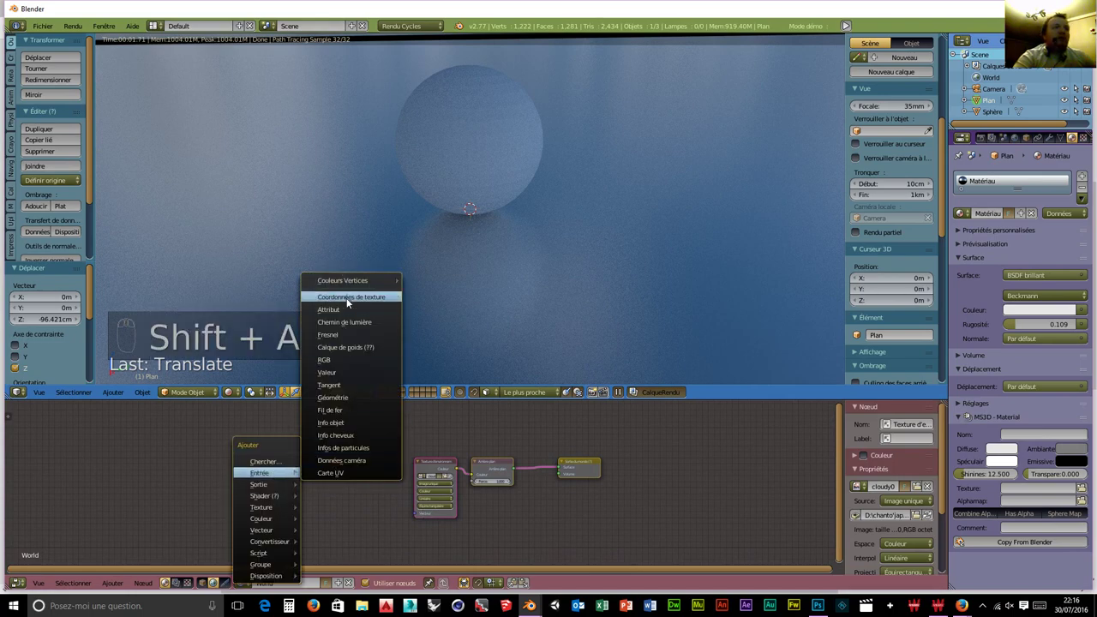
Add a Mapping node and wire it into the cloudy08 sky environment texture.
key(shift+a)
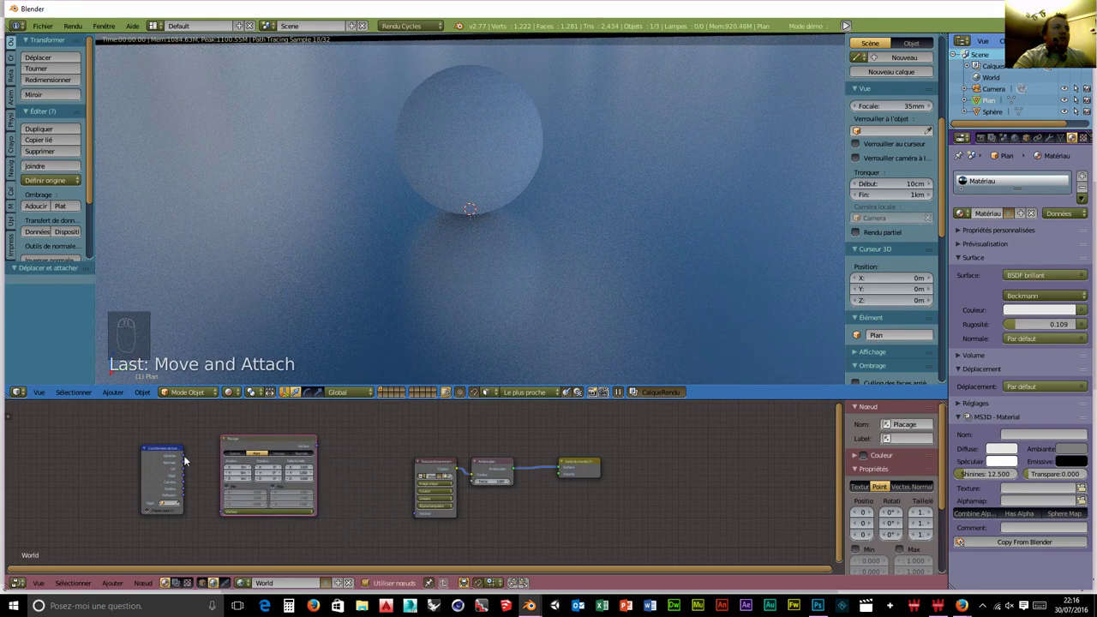
drag(189, 459, 324, 452)
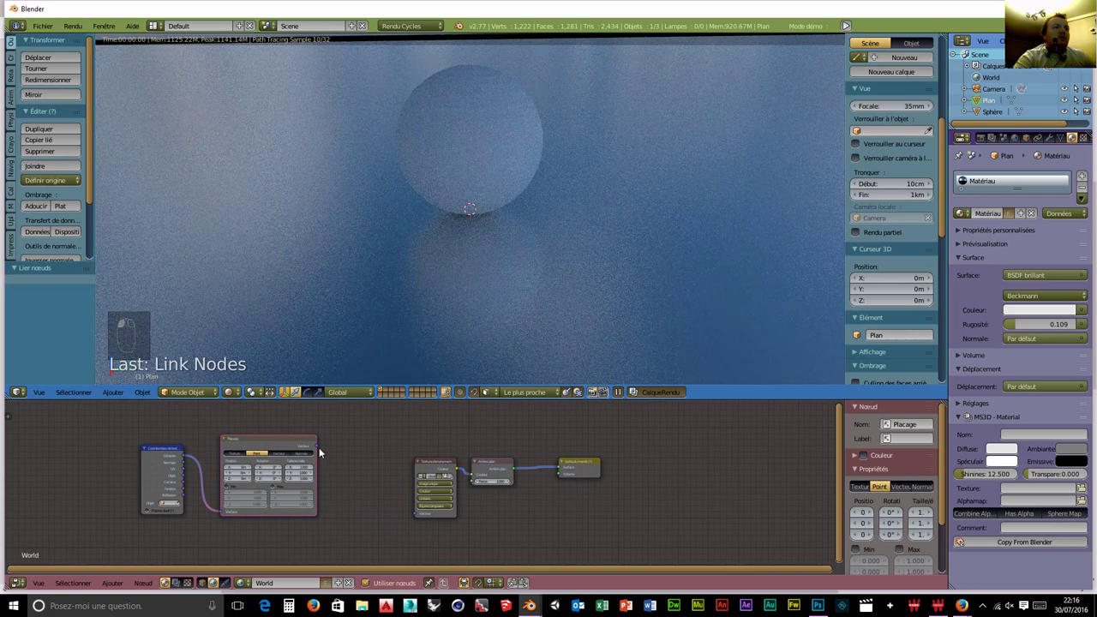
drag(322, 450, 437, 464)
drag(432, 462, 465, 515)
Chain two Math nodes (value 2.1) into the background strength to brighten the sky.
key(shift+a)
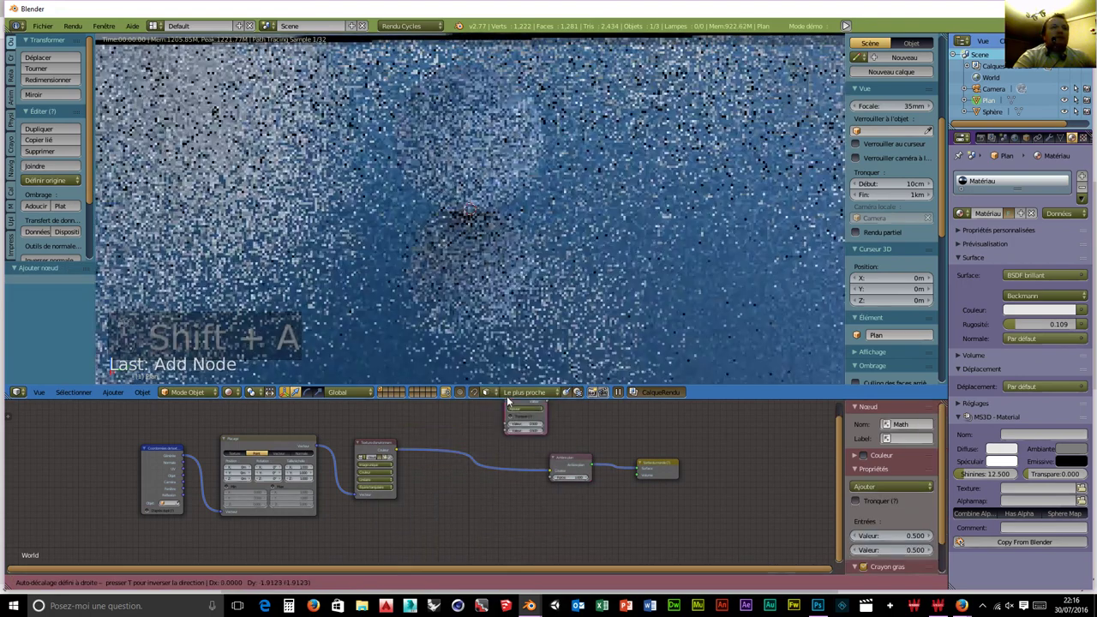
key(shift+a)
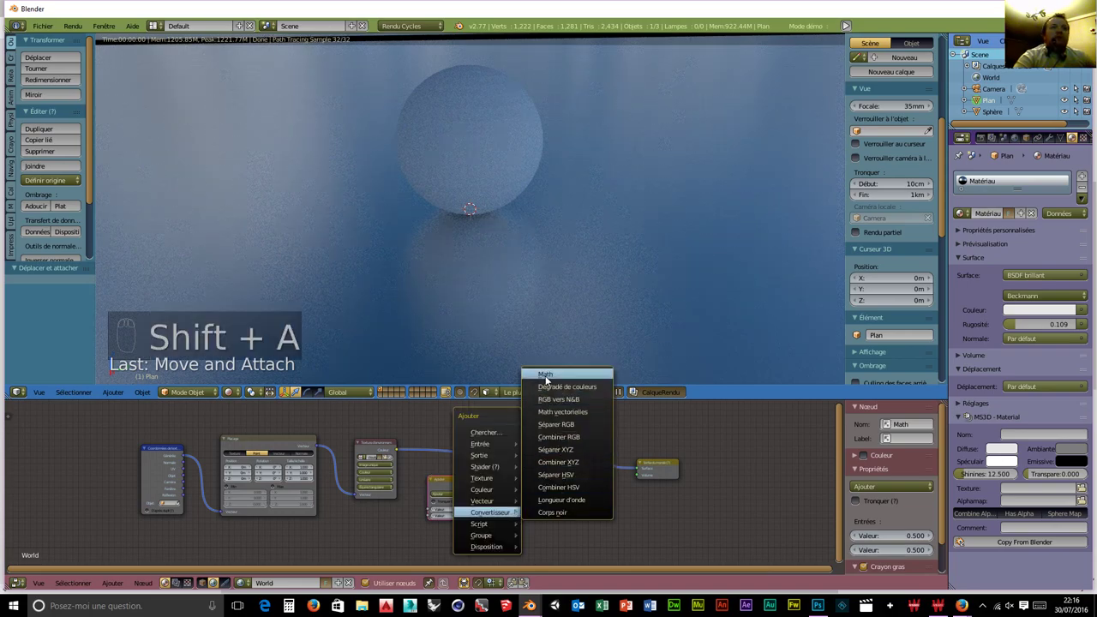
drag(459, 496, 400, 456)
drag(400, 456, 476, 485)
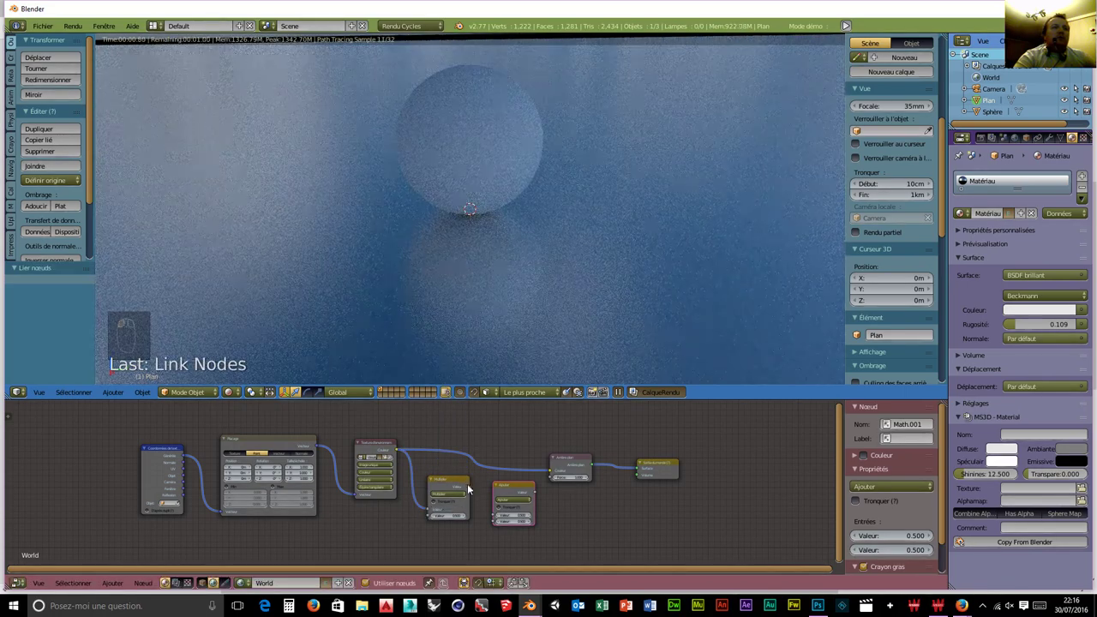
drag(487, 492, 537, 494)
drag(538, 494, 481, 385)
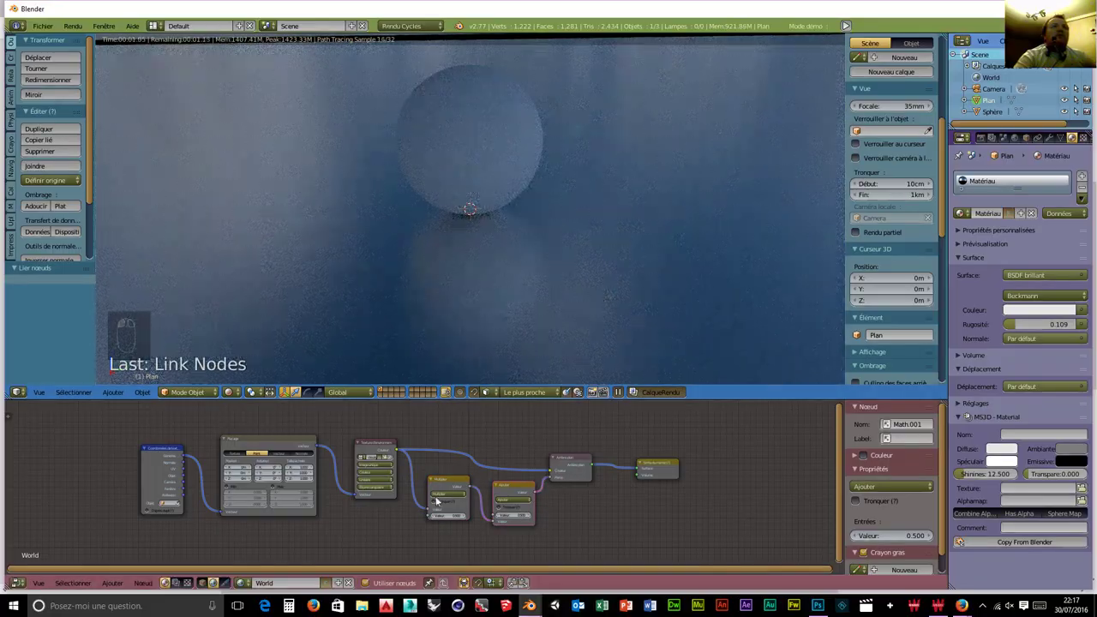
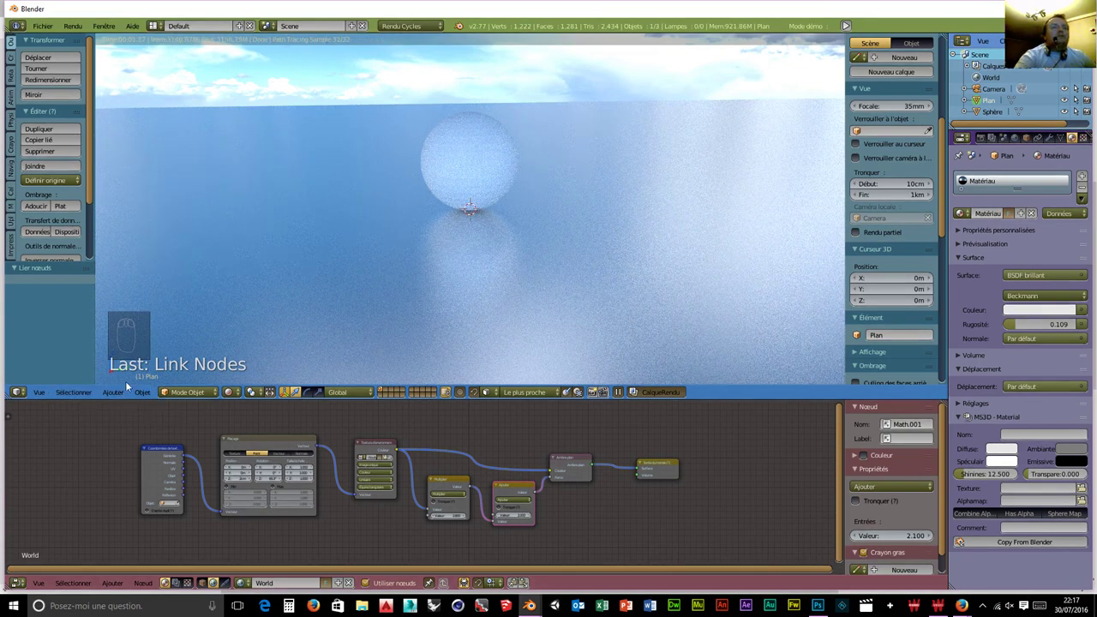
drag(326, 208, 326, 208)
Hide the ground plane and leave rendered preview for the solid grid view.
key(h)
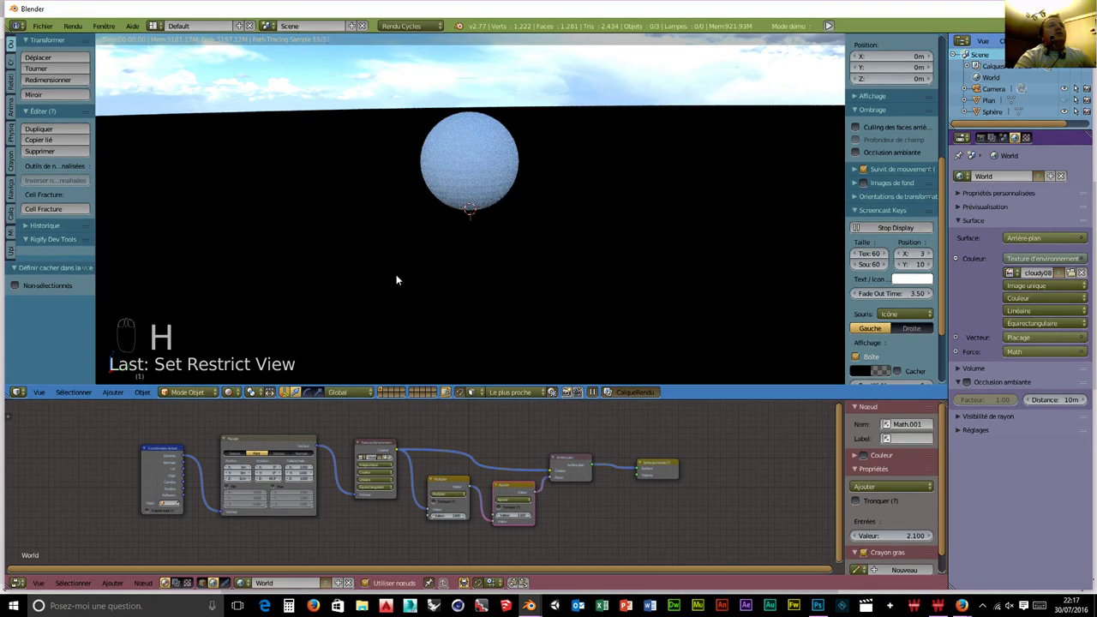
drag(240, 394, 205, 394)
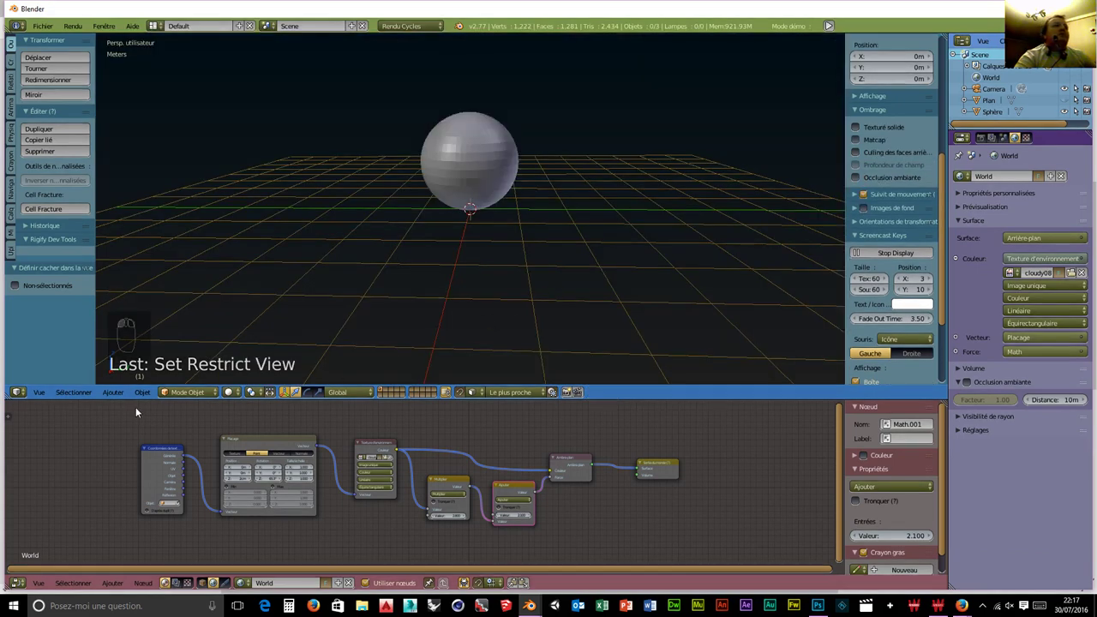
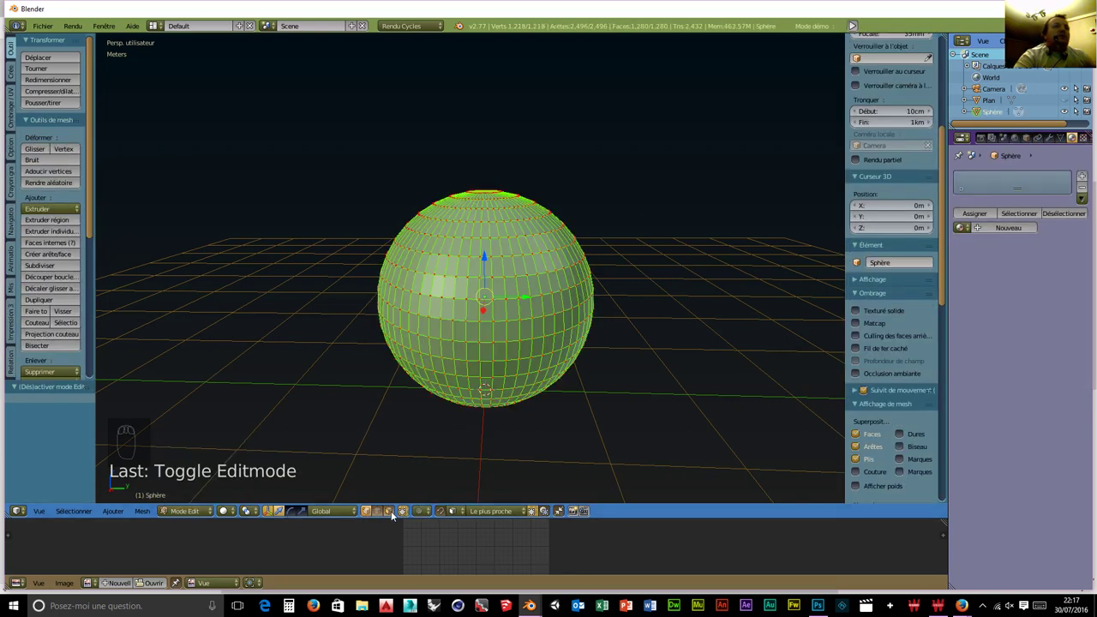
Bring up the File menu's list of commands.
drag(393, 516, 407, 515)
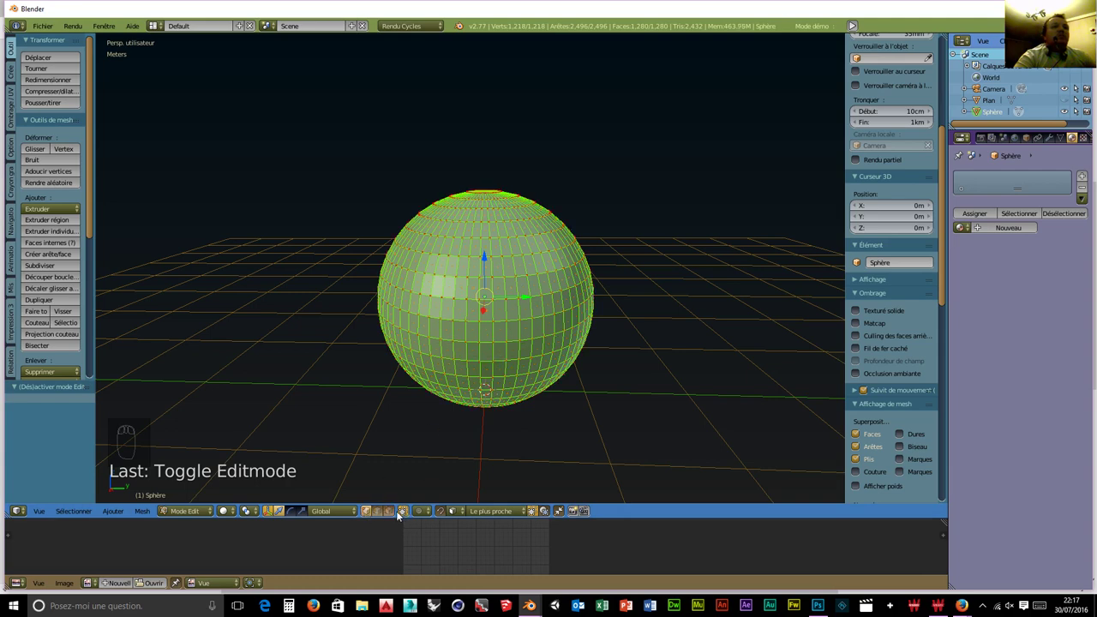
drag(395, 515, 44, 30)
drag(42, 30, 61, 185)
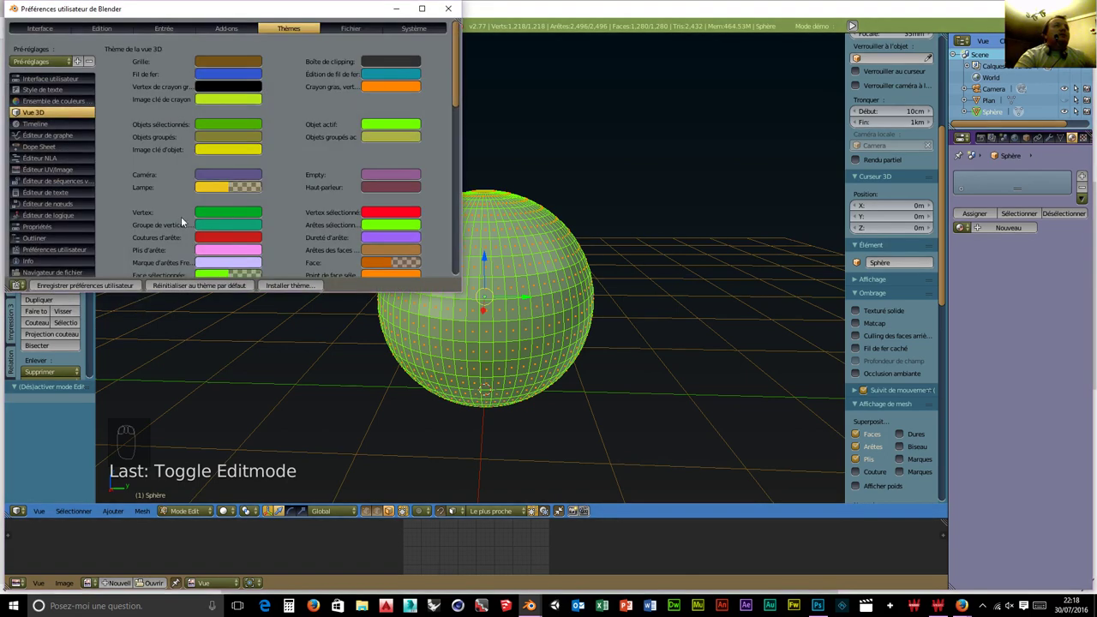
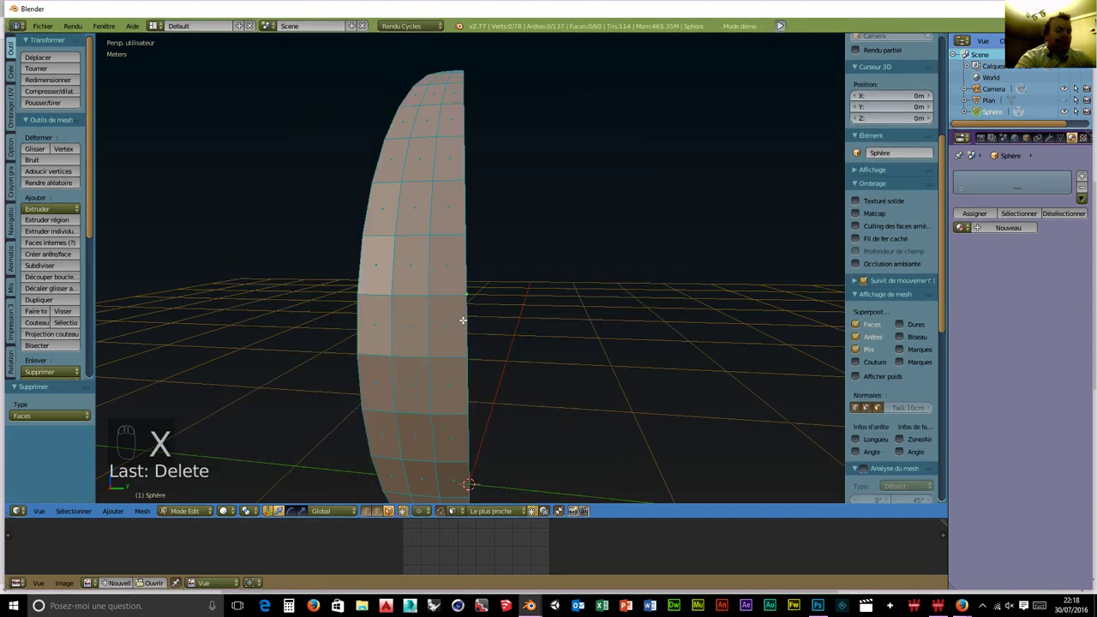
Delete unwanted sphere geometry, leaving a 19-face patch with all 40 vertices selected.
key(a)
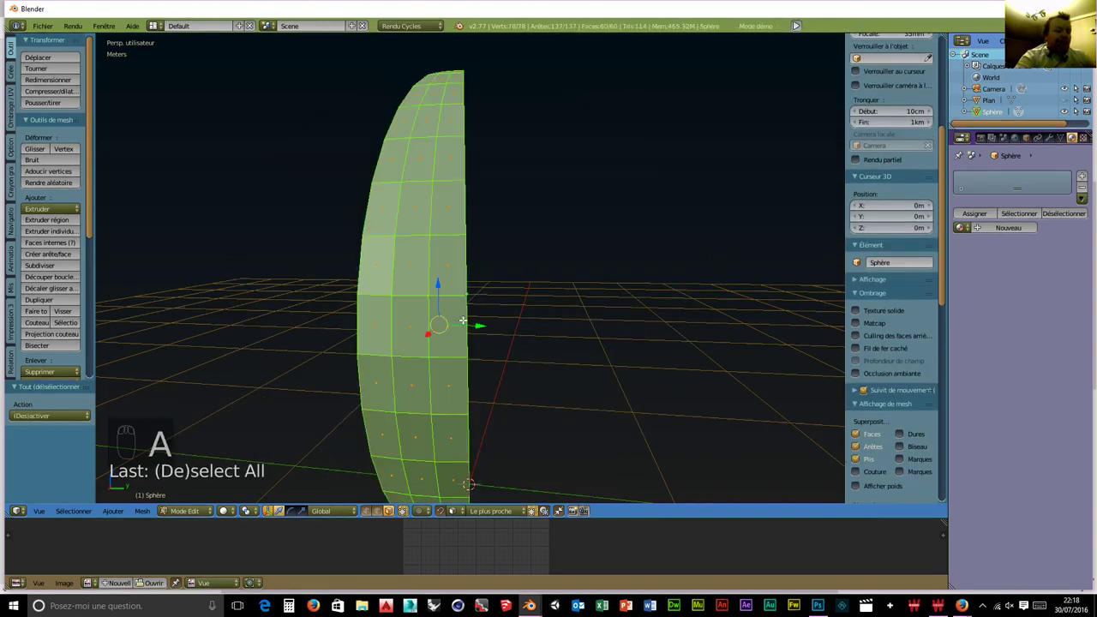
key(x)
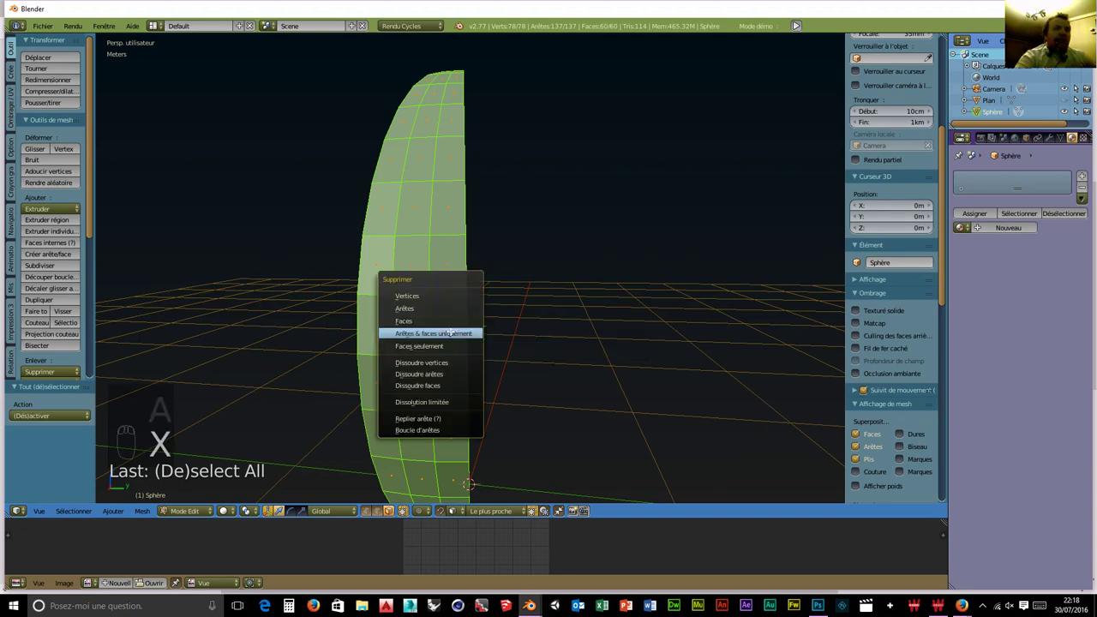
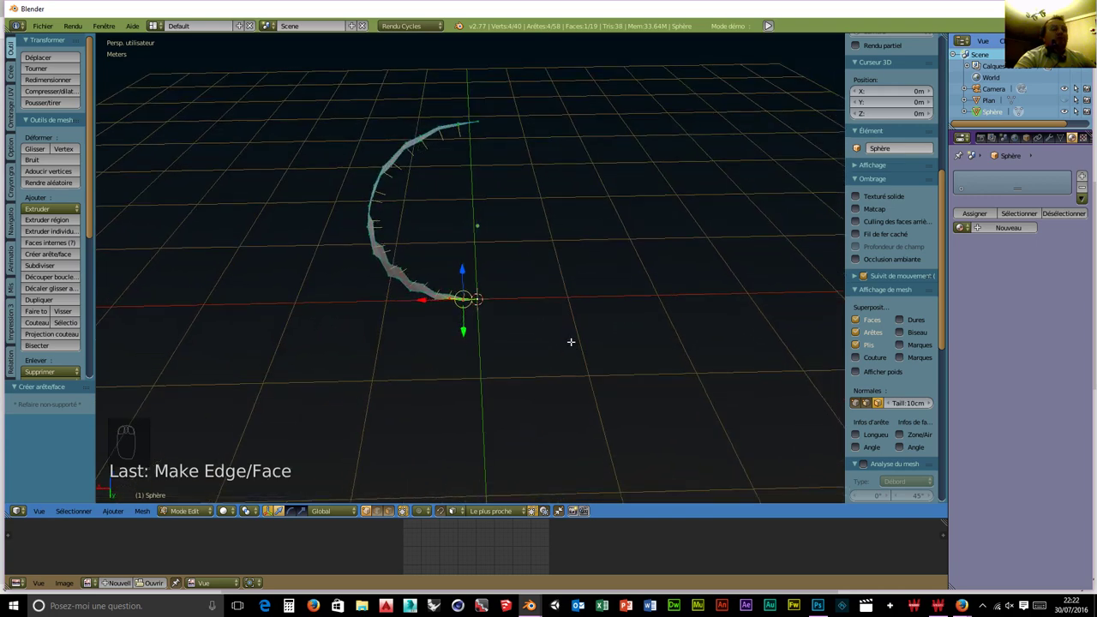
key(a)
key(a)
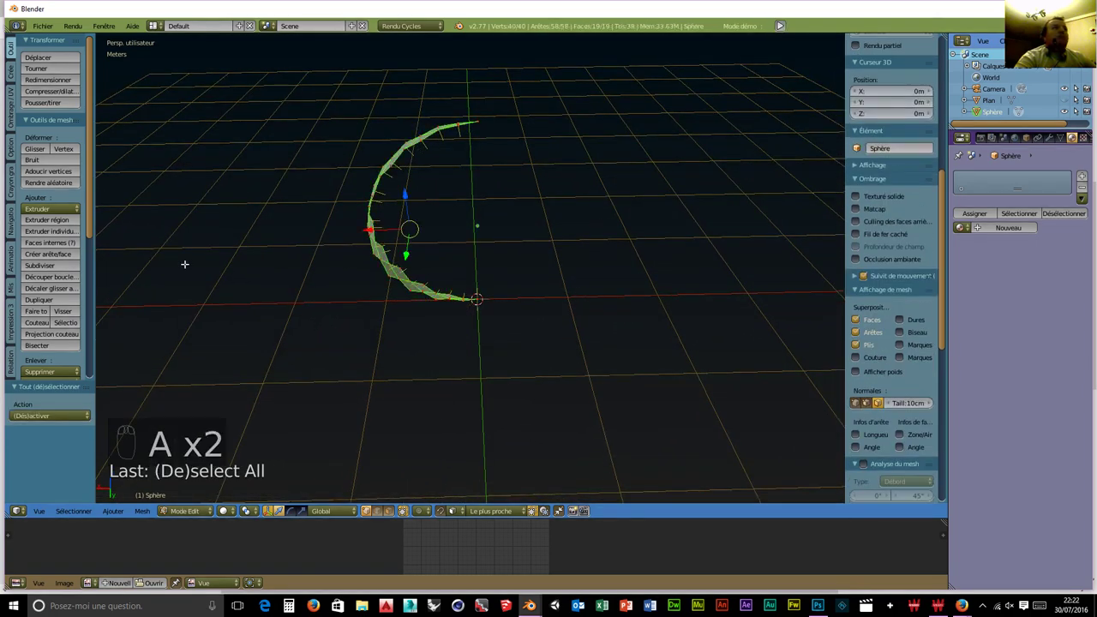
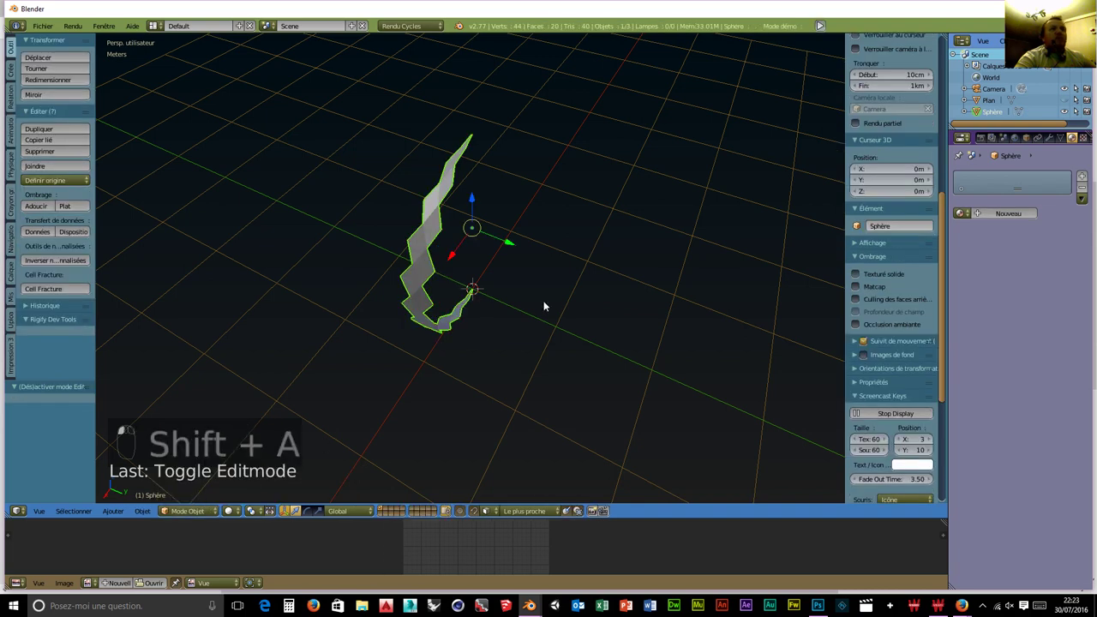
Add a plain-axes empty at the origin rotated 360/32 (11.25°) around Z.
click(547, 303)
key(shift+a)
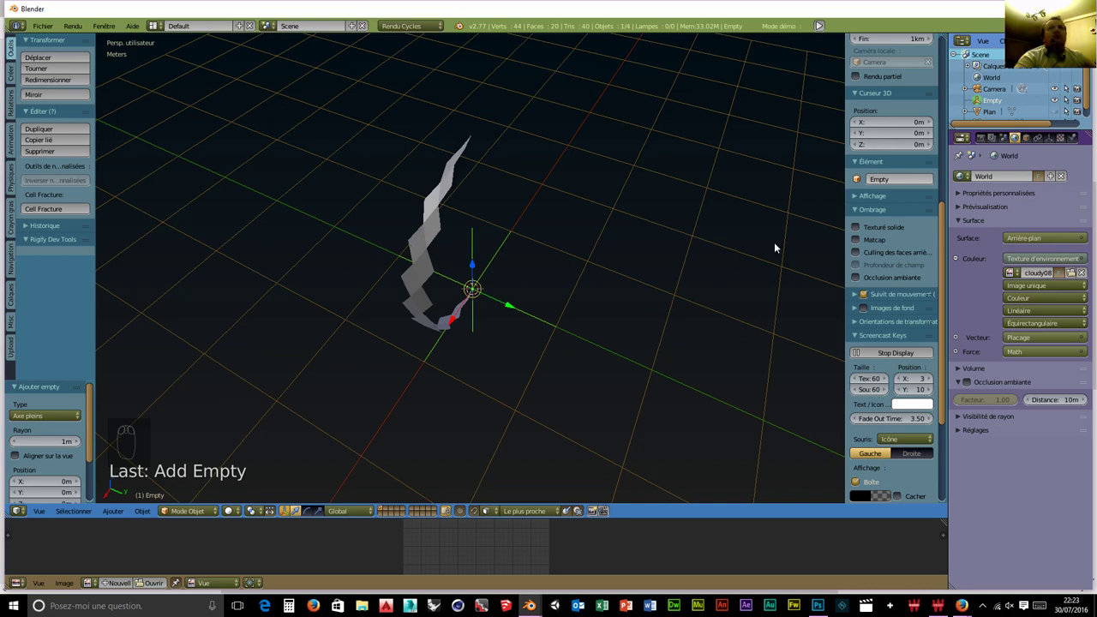
scroll(down, 3)
drag(815, 202, 899, 192)
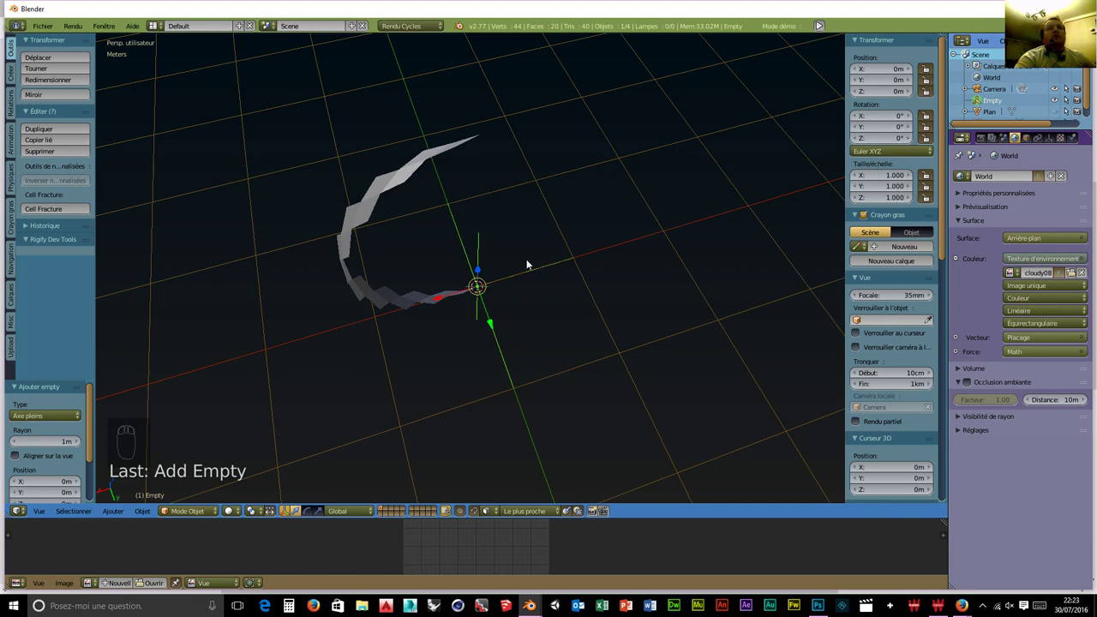
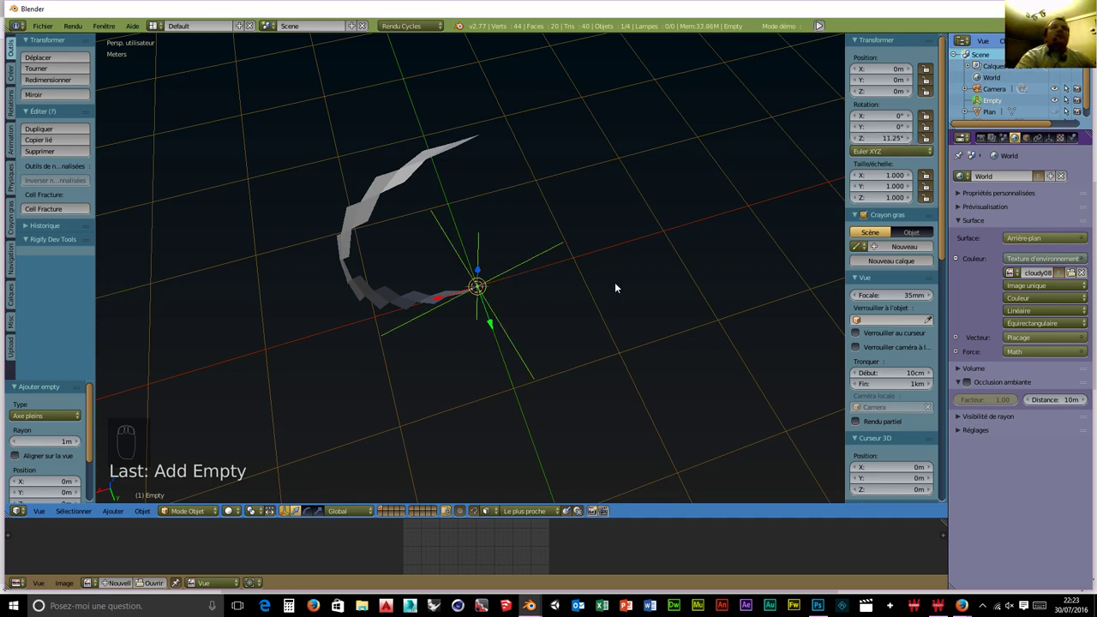
drag(620, 296, 314, 288)
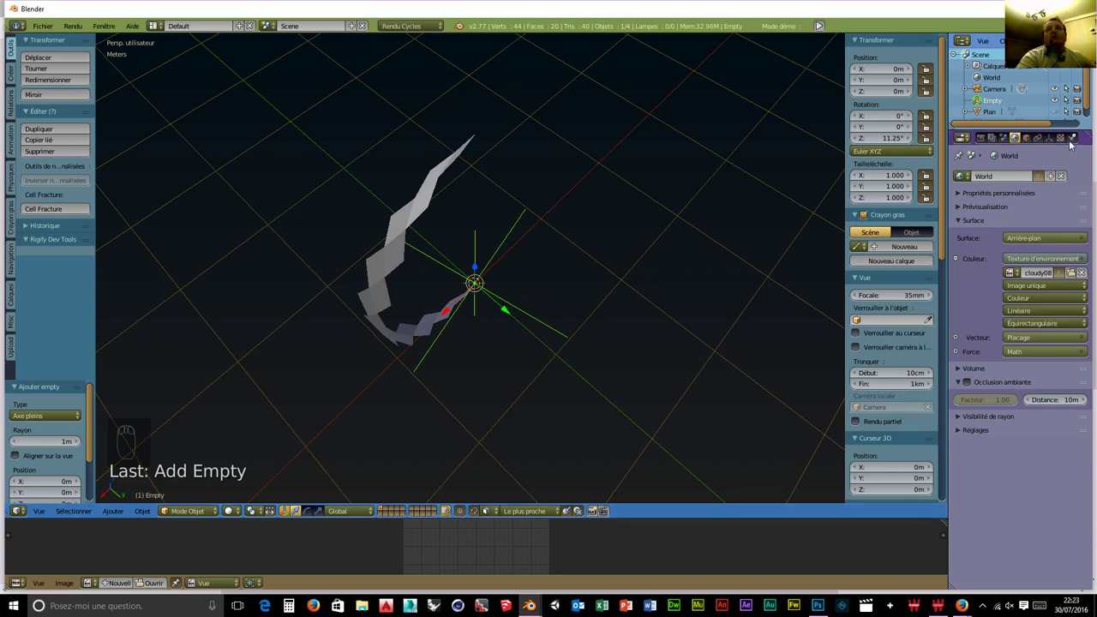
Give the sphere an Array modifier, count 2, relative offset off and the empty as object offset.
drag(394, 241, 369, 326)
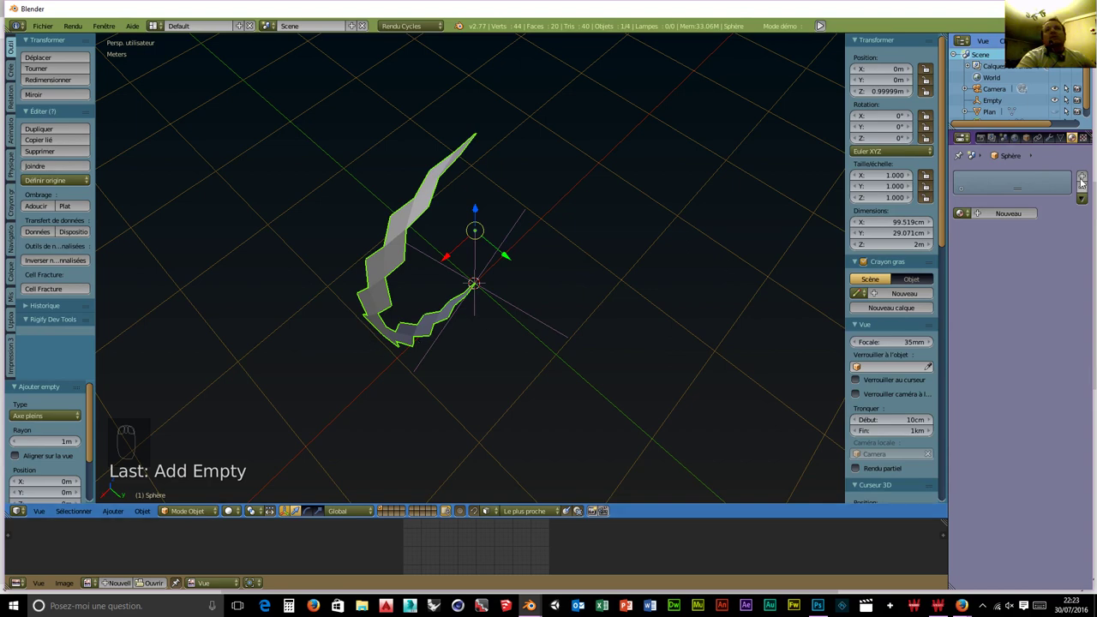
drag(1054, 145, 761, 264)
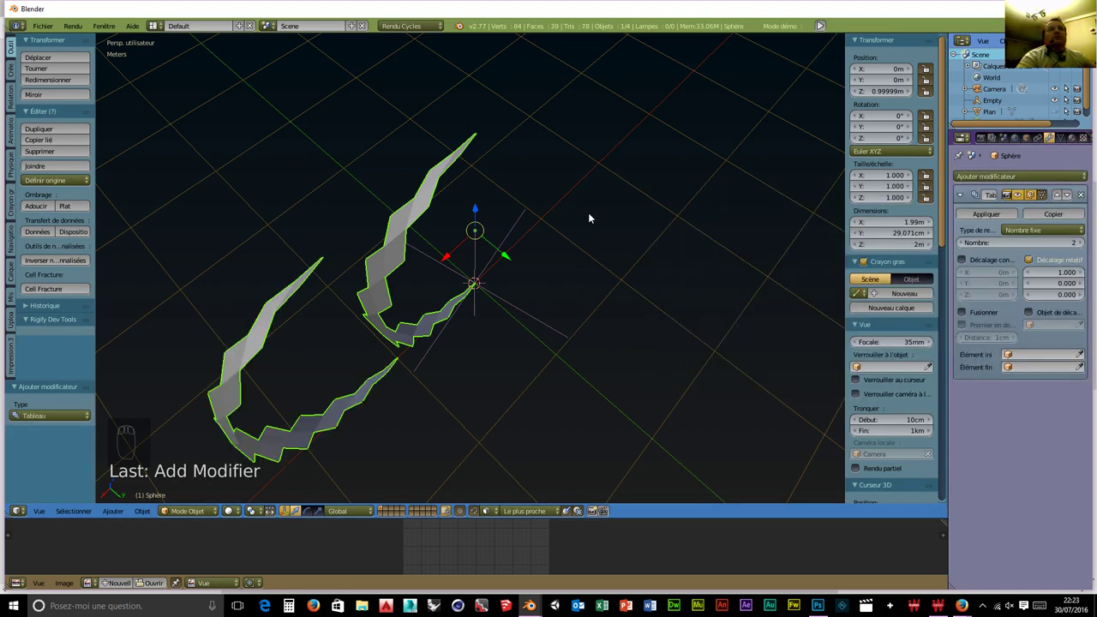
scroll(down, 3)
drag(607, 323, 1033, 266)
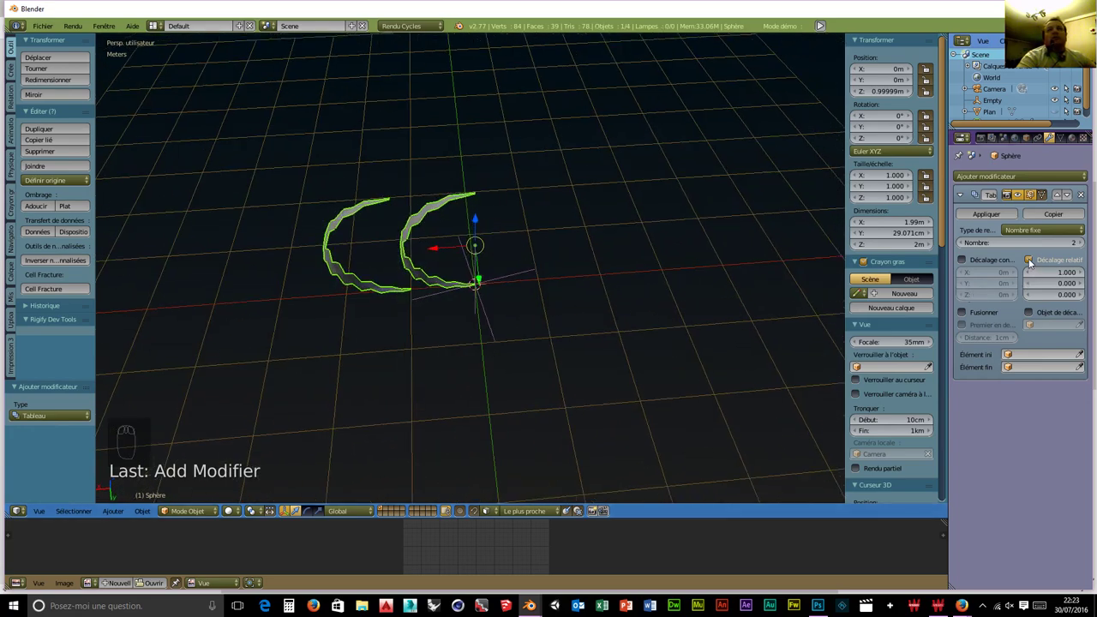
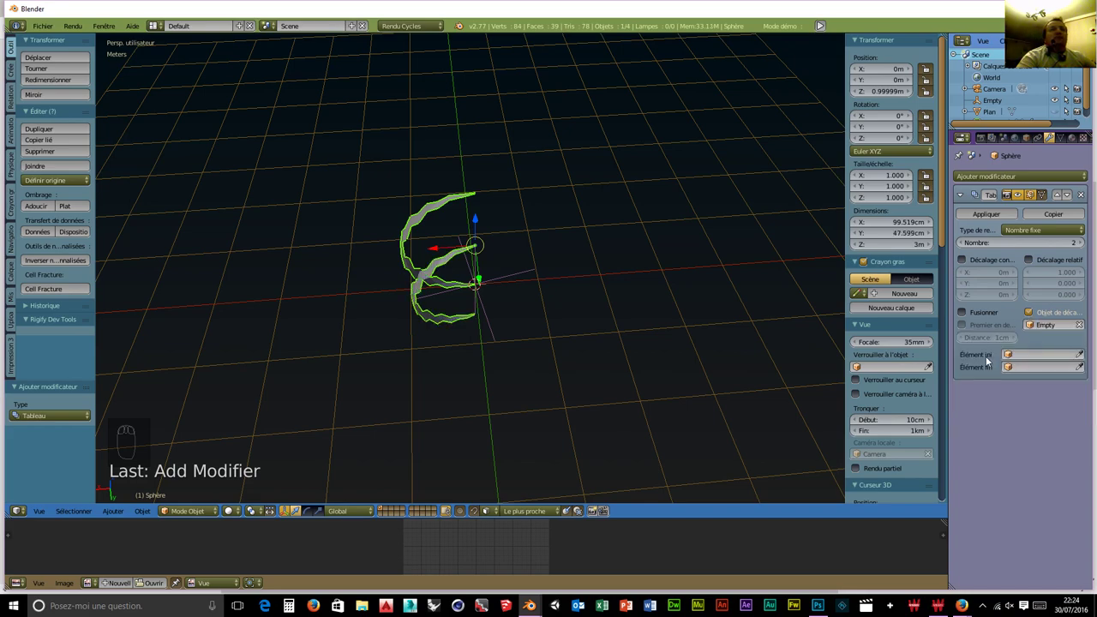
drag(577, 378, 673, 368)
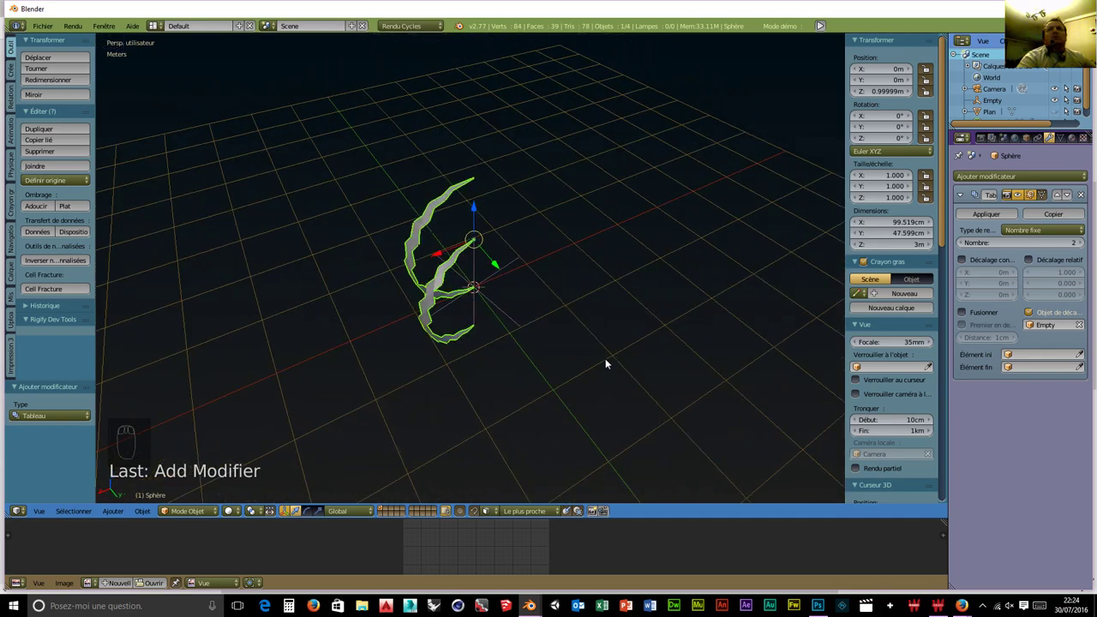
drag(480, 215, 554, 306)
drag(554, 307, 533, 274)
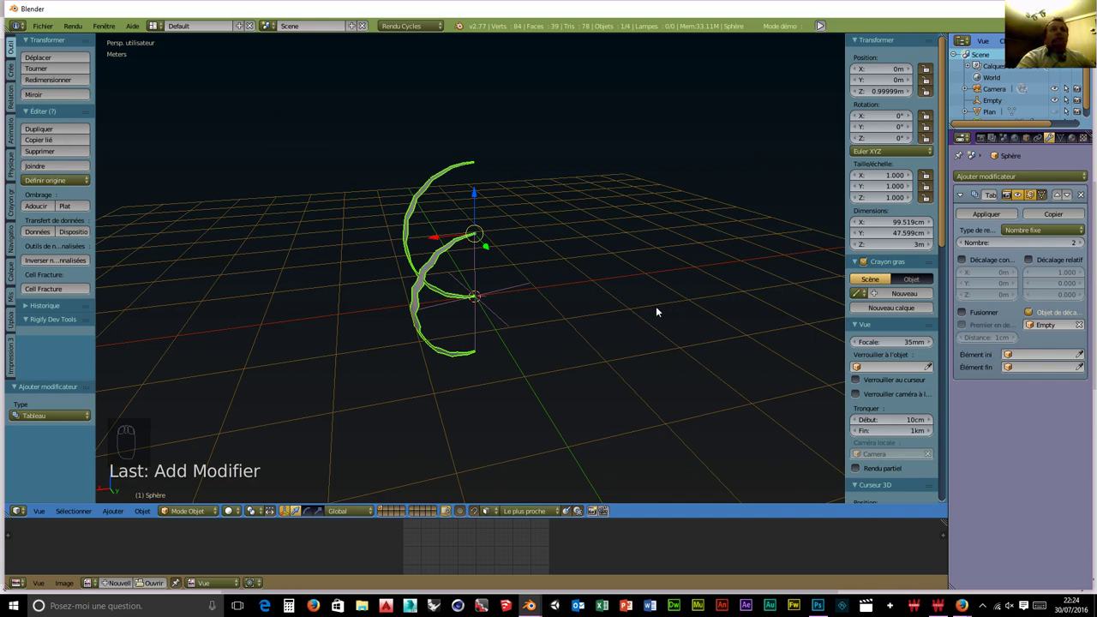
Delete the old empty and reselect the sphere with its Array modifier settings shown.
key(ctrl+z)
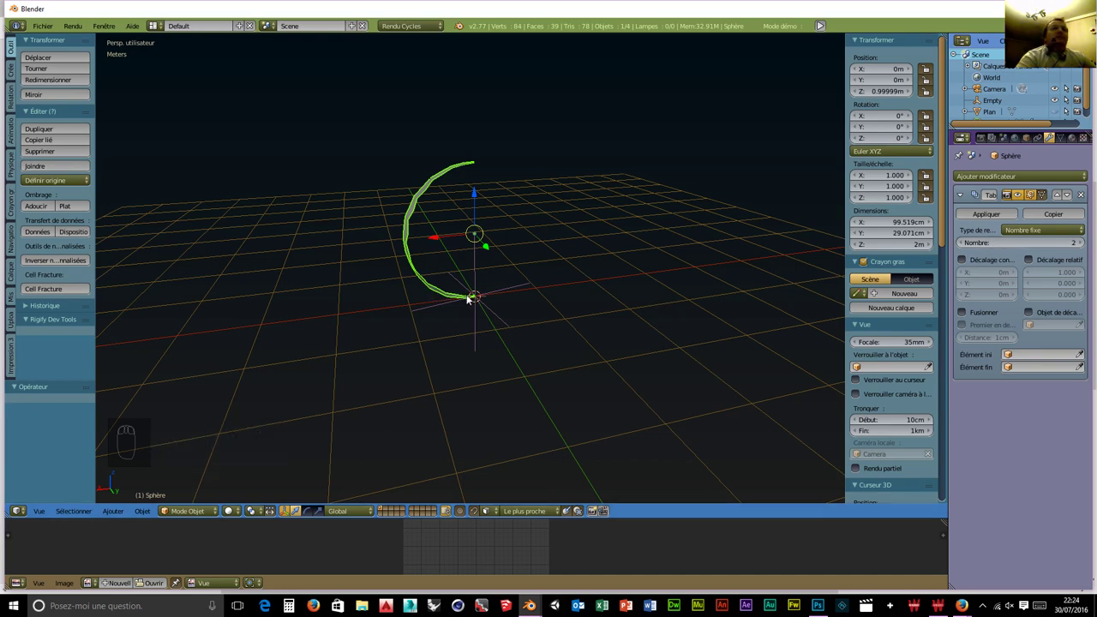
drag(483, 273, 547, 285)
key(x)
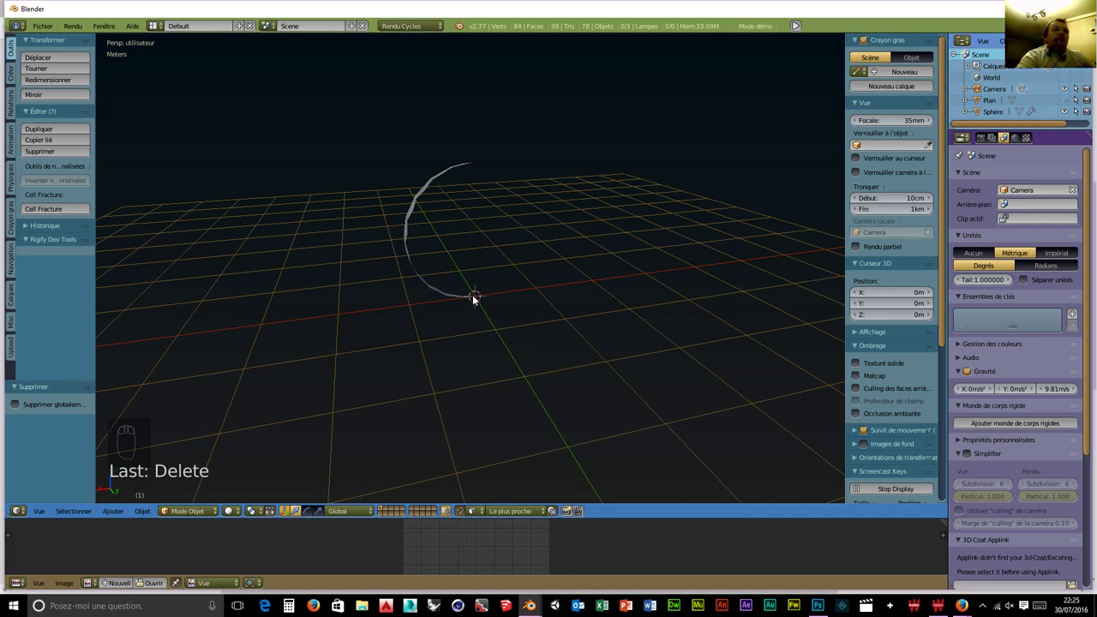
drag(417, 273, 146, 515)
drag(146, 515, 178, 416)
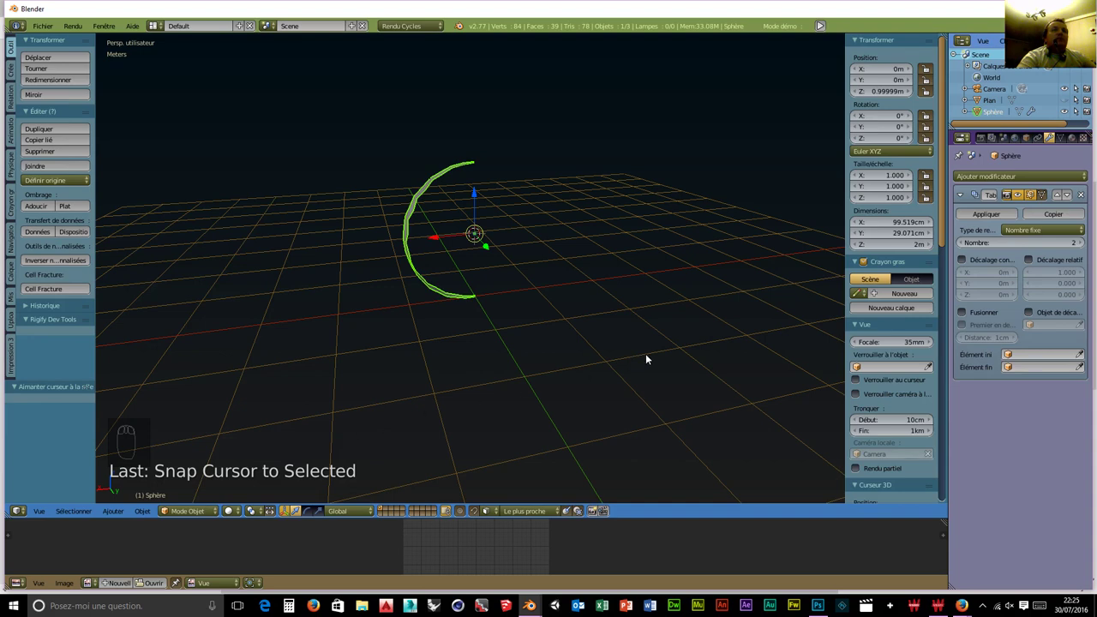
Bring up the Add menu to insert a new empty for the 32-copy array.
key(shift+a)
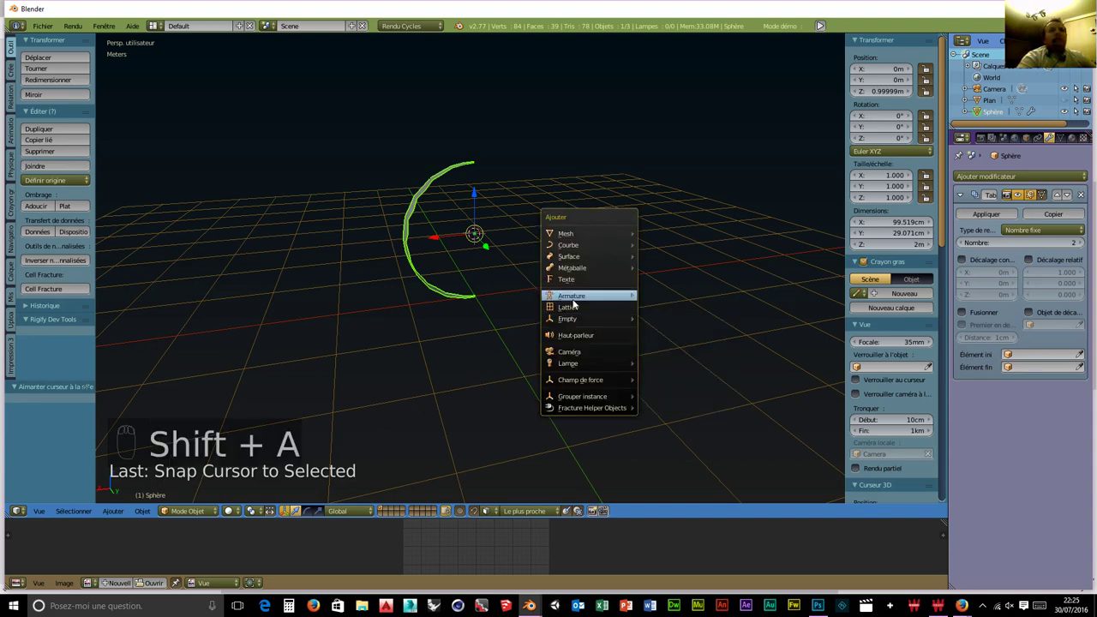
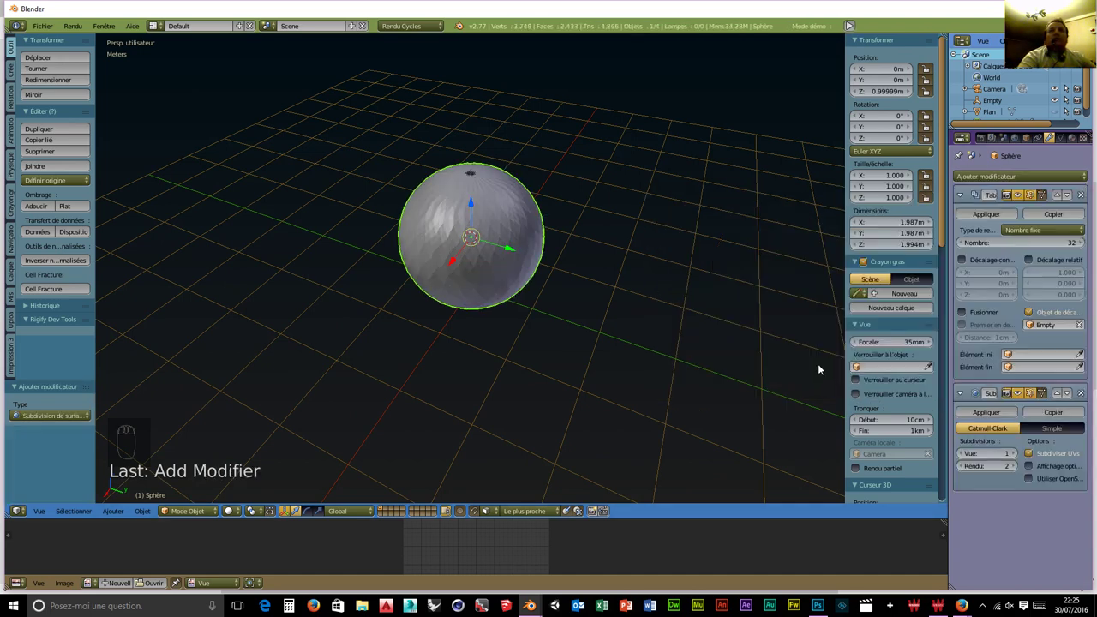
Raise Subsurf View to 2 and enable Array merge with first-and-last joined at 1 mm.
drag(1017, 457, 517, 231)
drag(546, 306, 450, 259)
drag(514, 311, 507, 204)
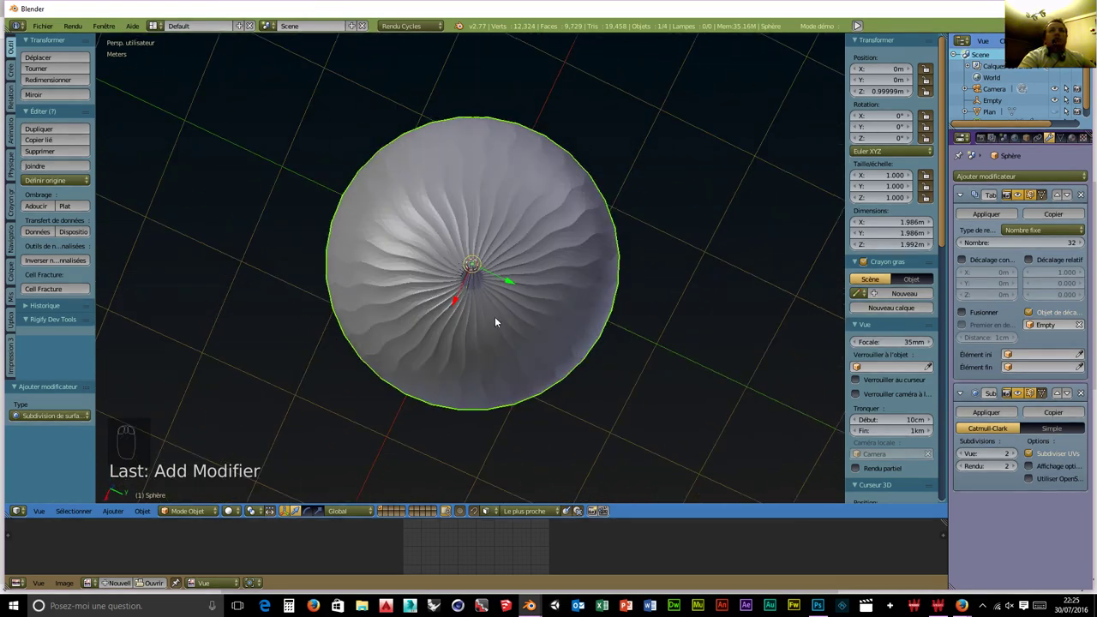
drag(965, 317, 504, 261)
drag(512, 314, 468, 120)
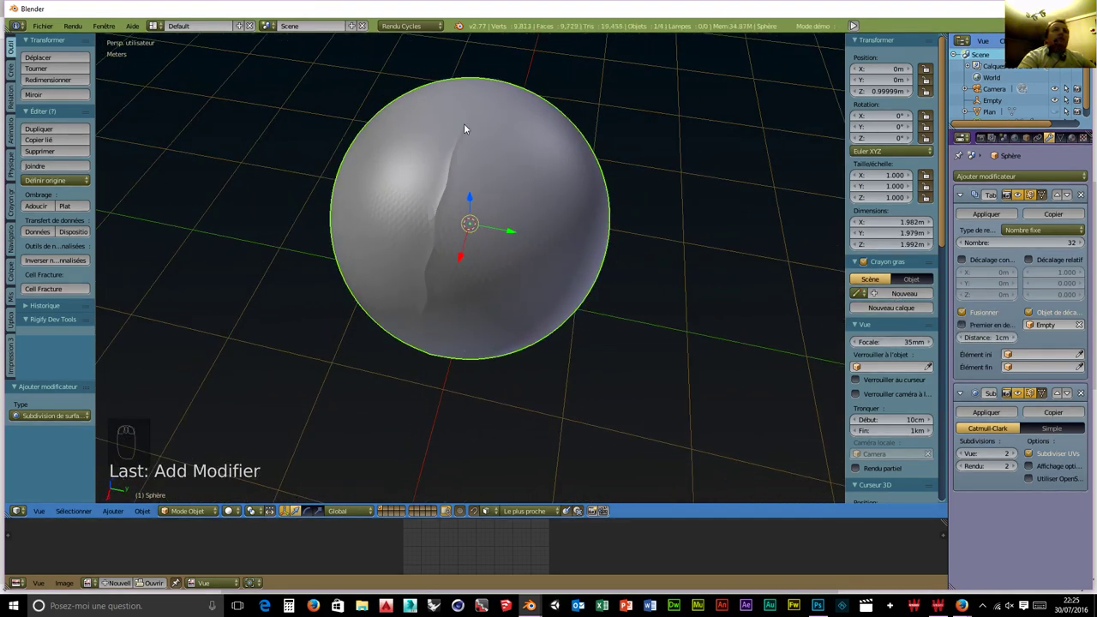
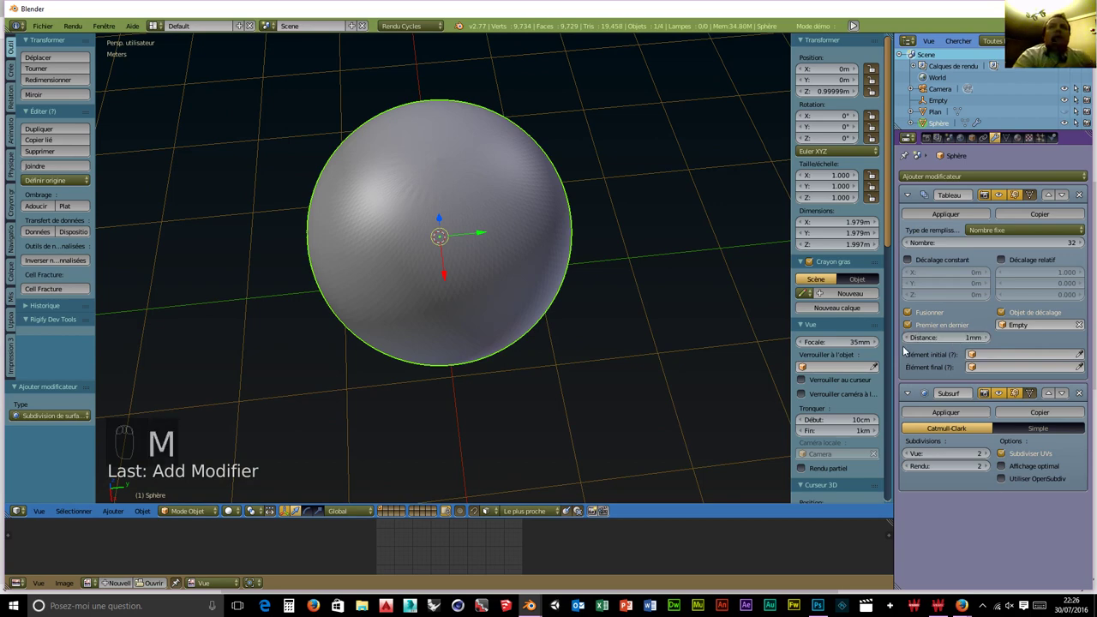
Orbit the view to look along the ground beside the sphere.
drag(471, 349, 462, 254)
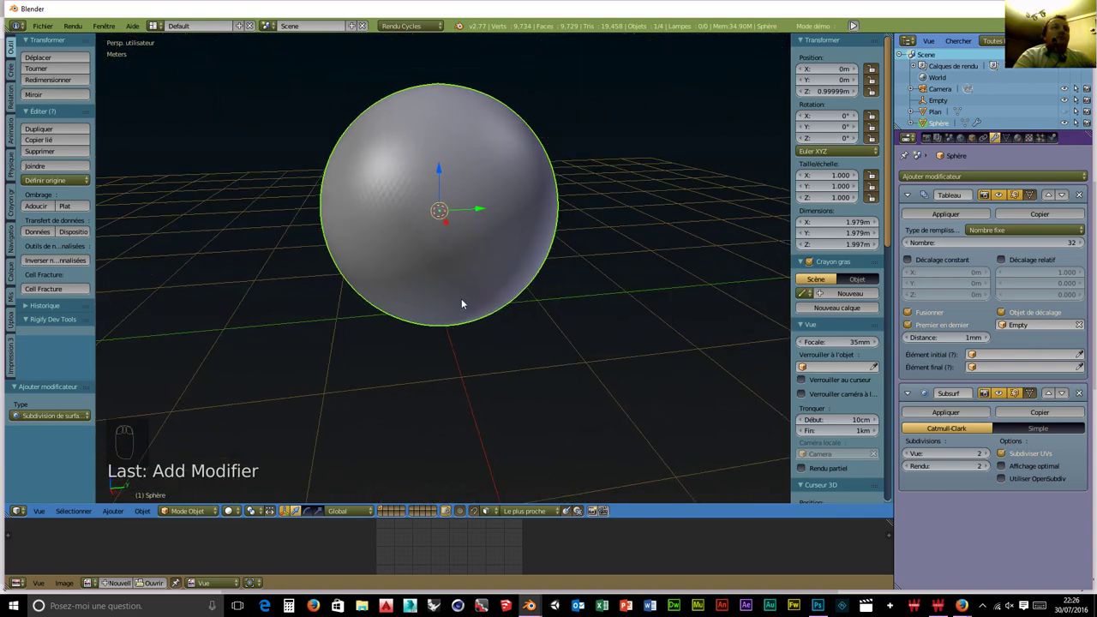
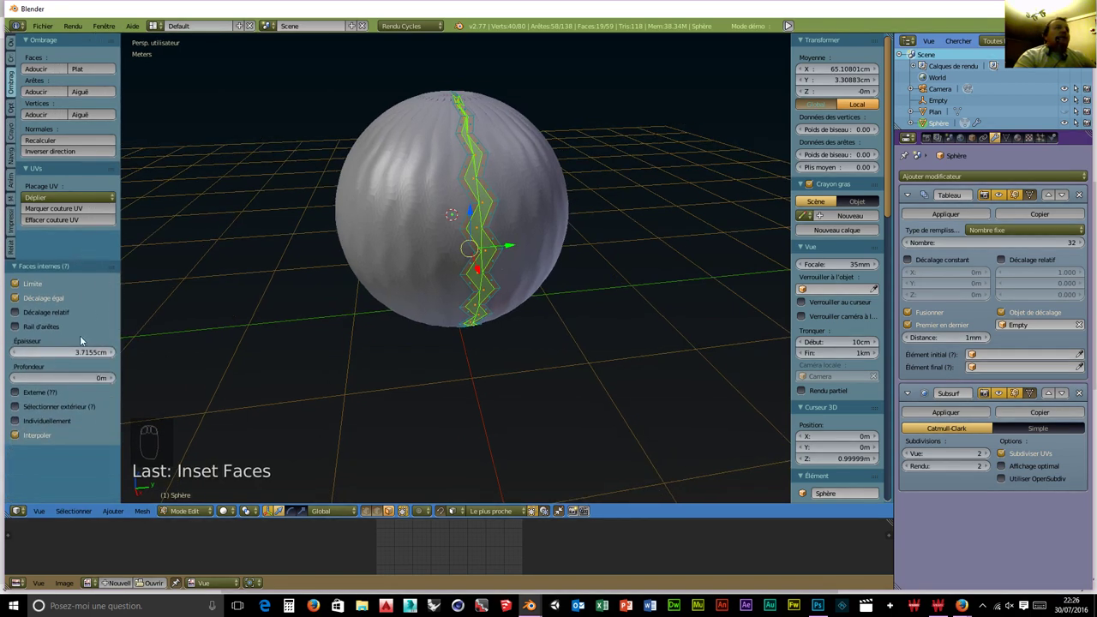
Enable relative offset for the inset in the operator panel.
drag(14, 315, 74, 414)
click(27, 419)
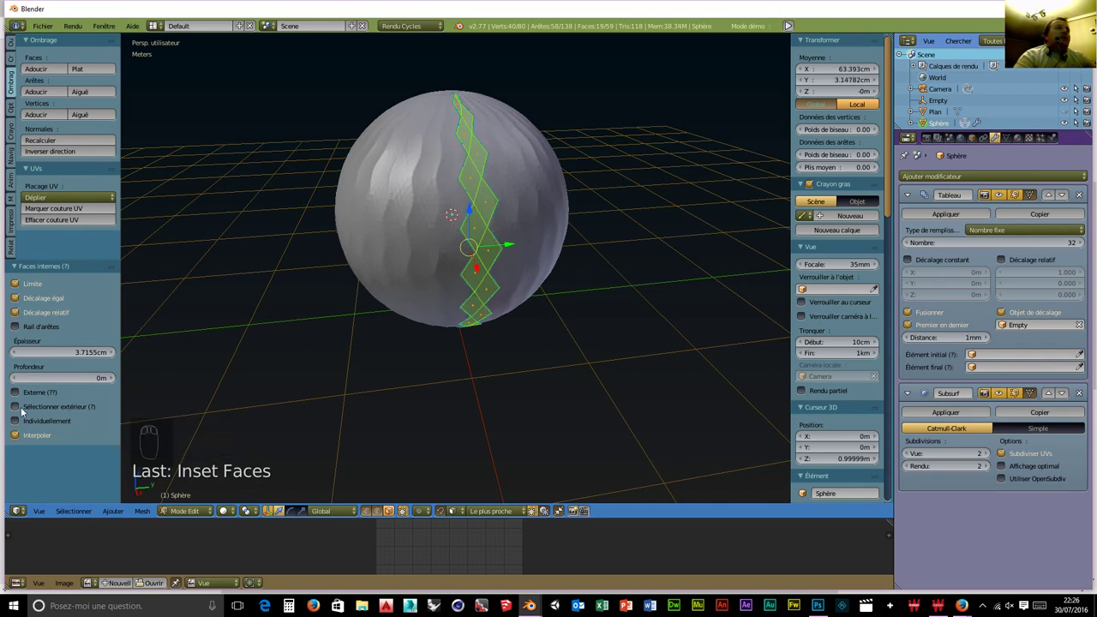
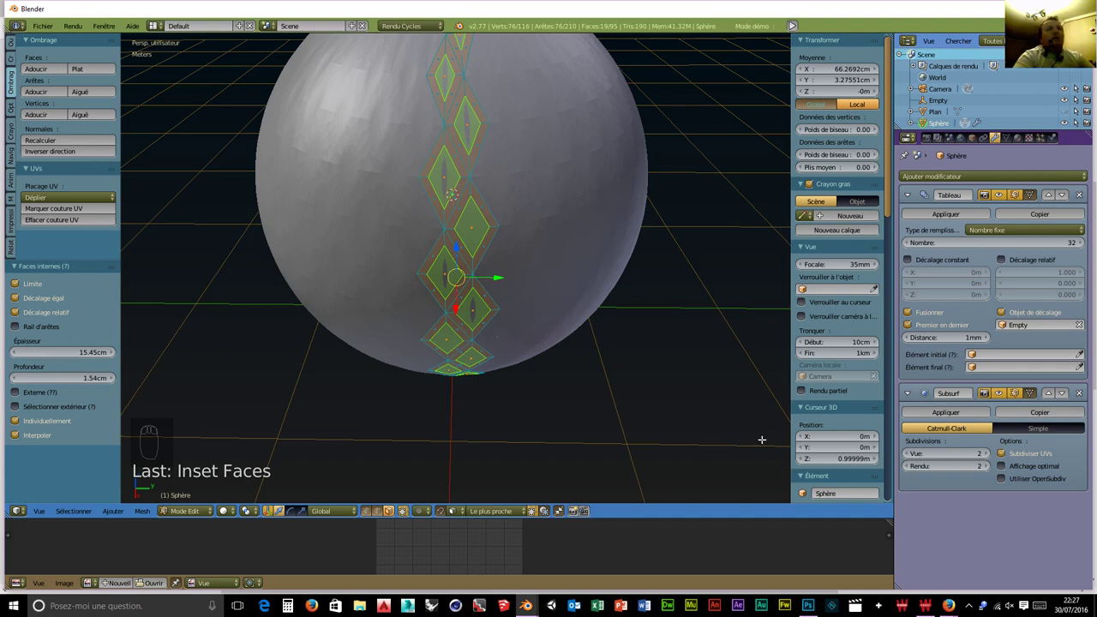
Inset the selected faces again with a thickness of about 0.45.
key(i)
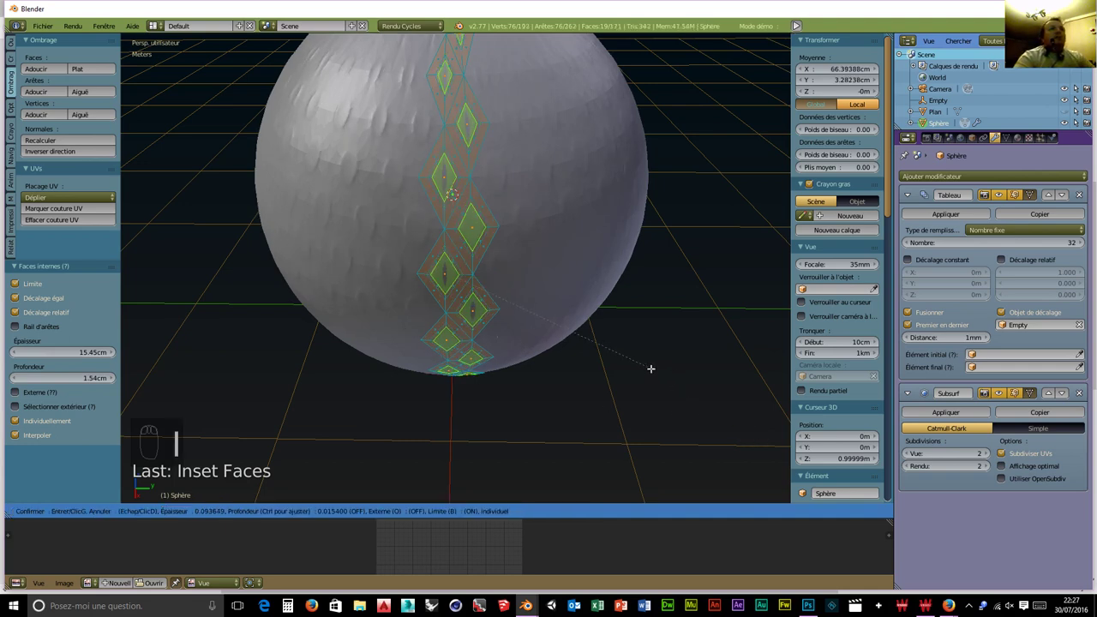
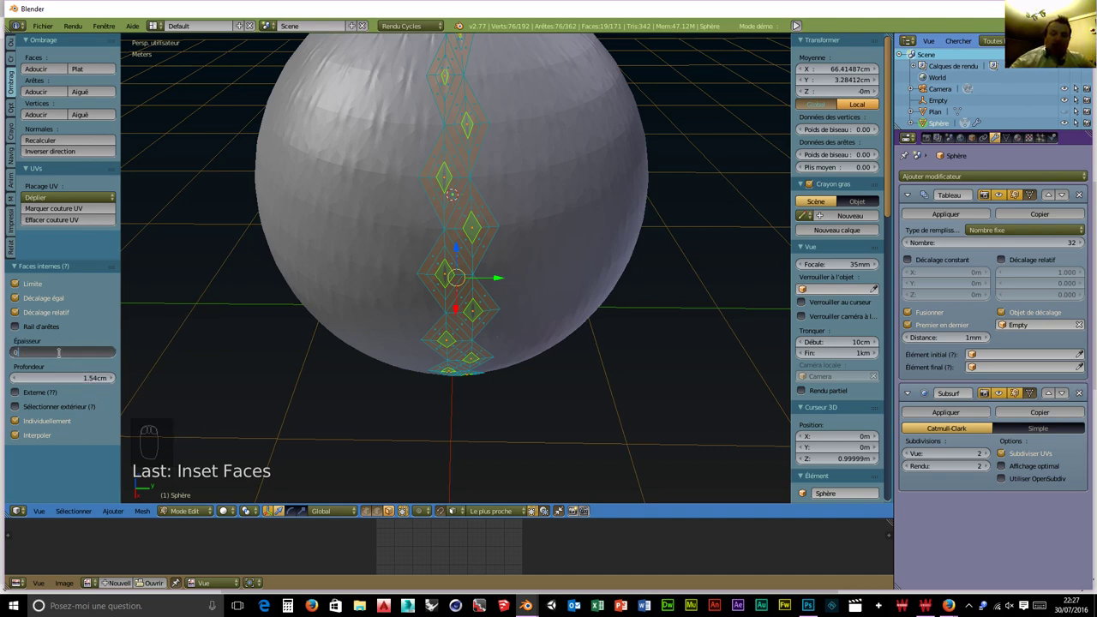
key(KP_4)
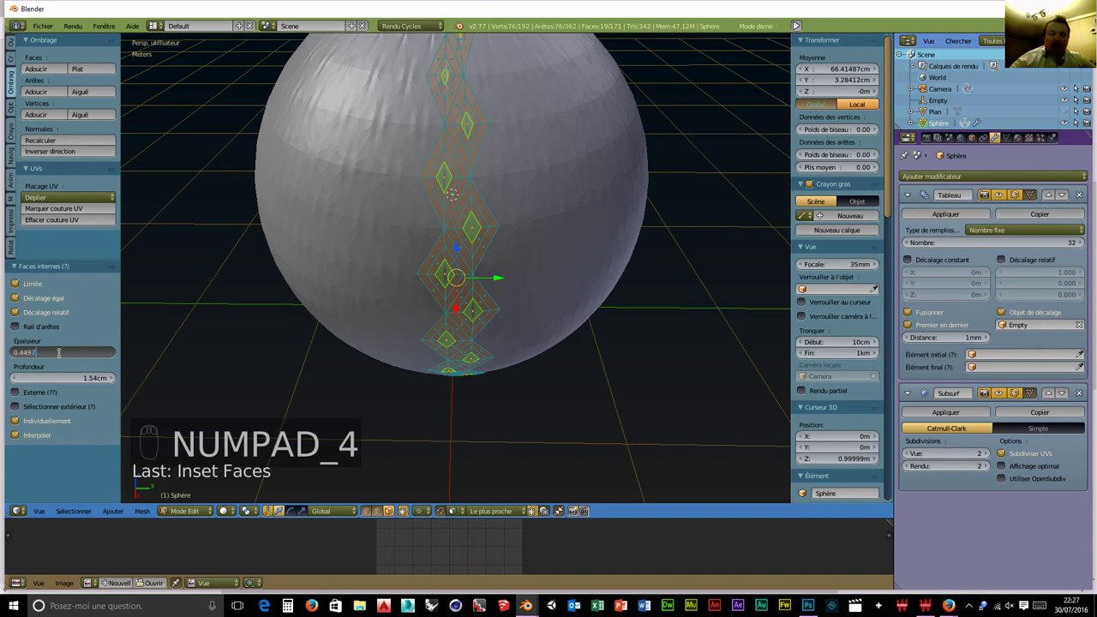
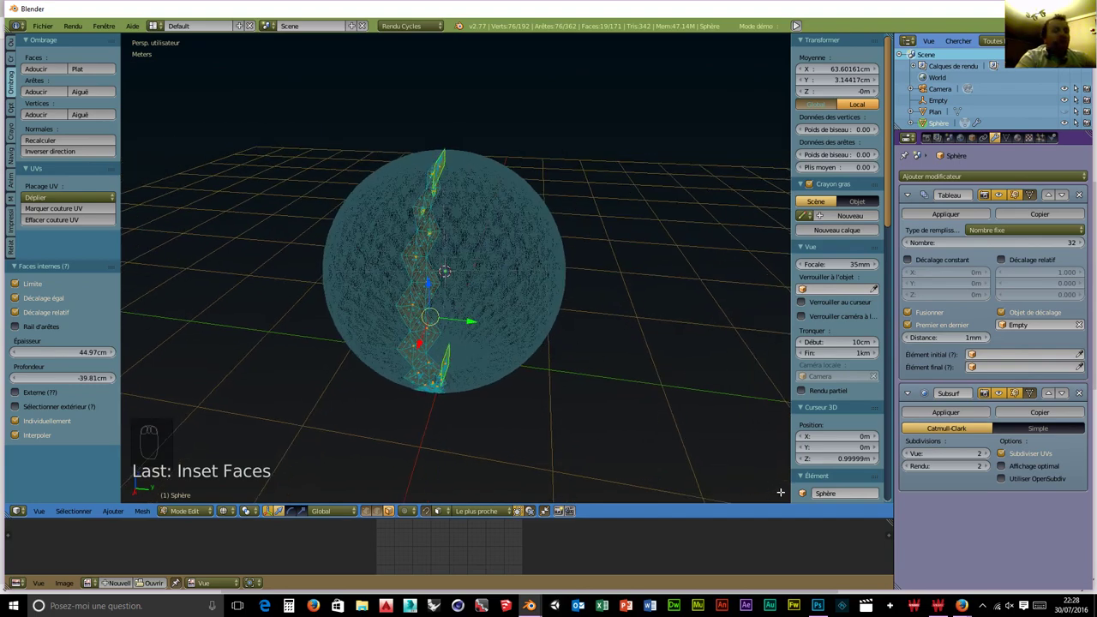
Scale the selected seed faces down to roughly 0.6 and repeat the operation across the strip.
key(s)
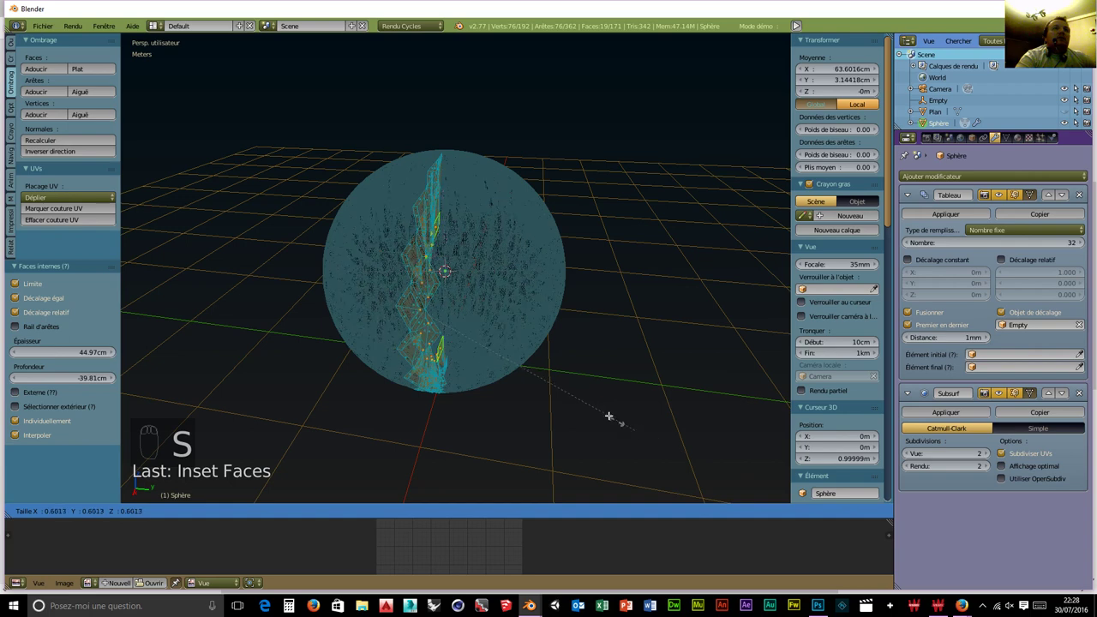
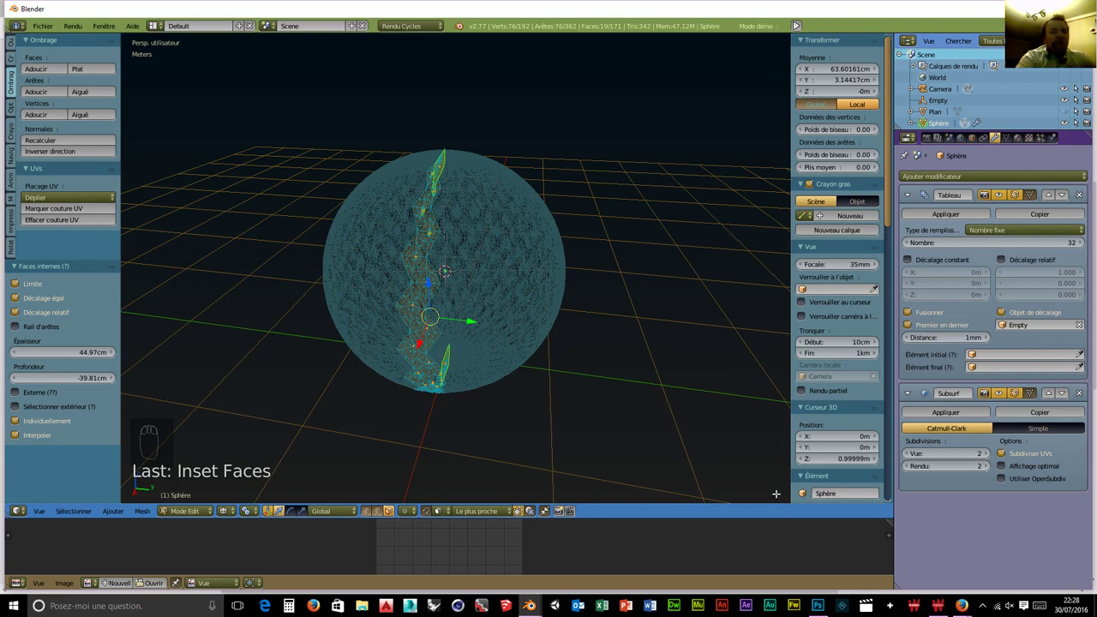
key(s)
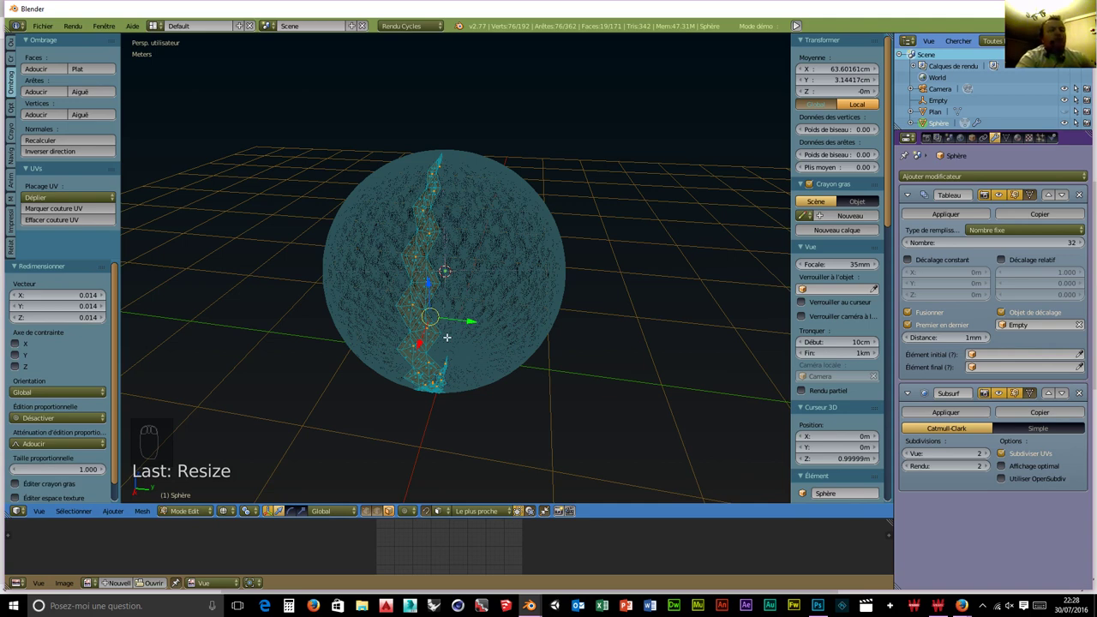
key(shift+r)
key(shift+r)
key(shift+r)
key(shift+r)
key(shift+r)
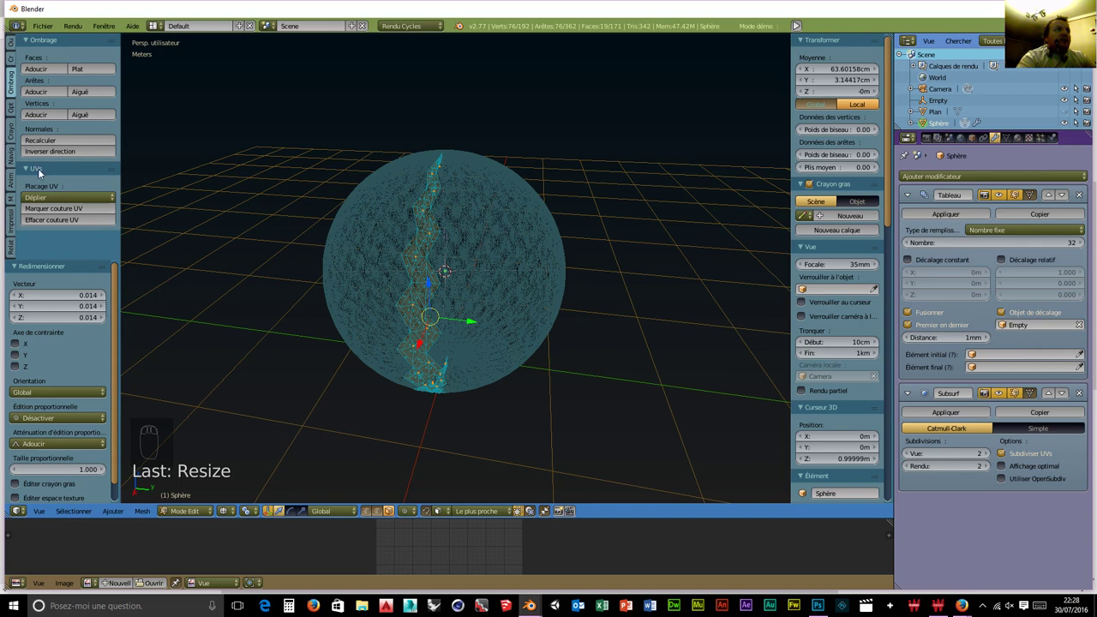
Remove doubles on the sphere mesh from the Outils tool shelf.
drag(86, 215, 62, 190)
drag(121, 295, 15, 72)
drag(10, 52, 61, 220)
drag(80, 242, 53, 209)
click(53, 209)
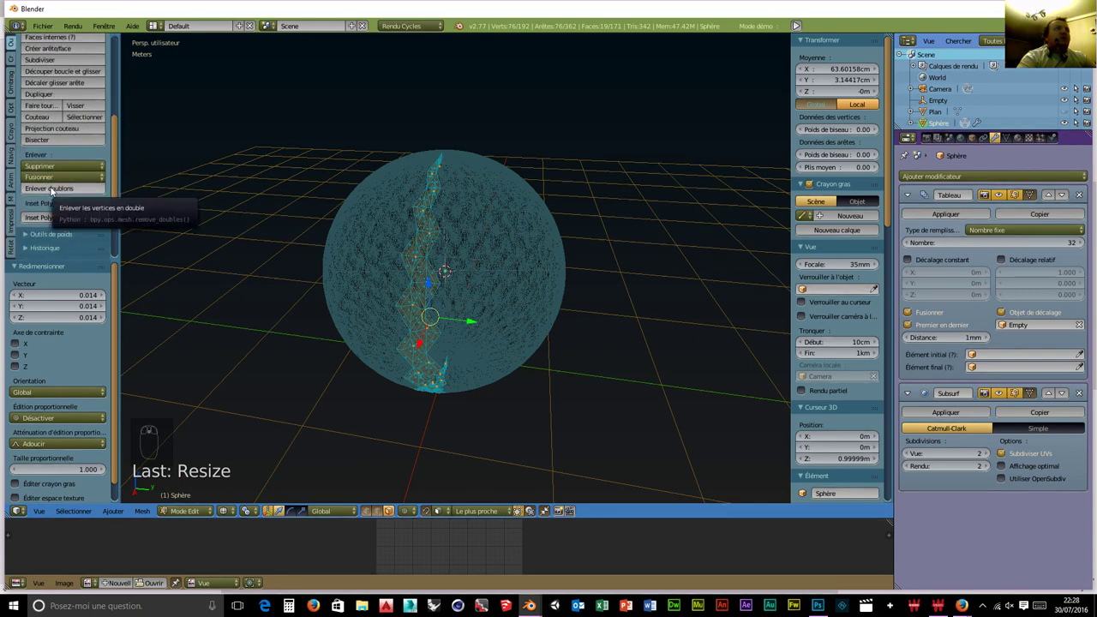
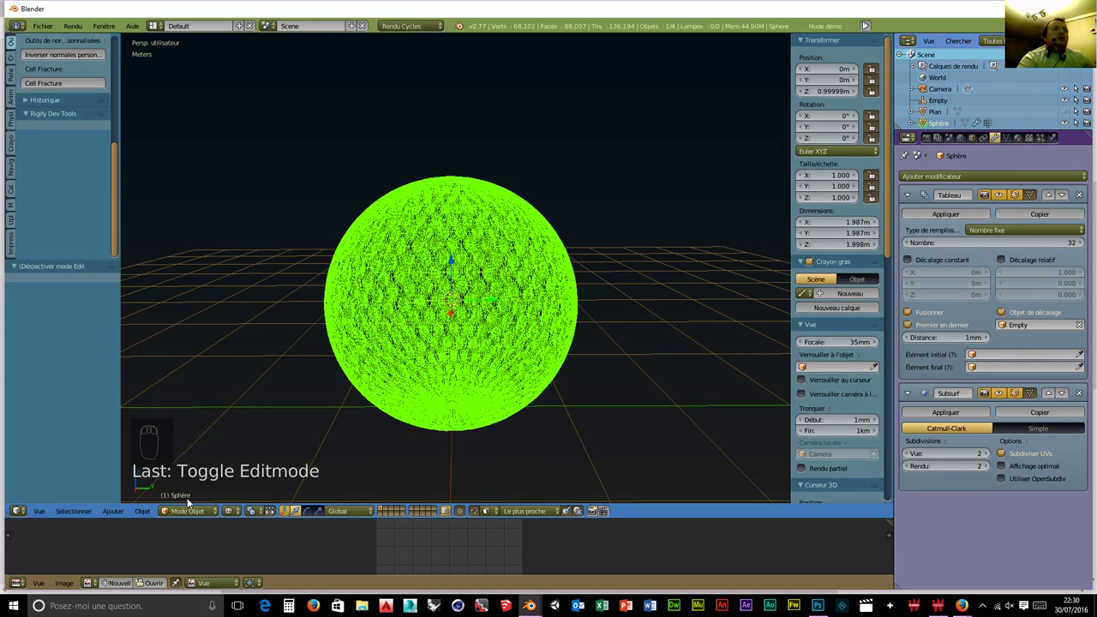
Apply the Subsurf modifier, leaving only the Array in the stack.
drag(242, 516, 302, 365)
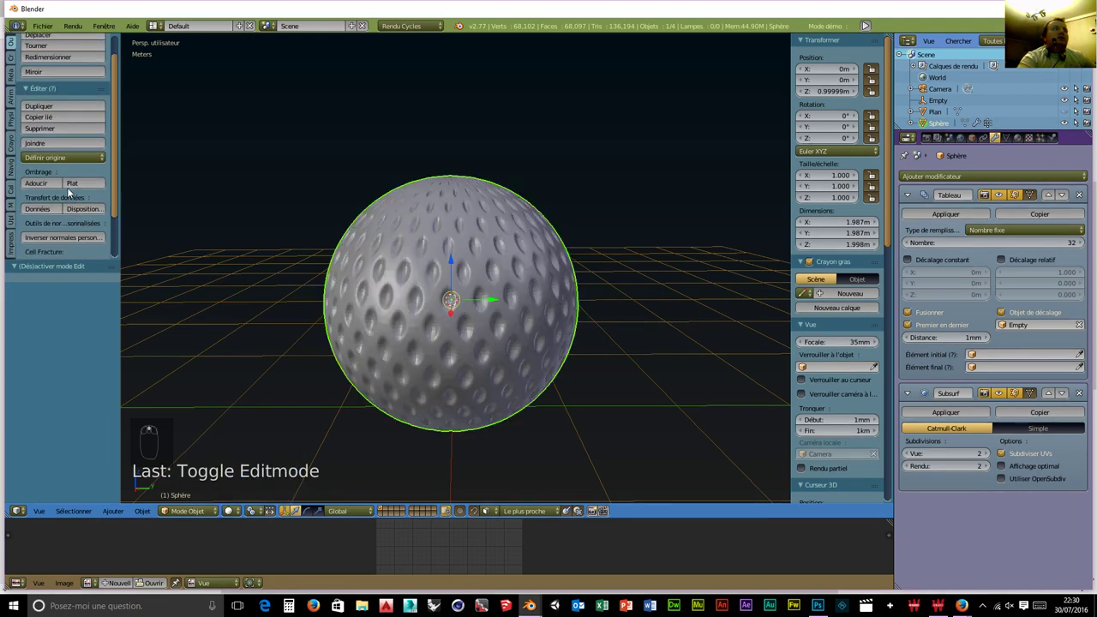
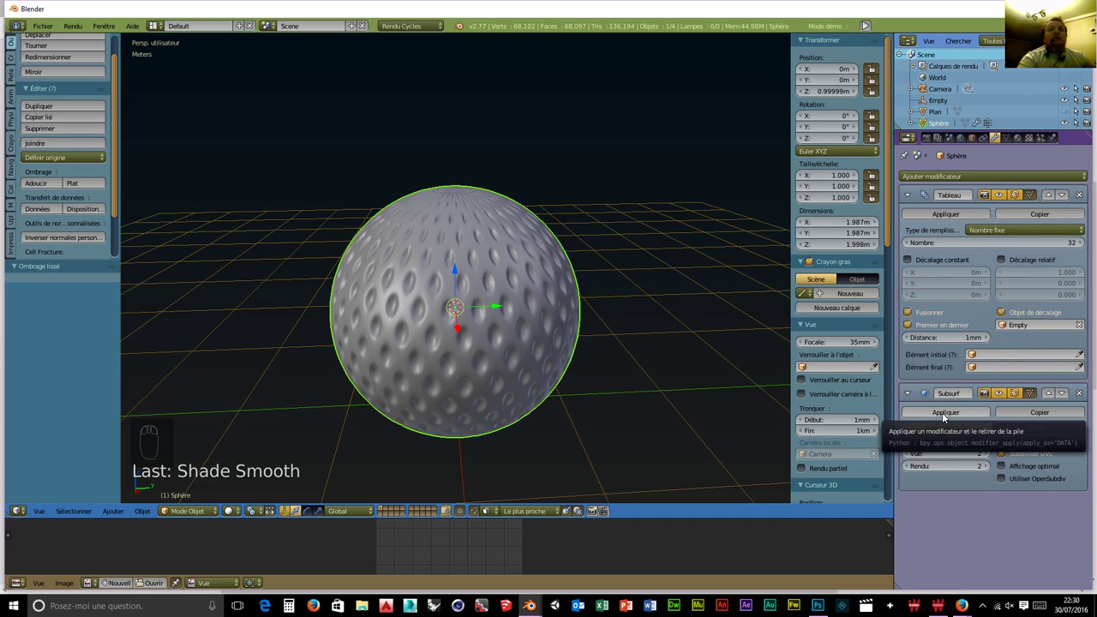
Apply the Subsurf modifier and undo it several times, ending with it still unapplied.
drag(944, 415, 447, 322)
drag(453, 332, 459, 401)
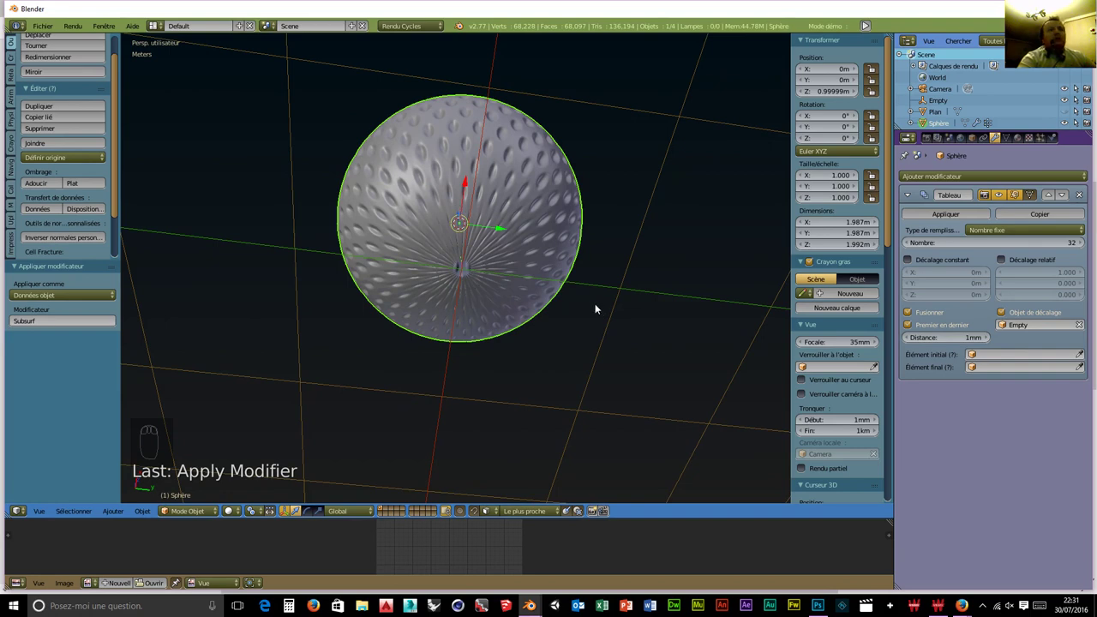
key(ctrl+z)
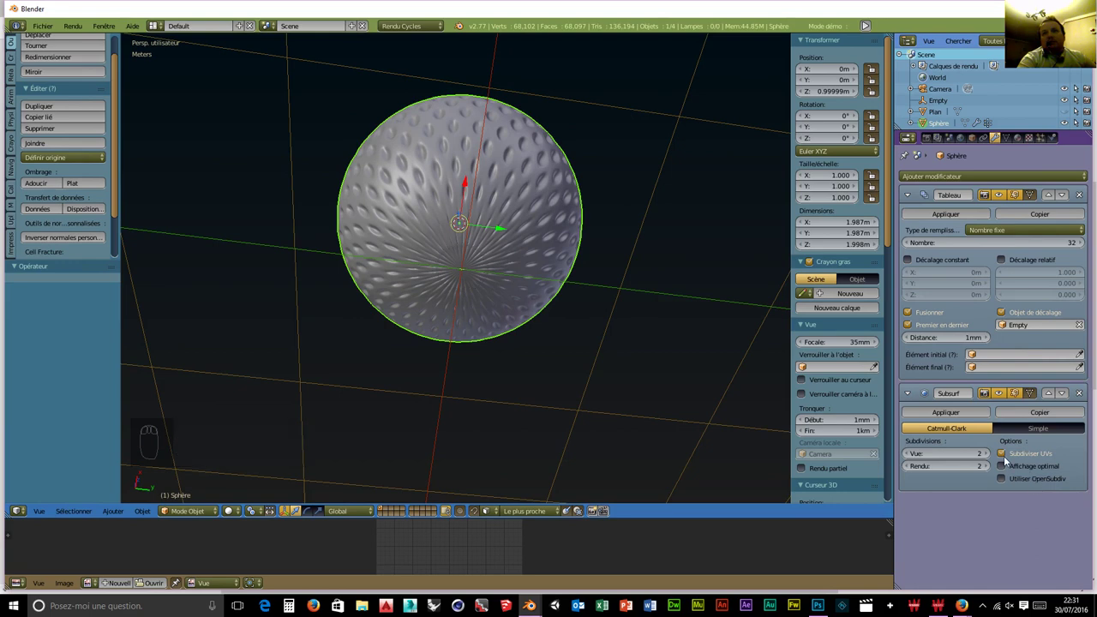
drag(1011, 460, 936, 419)
drag(936, 419, 945, 344)
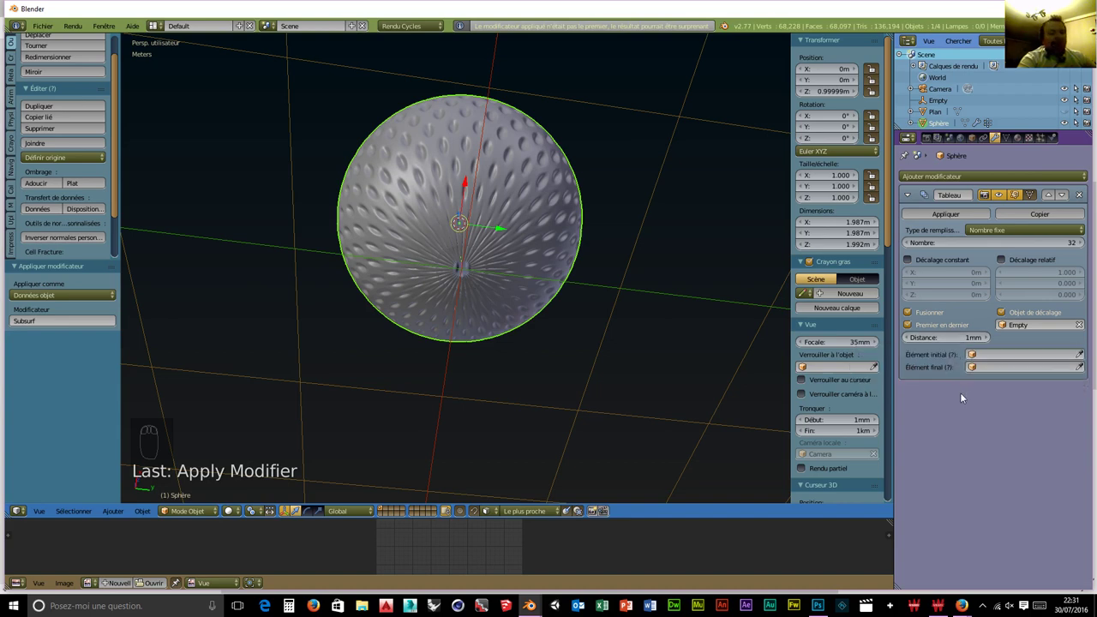
key(ctrl+z)
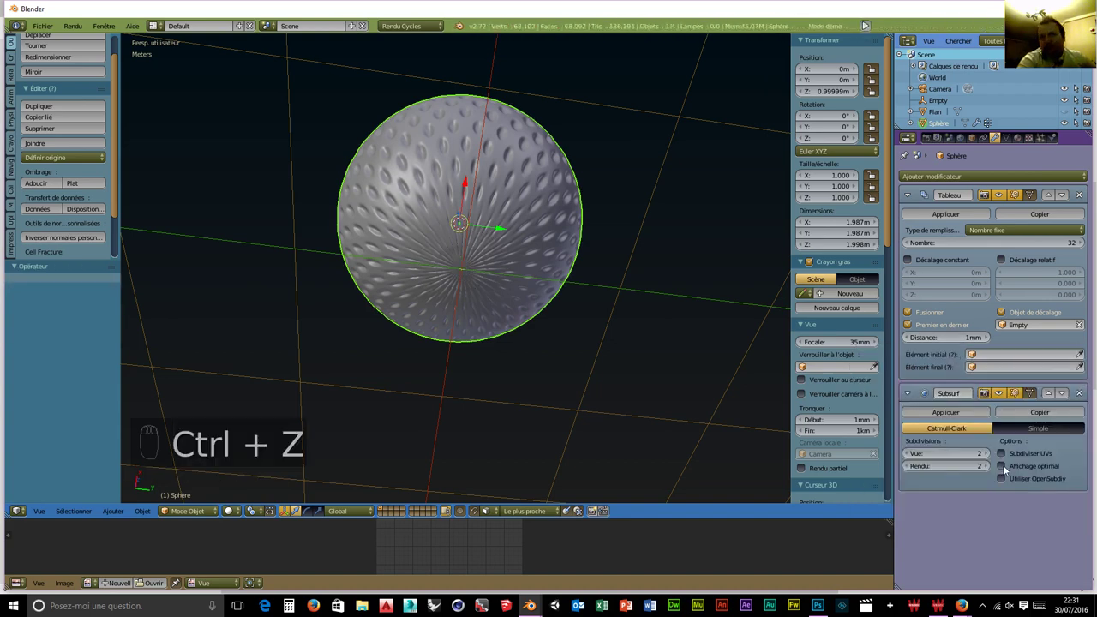
drag(1007, 469, 943, 422)
drag(943, 417, 970, 422)
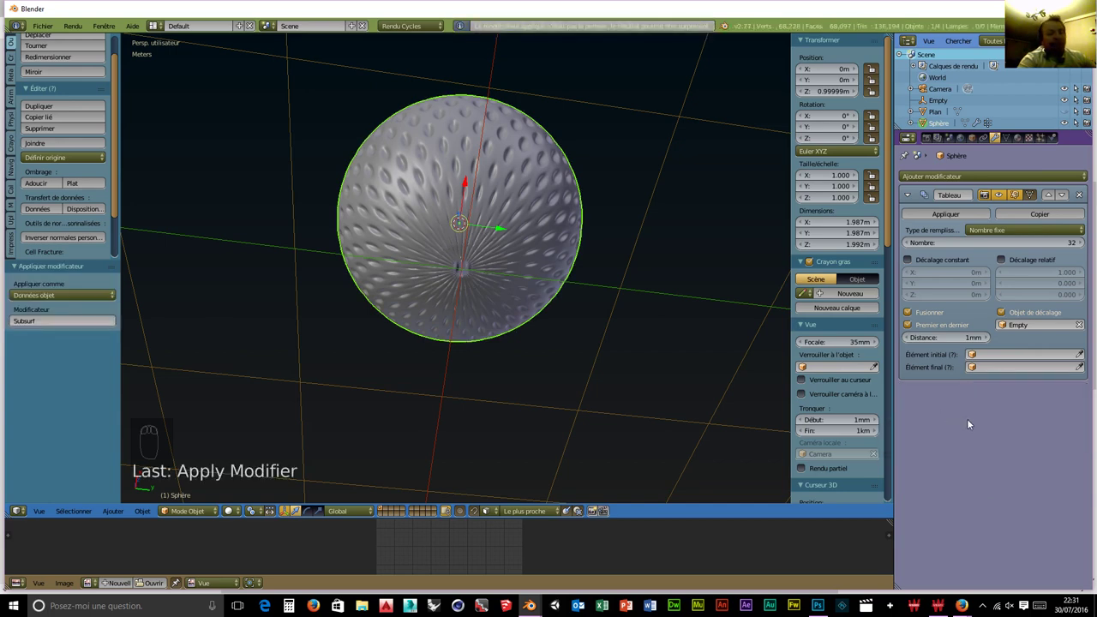
key(ctrl+z)
drag(1003, 460, 1005, 488)
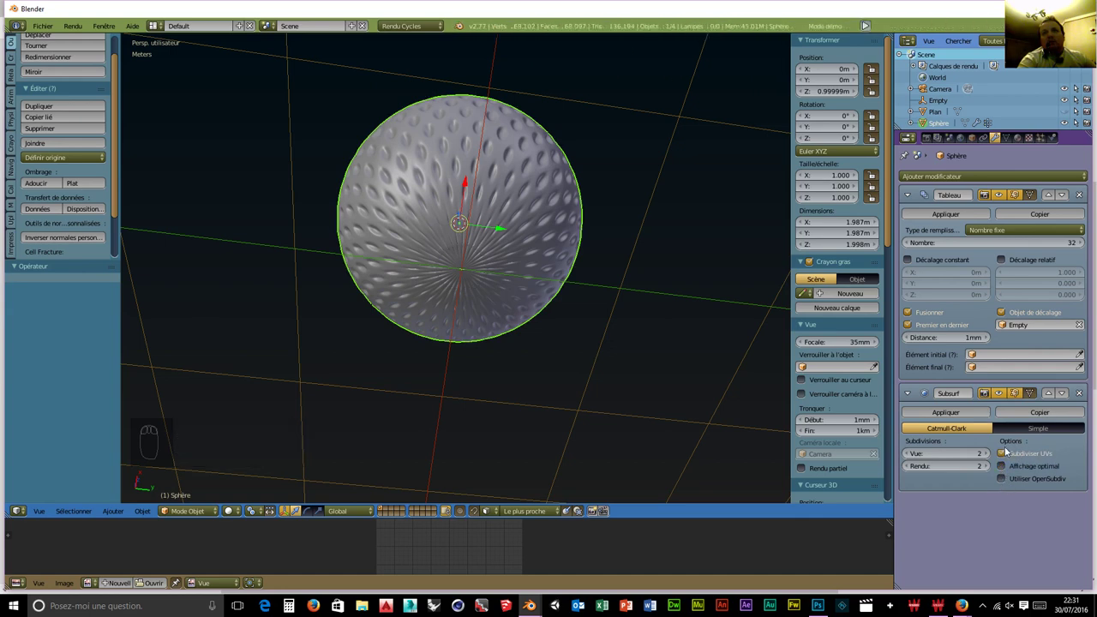
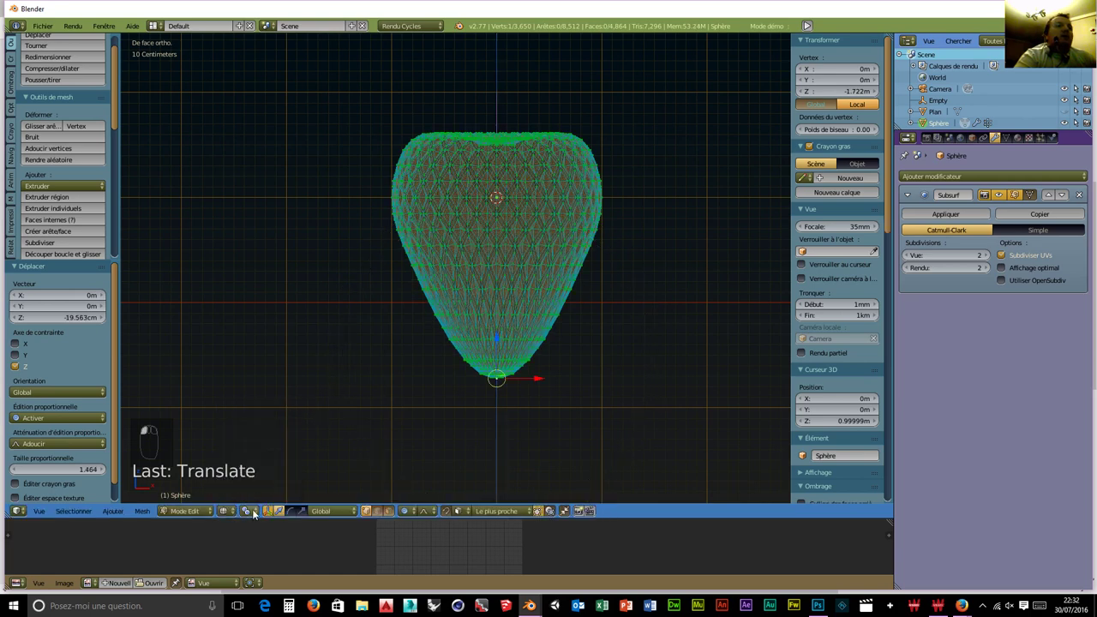
Box-select the middle vertex loop in front view and begin a proportional scale.
click(270, 463)
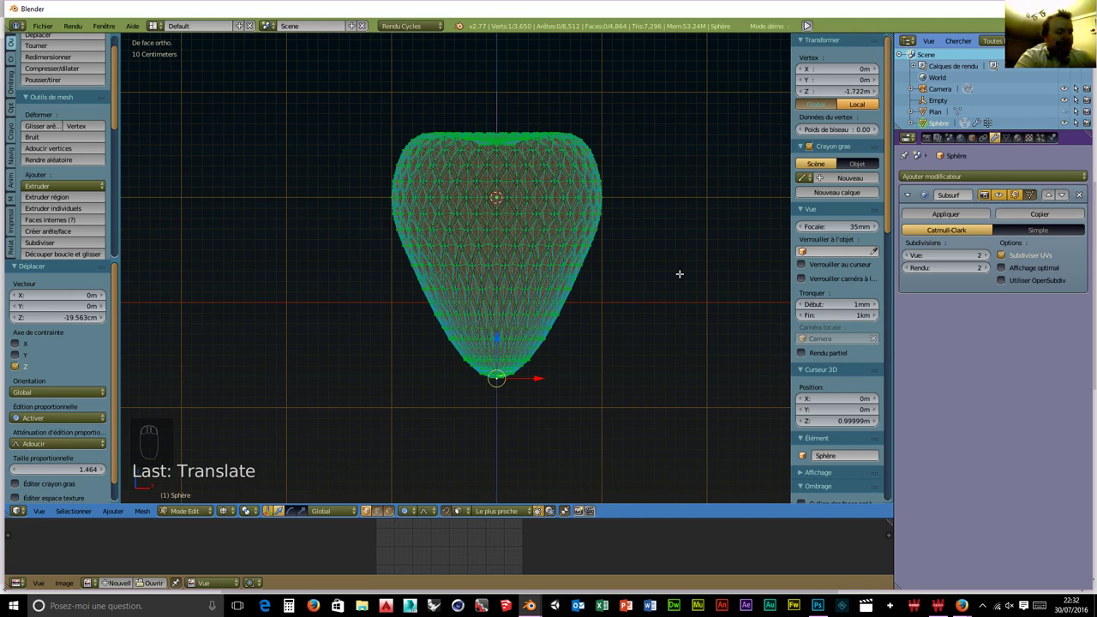
key(b)
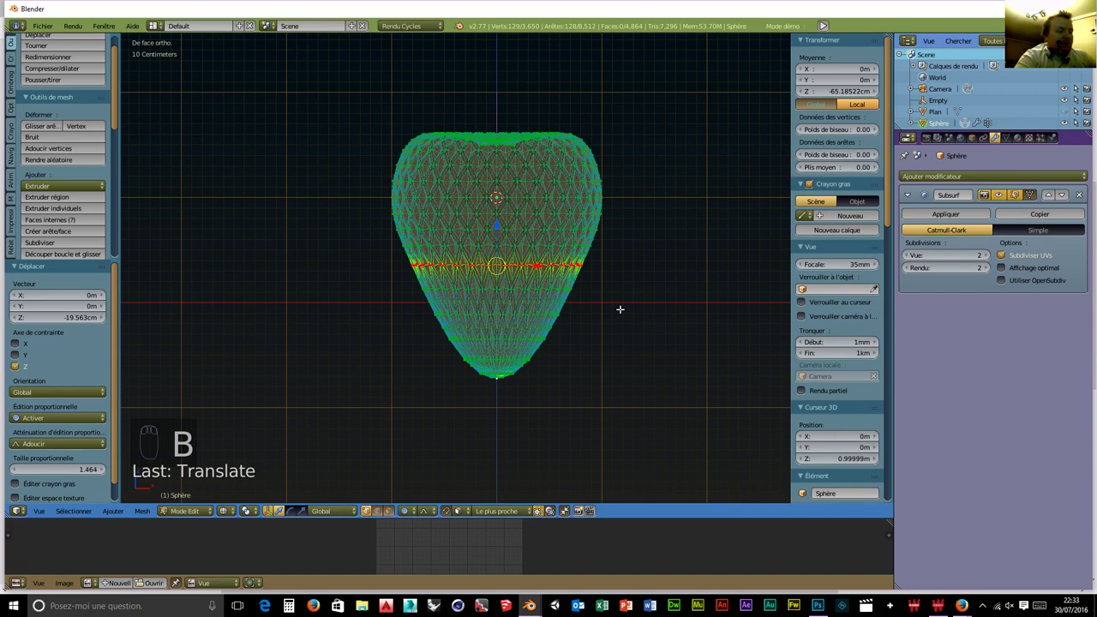
key(s)
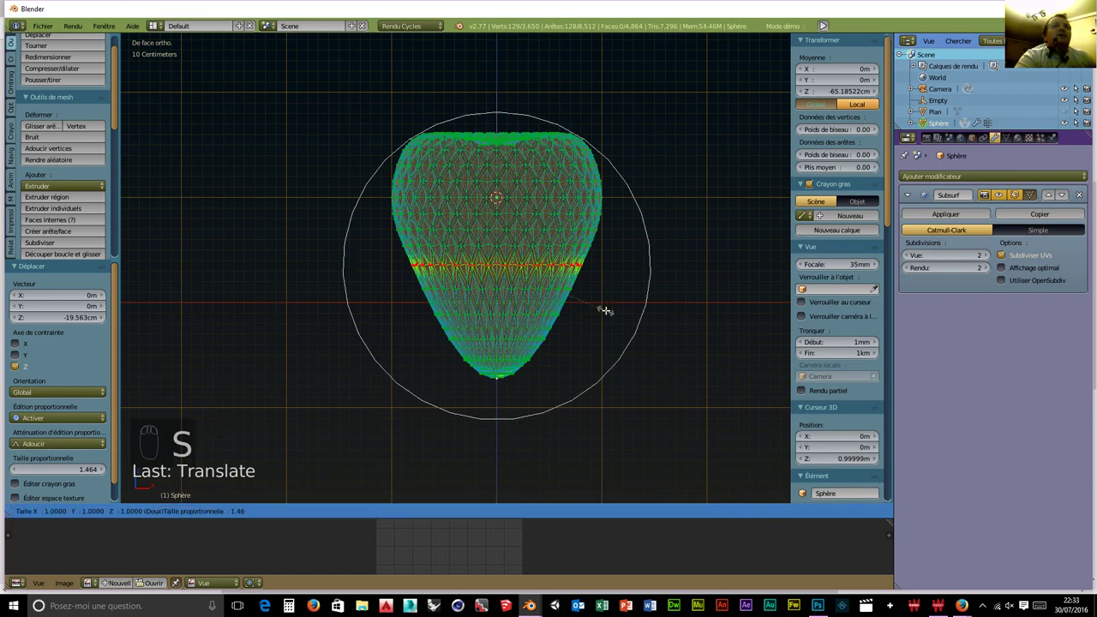
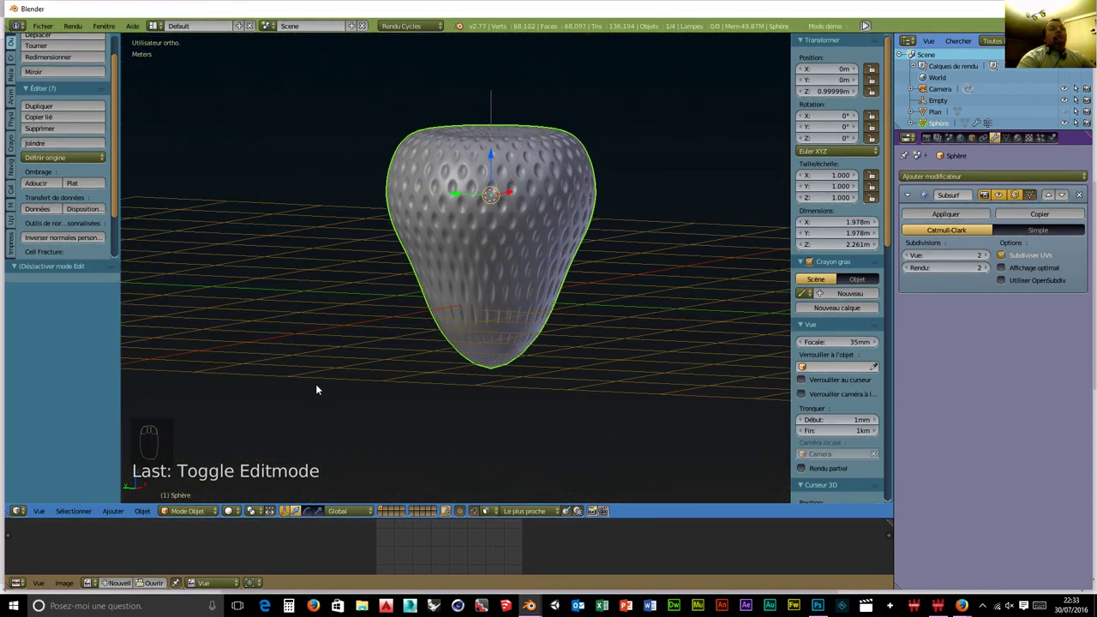
Switch to an empty layer and add an icosphere via Shift+A.
drag(486, 381, 511, 415)
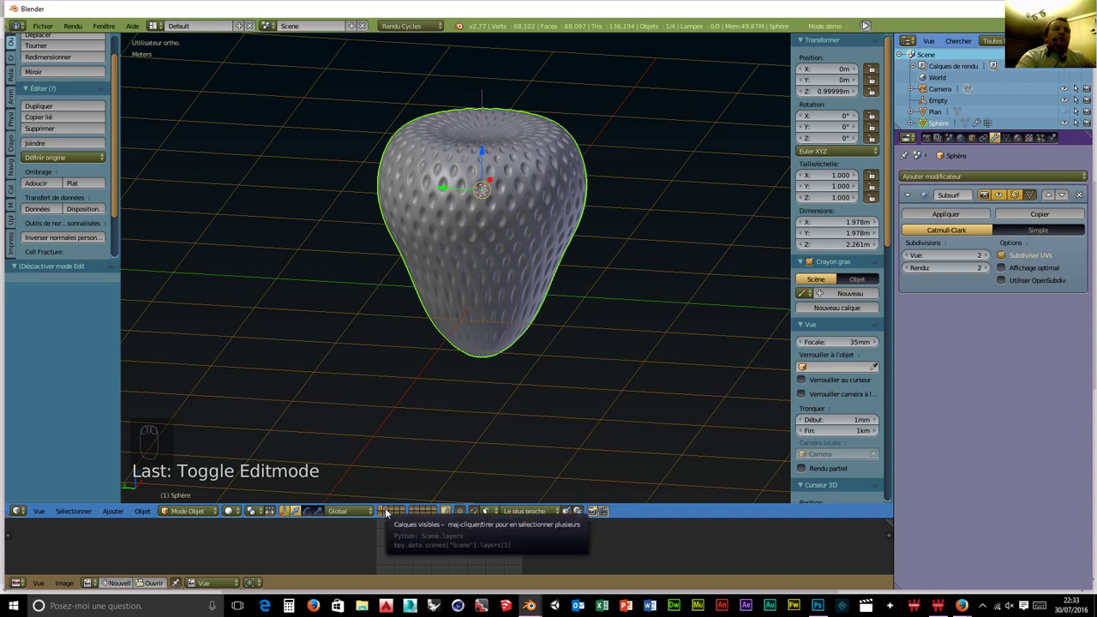
drag(387, 512, 439, 355)
drag(186, 517, 520, 256)
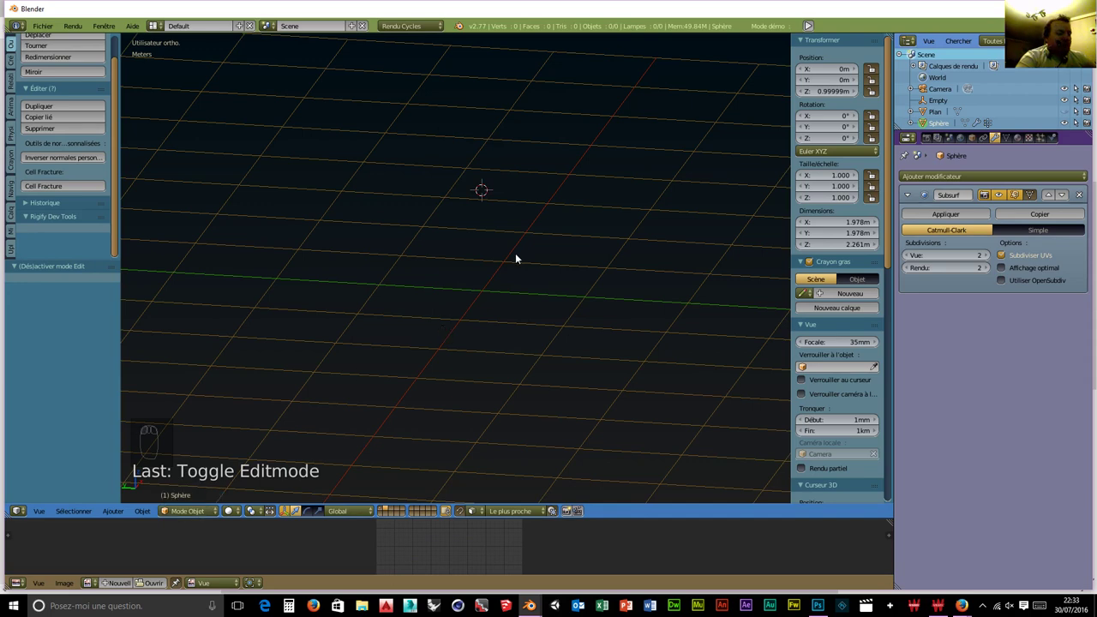
key(shift+a)
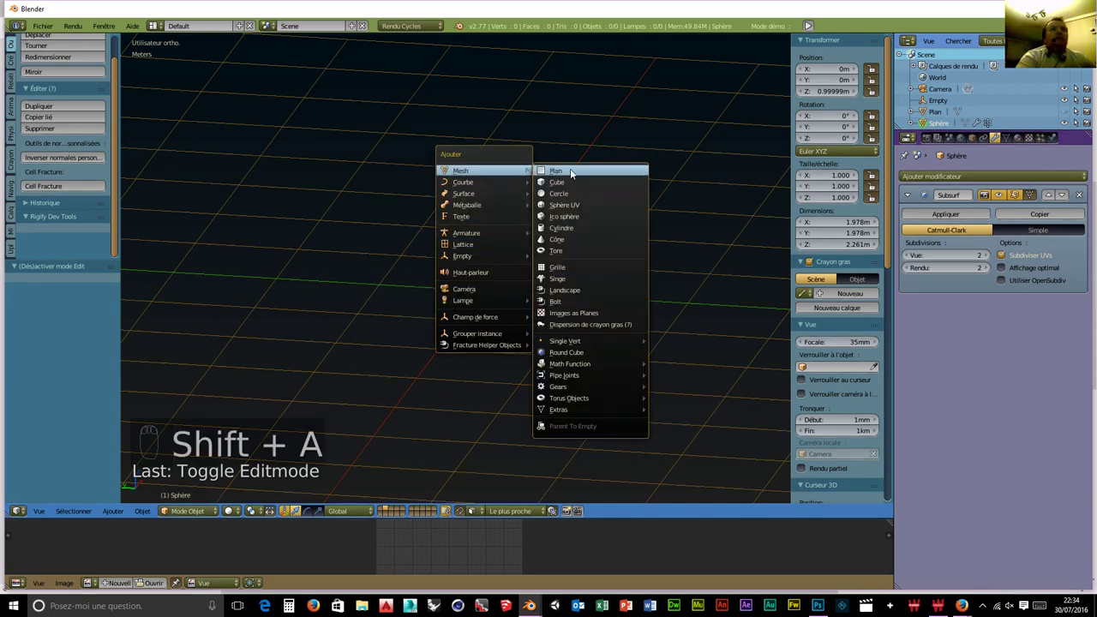
drag(495, 278, 403, 216)
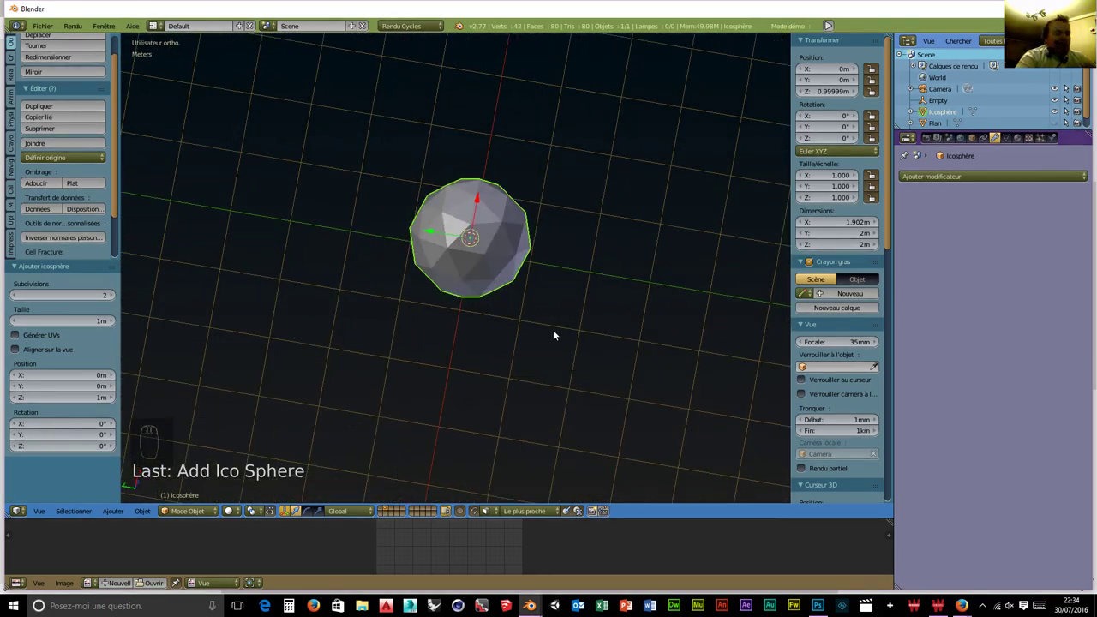
Stretch the icosphere along X and shrink it into a small seed about 1.08 m by 0.66 m.
key(s)
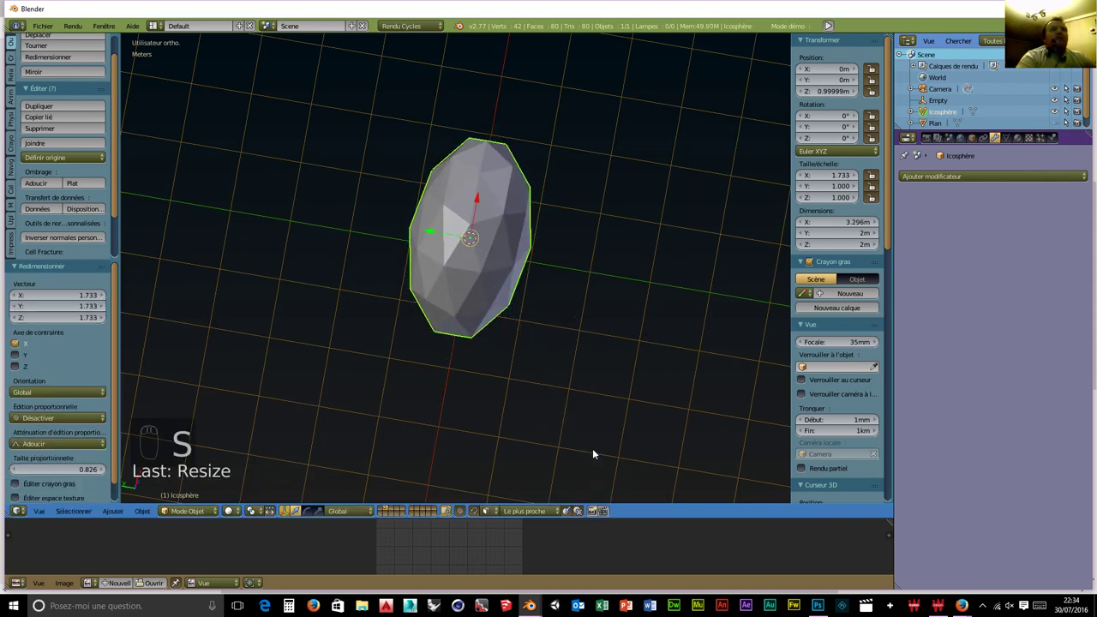
key(s)
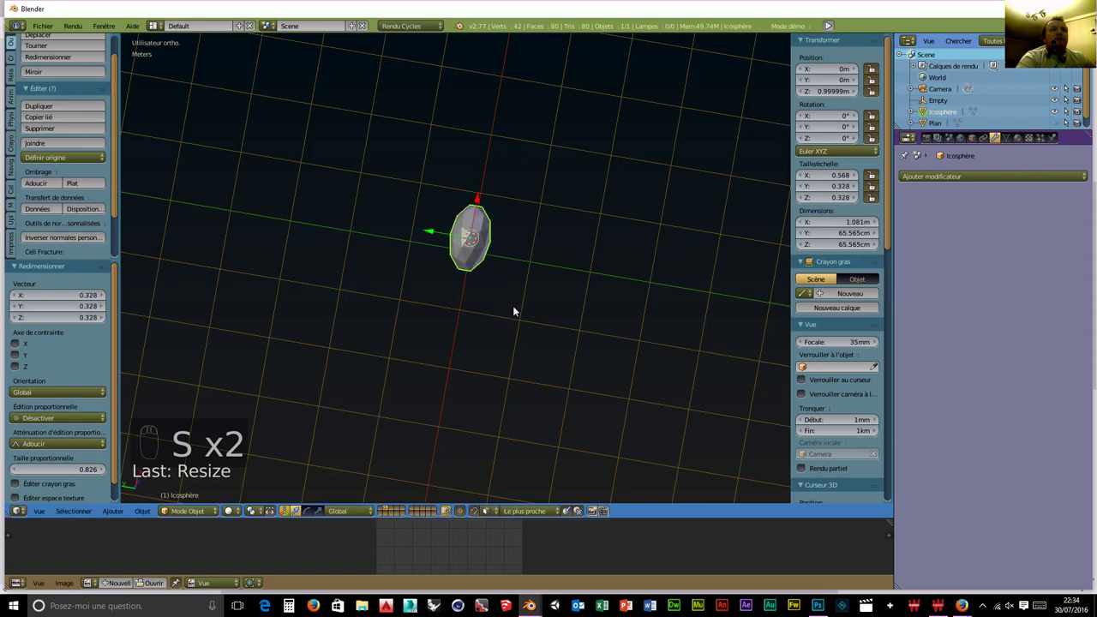
drag(492, 344, 466, 287)
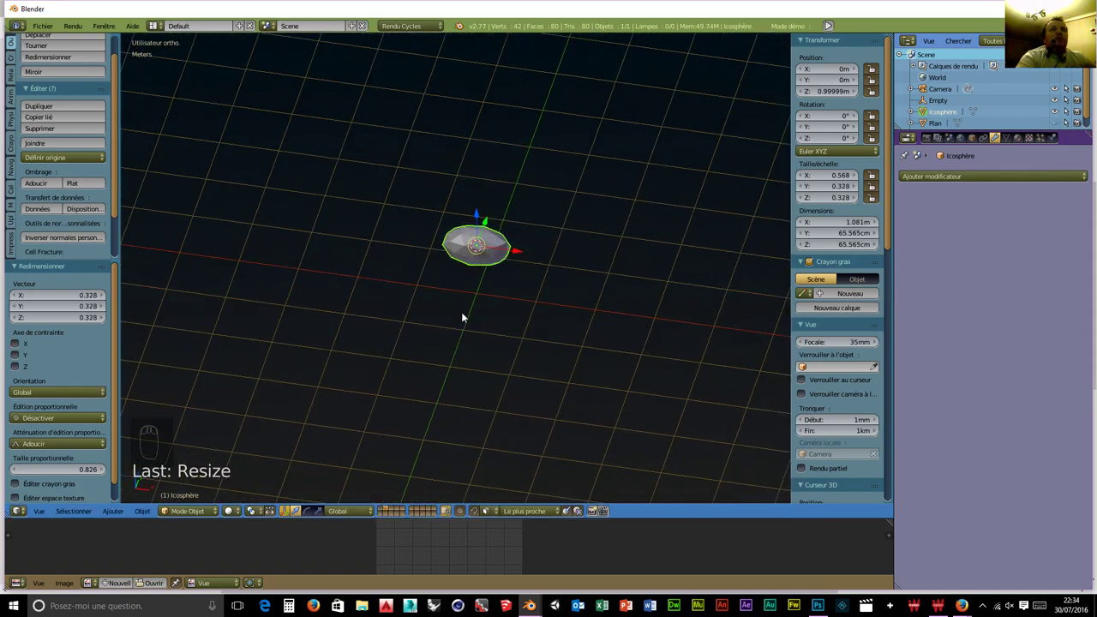
drag(521, 341, 363, 395)
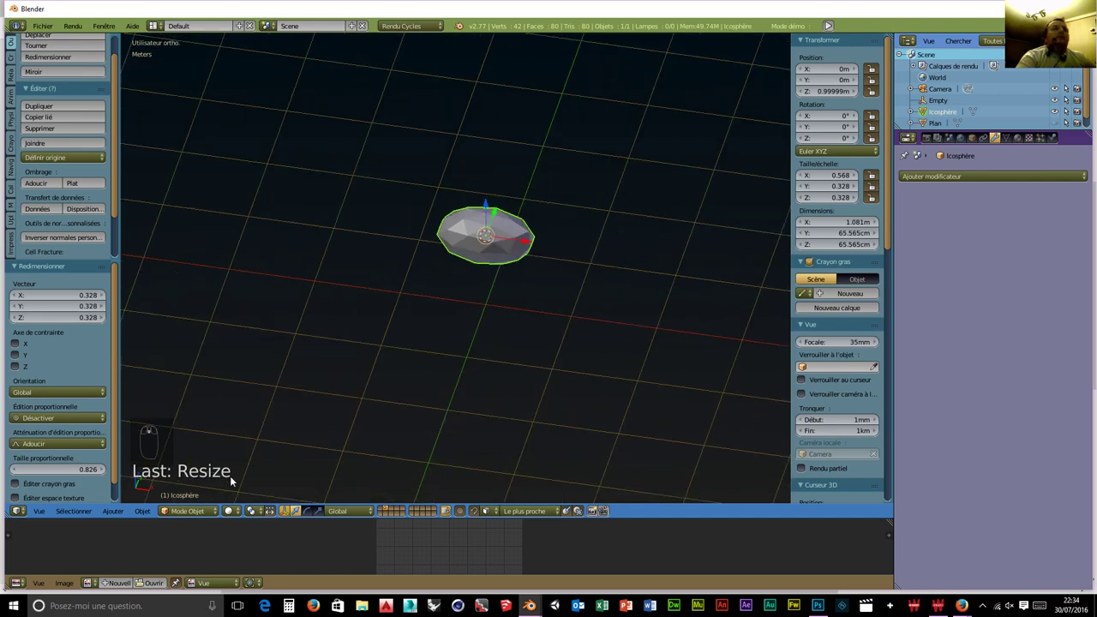
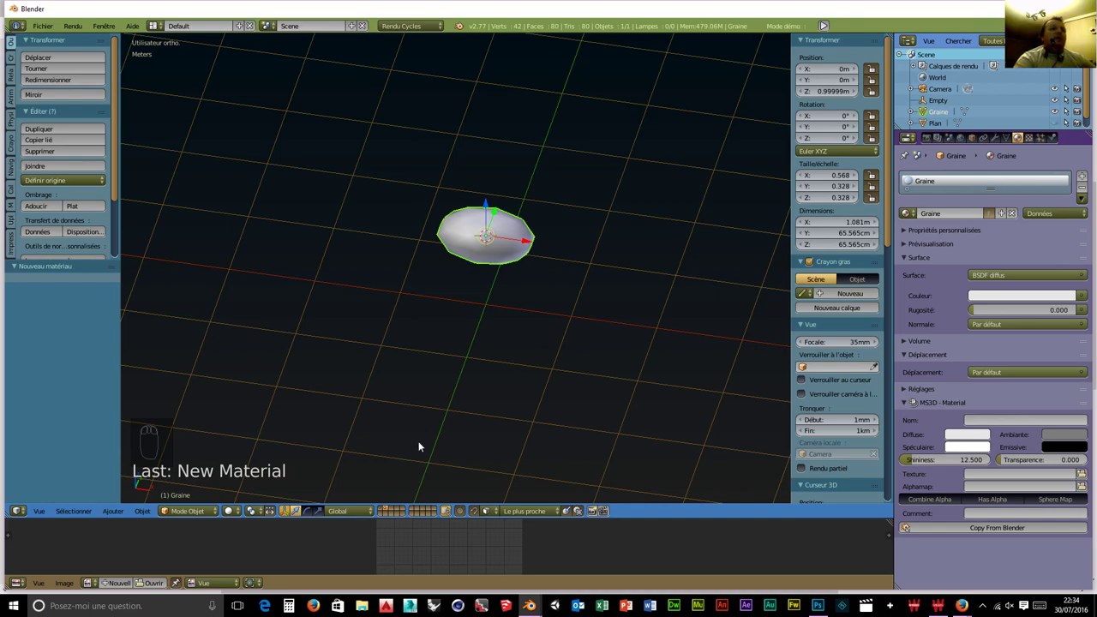
Orbit the viewport around the strawberry to view its red Fraise material in the rendered preview.
drag(385, 511, 487, 266)
middle_click(488, 266)
drag(488, 265, 994, 121)
middle_click(994, 121)
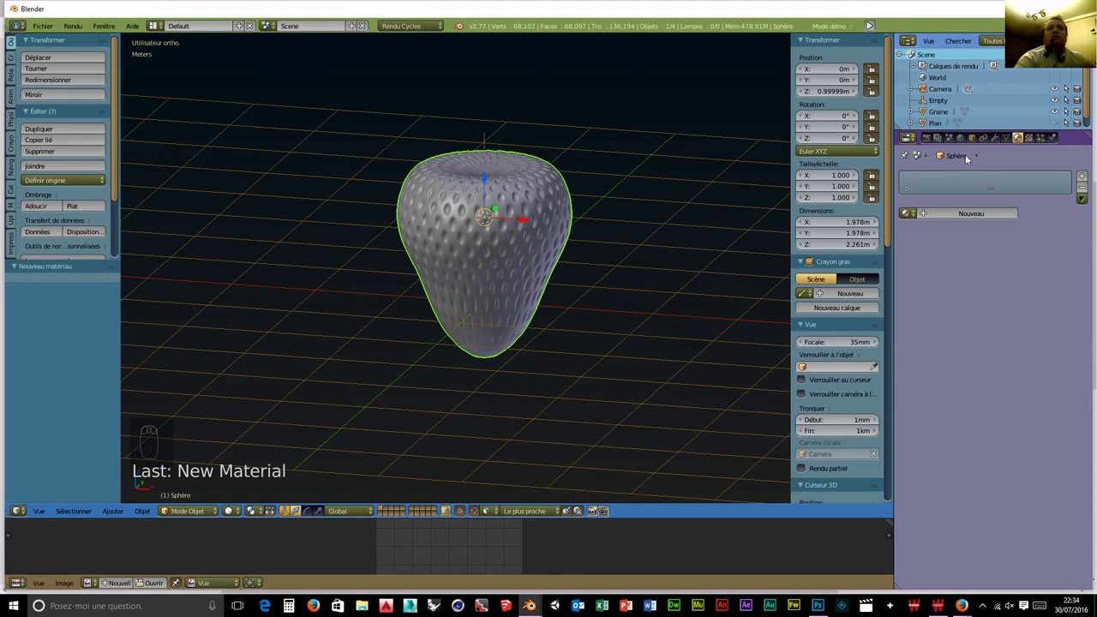
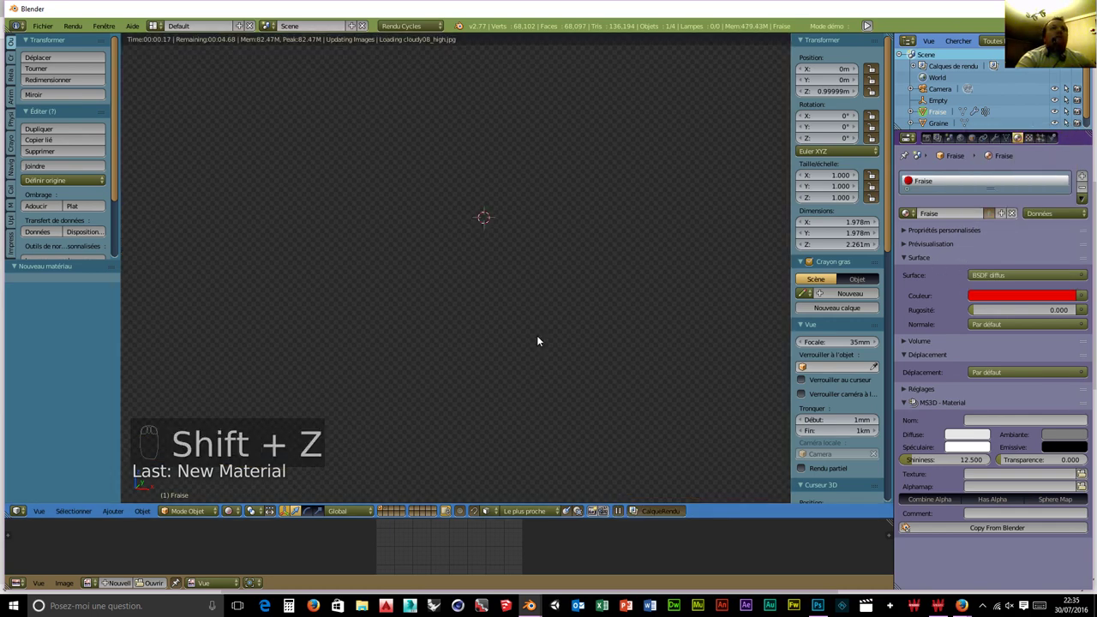
Leave the rendered preview and add a new Hair particle system to Fraise.
drag(540, 354, 542, 355)
key(shift+z)
drag(622, 353, 642, 237)
drag(507, 304, 1042, 147)
Set the hair system to 544 strands, hair length 4, emitted from vertices.
drag(1043, 146, 627, 269)
drag(628, 268, 978, 263)
drag(977, 263, 933, 280)
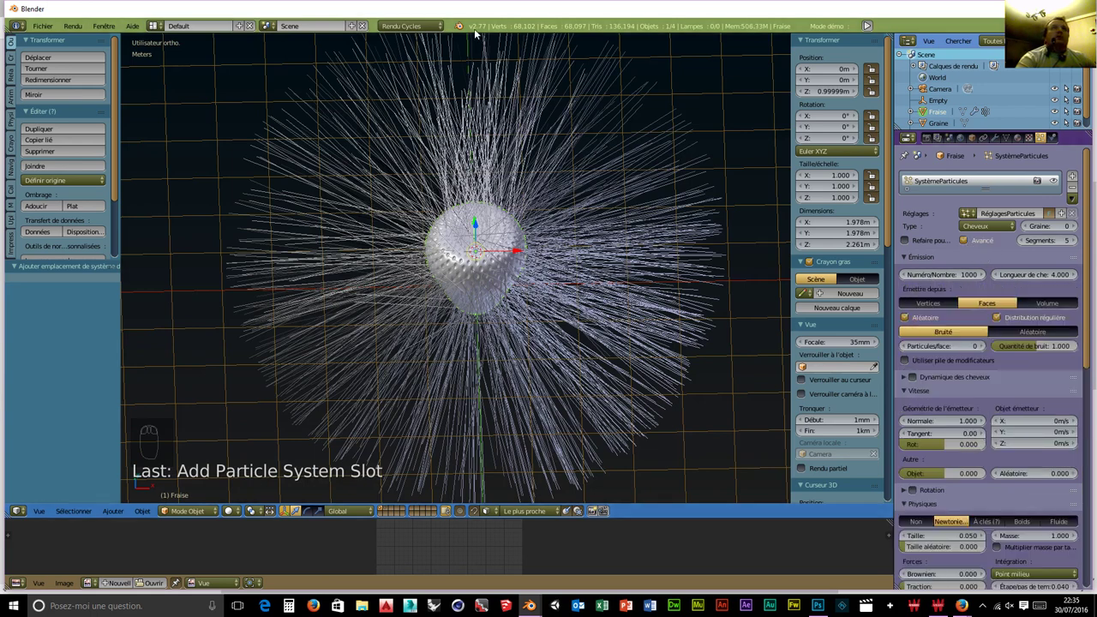
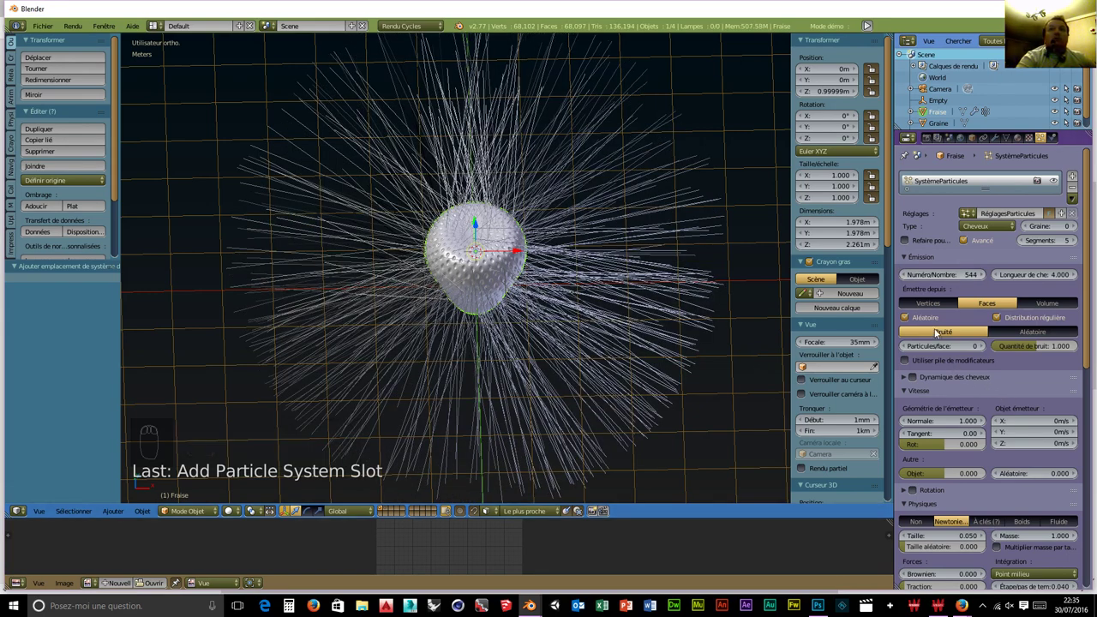
drag(924, 305, 449, 313)
drag(449, 313, 840, 314)
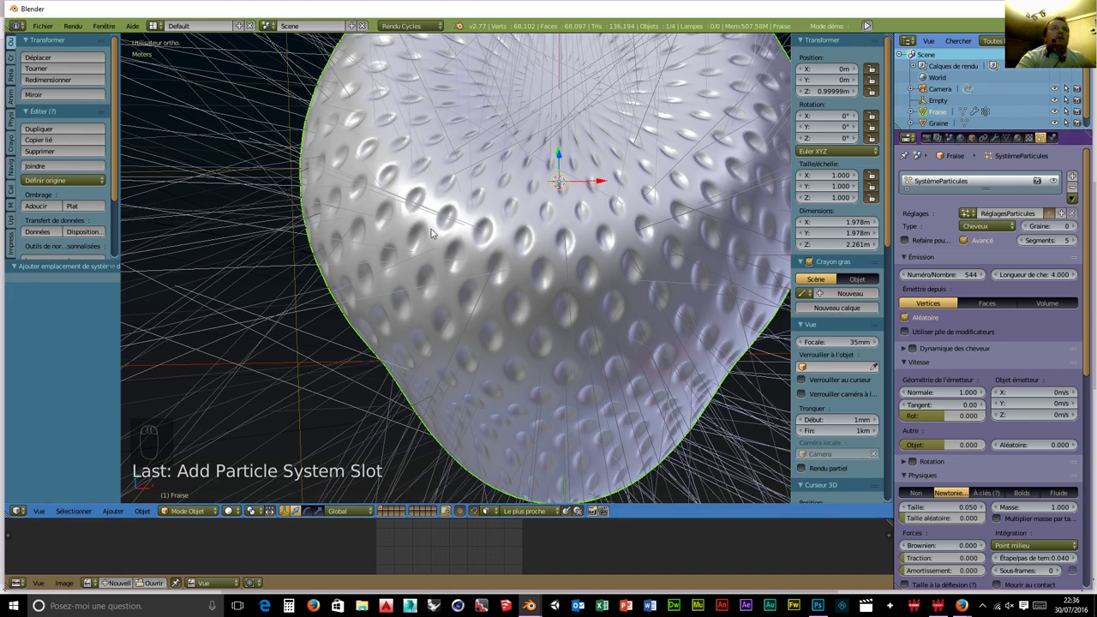
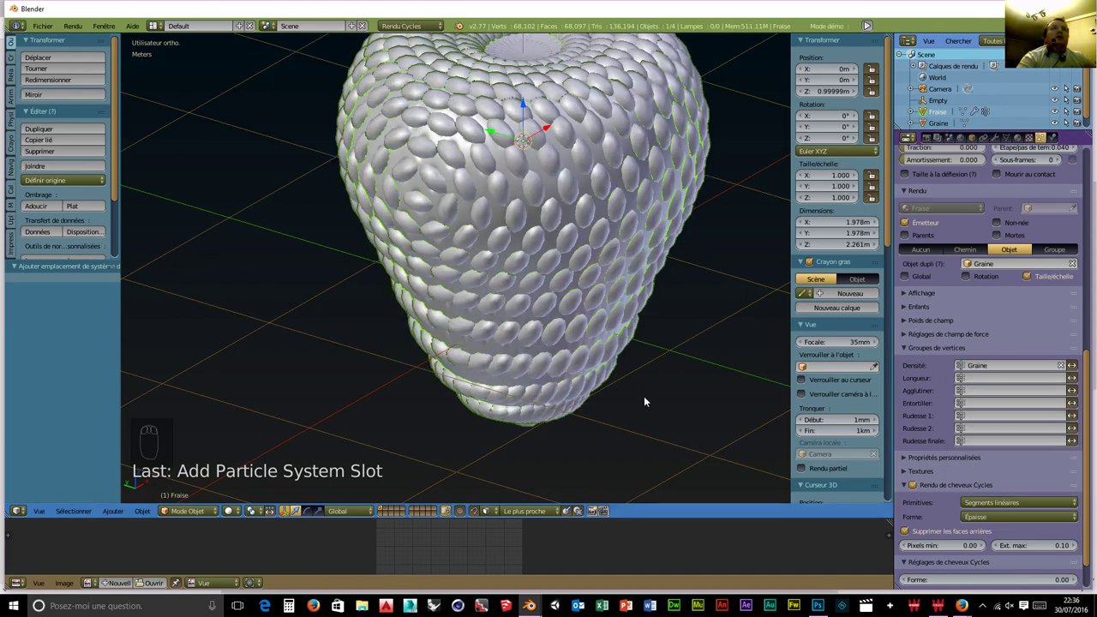
Enable Rotation for the Graine object duplis so the seeds follow the seed object's rotation.
drag(597, 397, 423, 309)
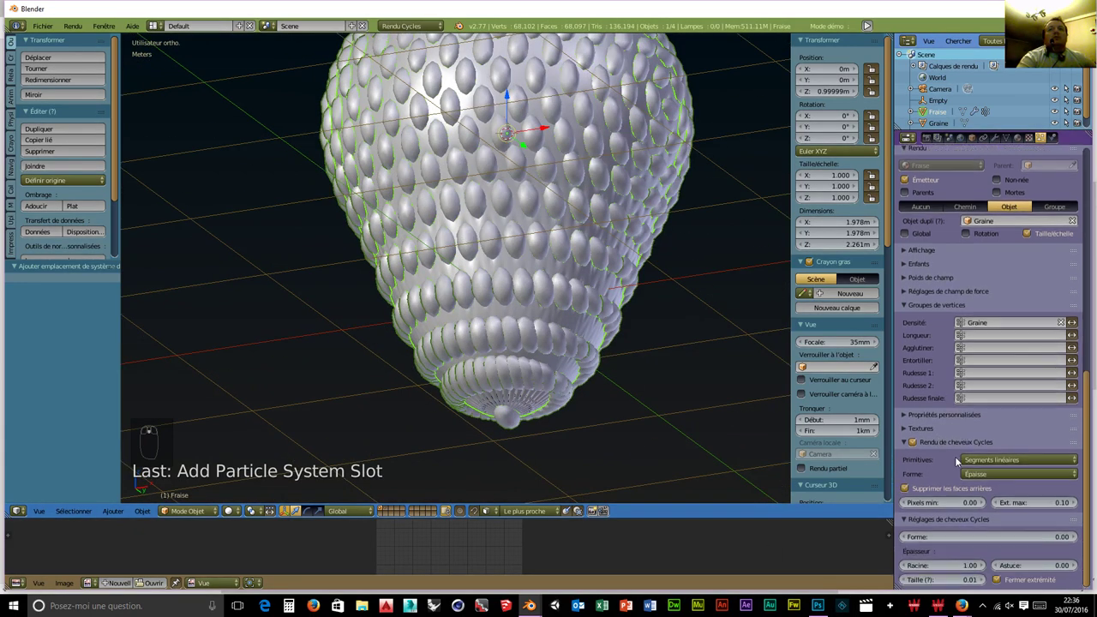
drag(956, 447, 966, 308)
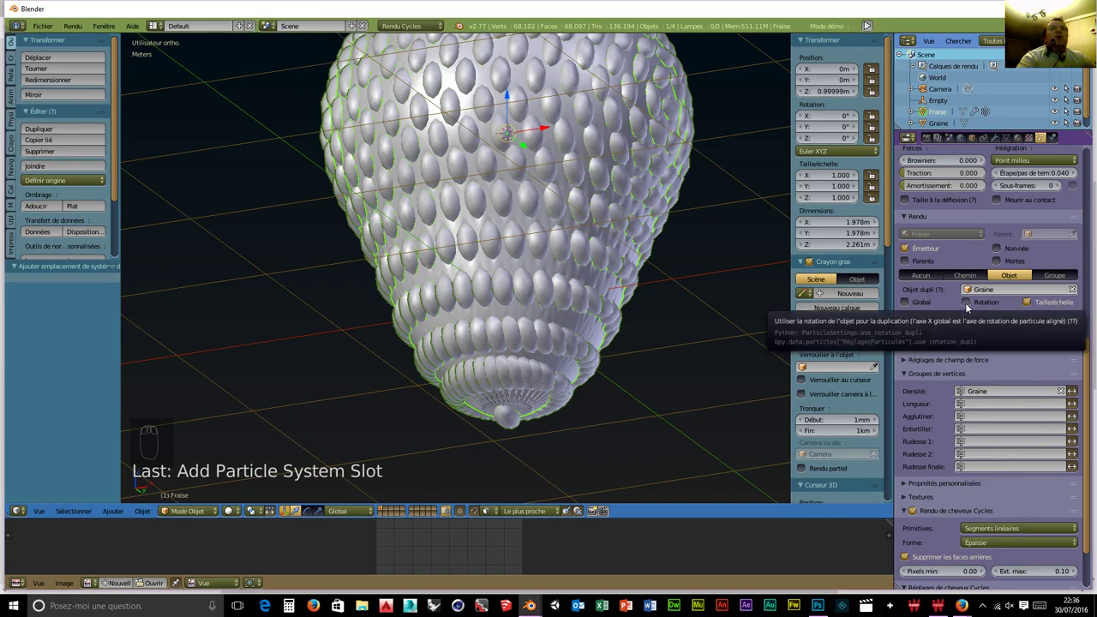
drag(969, 307, 628, 420)
drag(583, 365, 628, 458)
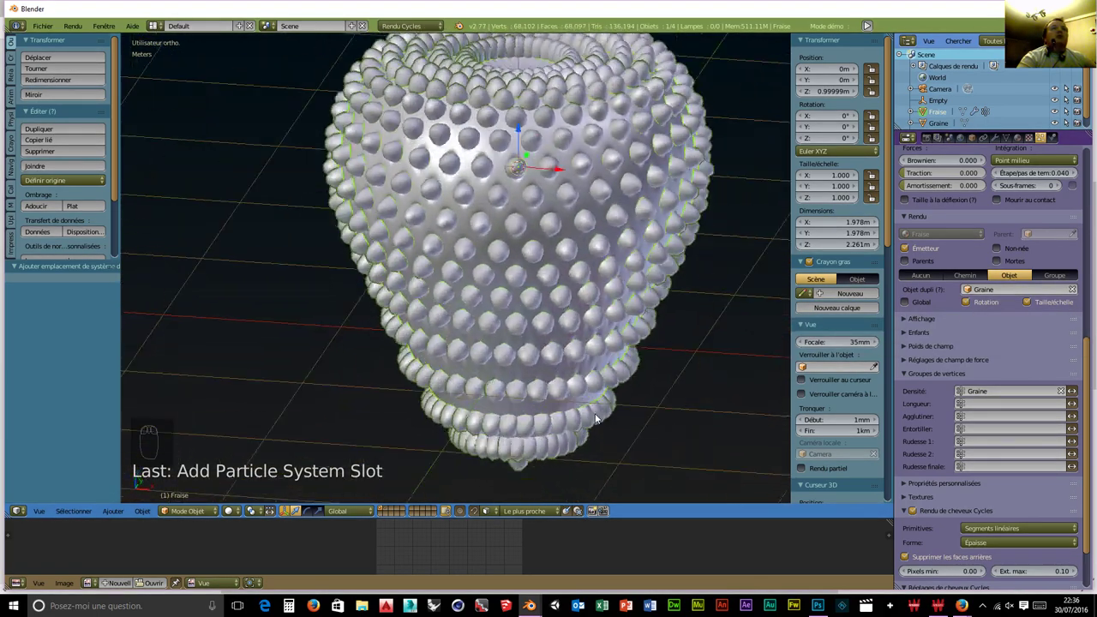
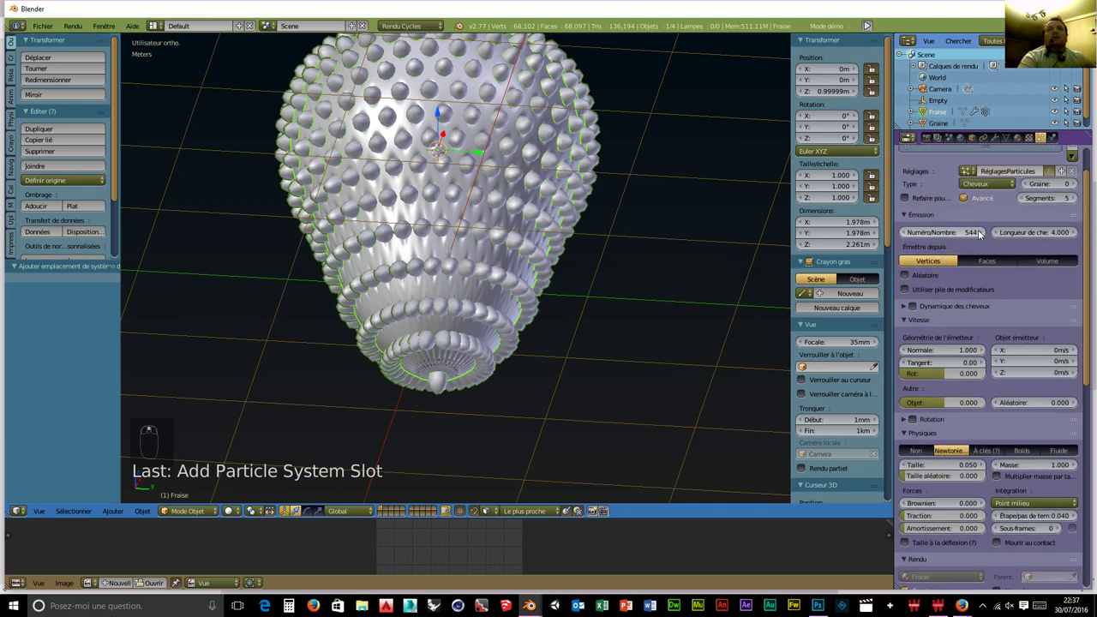
Orbit over the strawberry's top and zoom in close on the seeds.
drag(984, 236, 439, 350)
drag(476, 368, 538, 460)
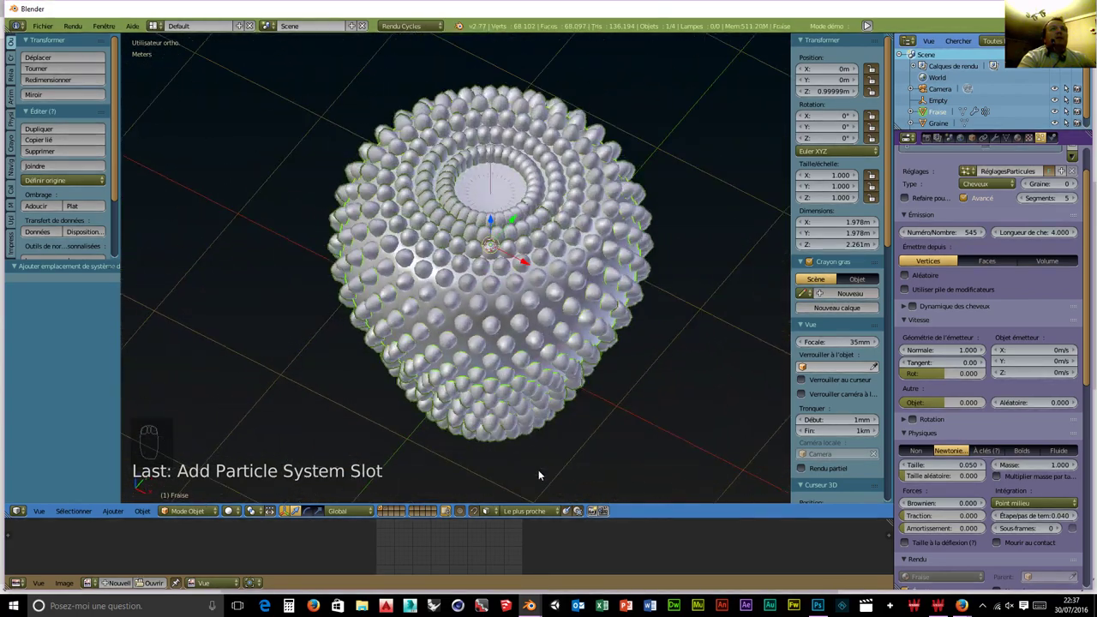
drag(511, 207, 422, 285)
drag(446, 277, 506, 209)
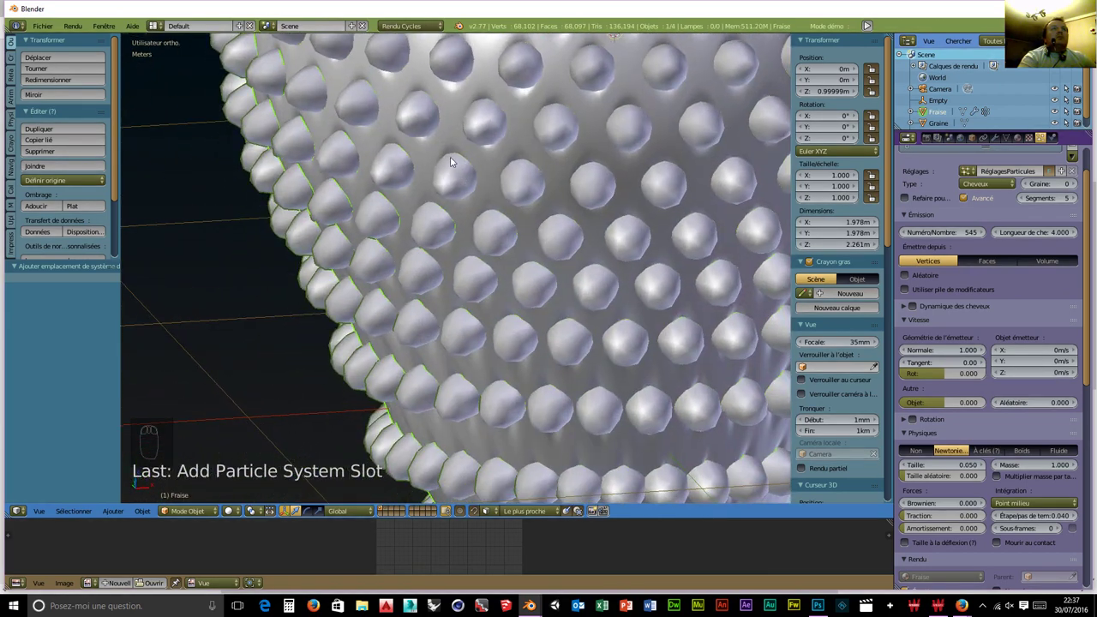
drag(538, 215, 388, 512)
drag(388, 511, 634, 299)
middle_click(590, 197)
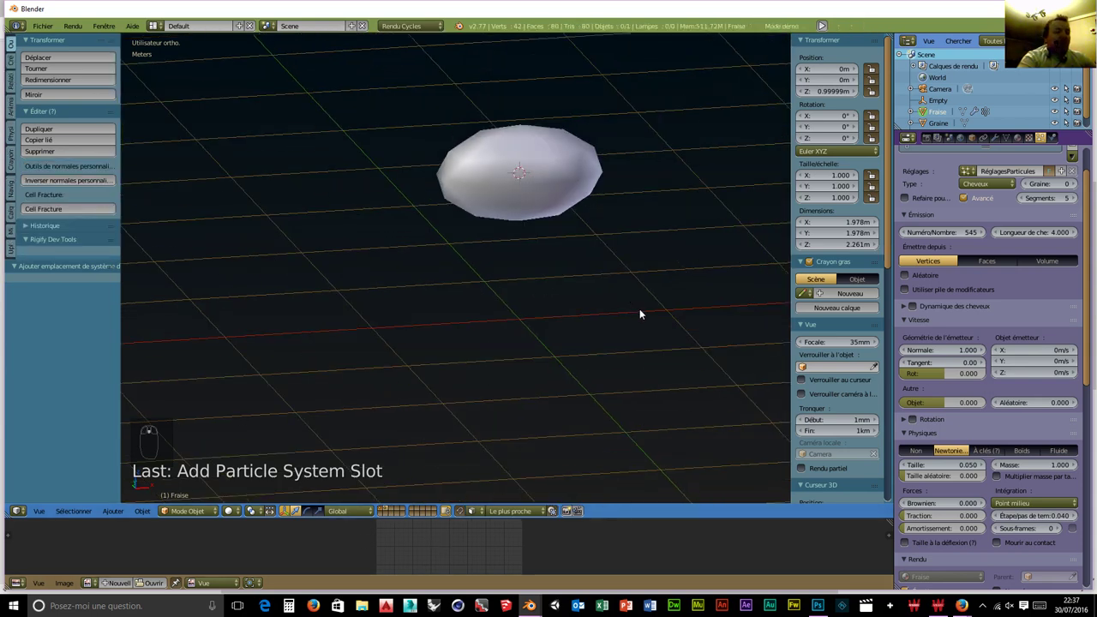
Scale Graine to about 0.35×0.2×0.2 and rotate it 90° around Y, making elongated seed pits.
key(s)
drag(574, 207, 619, 279)
key(s)
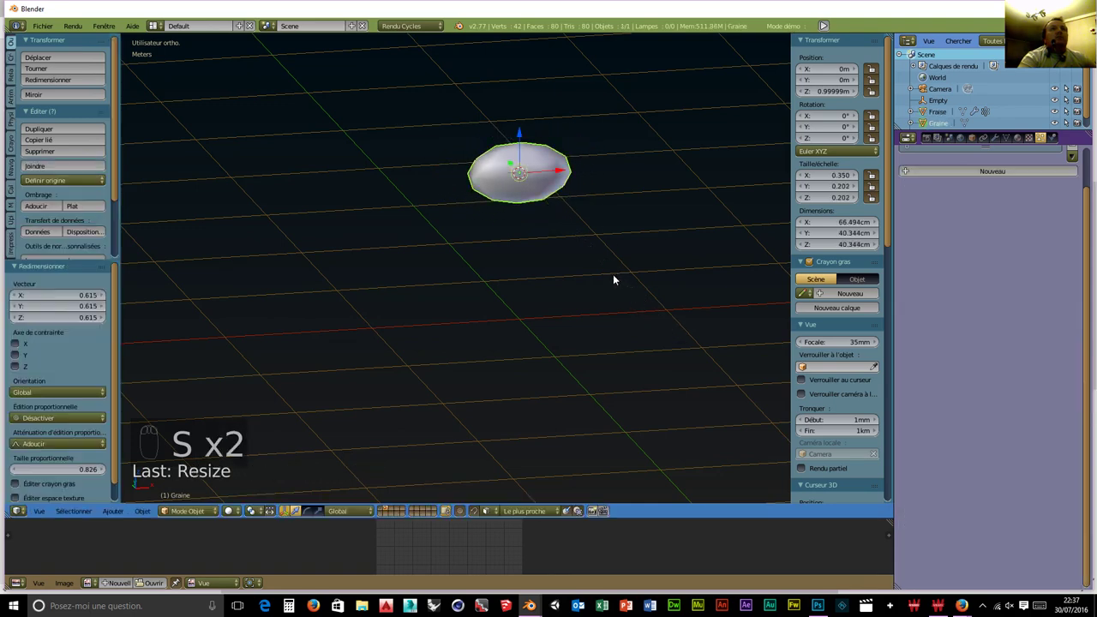
drag(625, 298, 616, 289)
key(r)
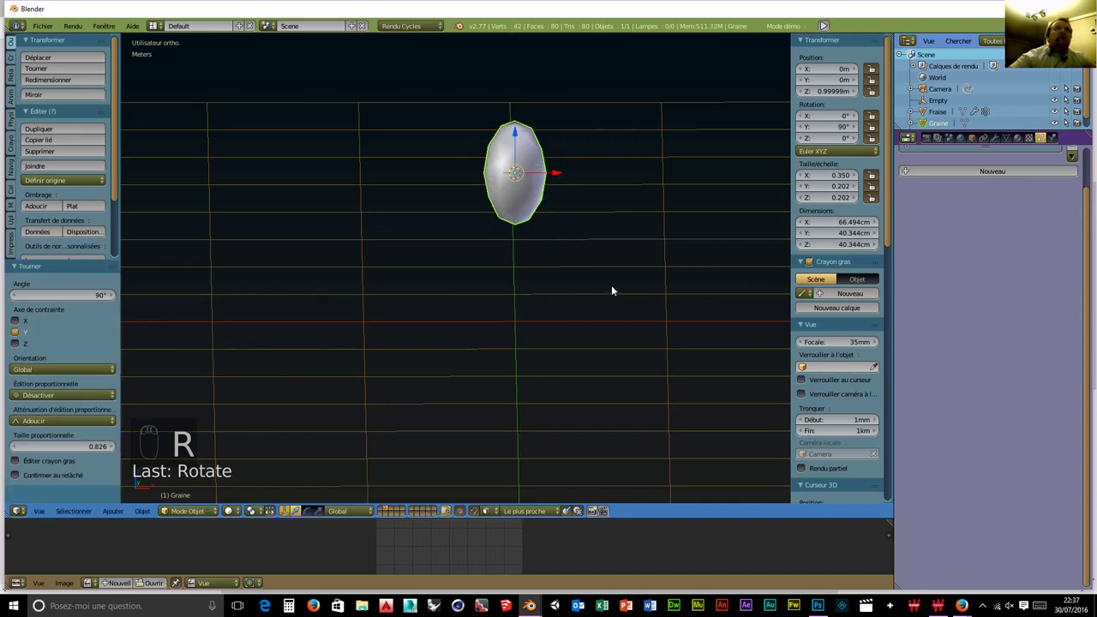
drag(381, 511, 558, 401)
drag(547, 358, 568, 302)
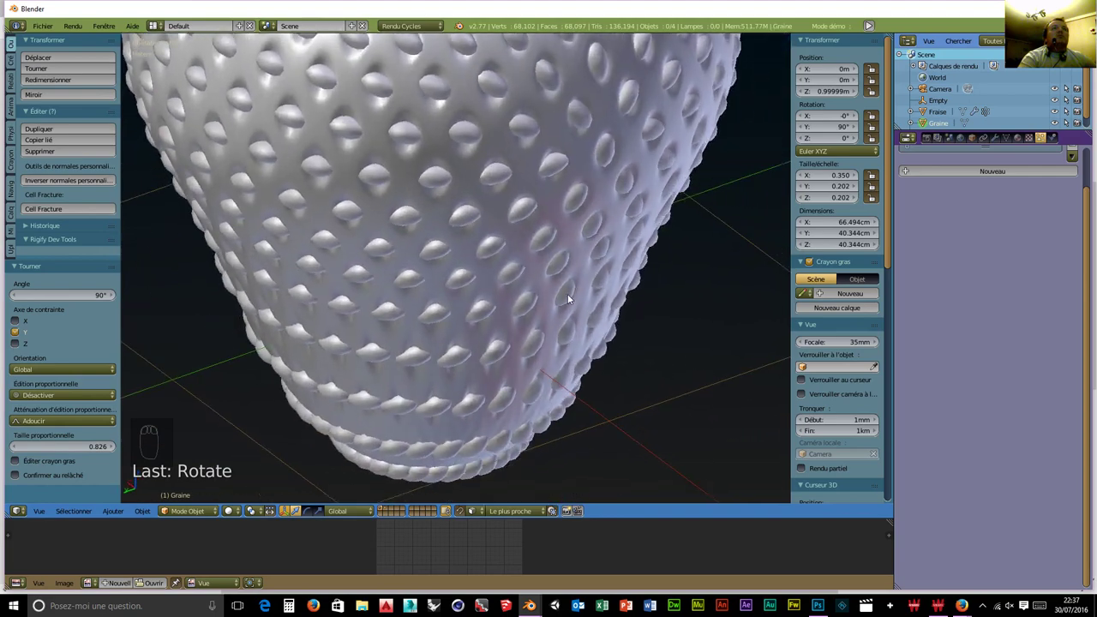
drag(389, 511, 487, 226)
drag(490, 260, 487, 226)
Rotate Graine 180° around Y and check the seeded strawberry in front orthographic view.
key(r)
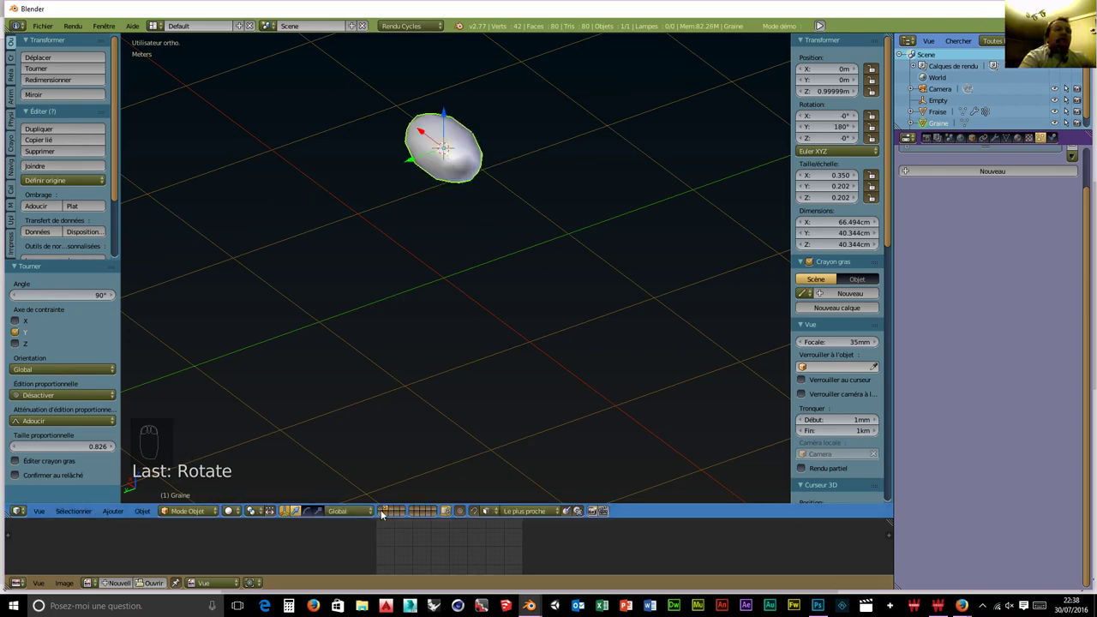
drag(385, 511, 578, 265)
drag(555, 402, 543, 229)
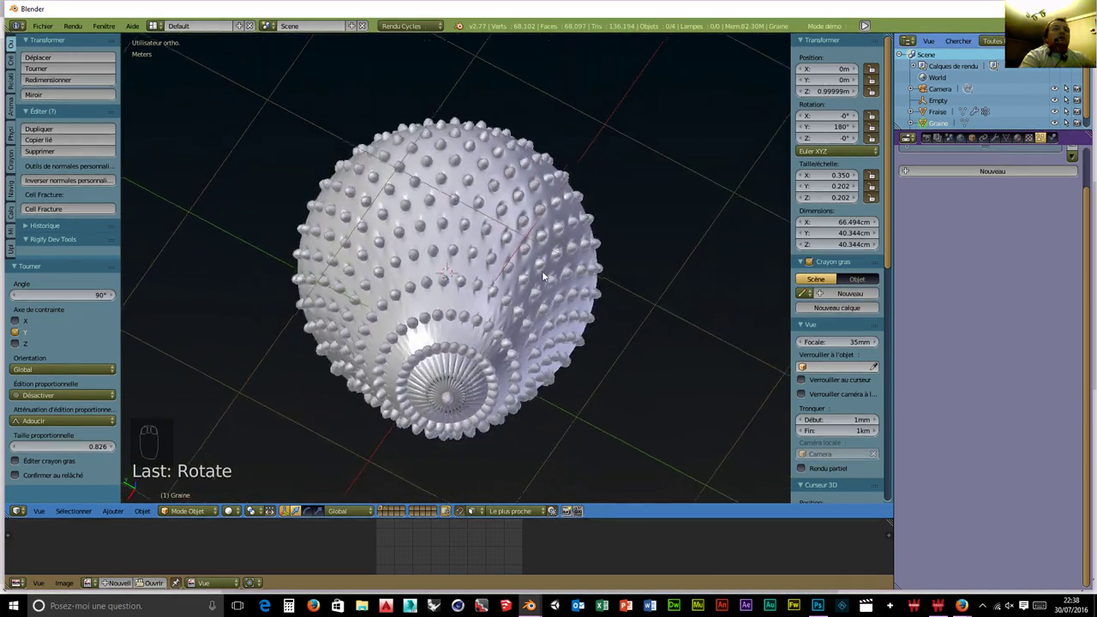
drag(492, 354, 467, 226)
key(KP_1)
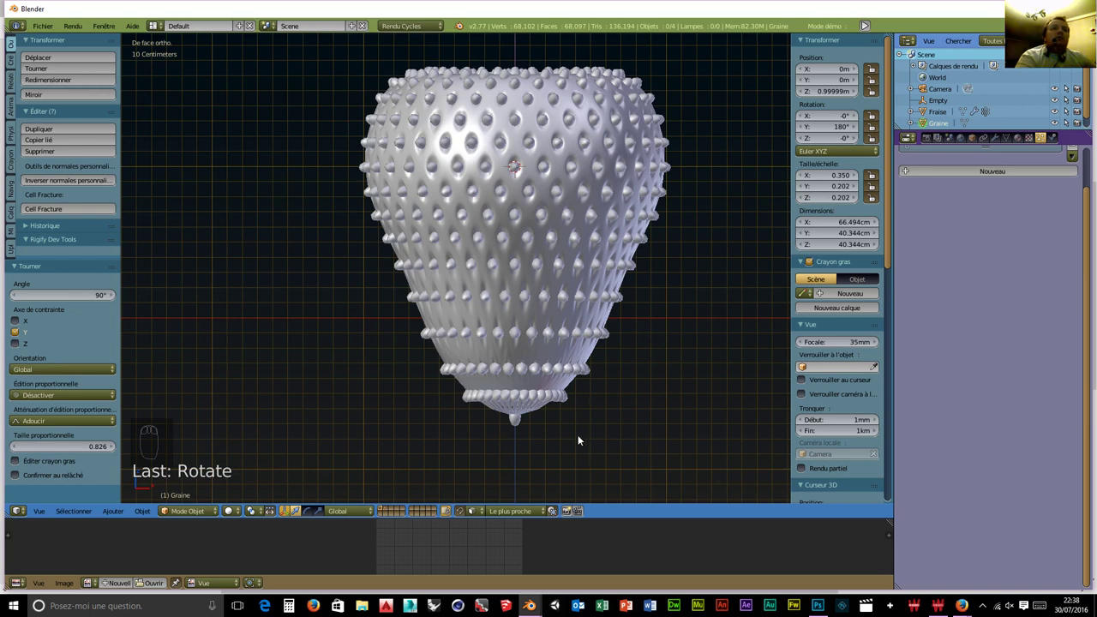
drag(569, 427, 501, 350)
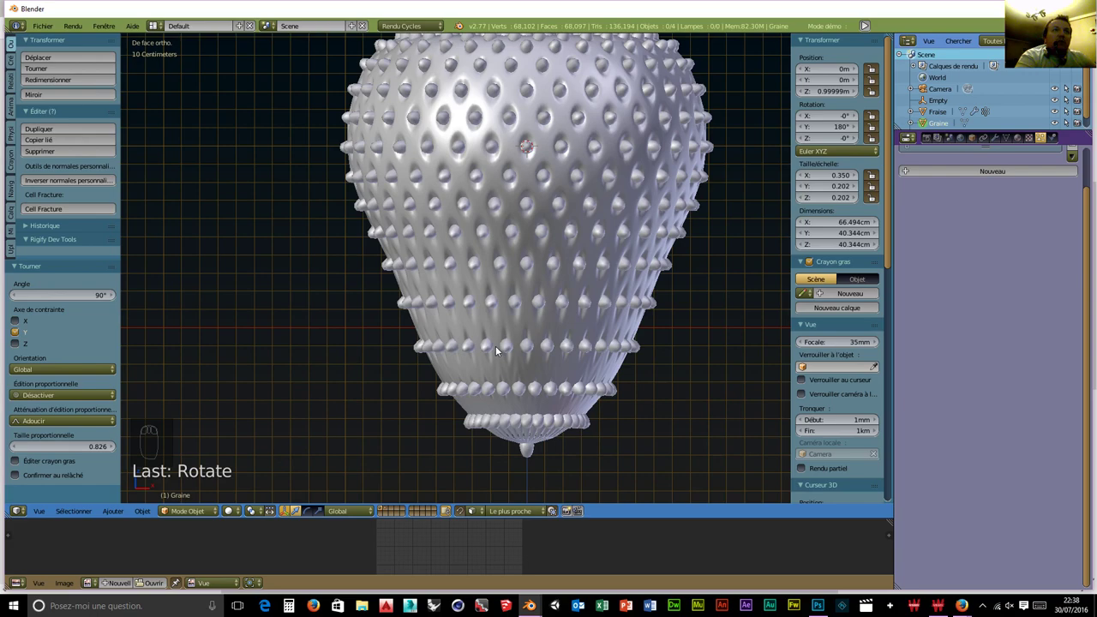
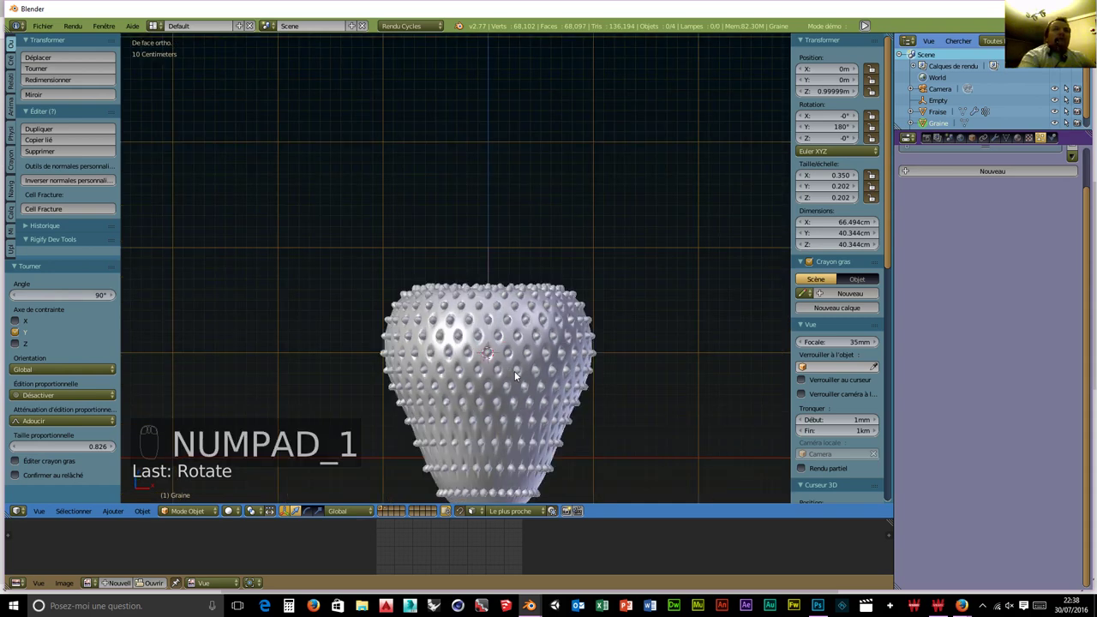
Make Fraise the active object again, showing its hair particle settings.
drag(528, 425, 79, 298)
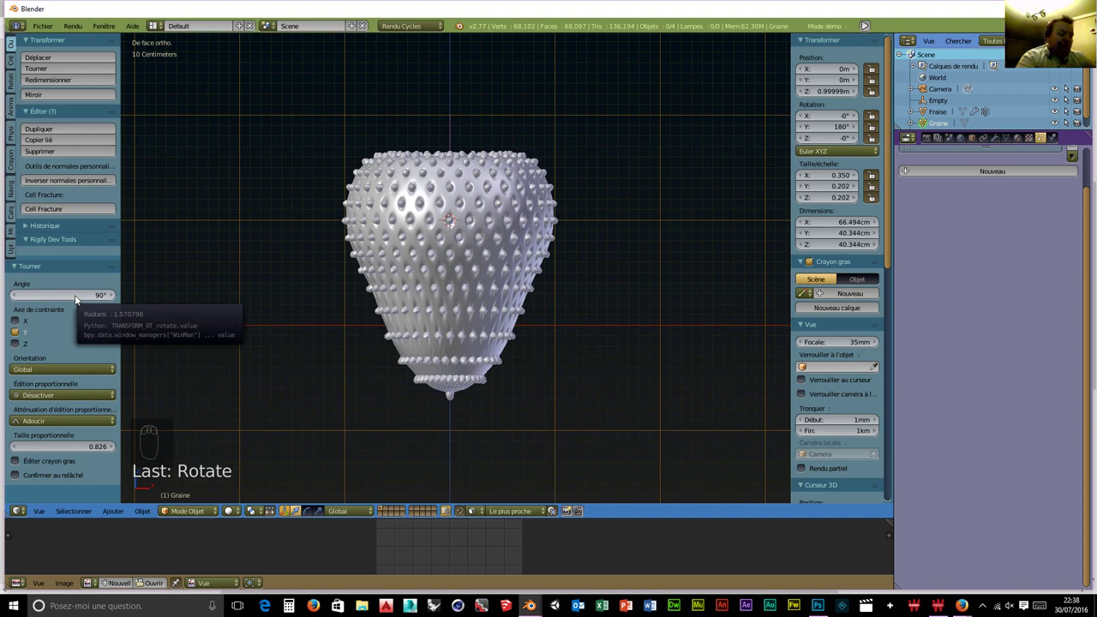
drag(186, 514, 444, 317)
drag(448, 311, 193, 511)
drag(193, 511, 202, 452)
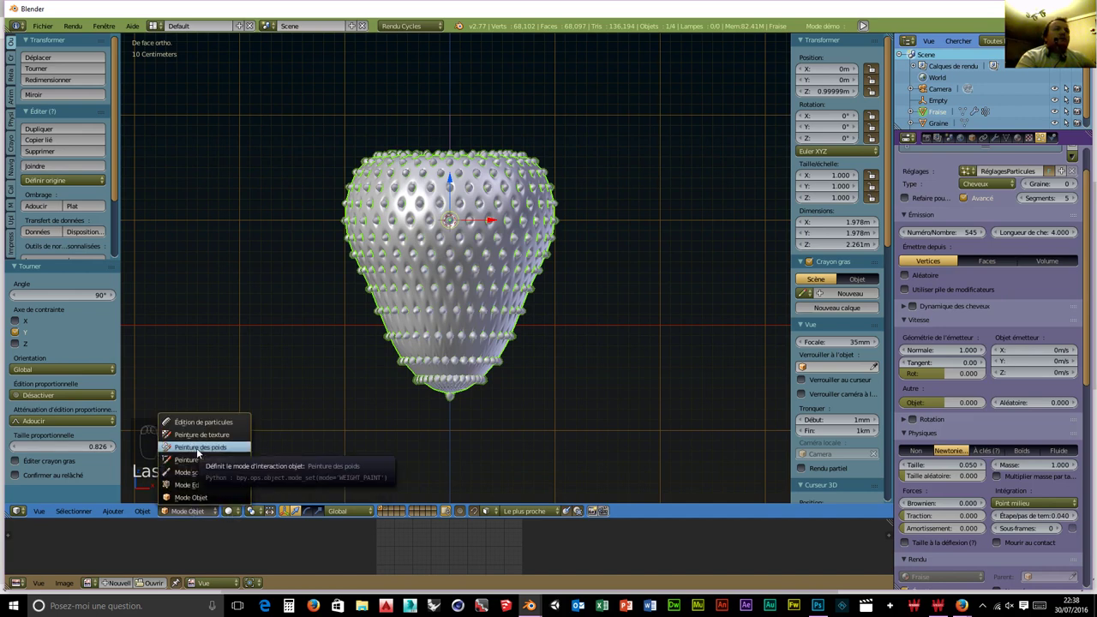
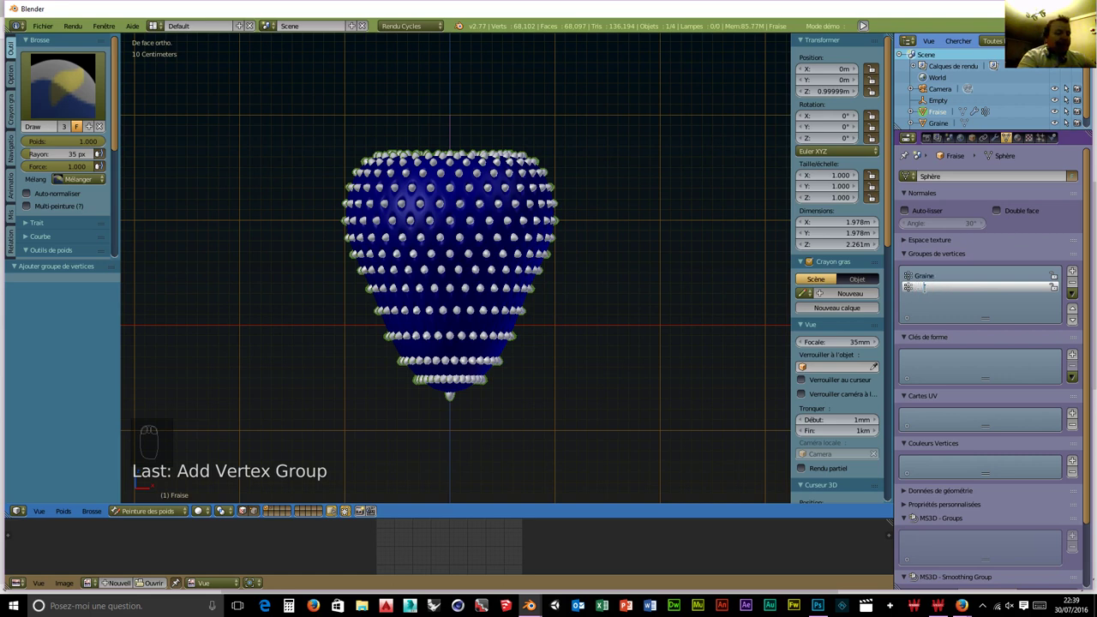
Rename the new vertex group Taille.
key(l)
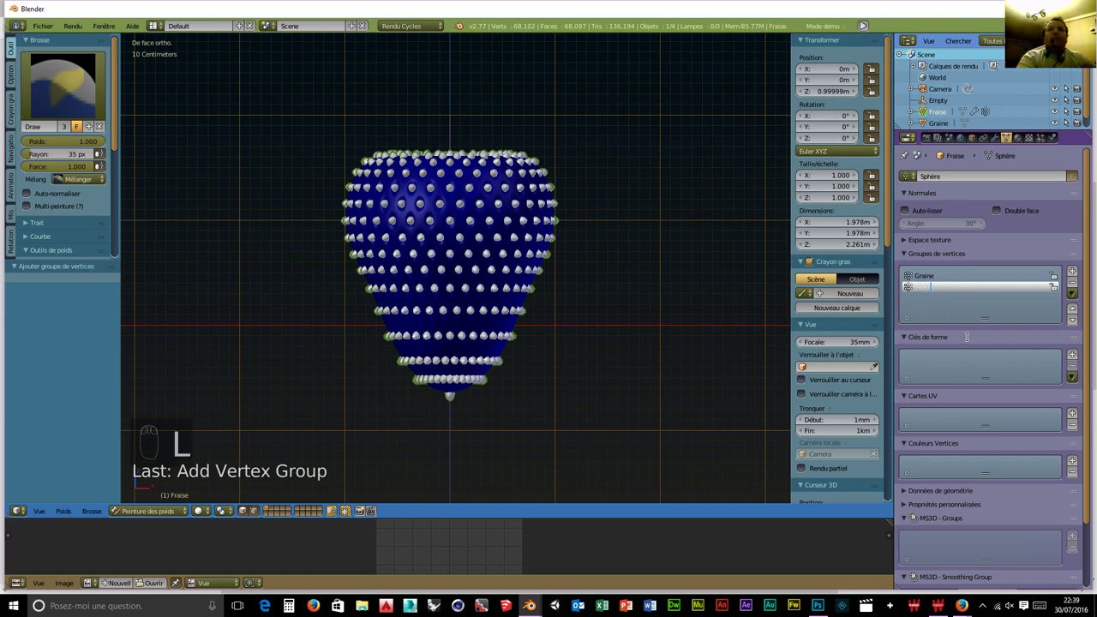
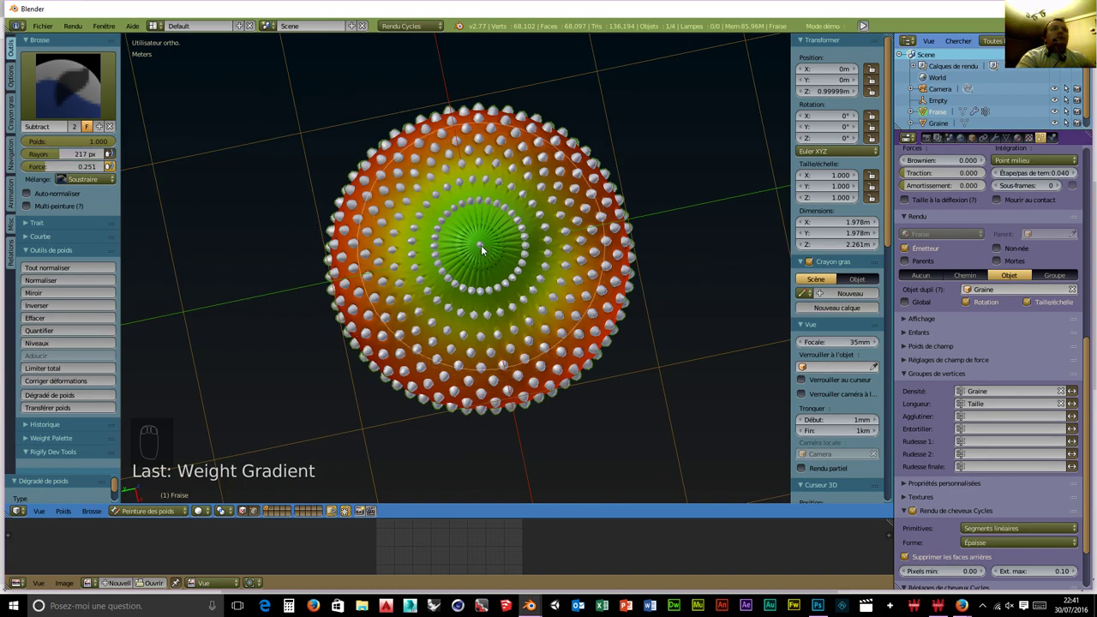
Subtract Taille weight near the strawberry's top centre so seeds shrink only there.
drag(484, 248, 518, 191)
drag(536, 228, 577, 269)
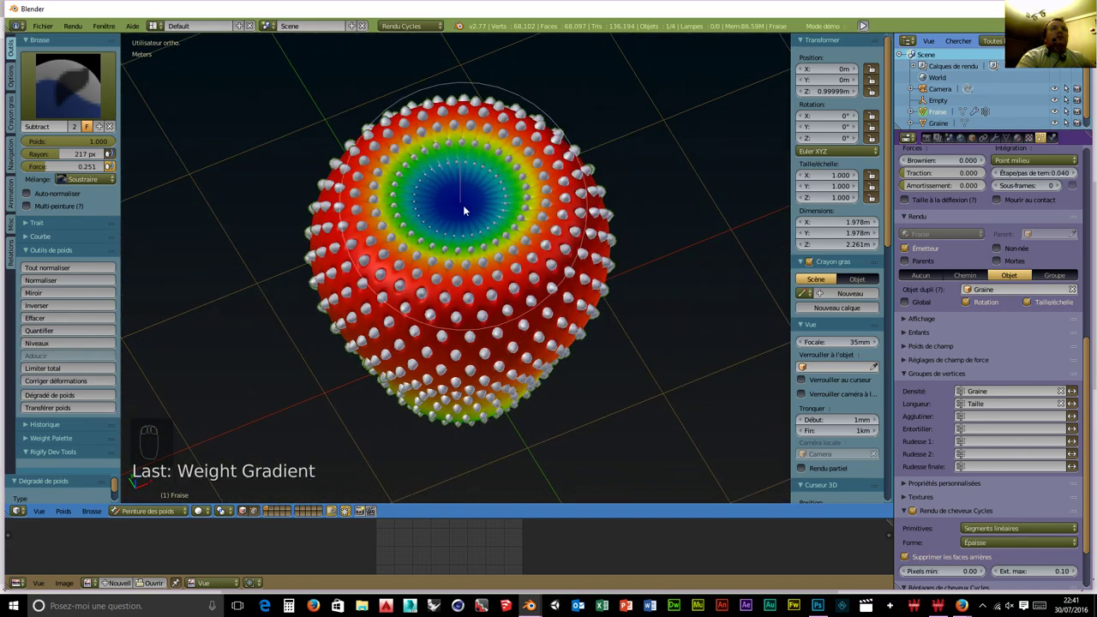
drag(491, 205, 462, 294)
drag(461, 296, 174, 234)
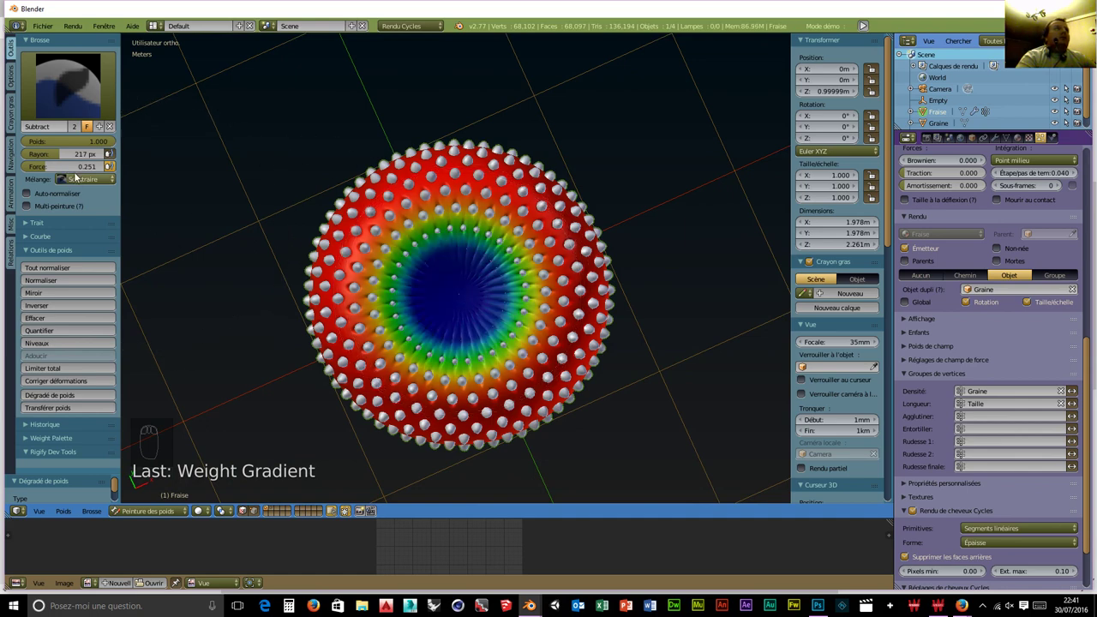
drag(60, 157, 474, 215)
drag(419, 215, 399, 327)
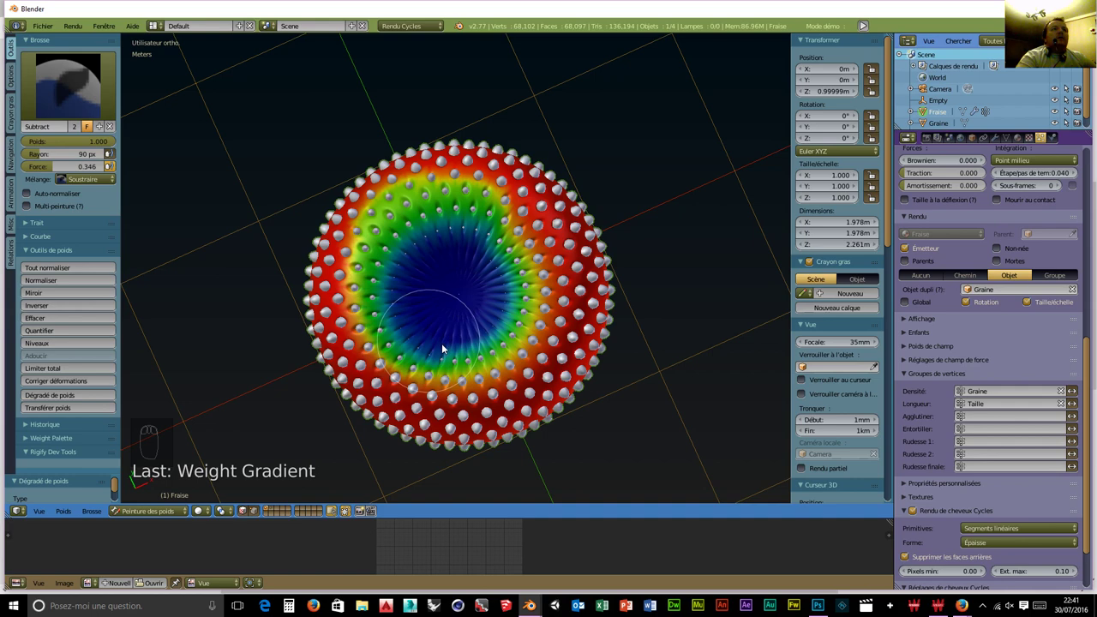
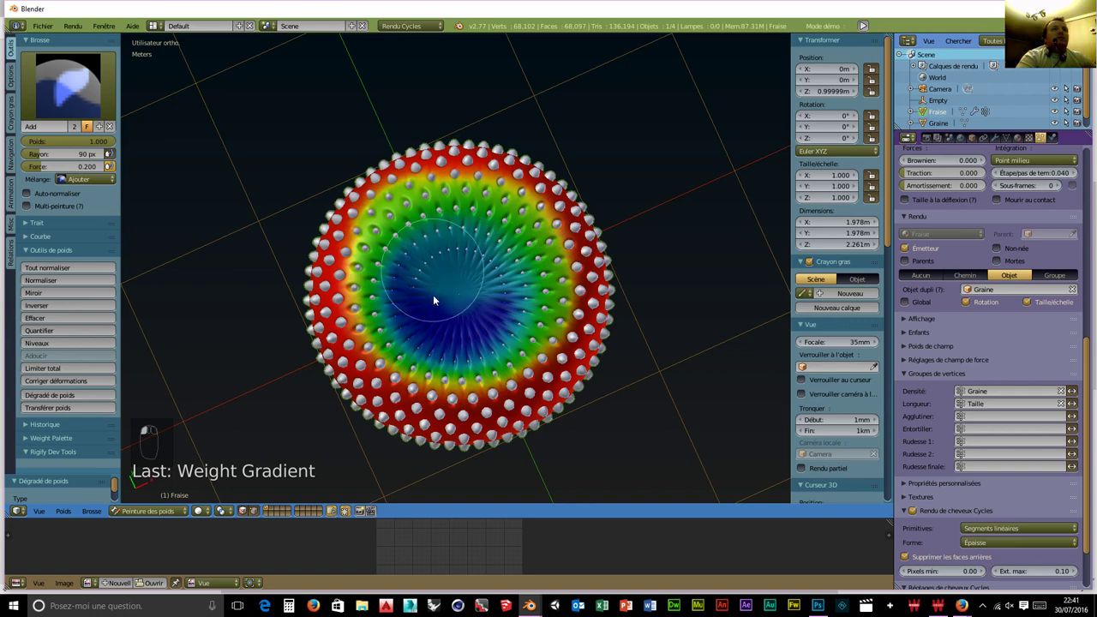
Touch up the weights with the Add brush and orbit to check full-size seeds on the sides.
click(448, 312)
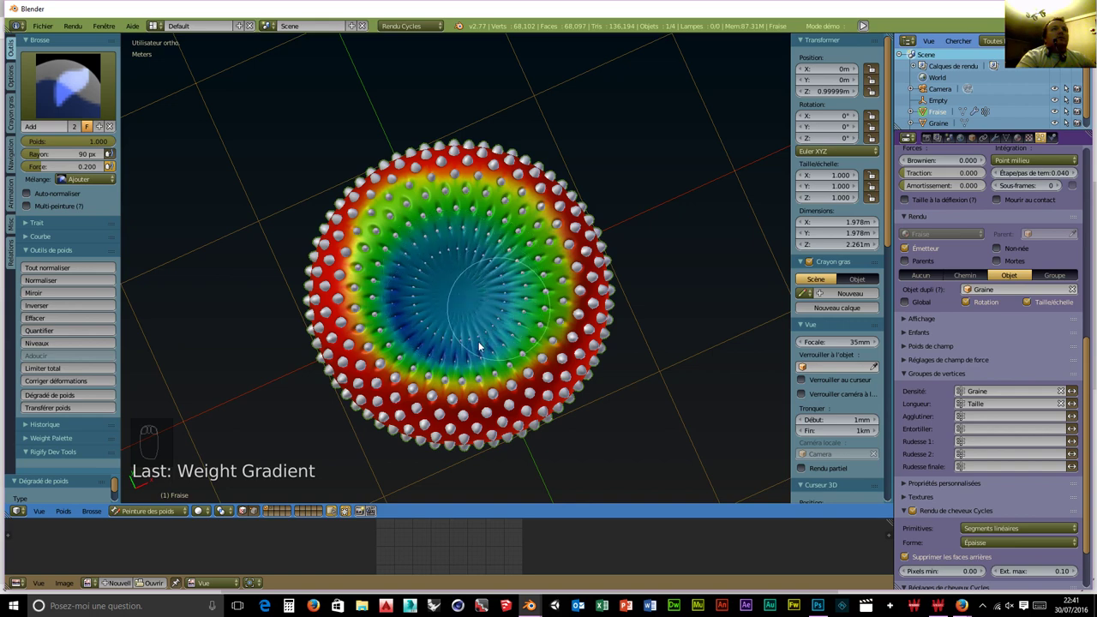
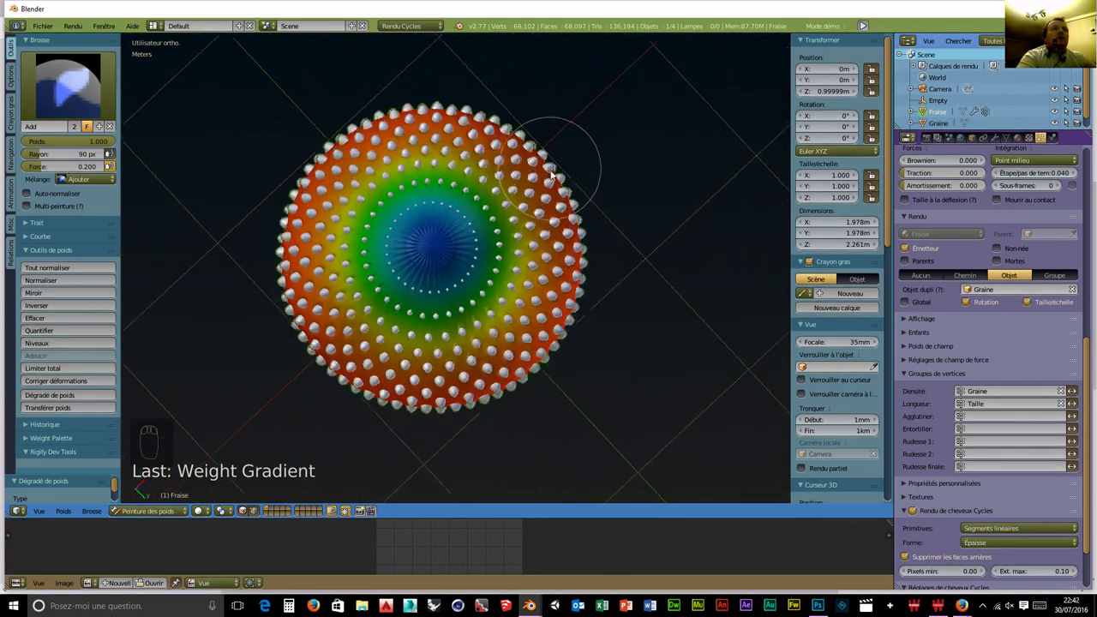
drag(425, 312, 415, 291)
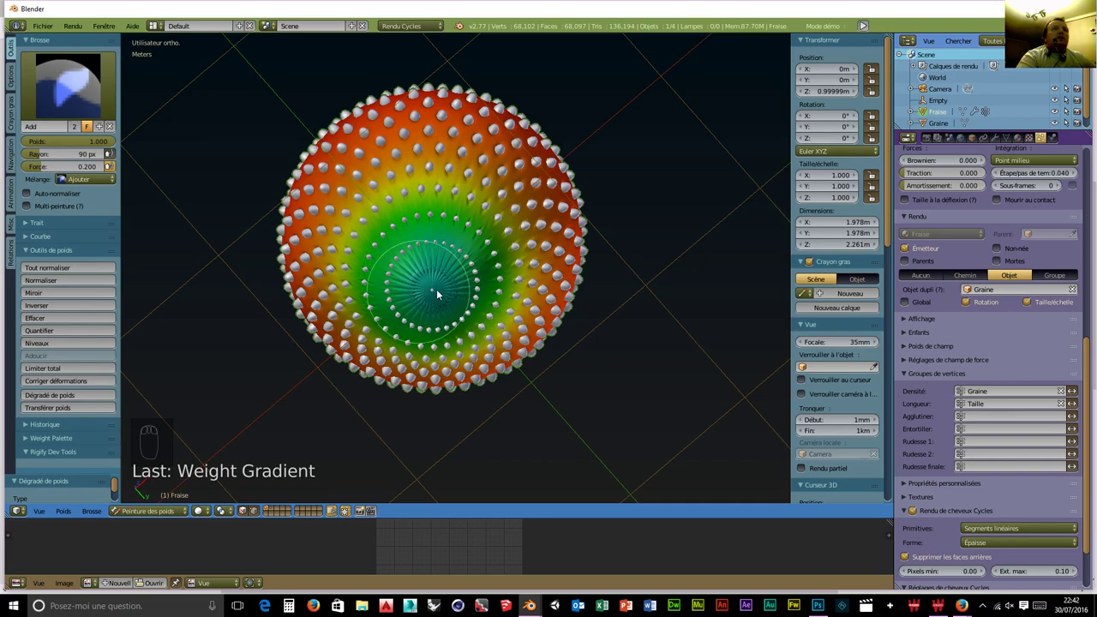
drag(555, 255, 730, 364)
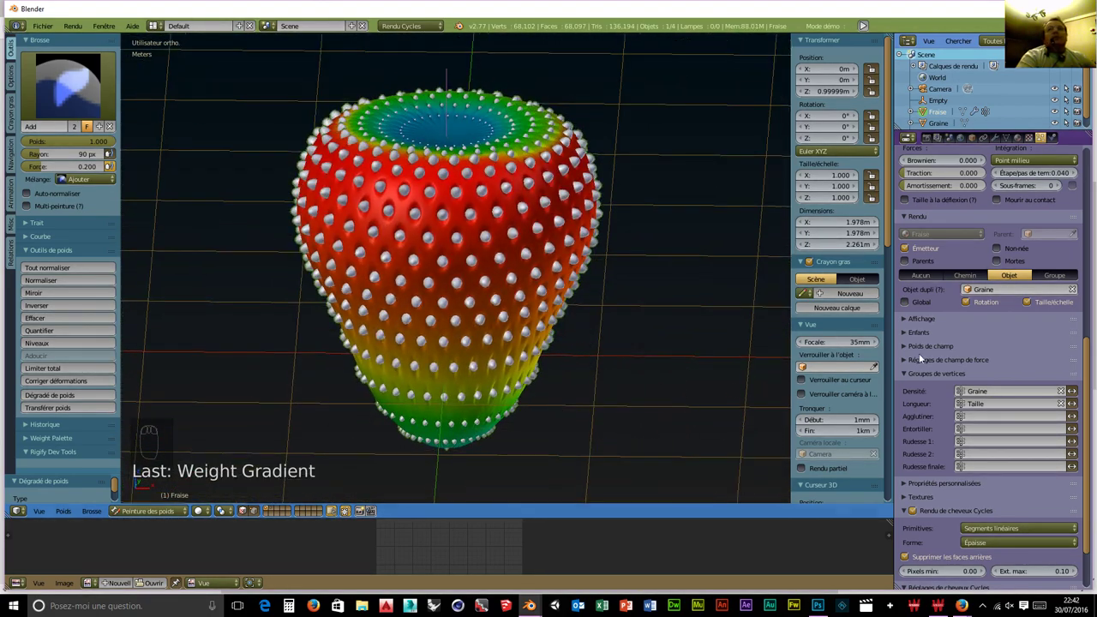
drag(971, 350, 465, 260)
drag(443, 261, 459, 257)
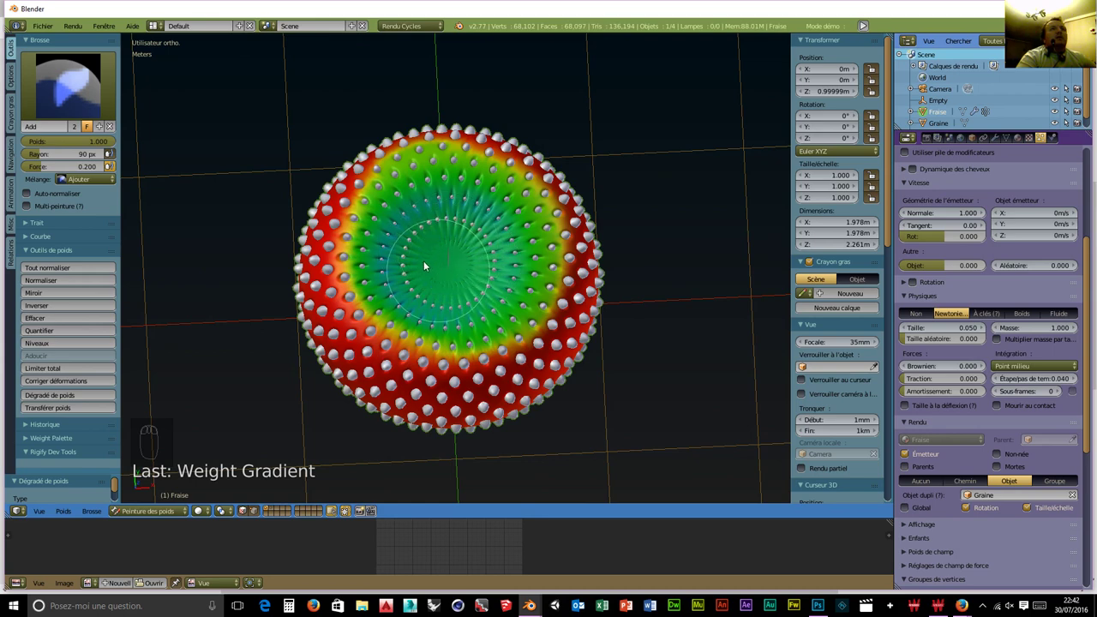
Lower the seed particle Size to 0.022 and return to Object Mode to see the dimpled grey surface.
drag(413, 279, 474, 269)
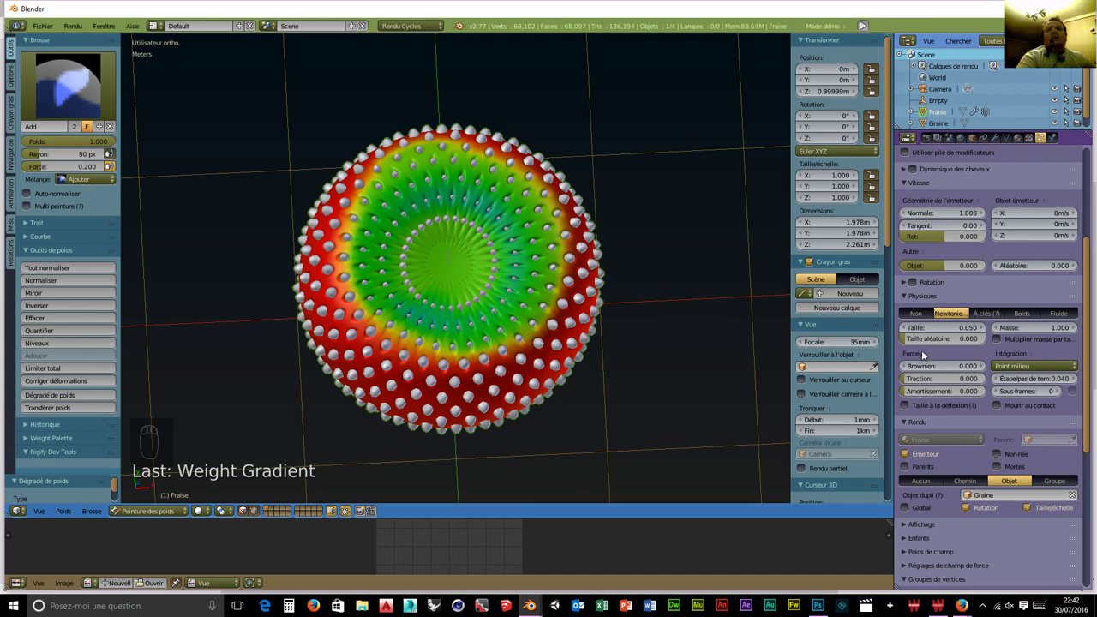
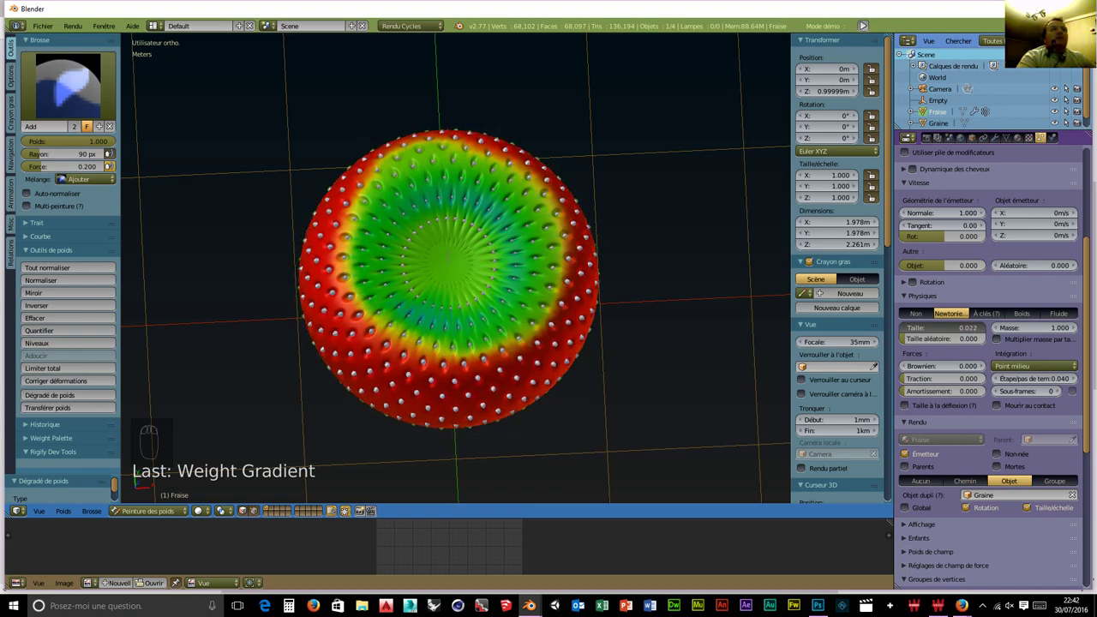
drag(633, 384, 618, 239)
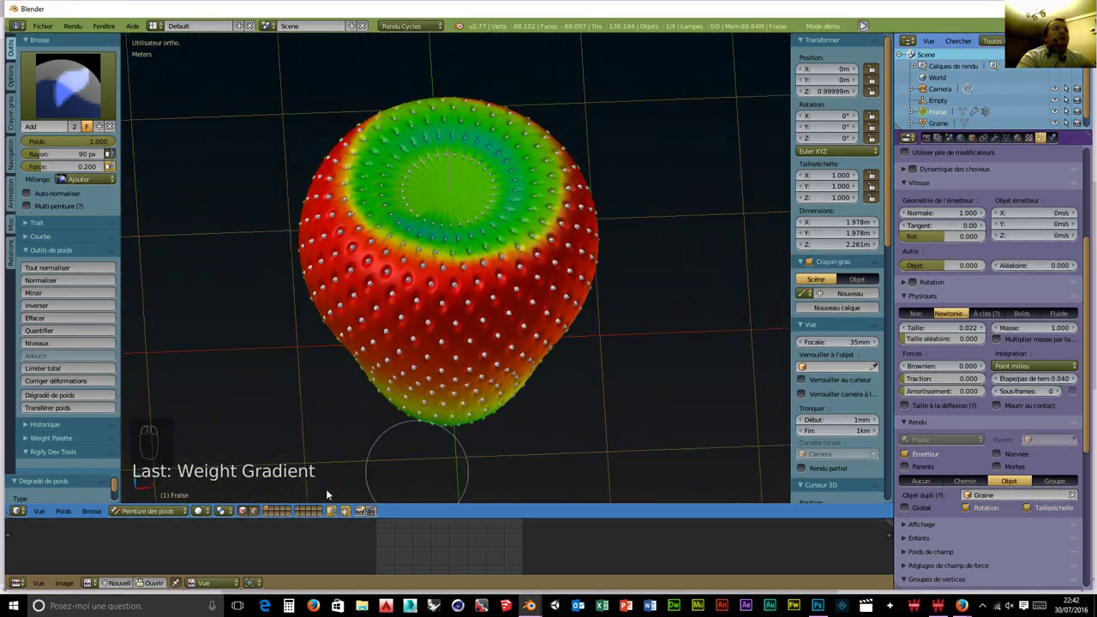
click(187, 477)
drag(599, 373, 560, 242)
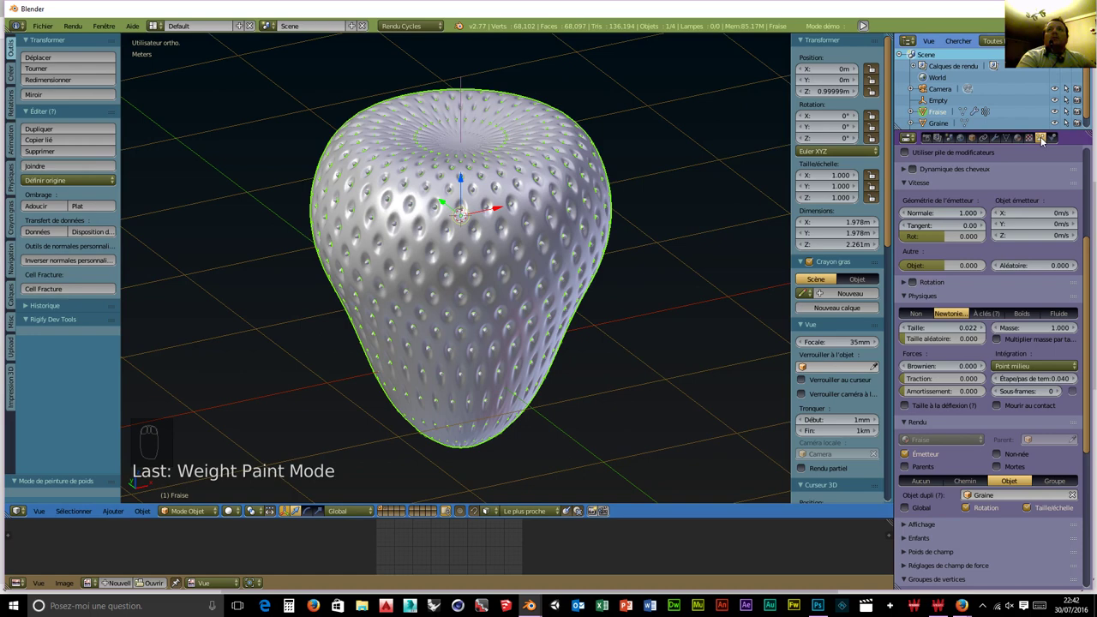
Add a second Hair particle system with length about 0.031 and tweaked velocity and Brownian.
drag(1018, 215, 1074, 179)
drag(1074, 178, 984, 228)
drag(996, 234, 987, 245)
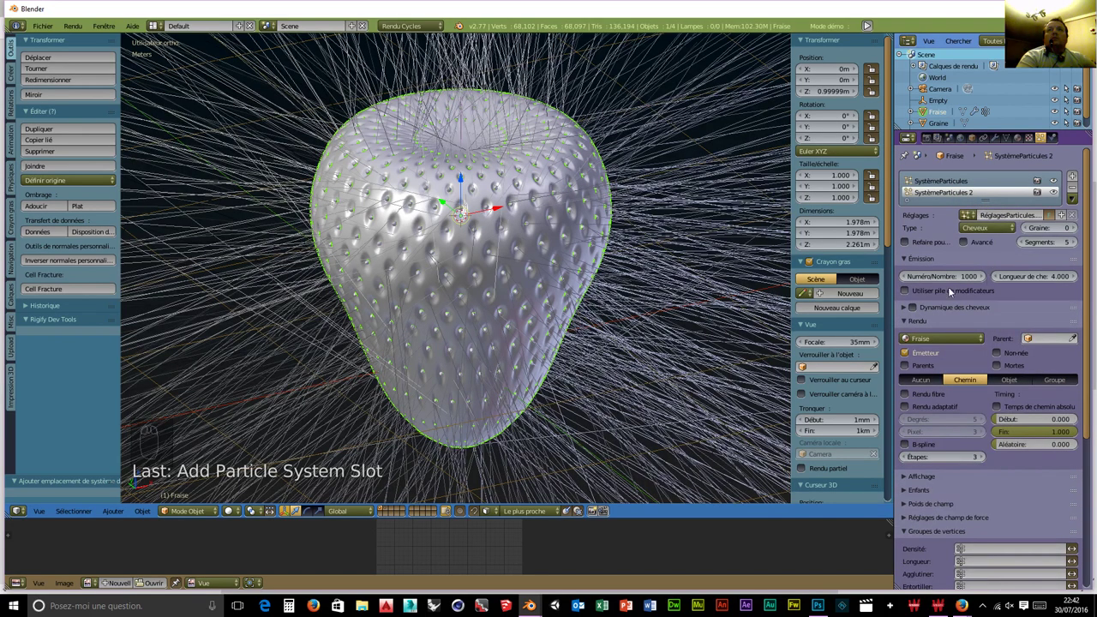
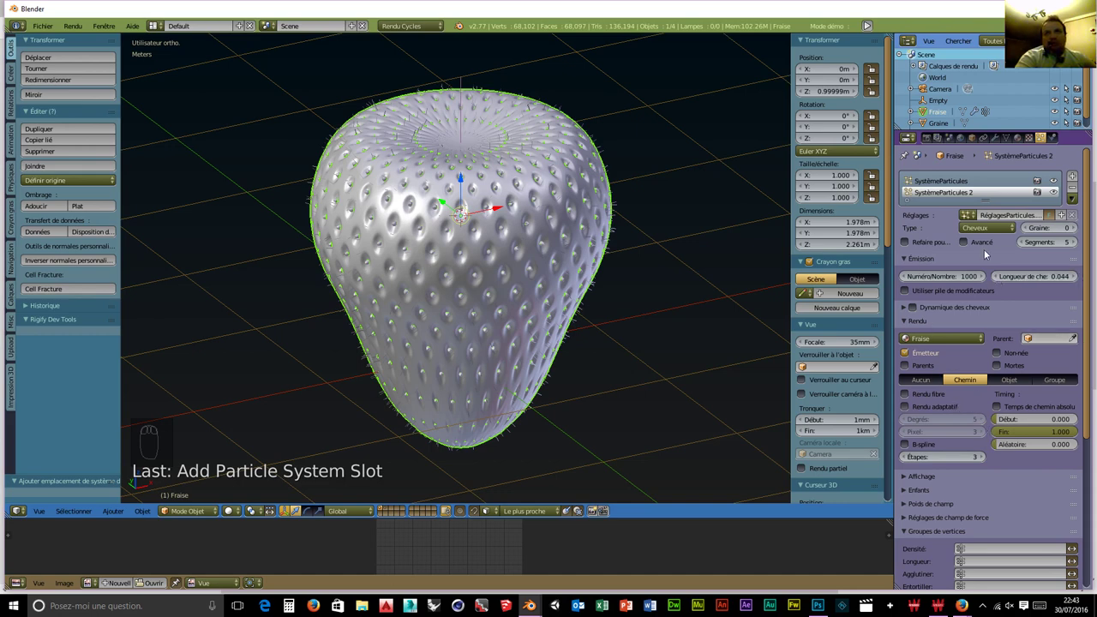
drag(985, 269, 977, 410)
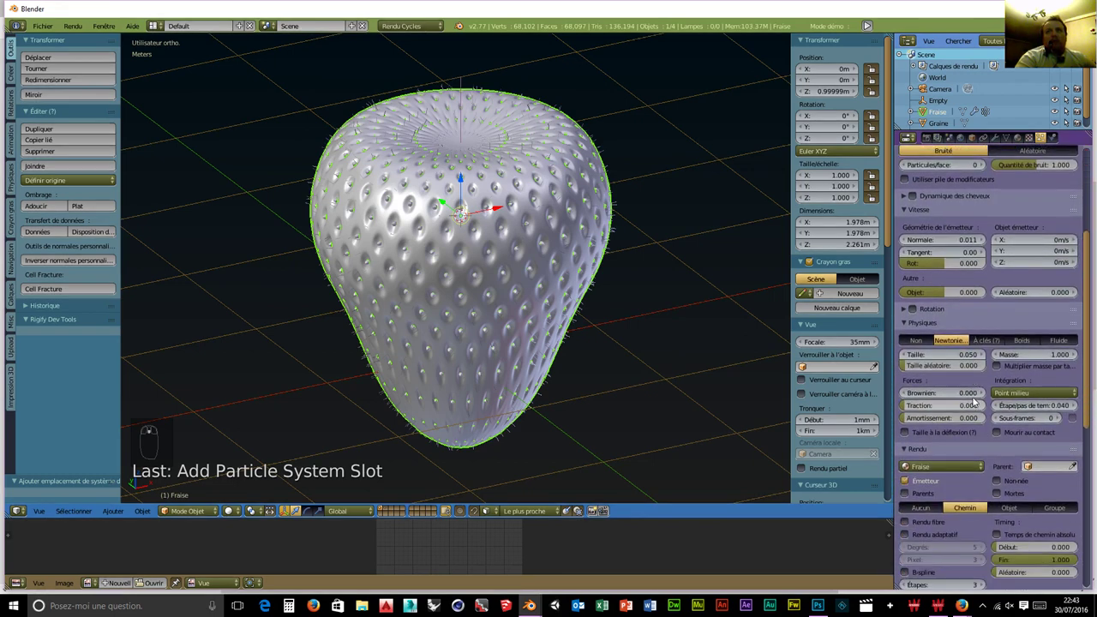
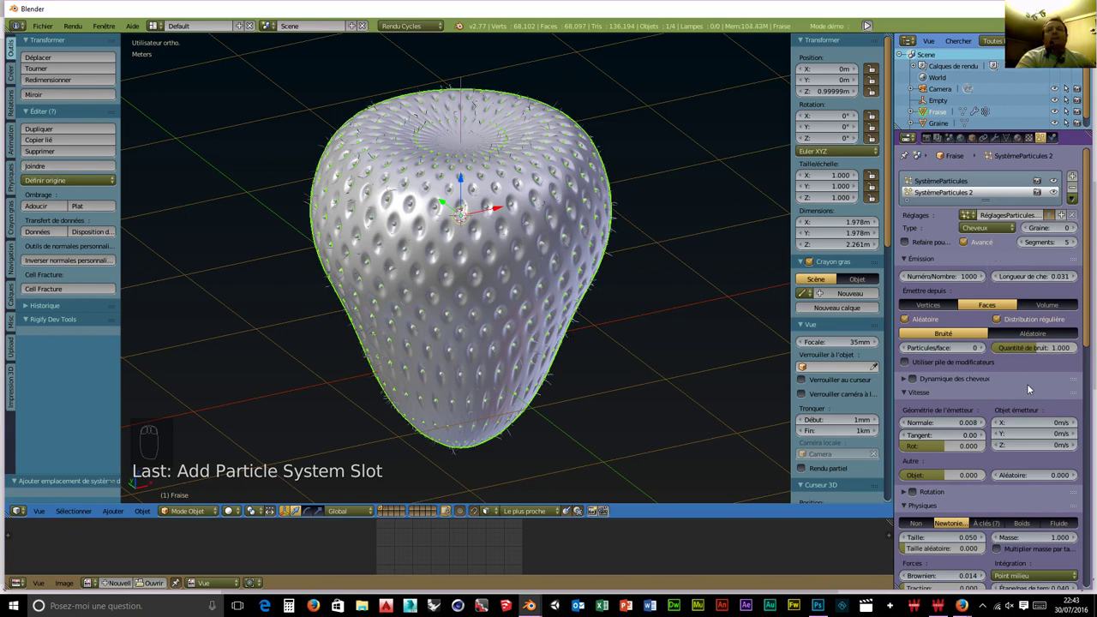
Add a second material slot with a new yellow diffuse material, Matériau.001.
drag(1031, 390, 965, 359)
drag(988, 379, 955, 341)
drag(955, 341, 1020, 143)
drag(1020, 143, 1084, 181)
drag(1085, 181, 1003, 329)
drag(1002, 328, 993, 266)
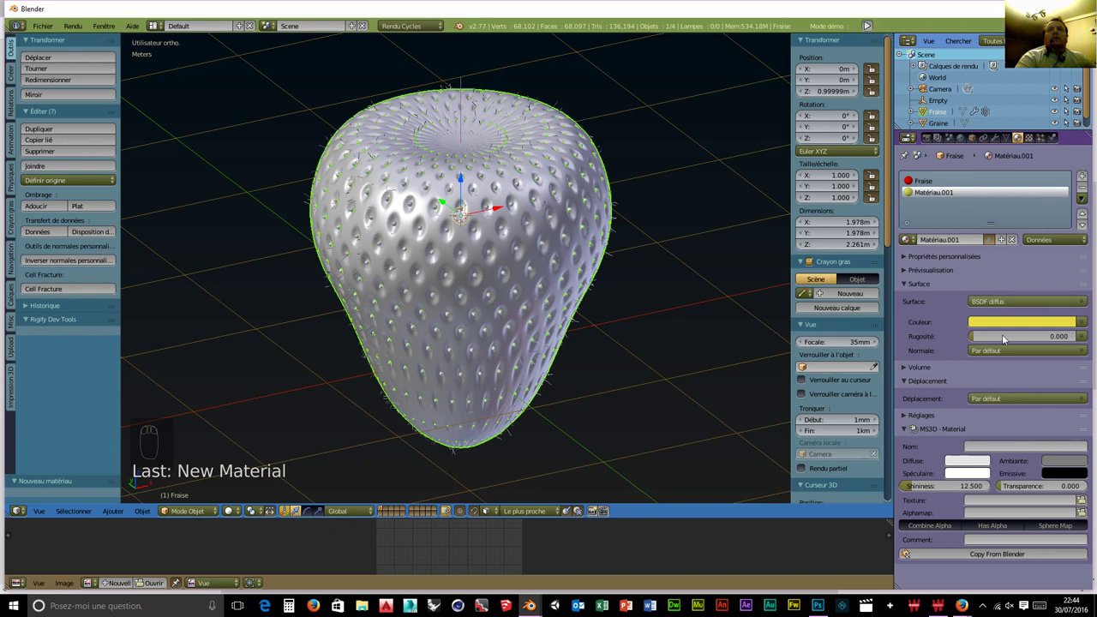
Set the particle Render material to Matériau.001 so the hairs turn yellow.
drag(1044, 144, 972, 386)
middle_click(974, 398)
drag(980, 381, 897, 378)
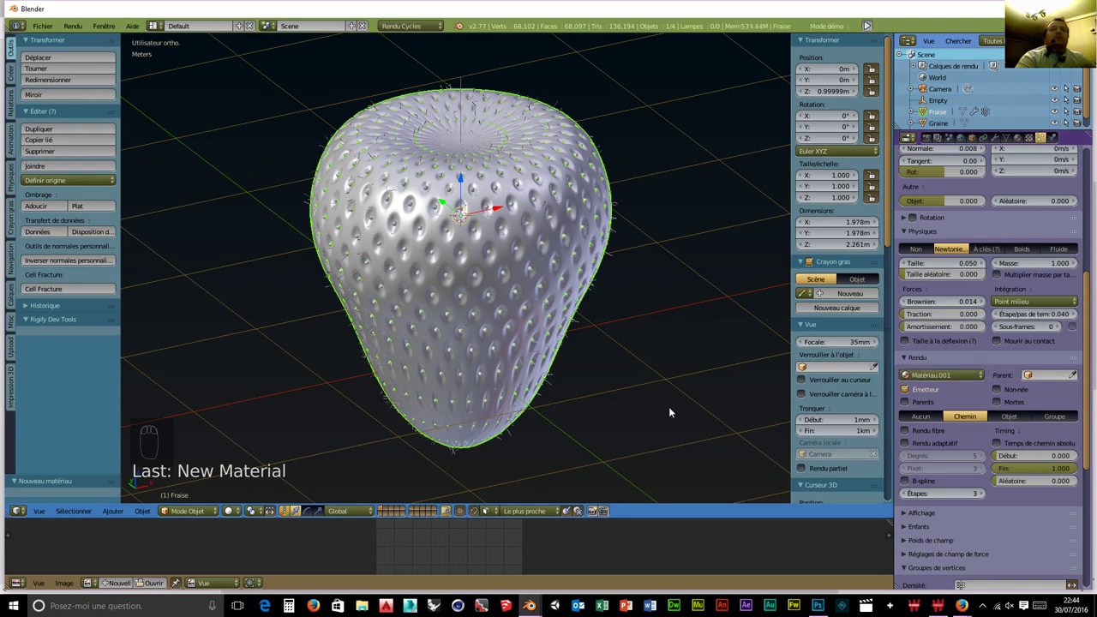
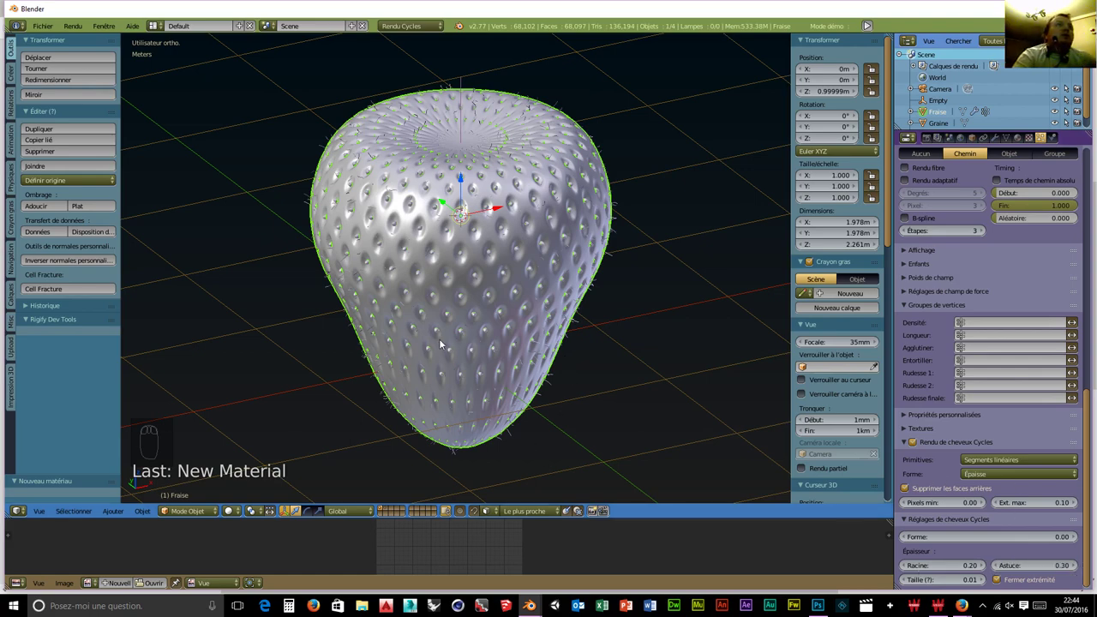
Orbit around the strawberry, then switch to an empty scene layer.
drag(441, 344, 359, 298)
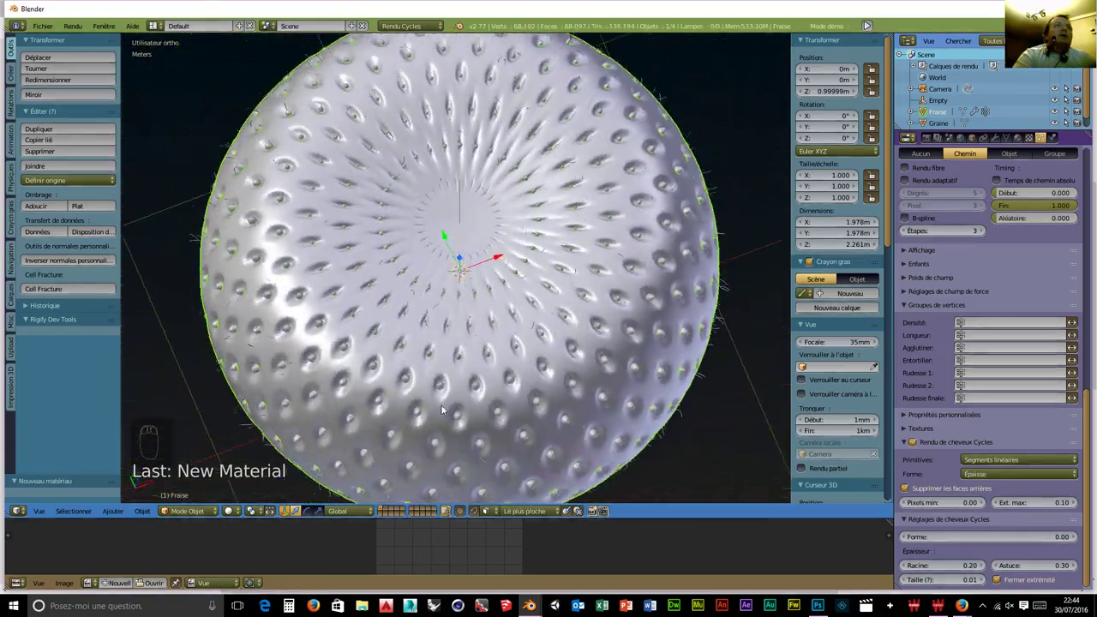
drag(449, 349, 620, 250)
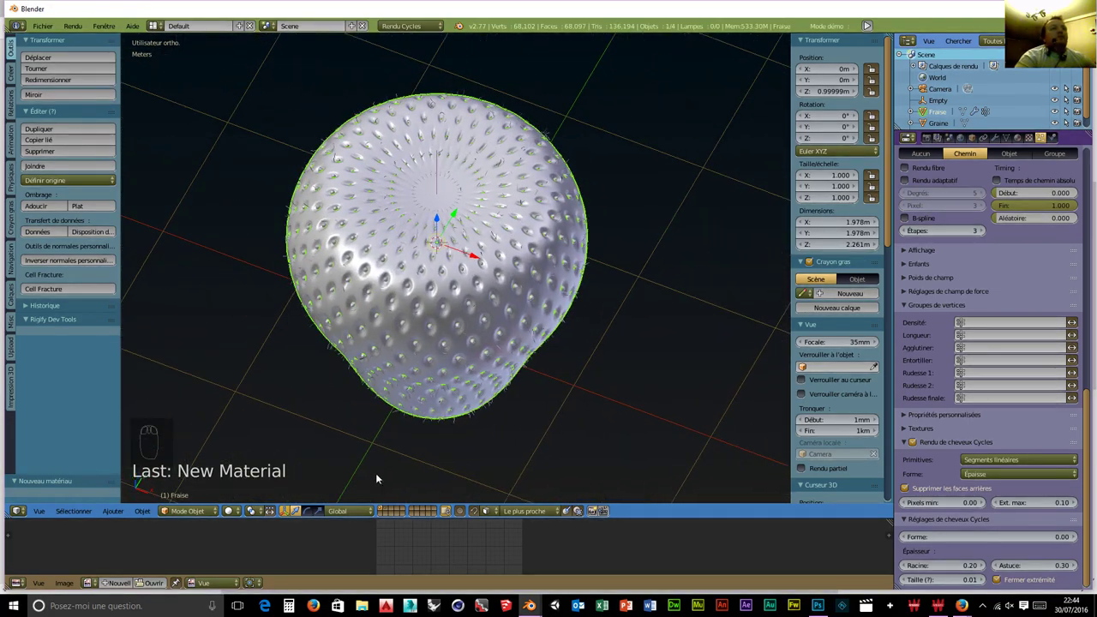
drag(395, 512, 472, 286)
middle_click(472, 286)
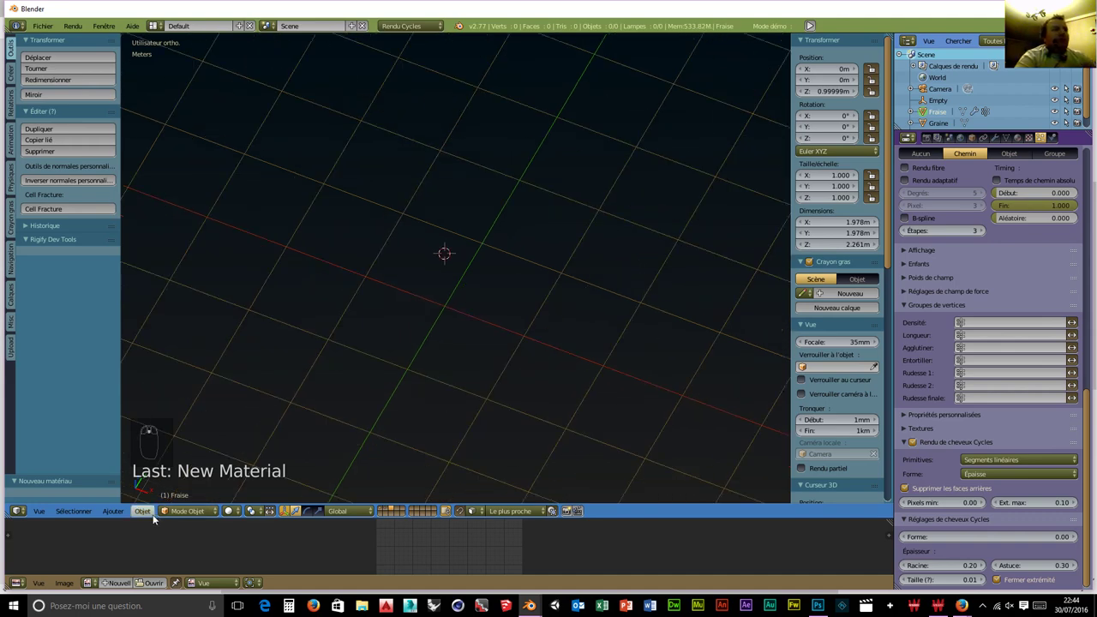
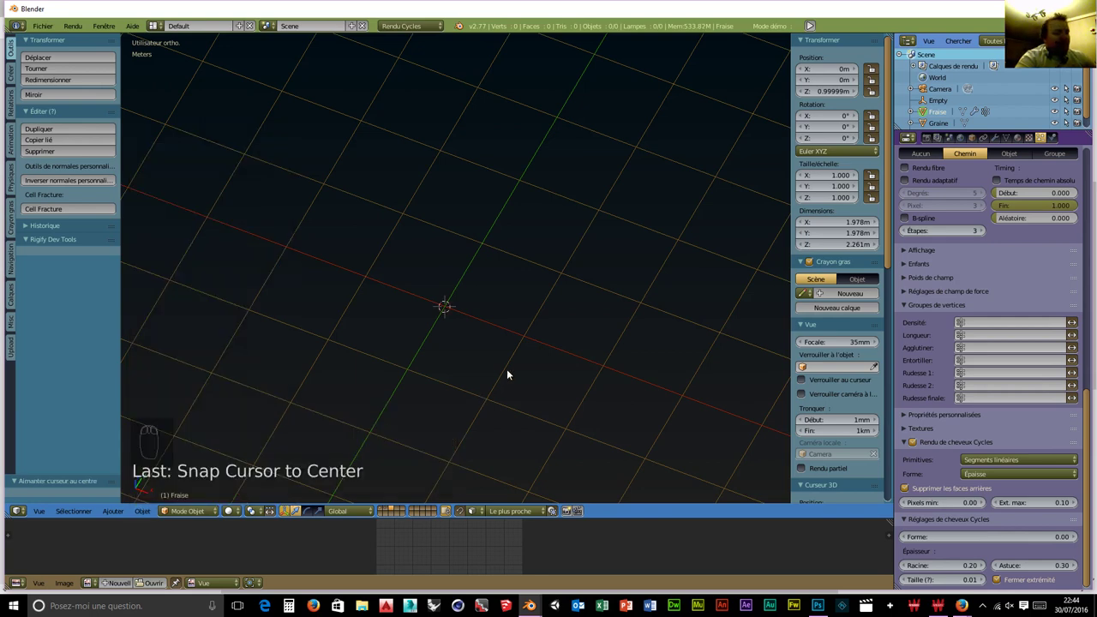
Bring up the Add menu (Shift+A) to add a 10-vertex Circle mesh at the origin.
key(shift+a)
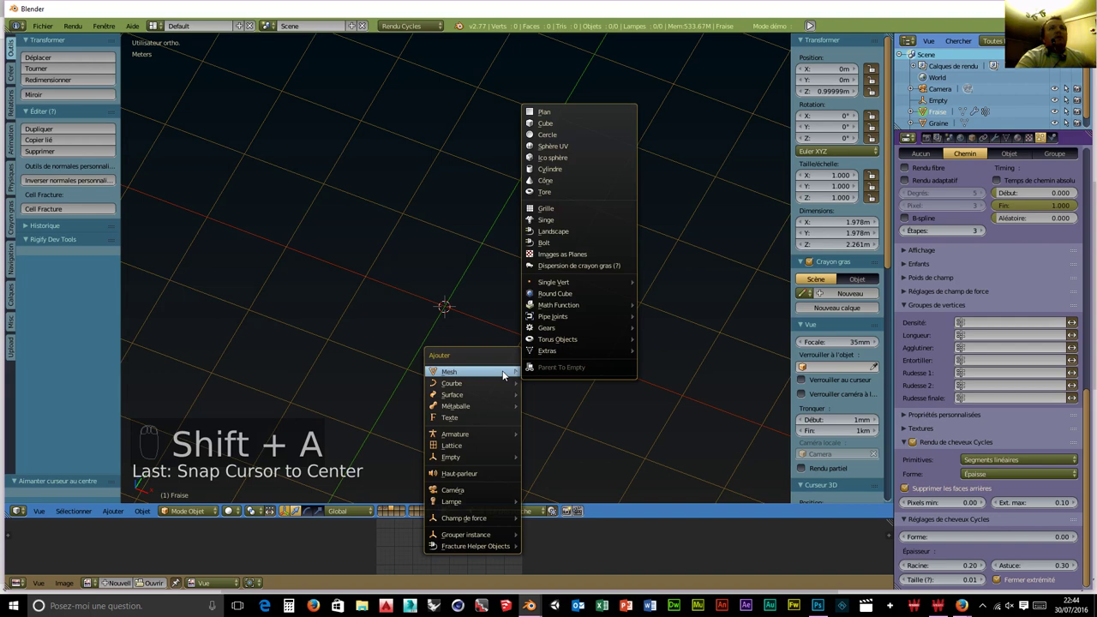
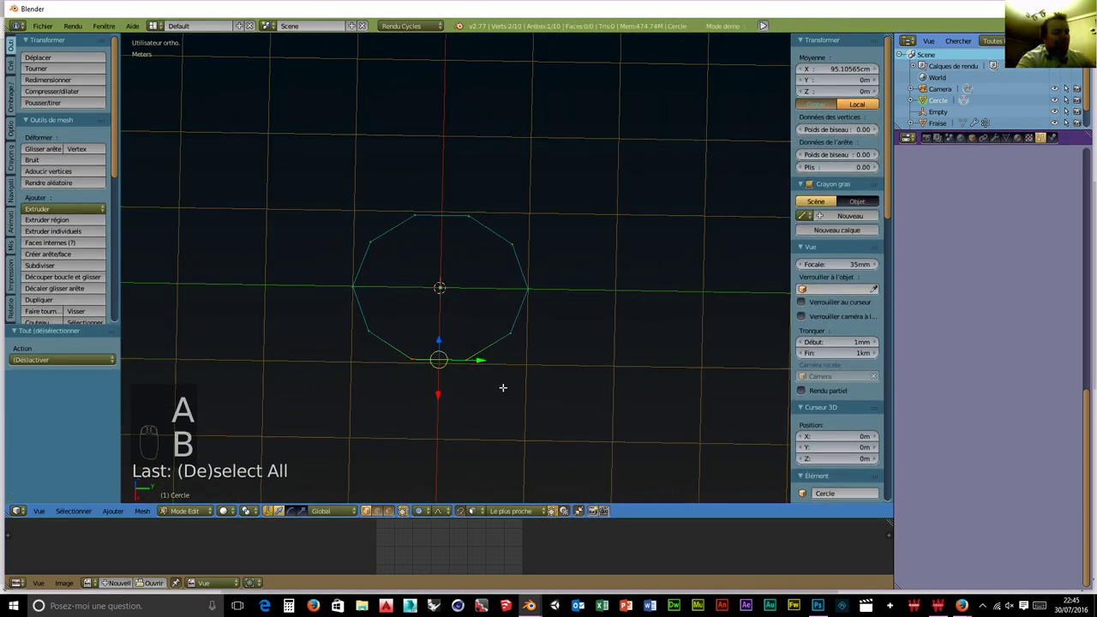
Invert the circle's selection, delete those vertices and extrude the remaining edge into a quad face.
key(ctrl+i)
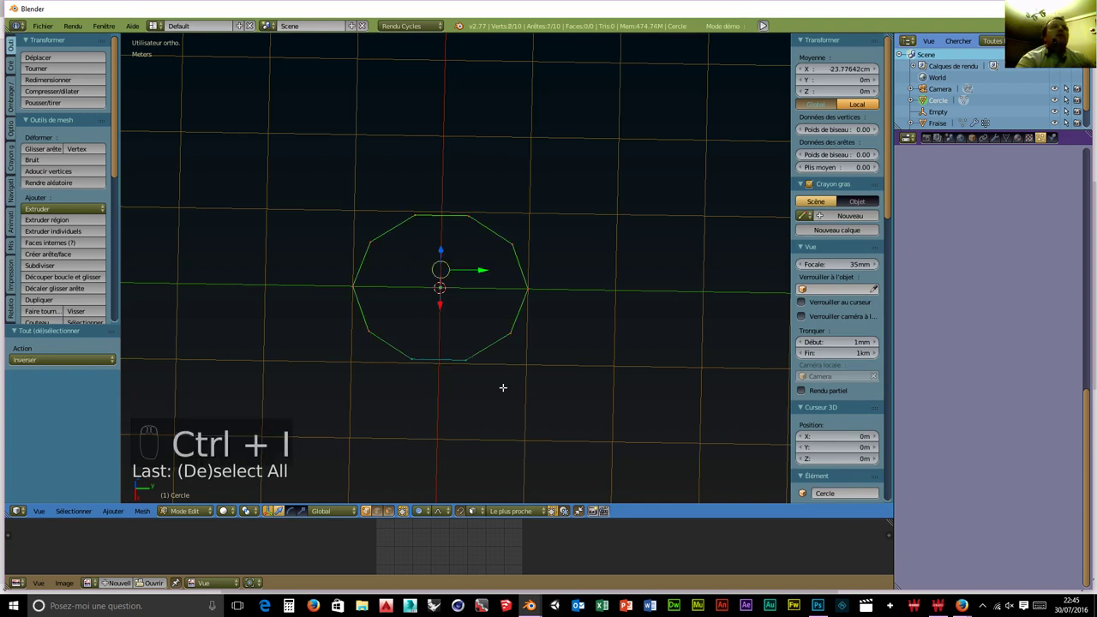
key(x)
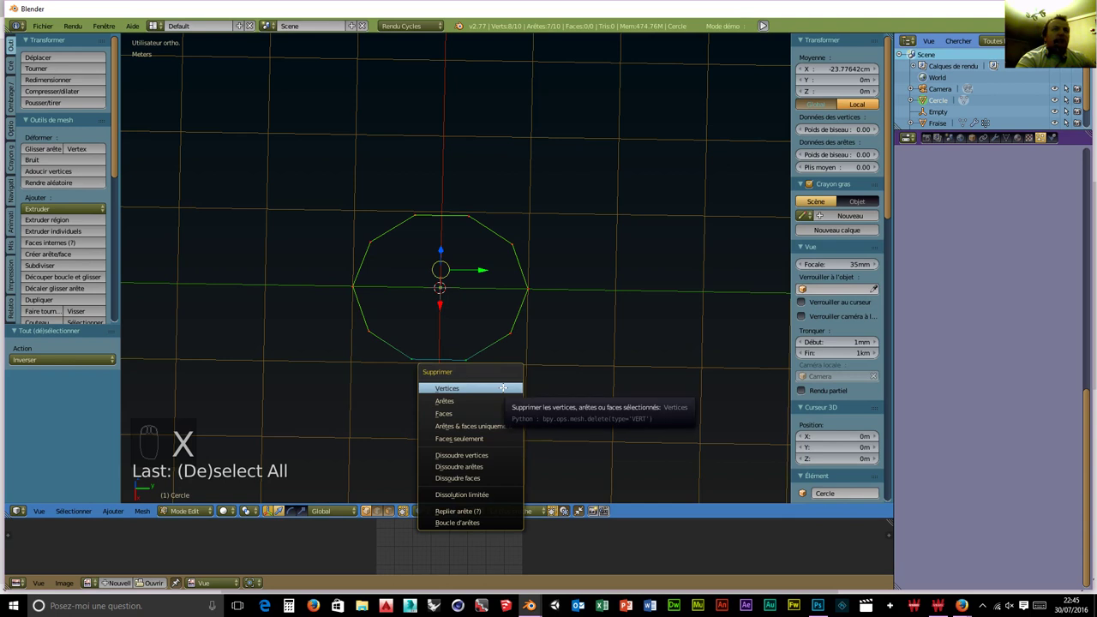
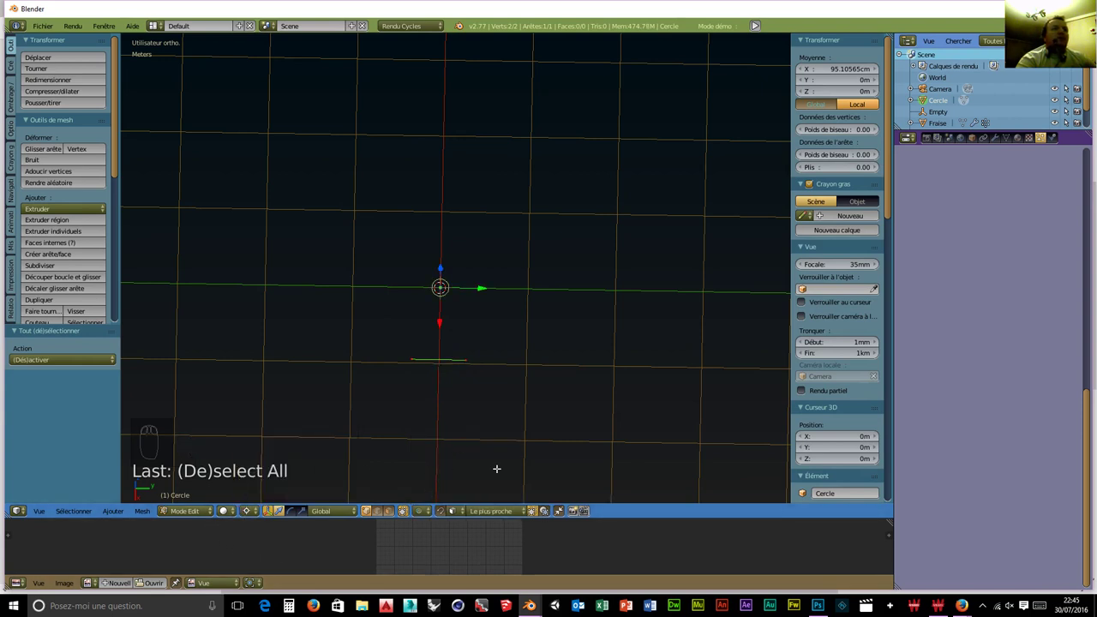
key(e)
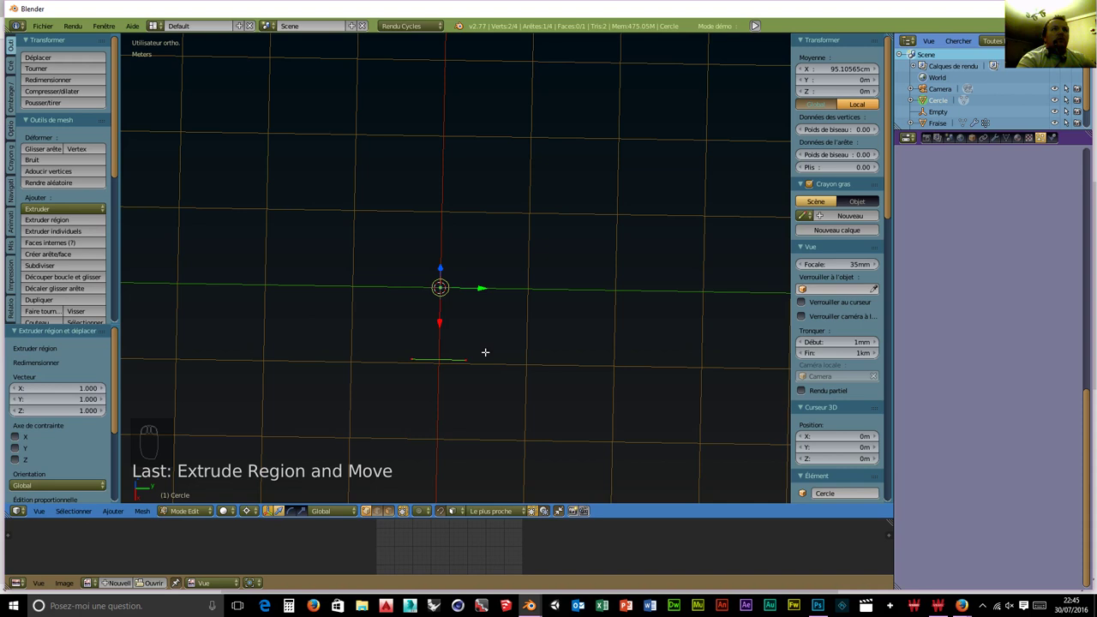
drag(500, 514, 493, 516)
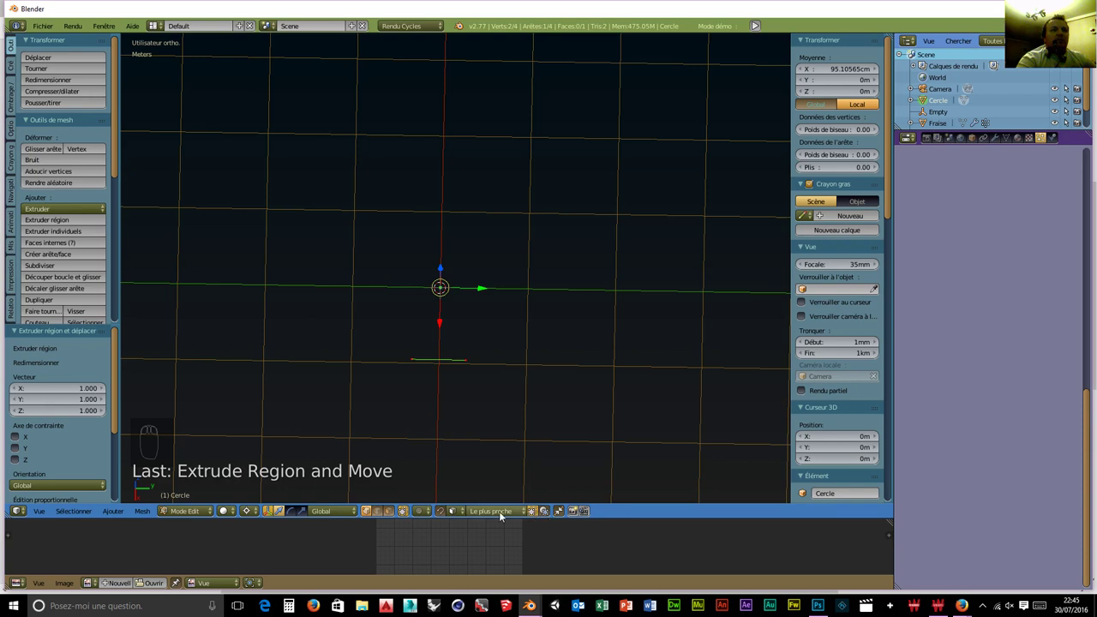
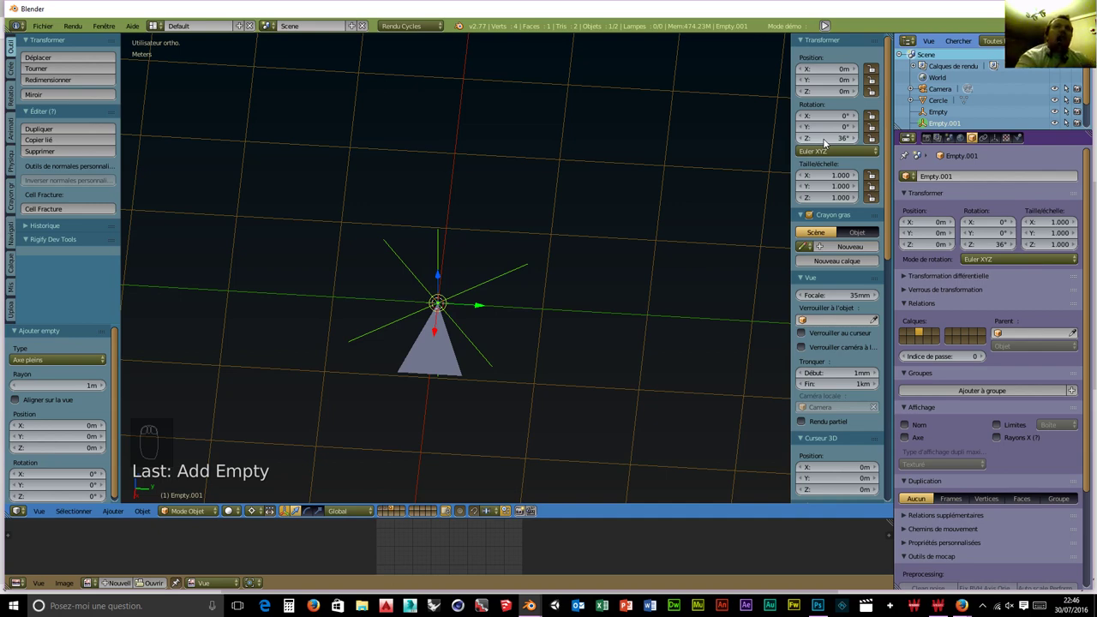
Add an Array modifier to the Cercle mesh.
drag(422, 369, 1006, 133)
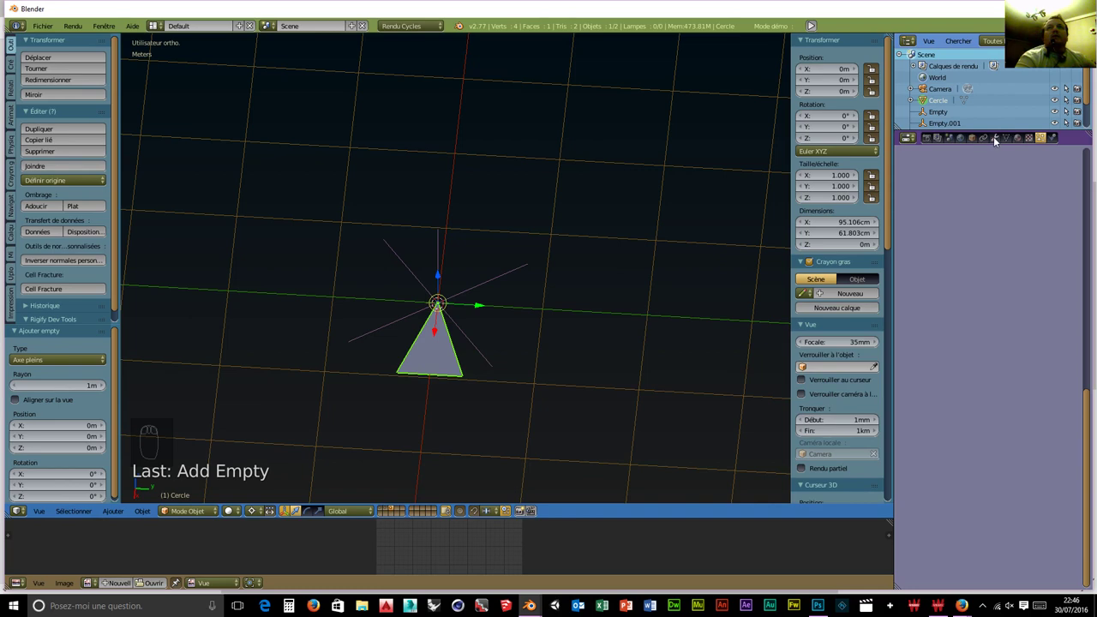
drag(998, 141, 824, 205)
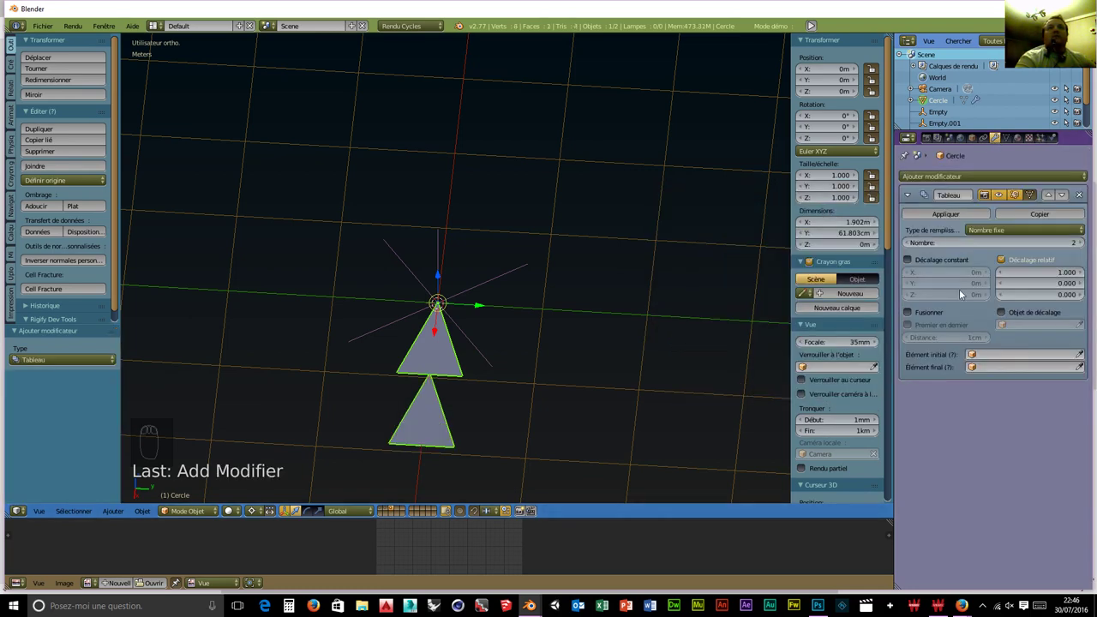
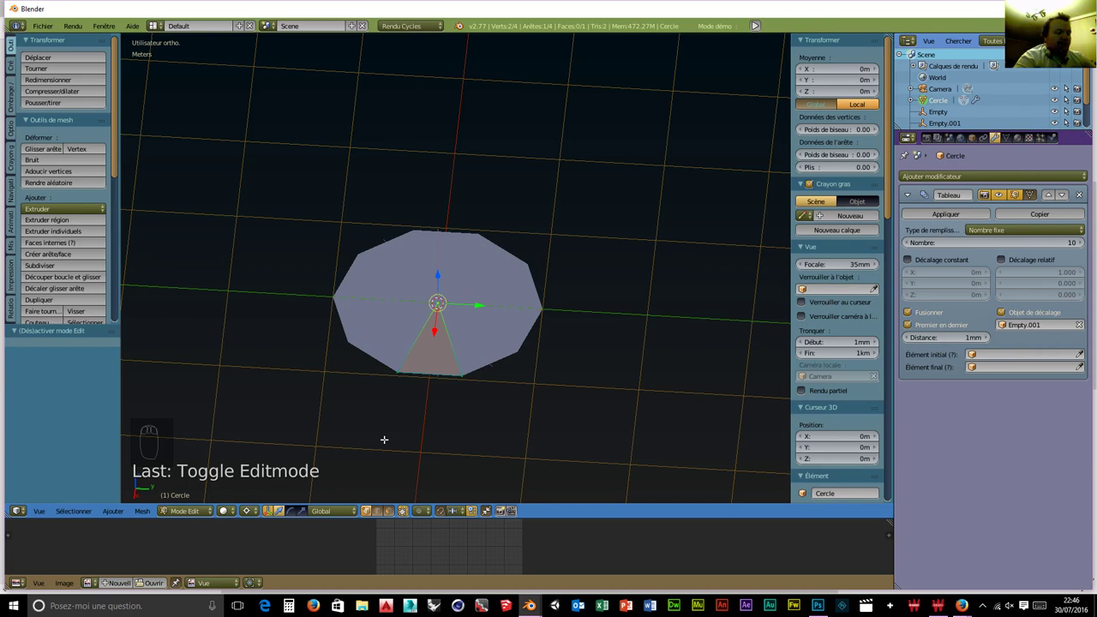
Extrude and rescale the leaf face outward in several tapering sections ending in a narrow tip.
key(w)
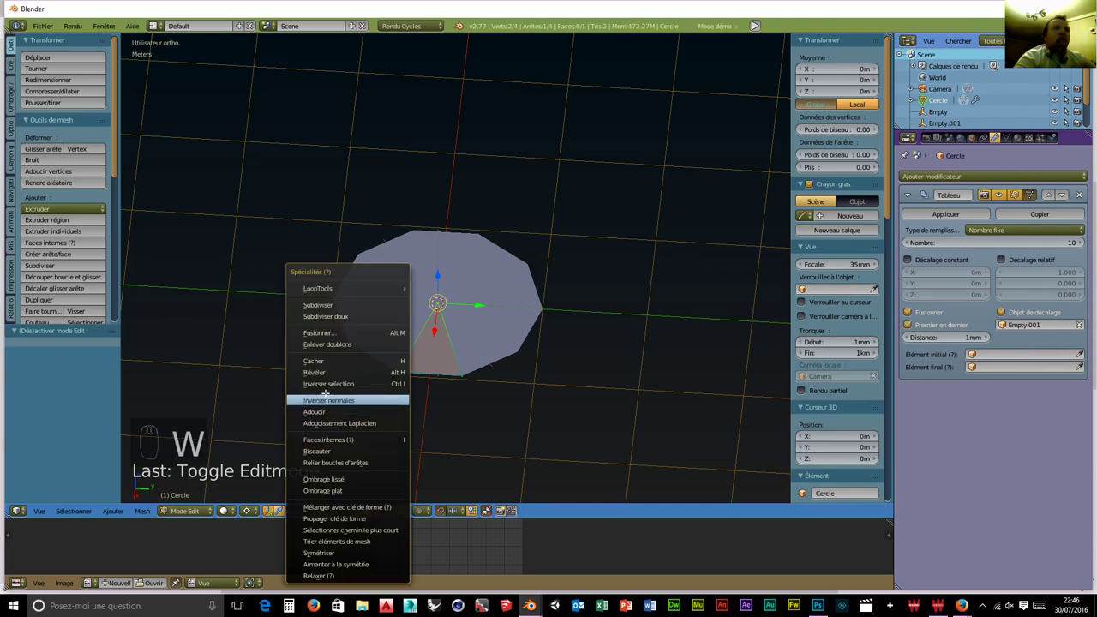
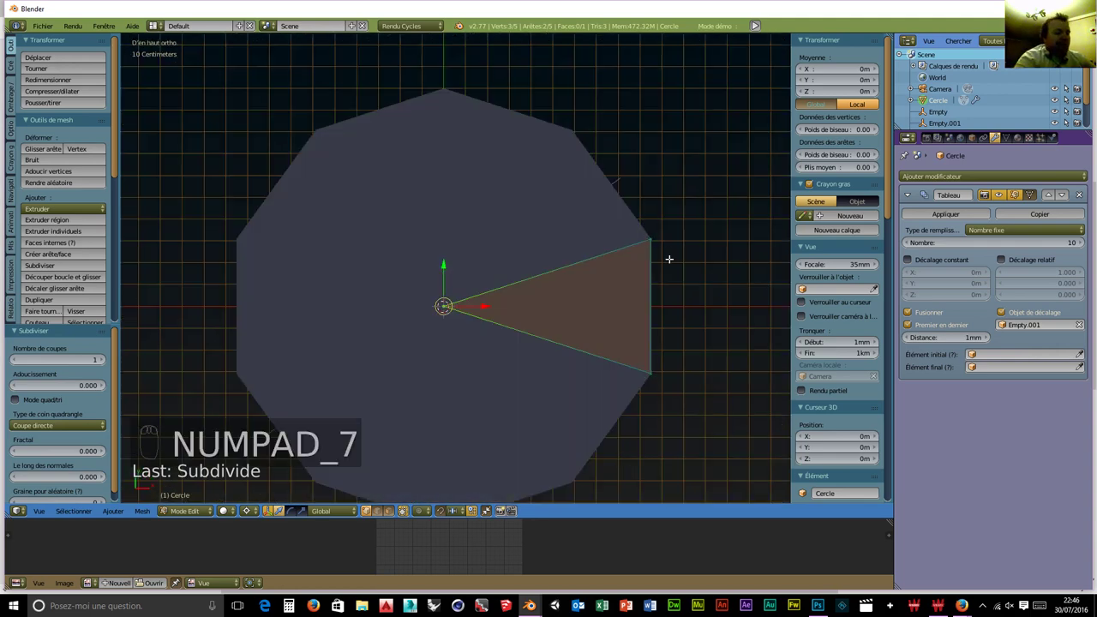
key(a)
key(b)
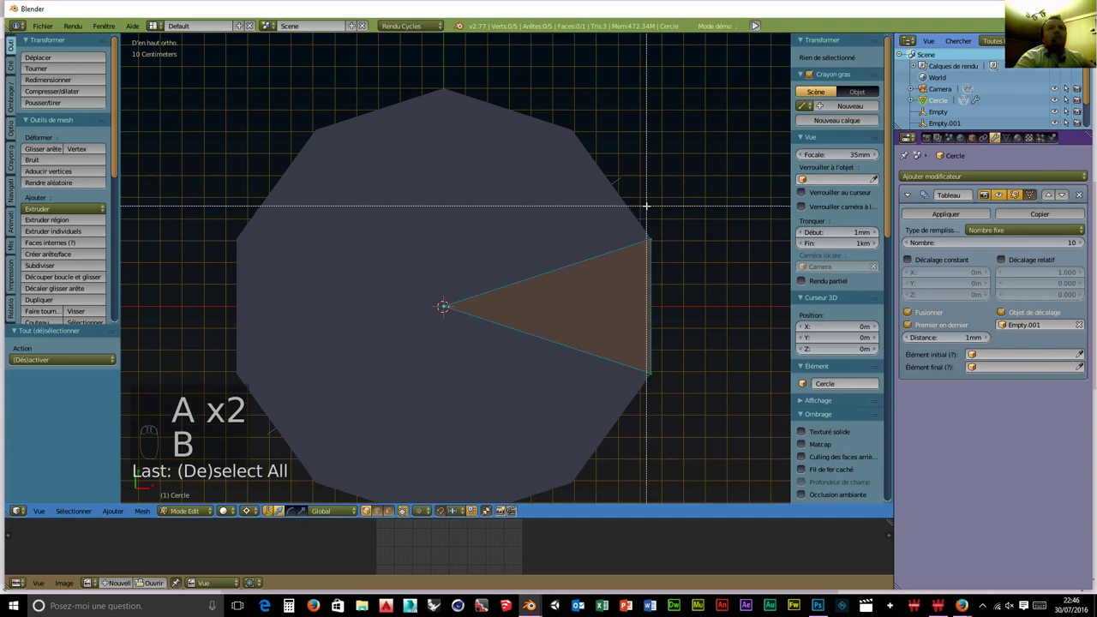
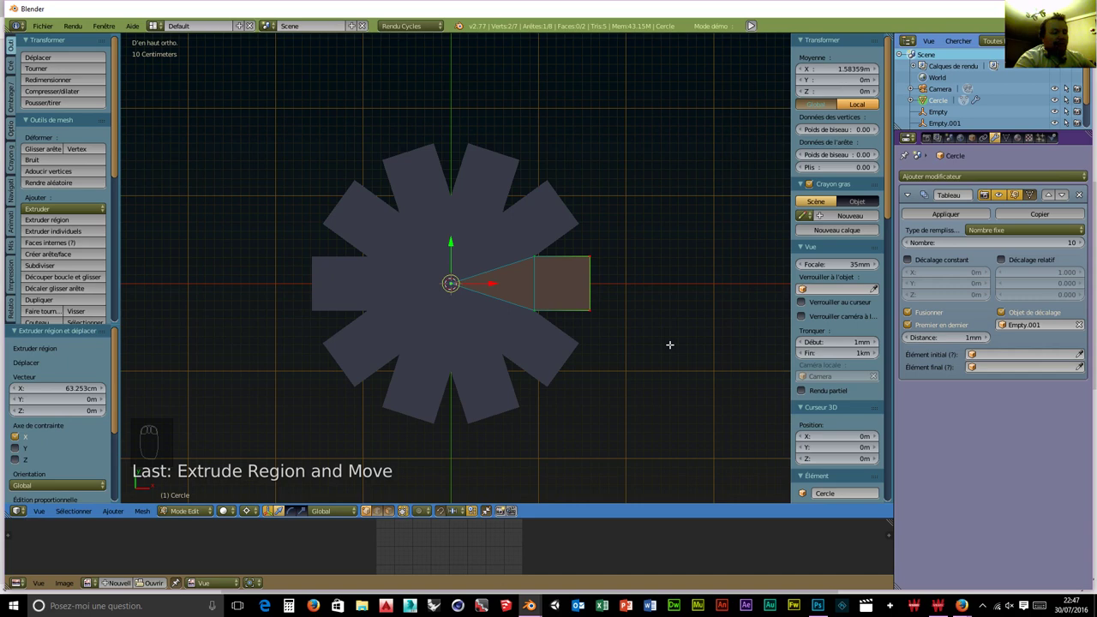
key(s)
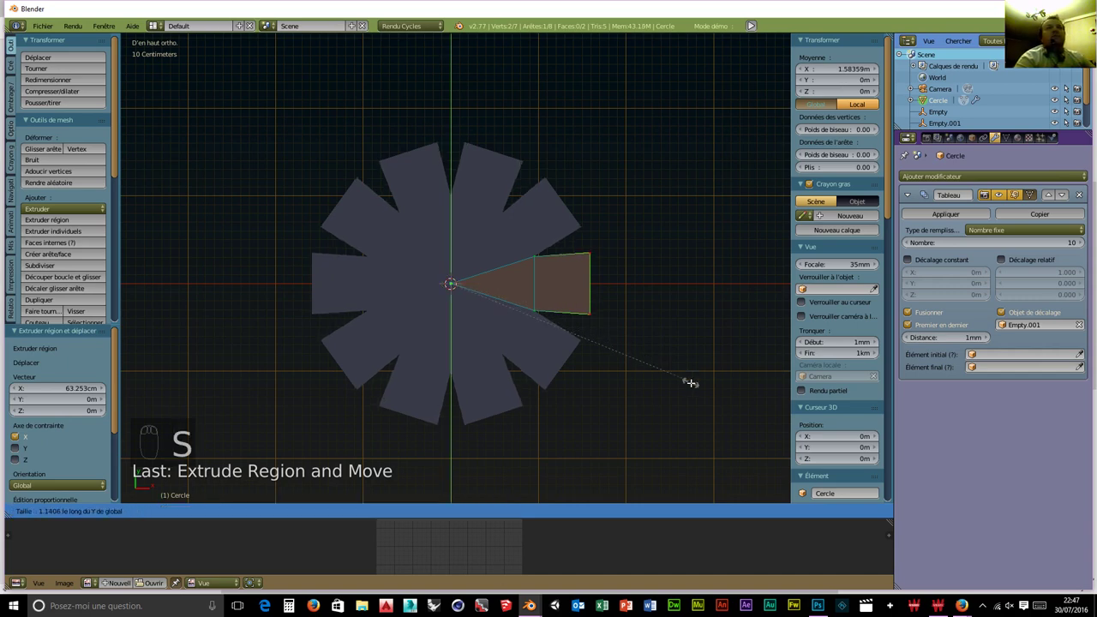
key(e)
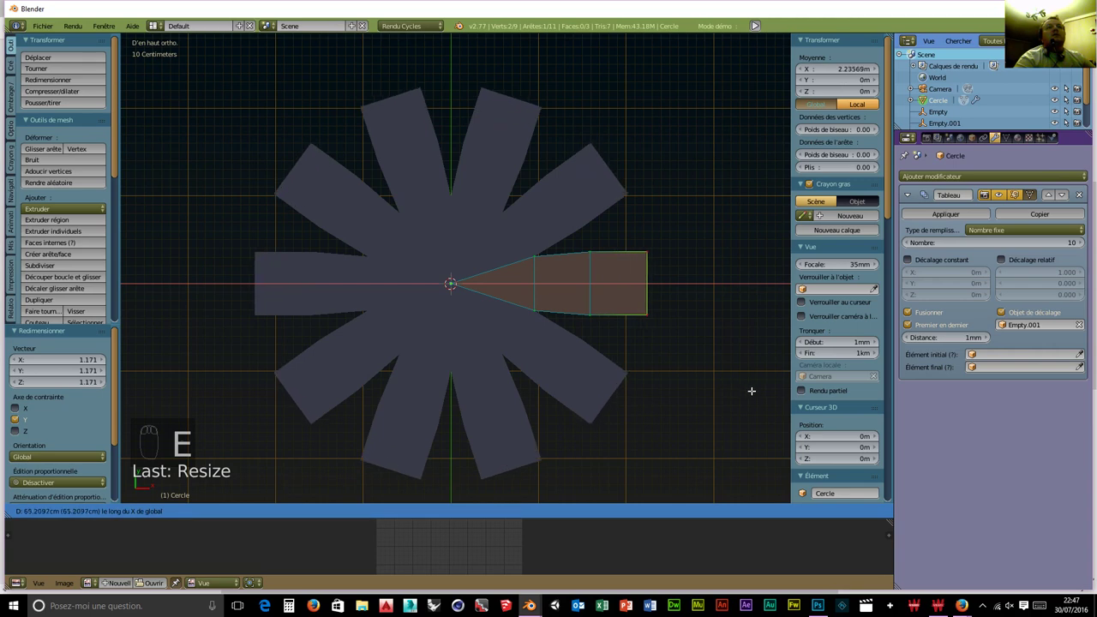
key(s)
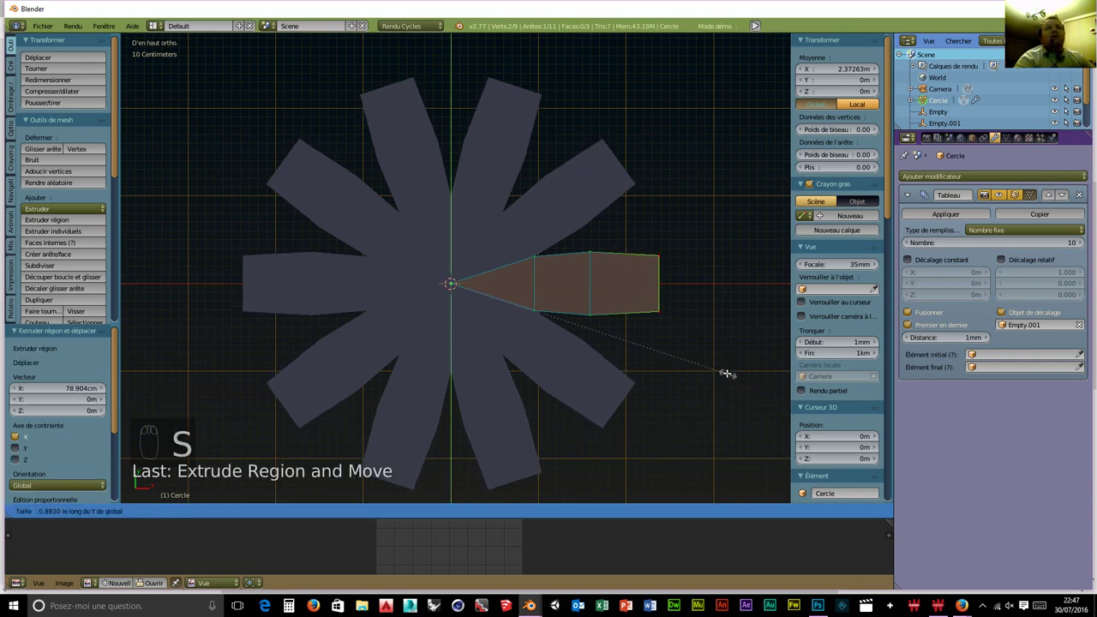
key(e)
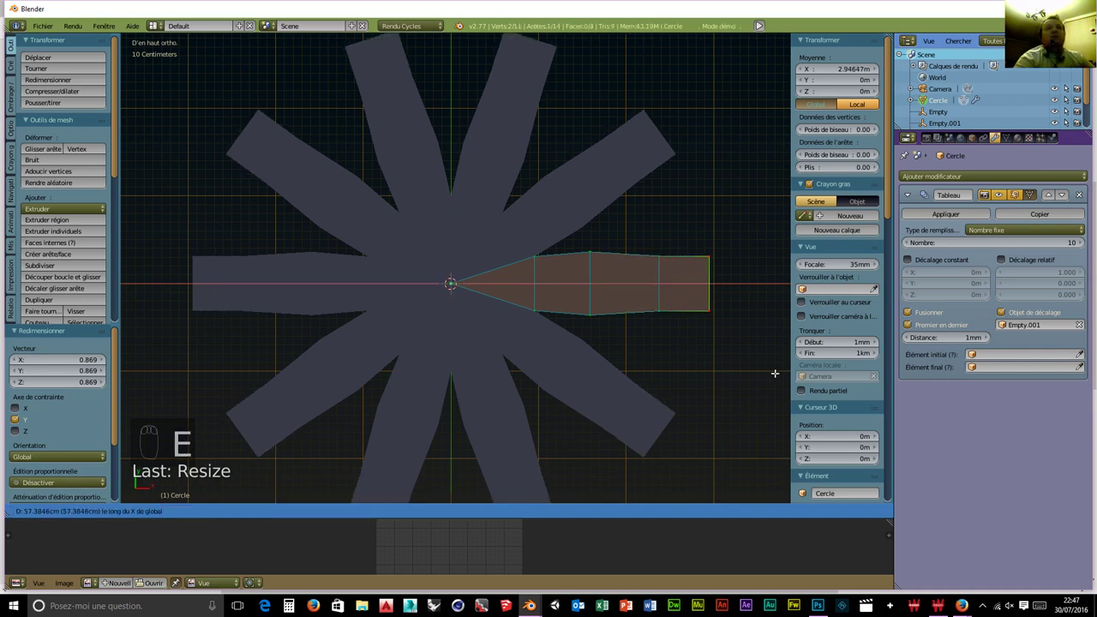
key(s)
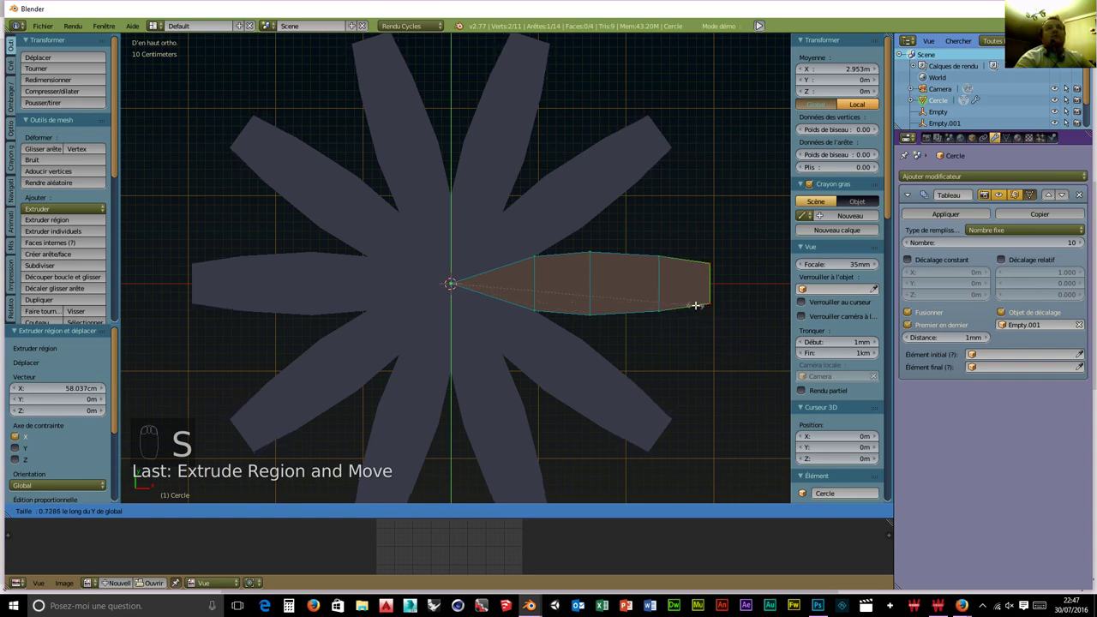
key(e)
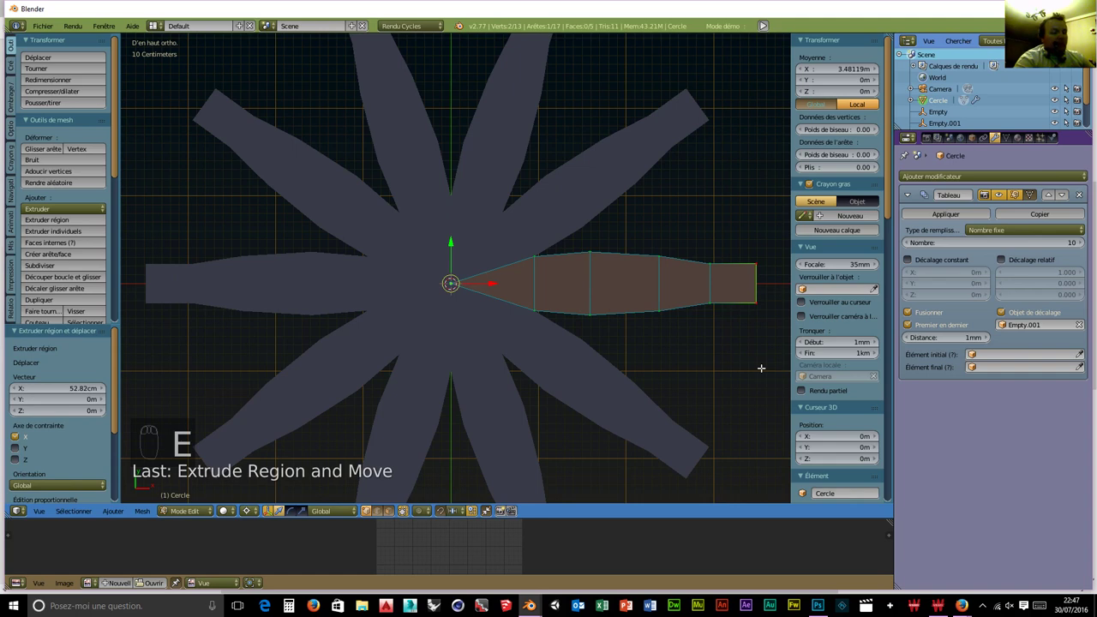
key(s)
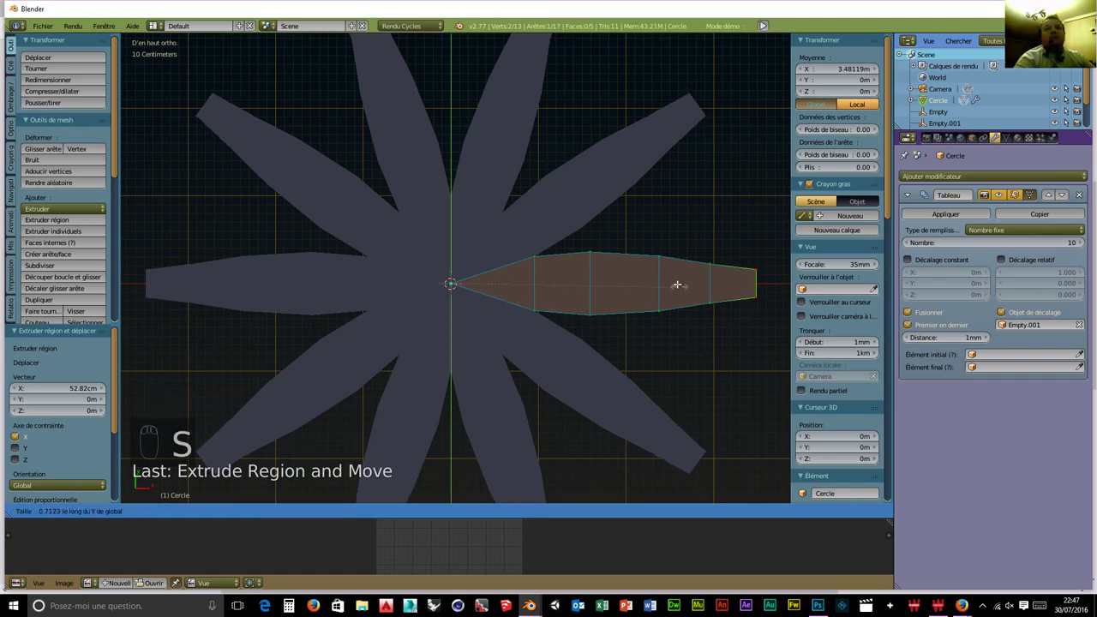
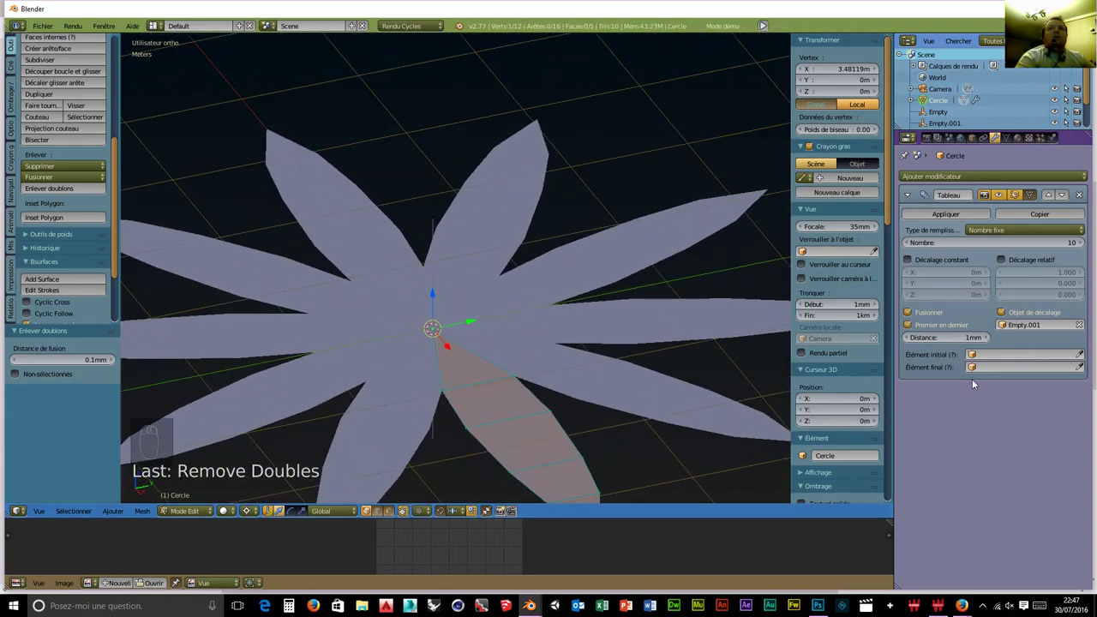
Add a Subdivision Surface modifier, go to top ortho view and select the whole leaf mesh.
drag(924, 179, 915, 379)
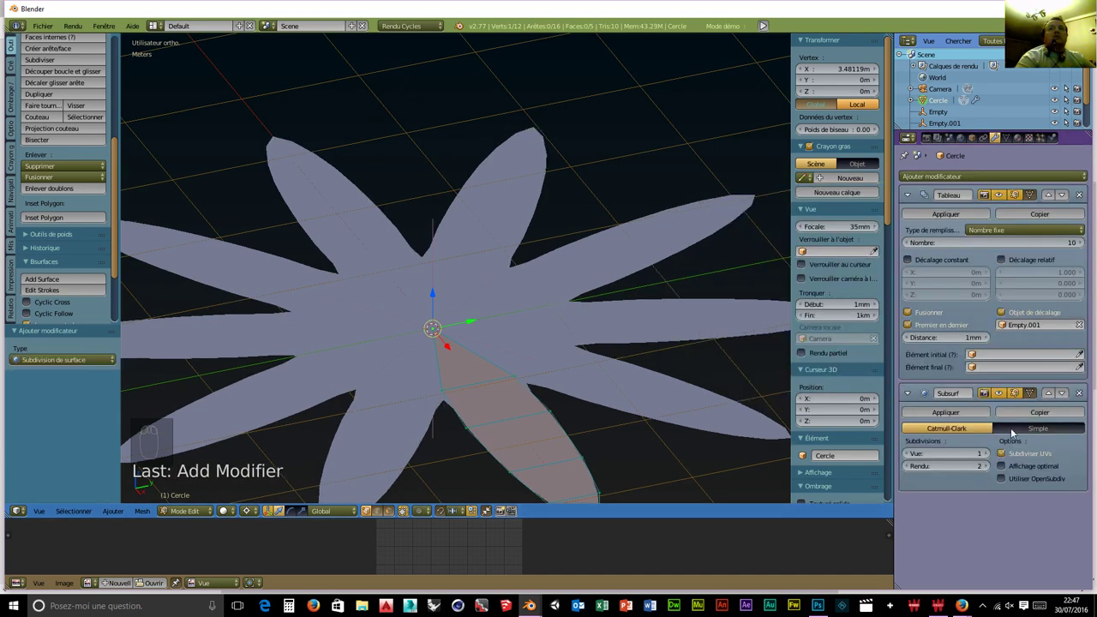
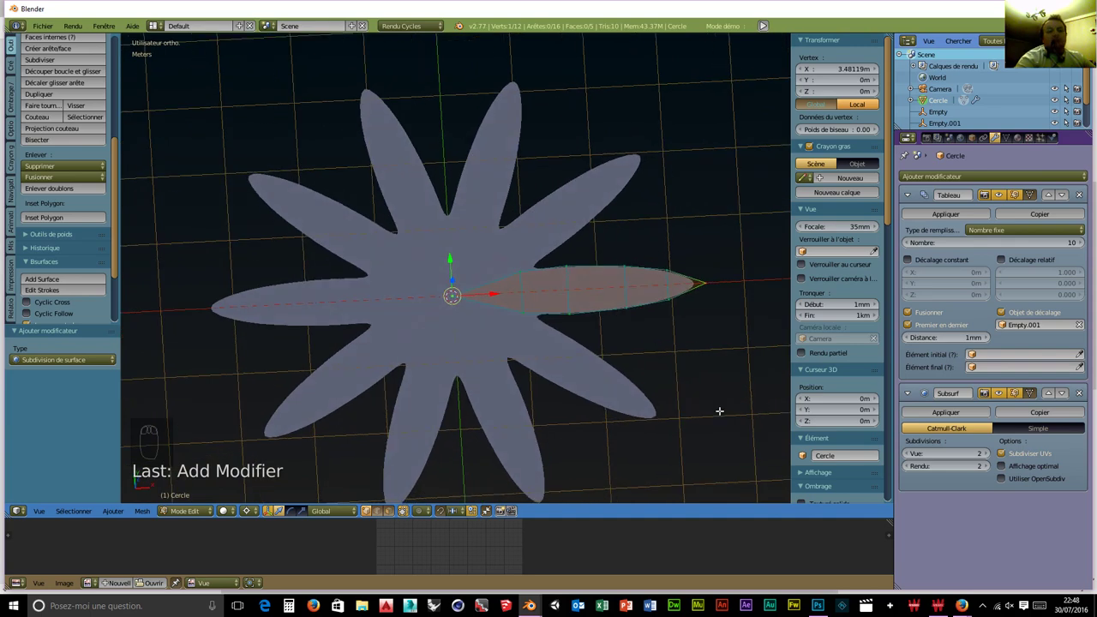
key(KP_7)
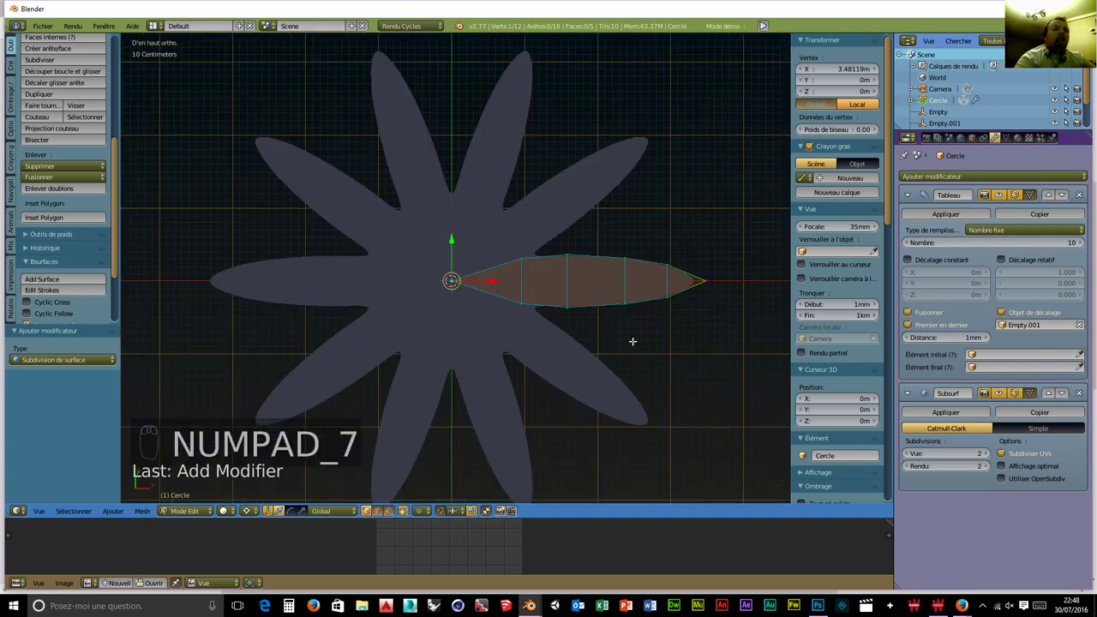
key(a)
key(a)
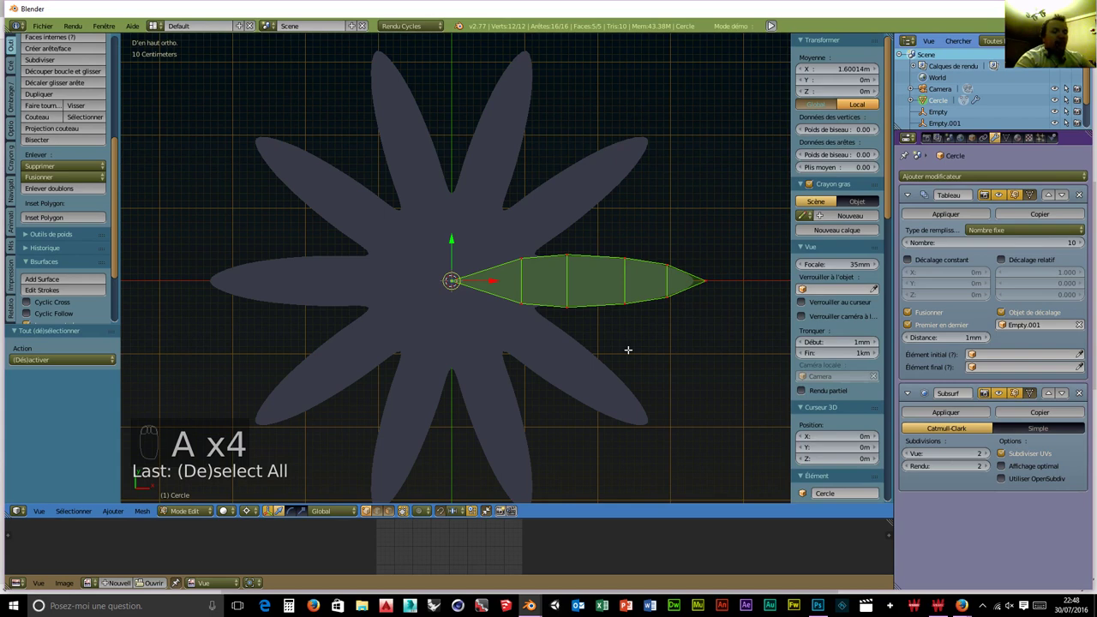
Project the leaf UVs from view and add a Solidify modifier with 1.3 cm thickness.
key(u)
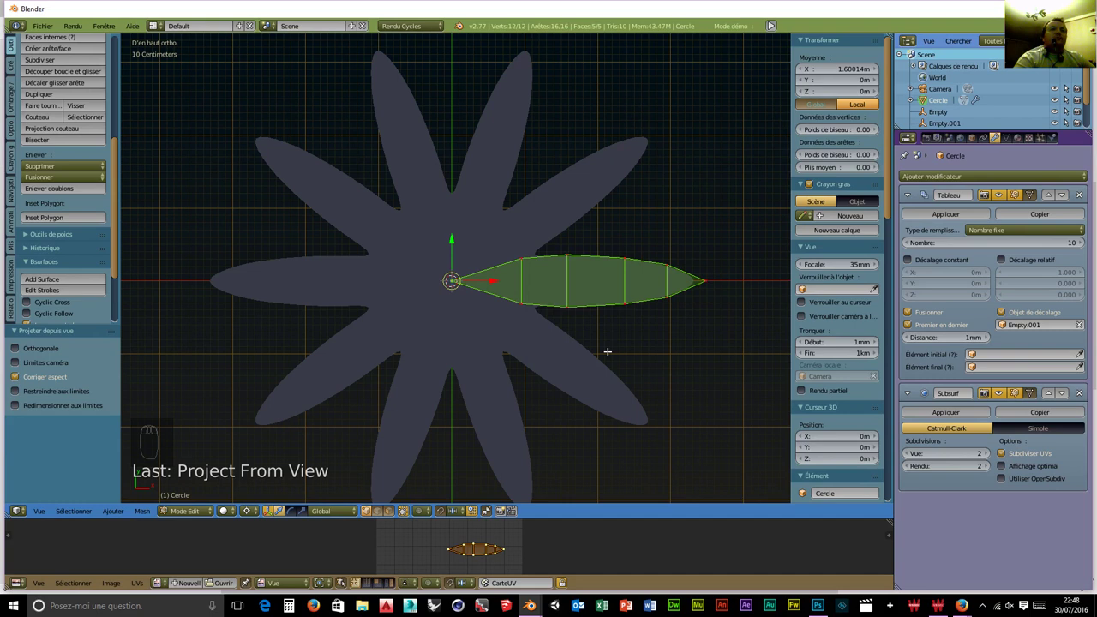
drag(959, 180, 829, 355)
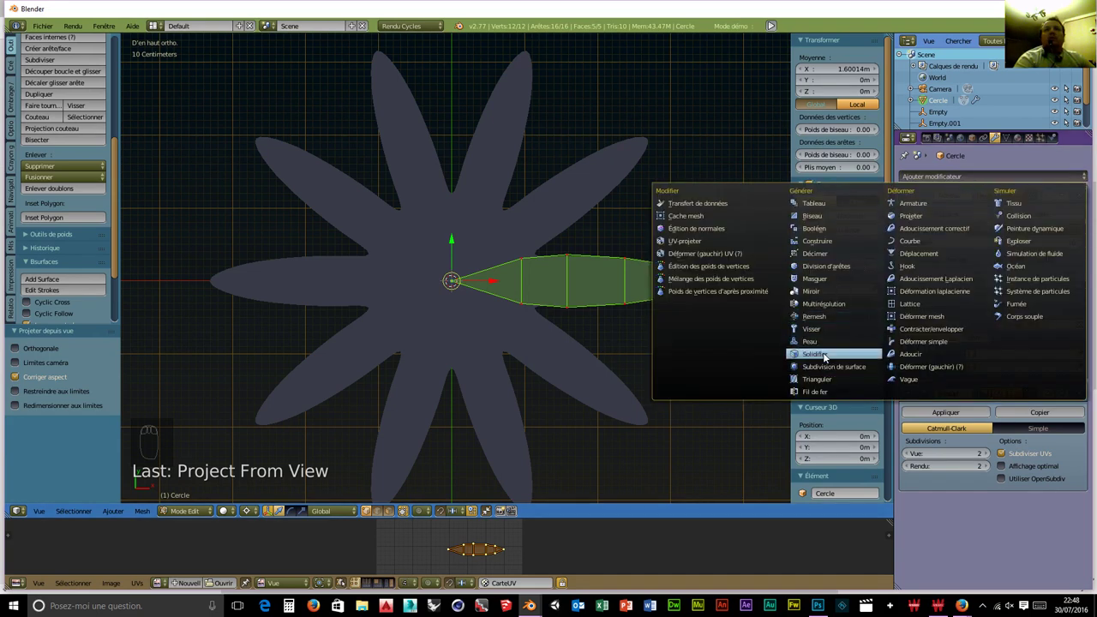
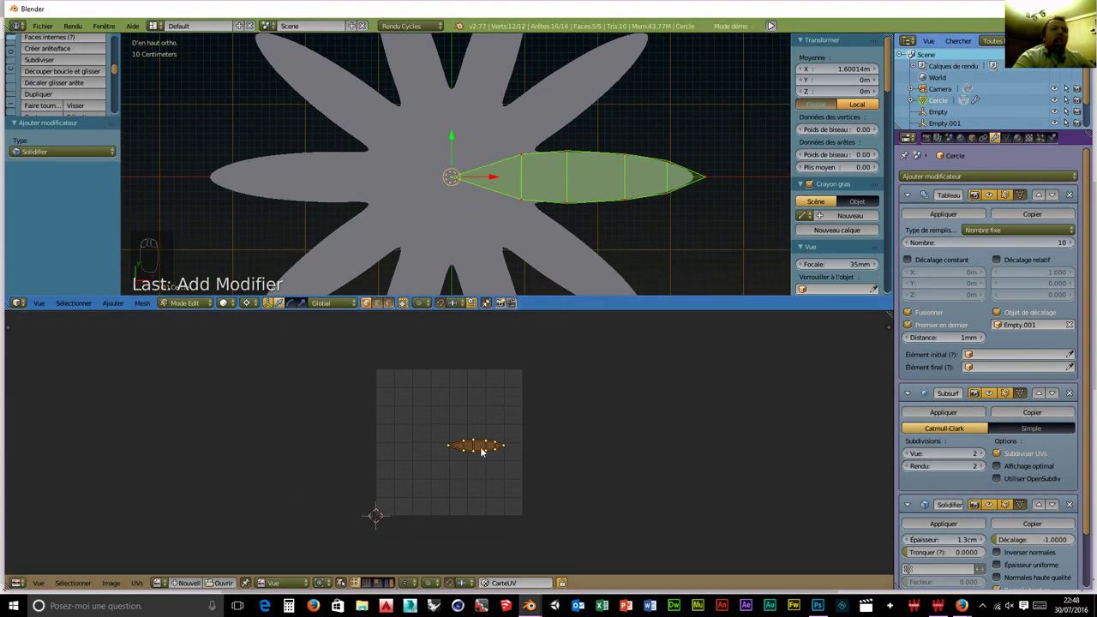
Move and enlarge the leaf's UV island in the image editor.
drag(498, 477, 501, 452)
key(g)
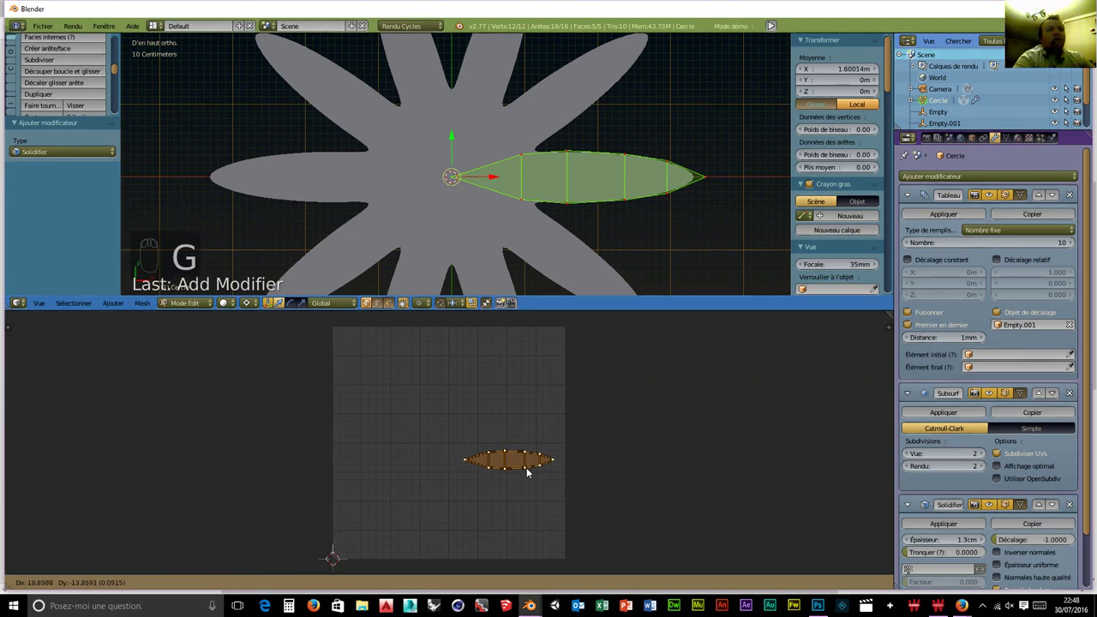
key(s)
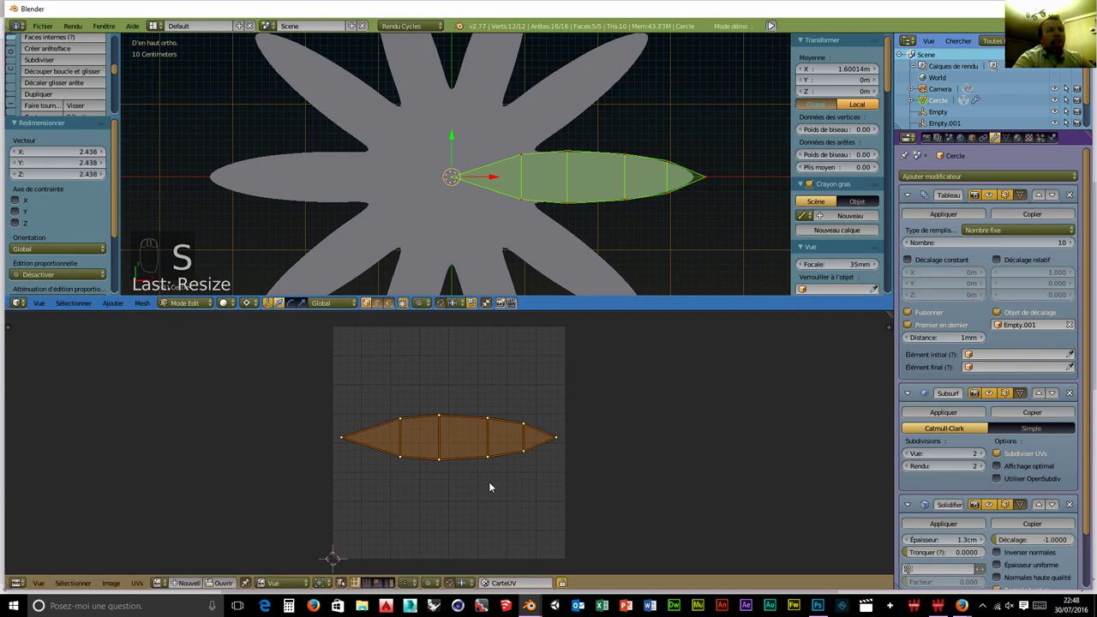
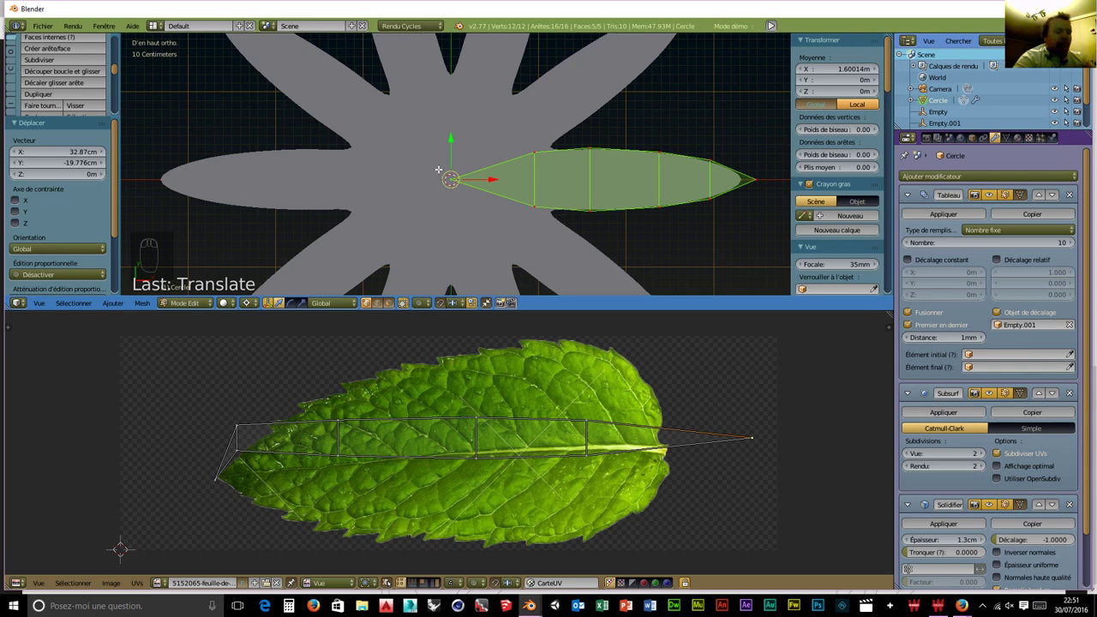
Select the leaf tip points and collapse them together into one point.
key(a)
key(b)
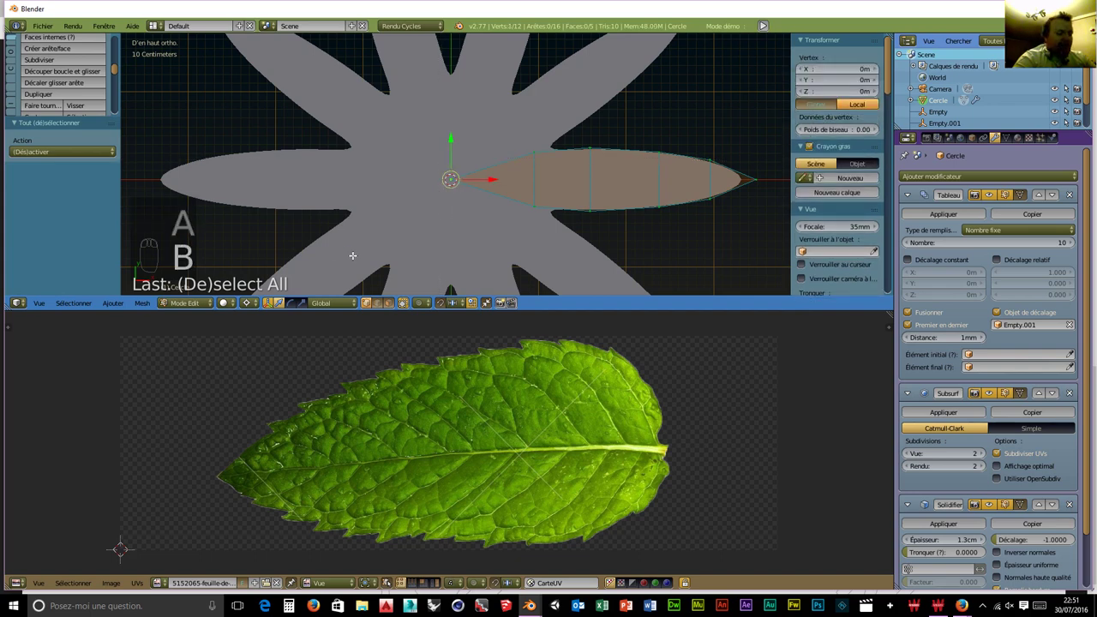
key(s)
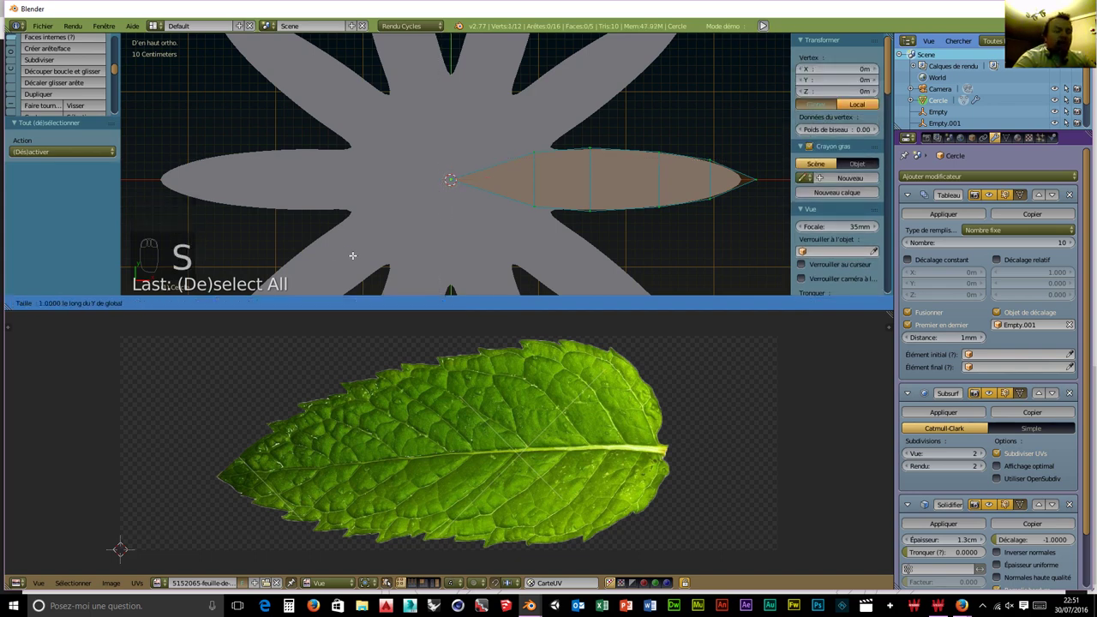
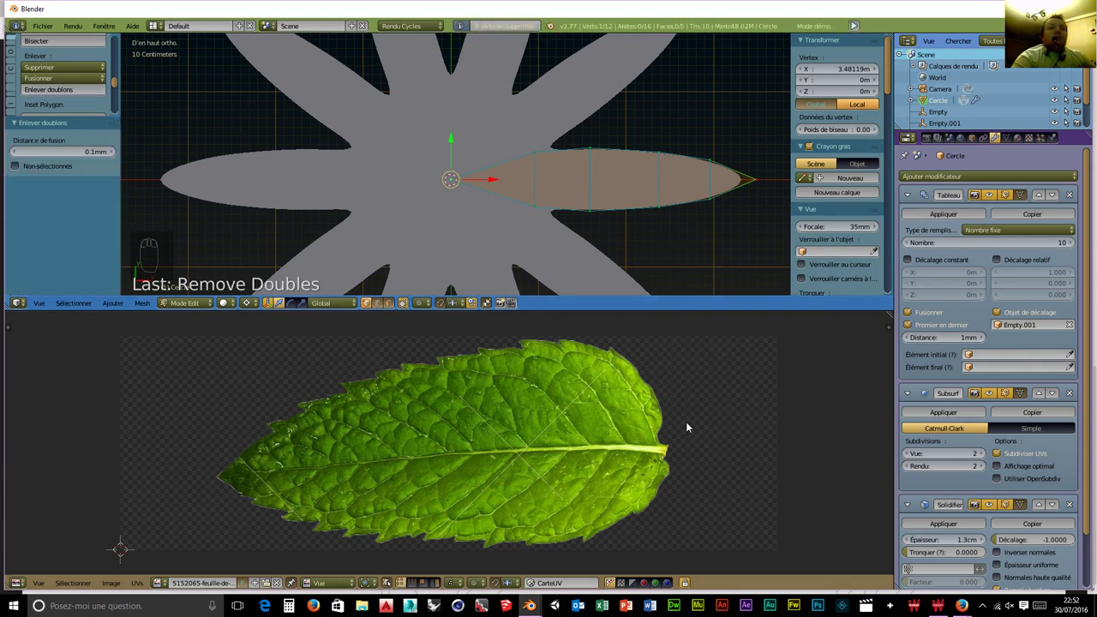
Move the UV tip points one by one onto the tip of the leaf photo.
key(a)
key(a)
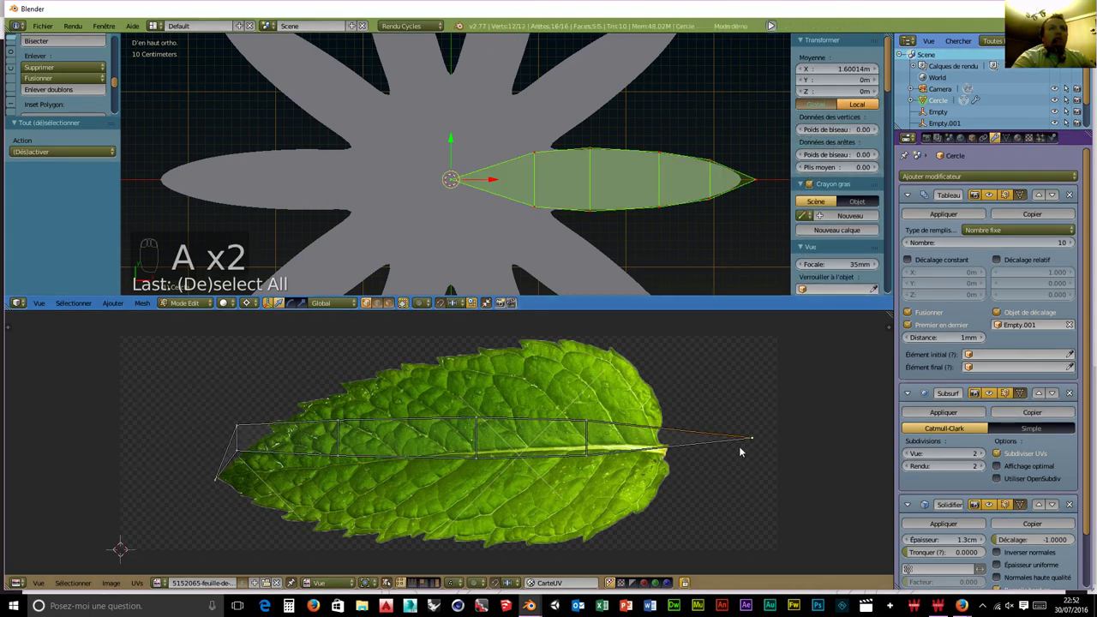
drag(756, 441, 718, 441)
key(g)
drag(755, 444, 744, 451)
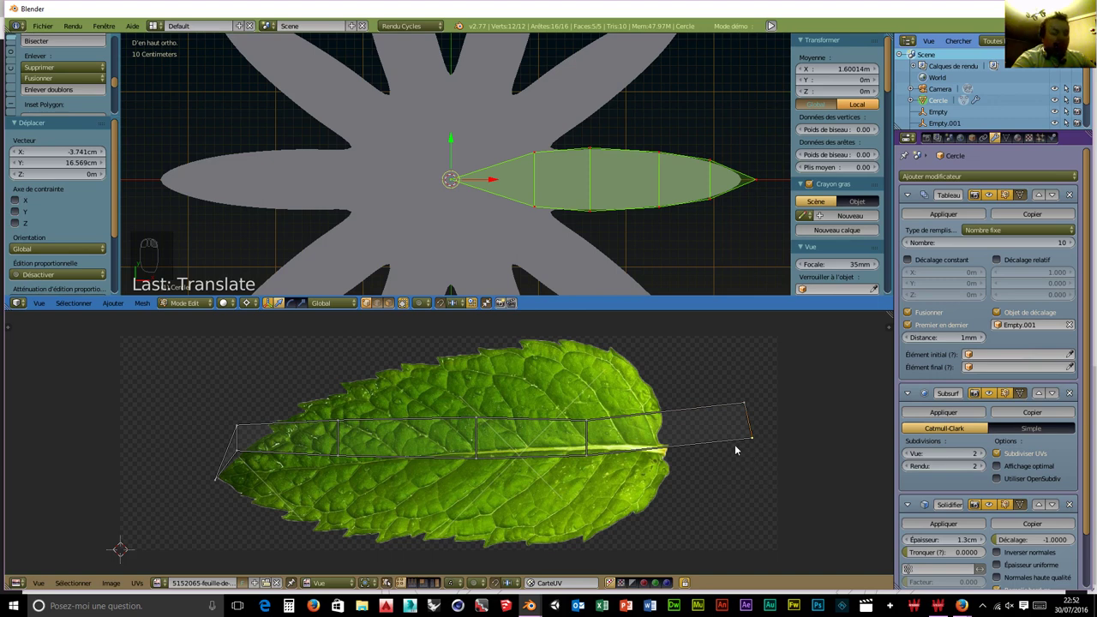
key(g)
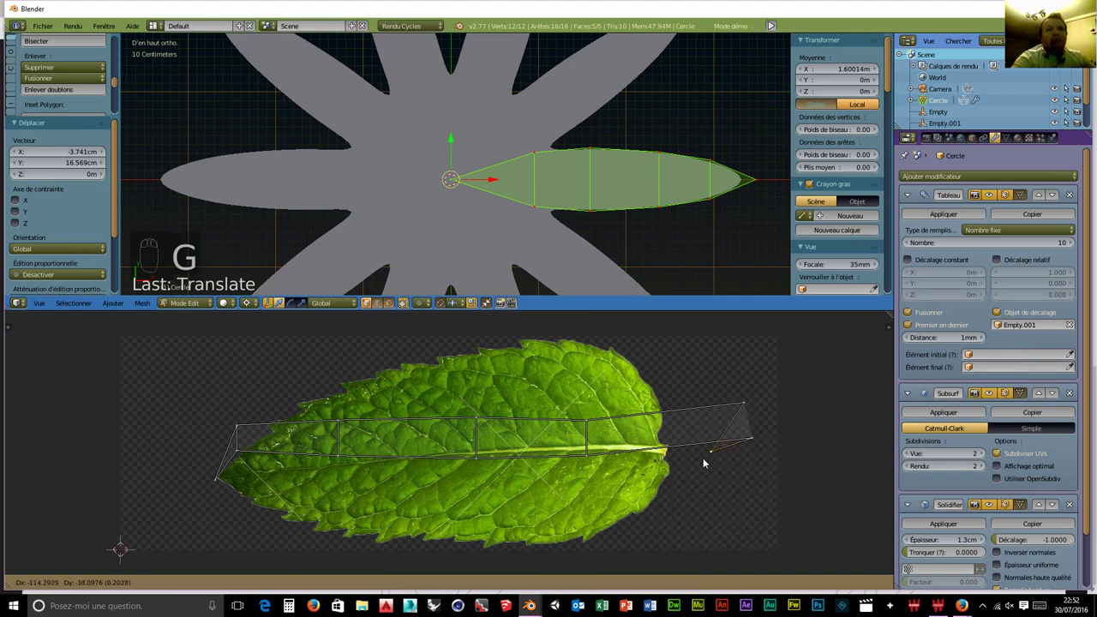
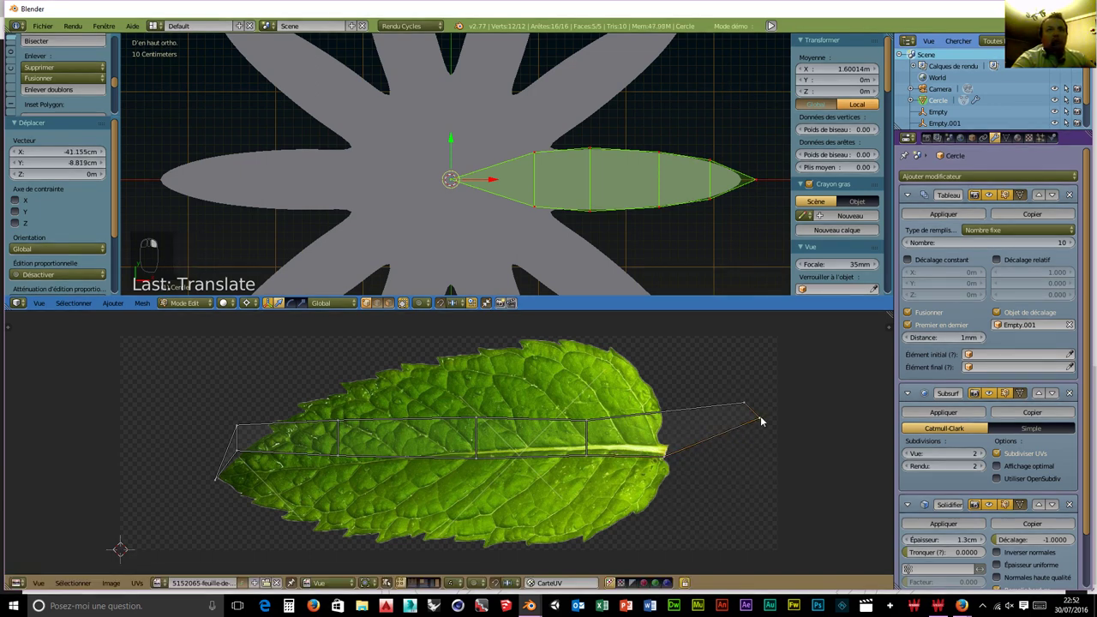
drag(710, 451, 640, 466)
key(g)
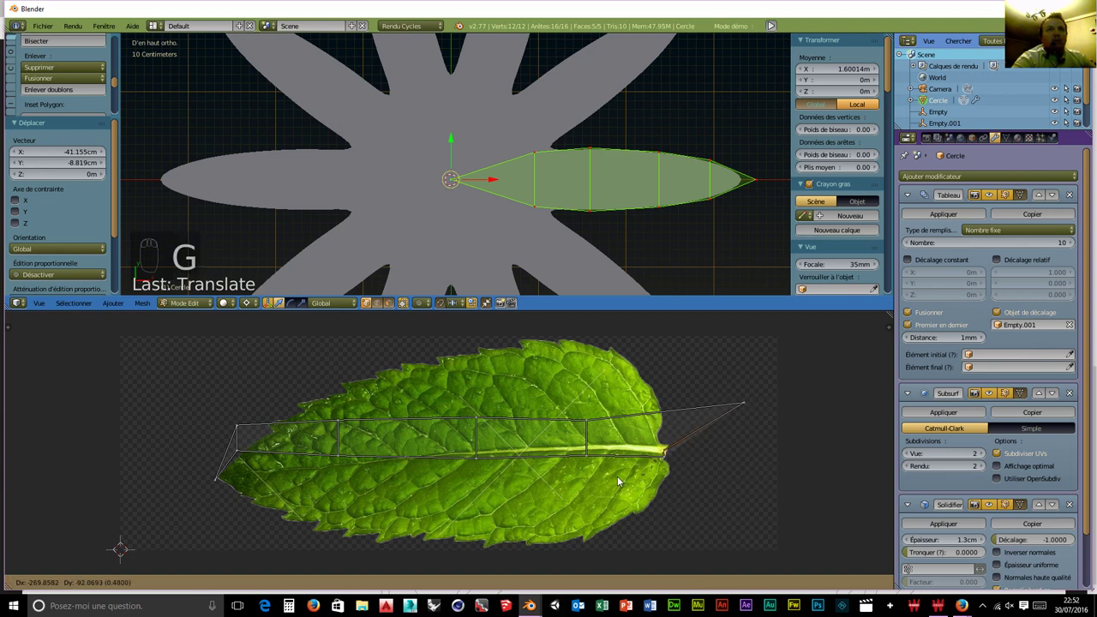
drag(749, 404, 647, 430)
key(g)
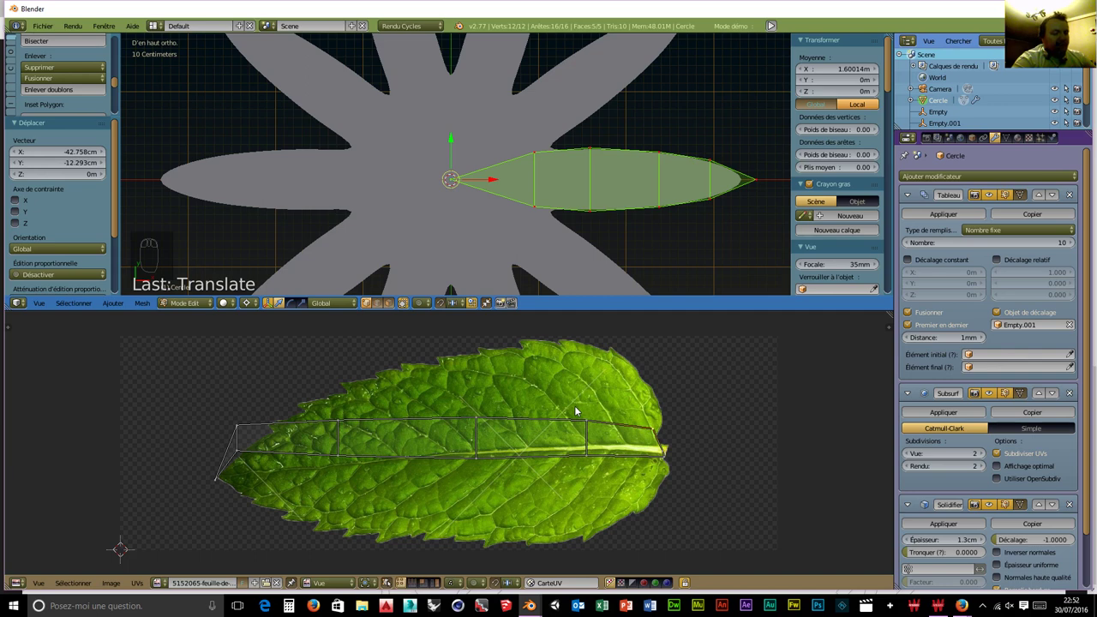
Stretch the leaf UVs along Y to the photo's full height and fit the upper rows.
key(a)
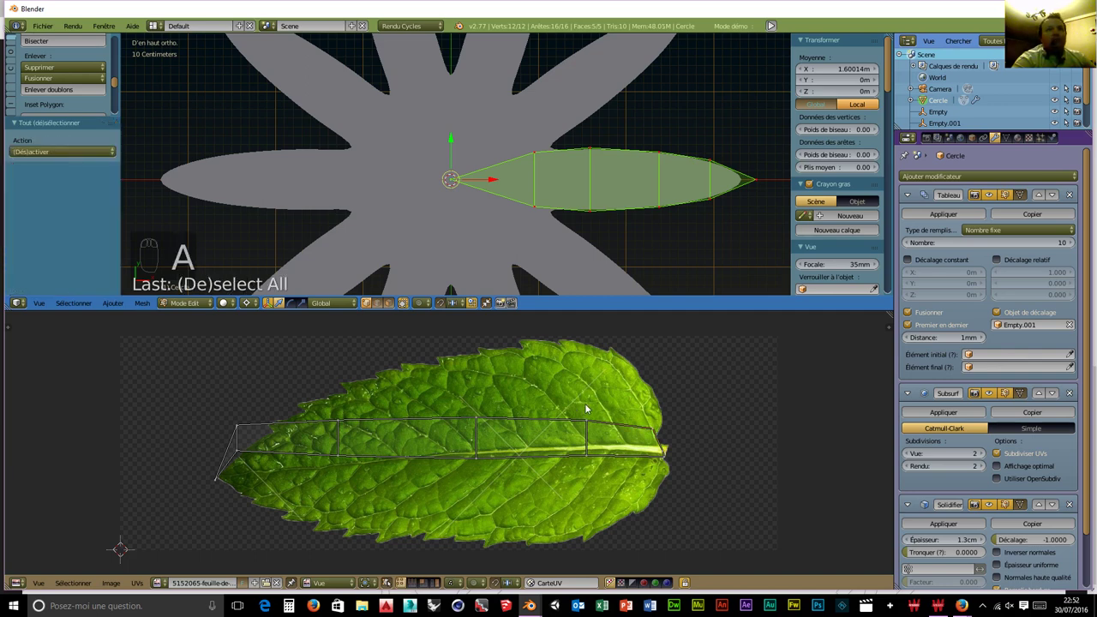
key(b)
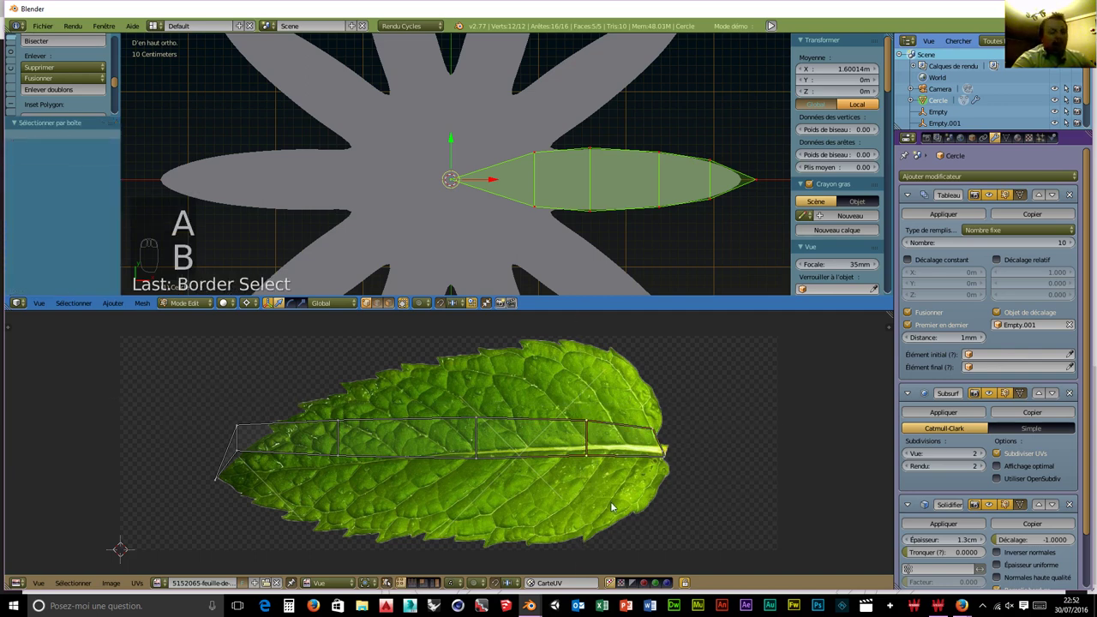
key(s)
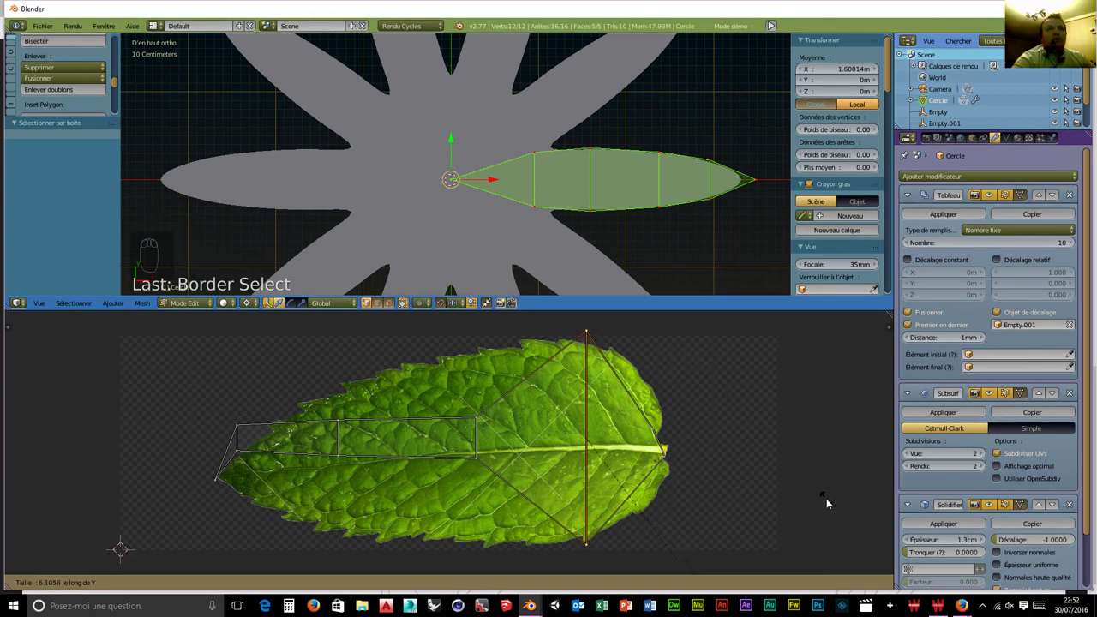
key(a)
key(b)
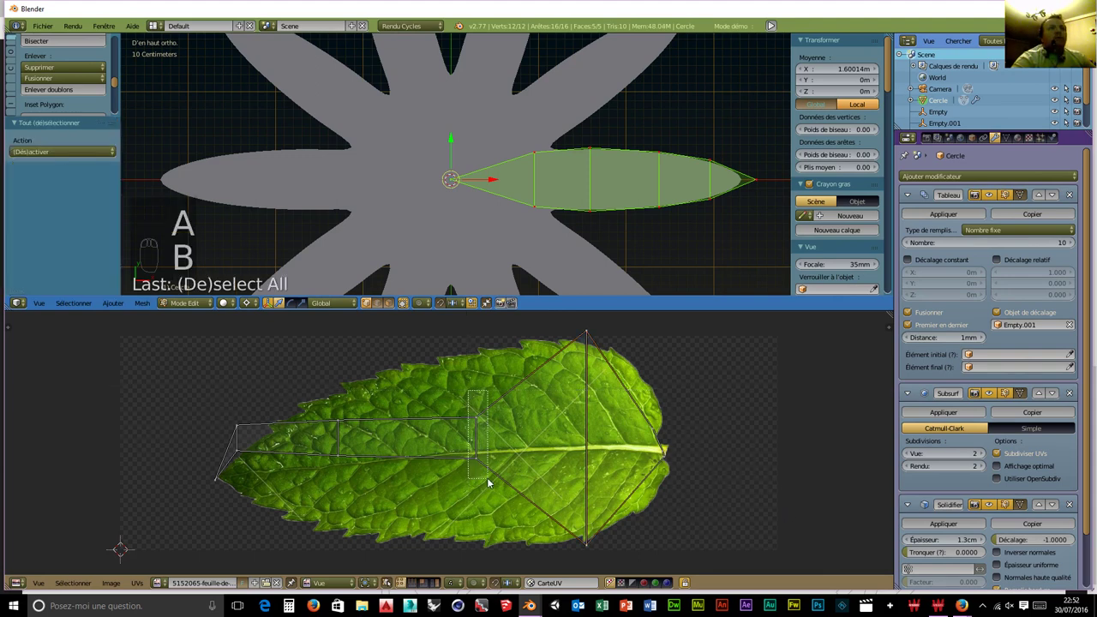
key(s)
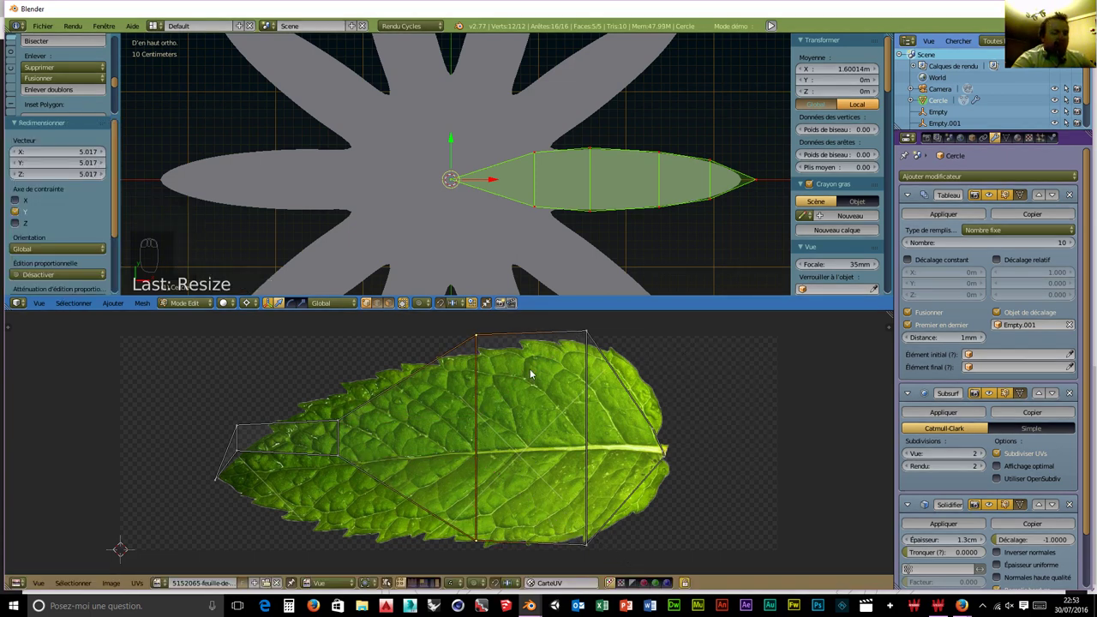
key(g)
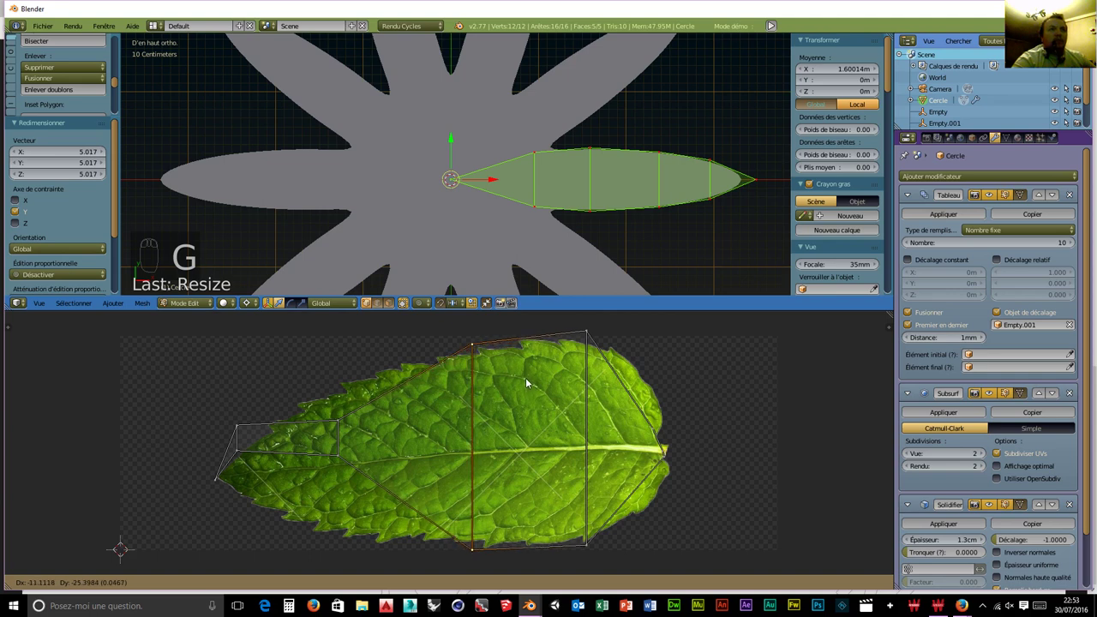
key(s)
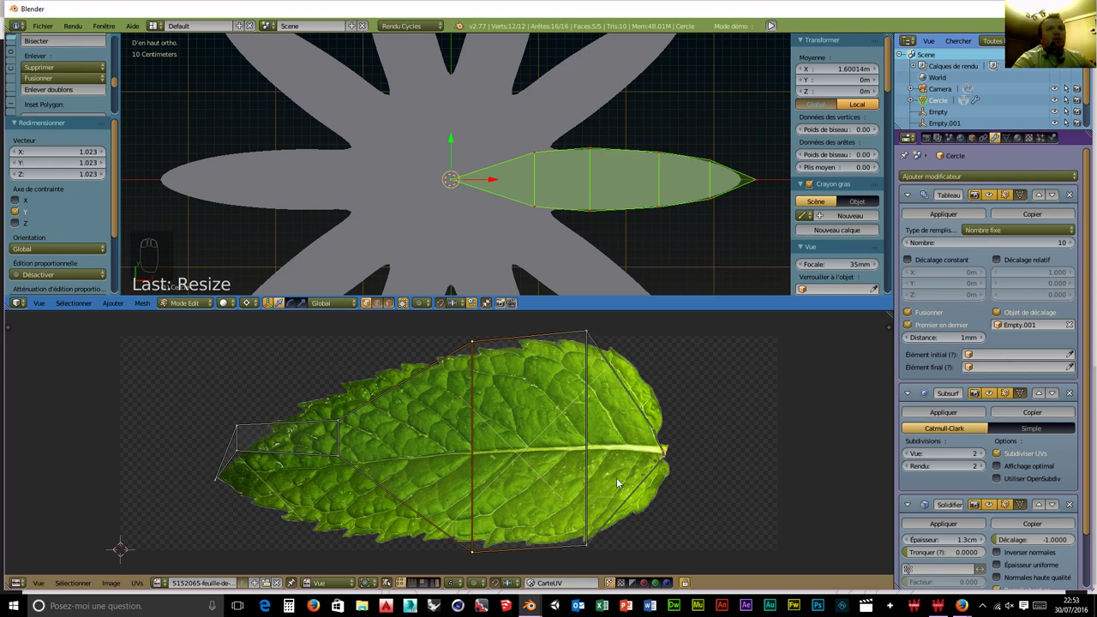
Scale and move the remaining UV rows so the outline follows the photographed leaf.
drag(591, 334, 614, 335)
key(g)
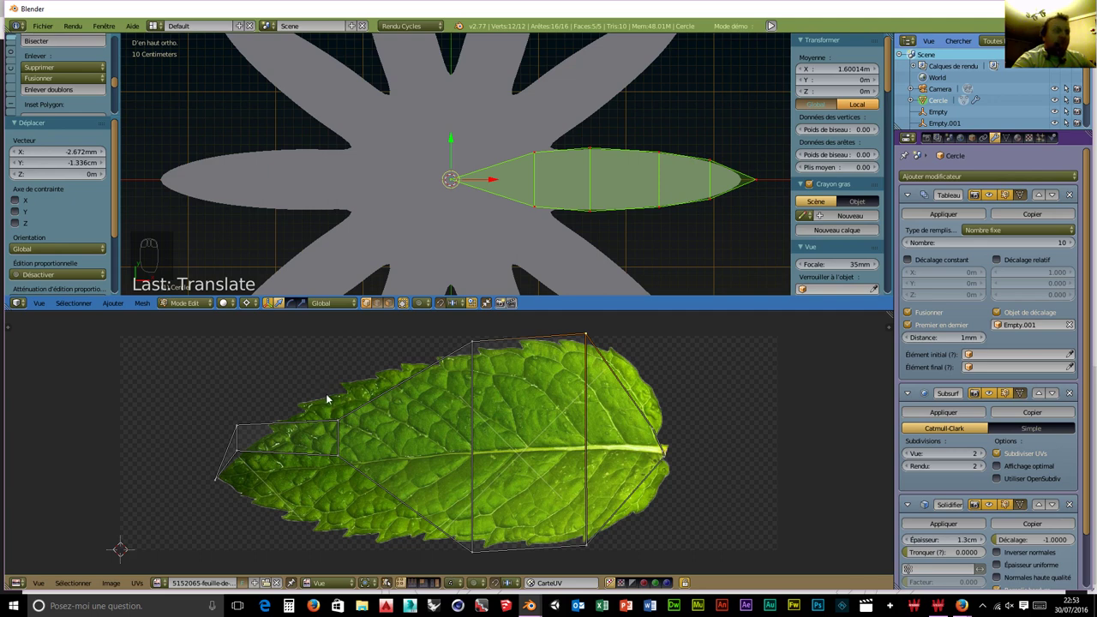
key(a)
key(b)
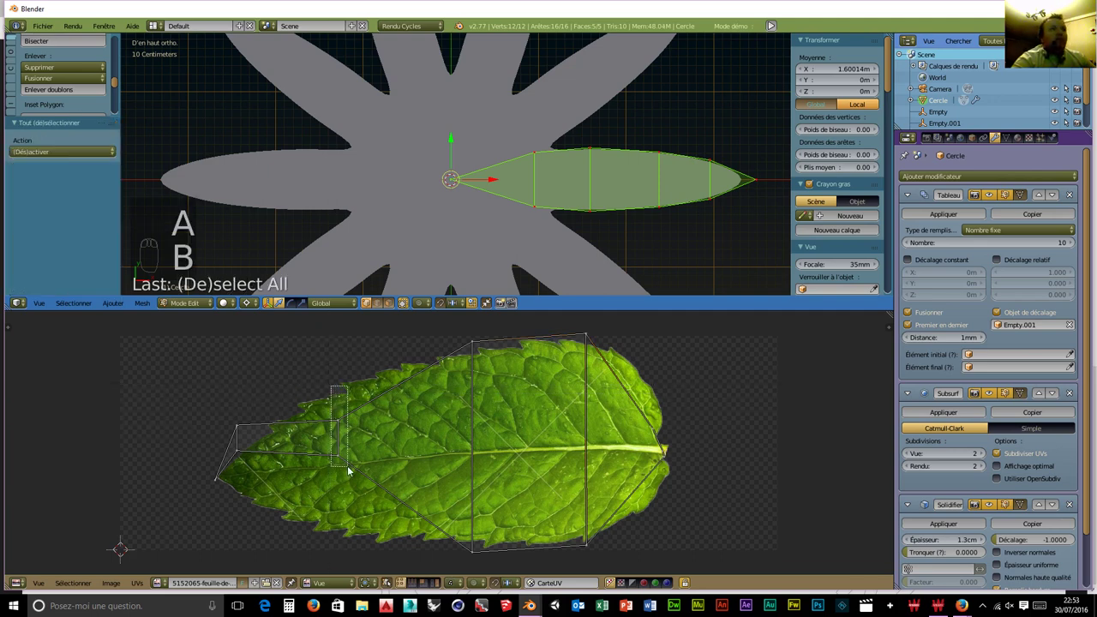
key(s)
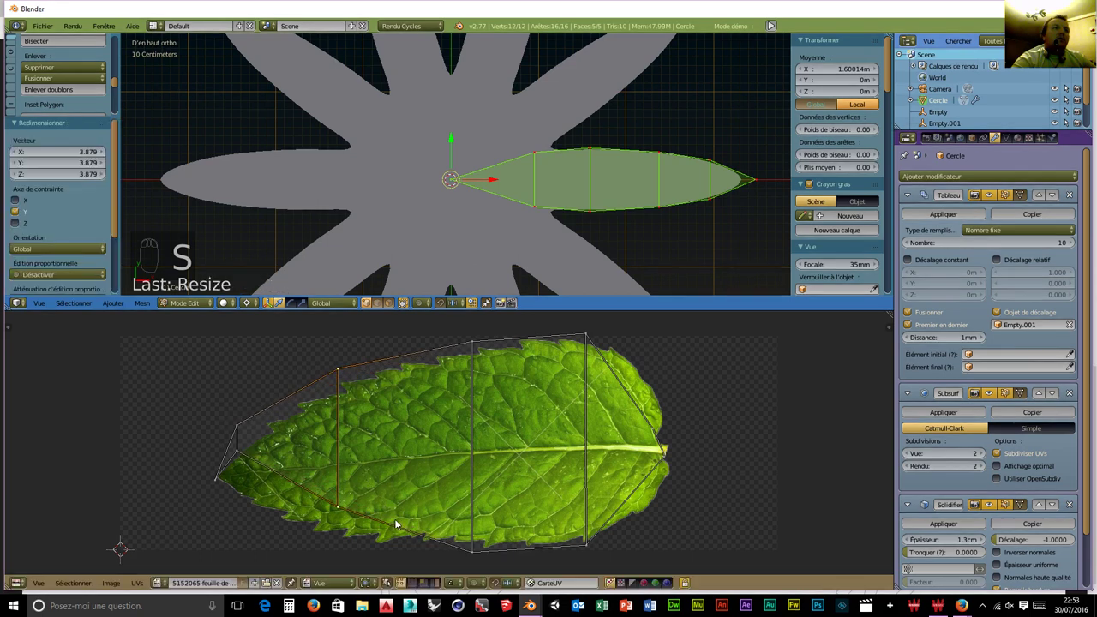
key(g)
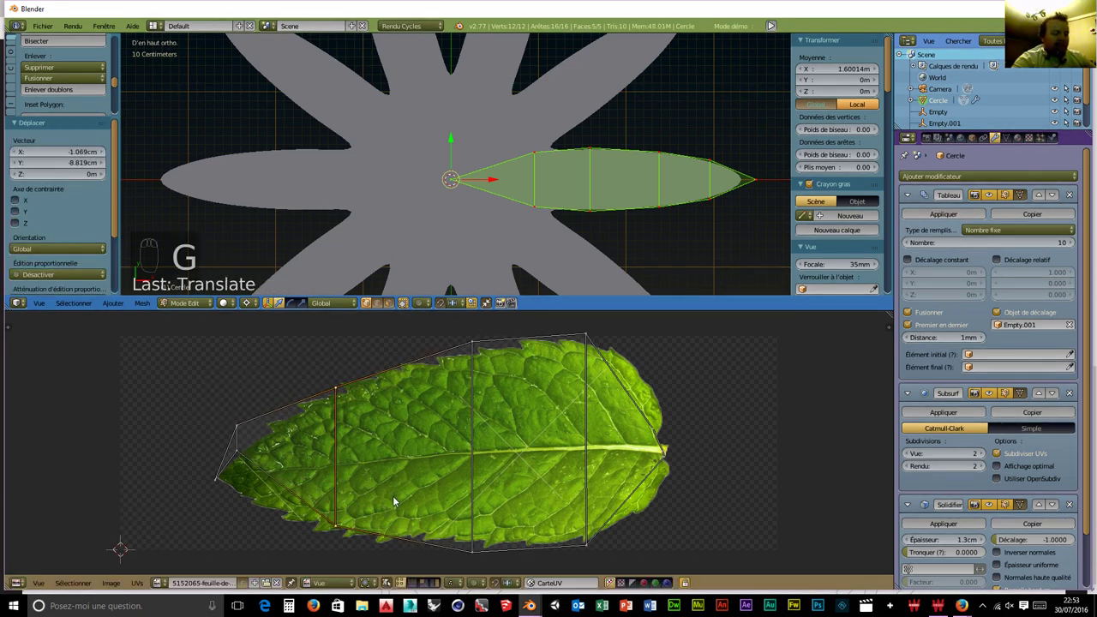
key(s)
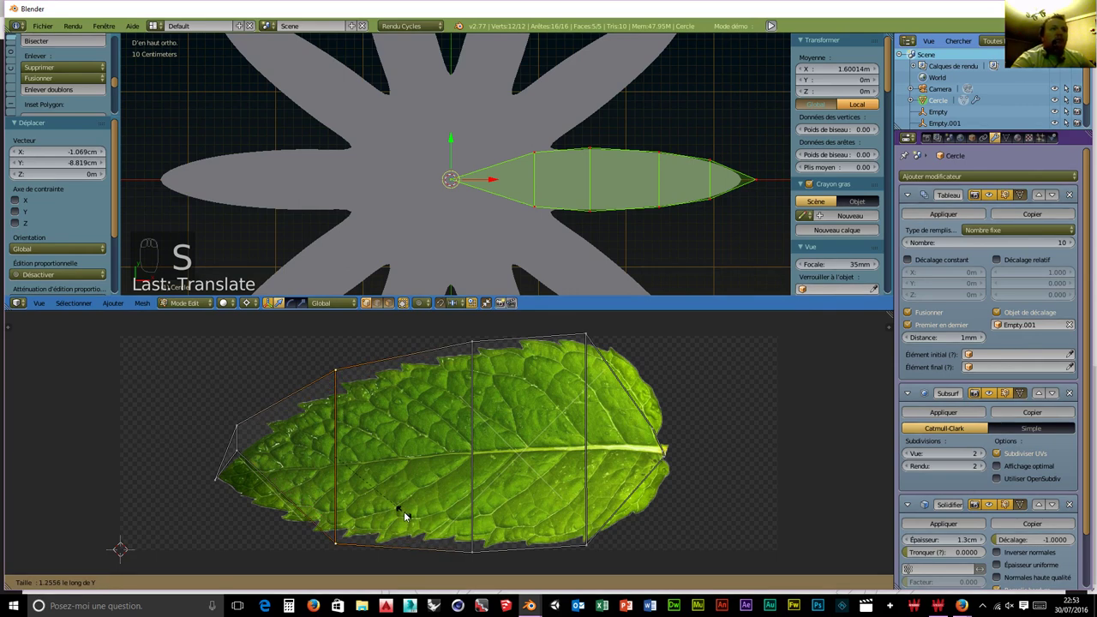
key(a)
key(b)
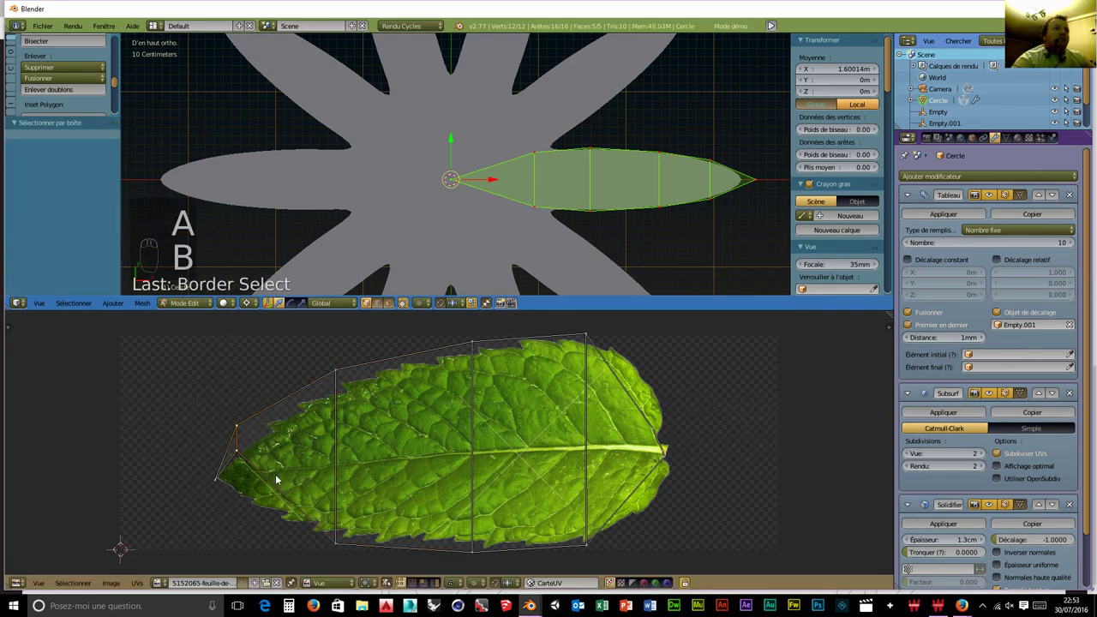
key(s)
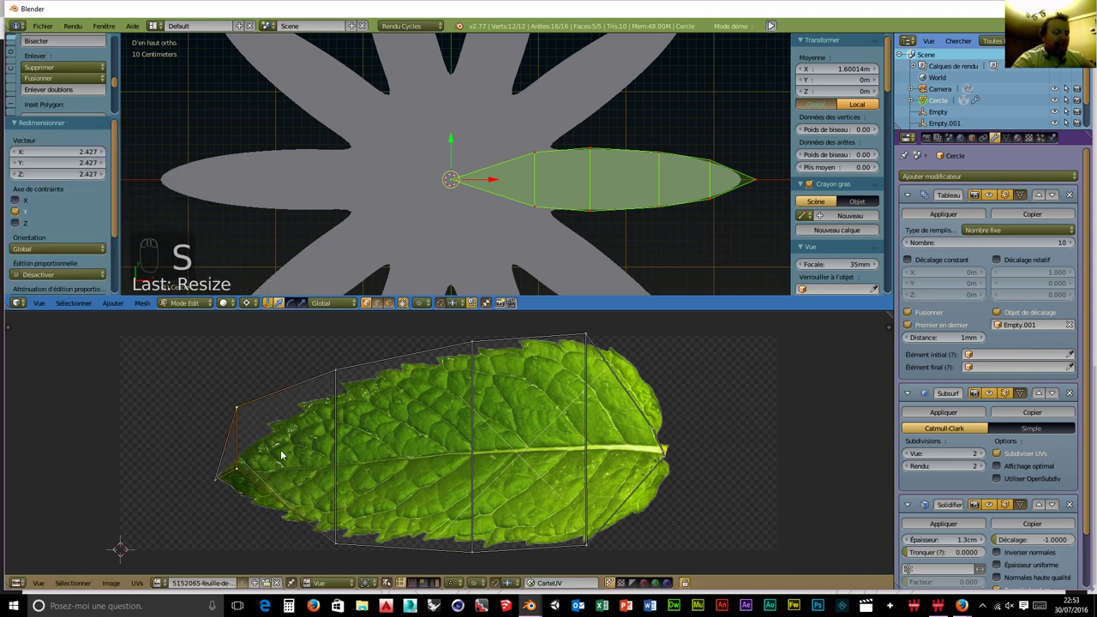
key(g)
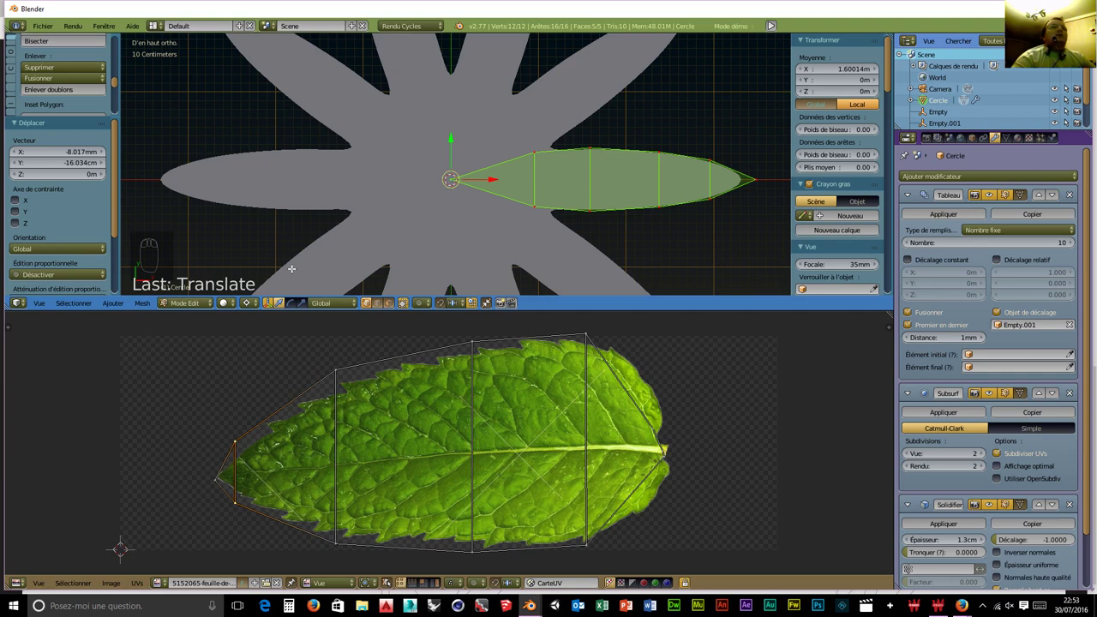
Turn the lower area into a Node Editor and create a new material, Matériau.002, for the leaves.
drag(22, 588, 55, 448)
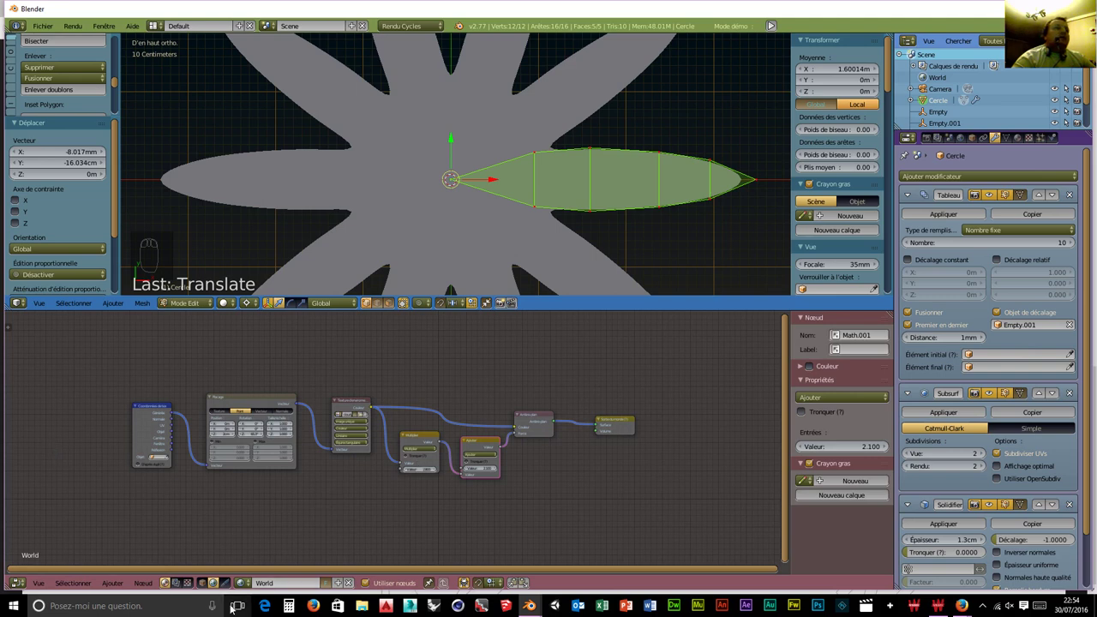
drag(203, 587, 291, 577)
drag(289, 586, 350, 452)
key(shift+a)
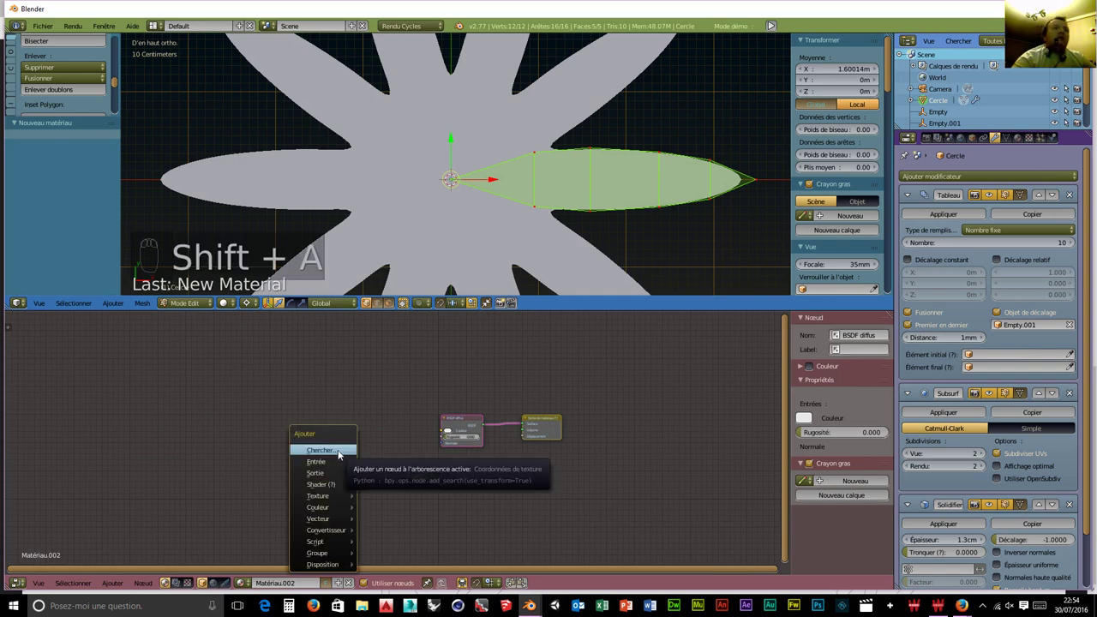
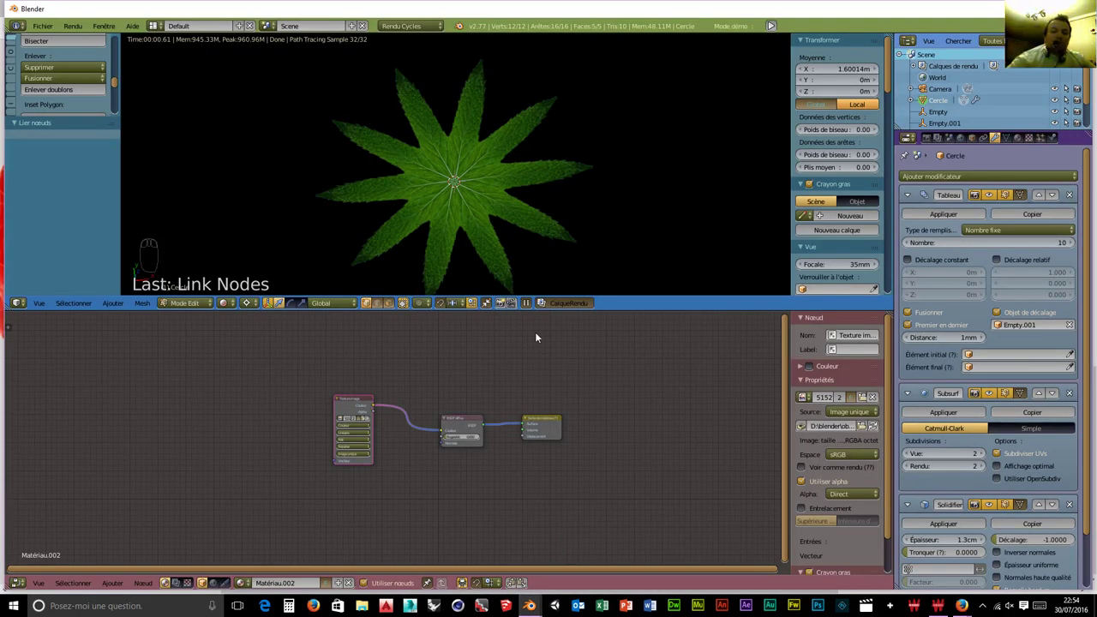
View the textured leaf ring from the front before applying the Solidify thickness.
key(KP_1)
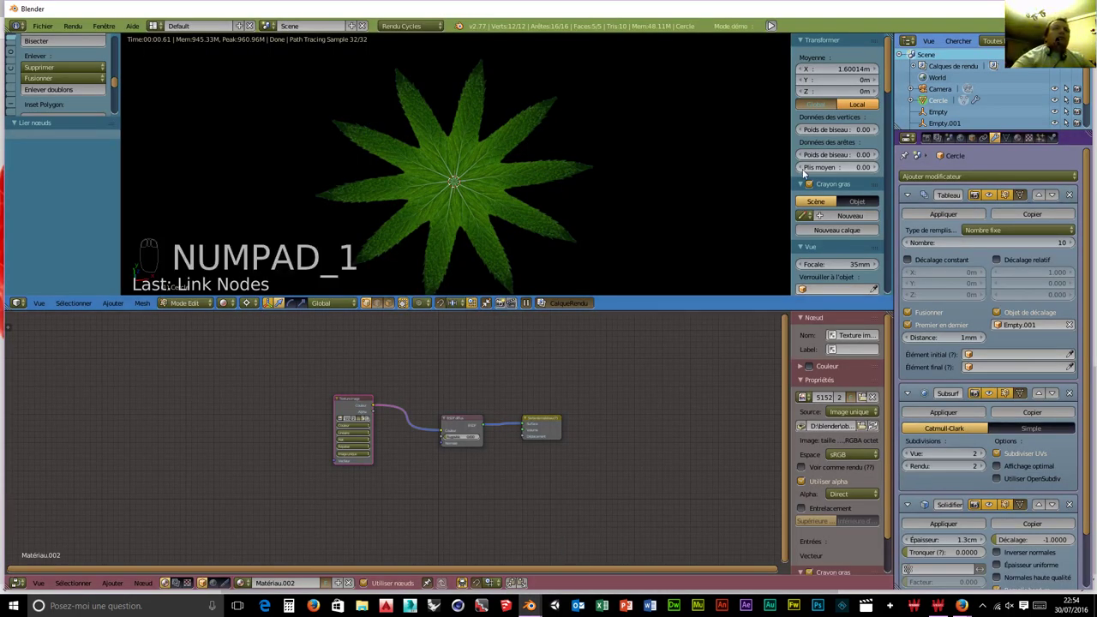
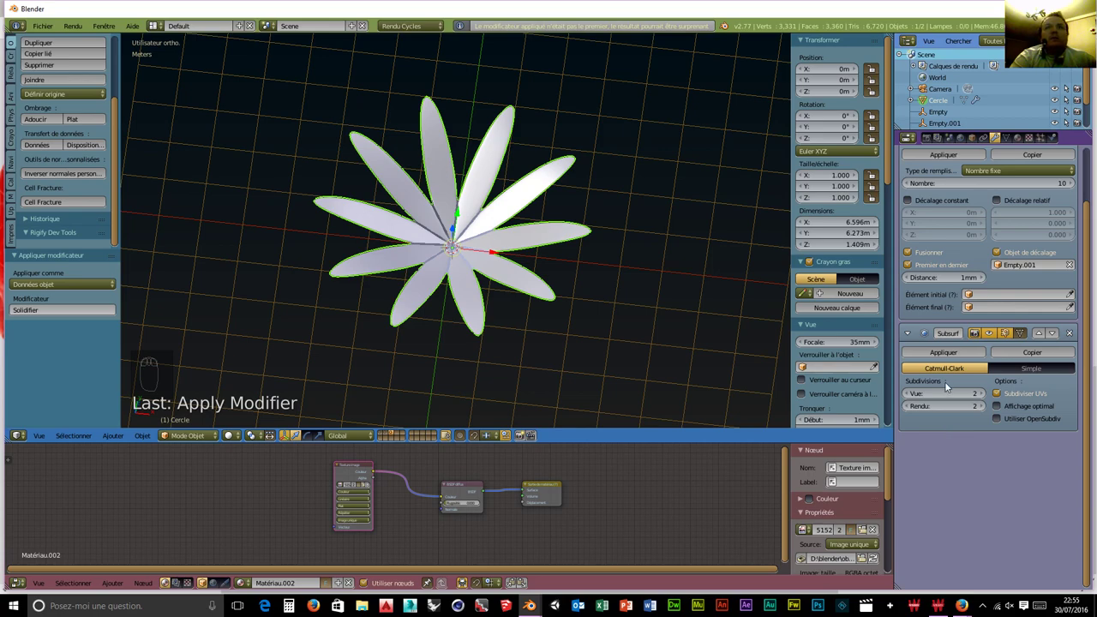
Apply the remaining modifiers and inspect the leaf ring in the Rendered preview at 32 samples.
drag(941, 355, 518, 357)
drag(504, 318, 321, 482)
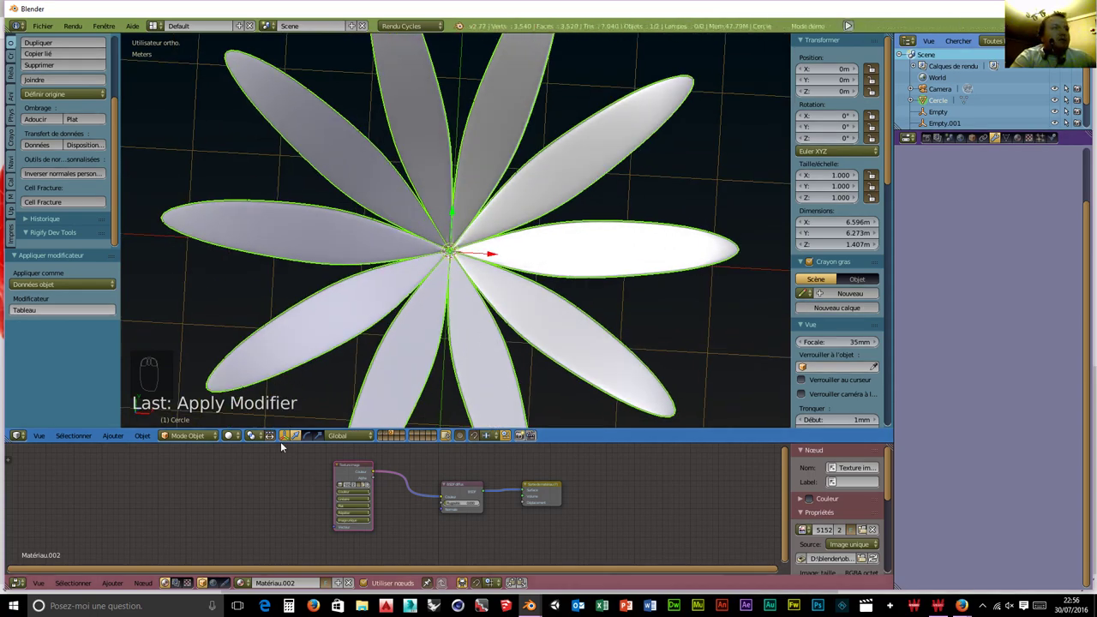
drag(231, 439, 252, 355)
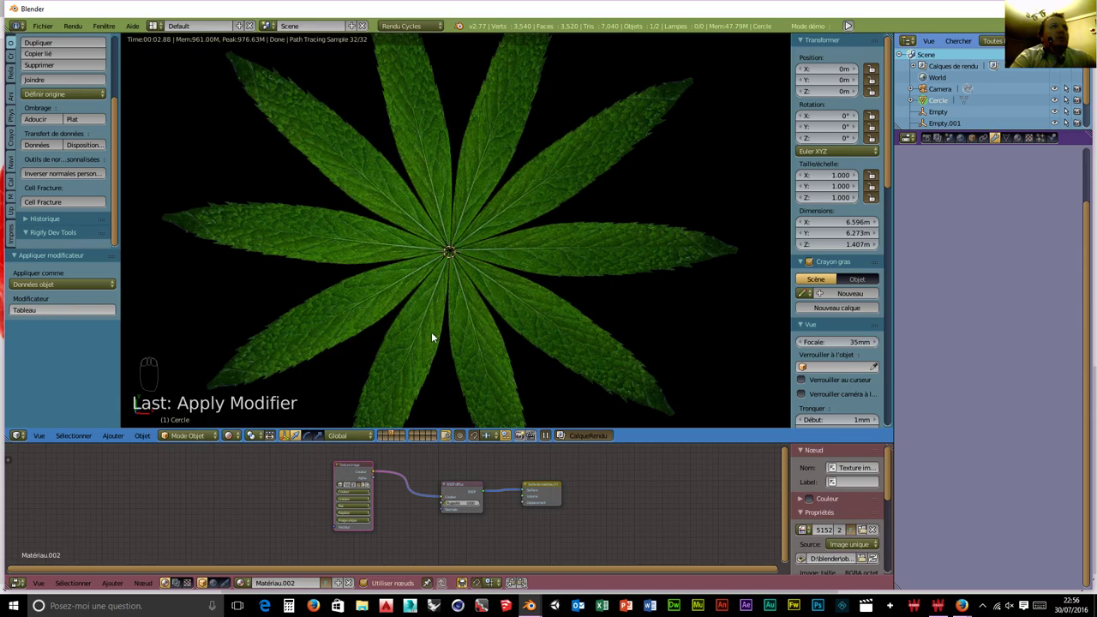
drag(437, 336, 441, 262)
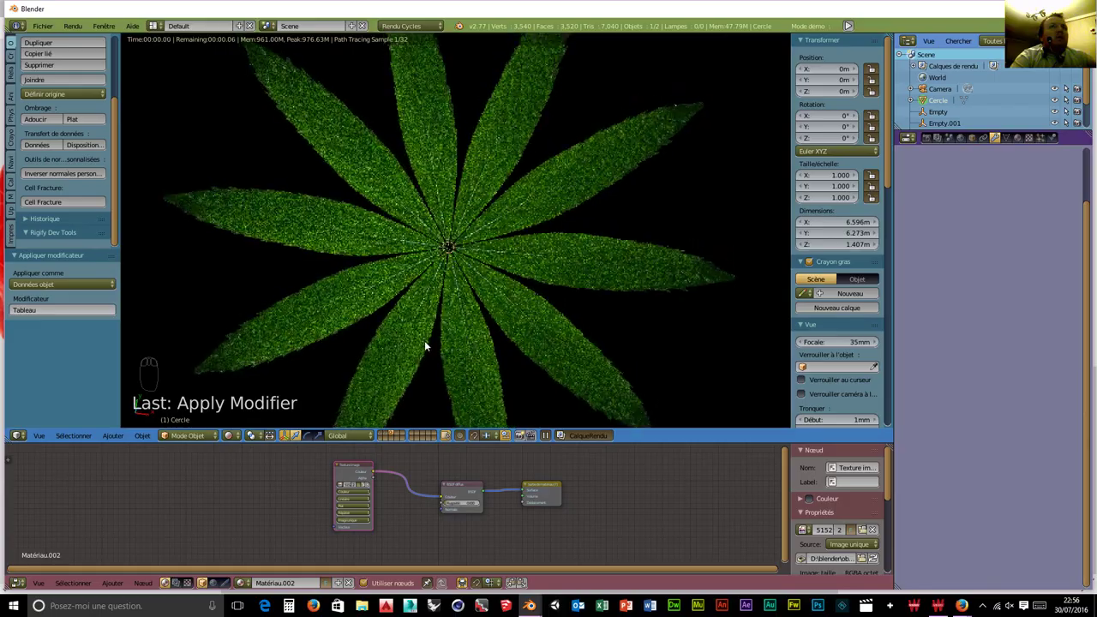
middle_click(471, 324)
middle_click(489, 180)
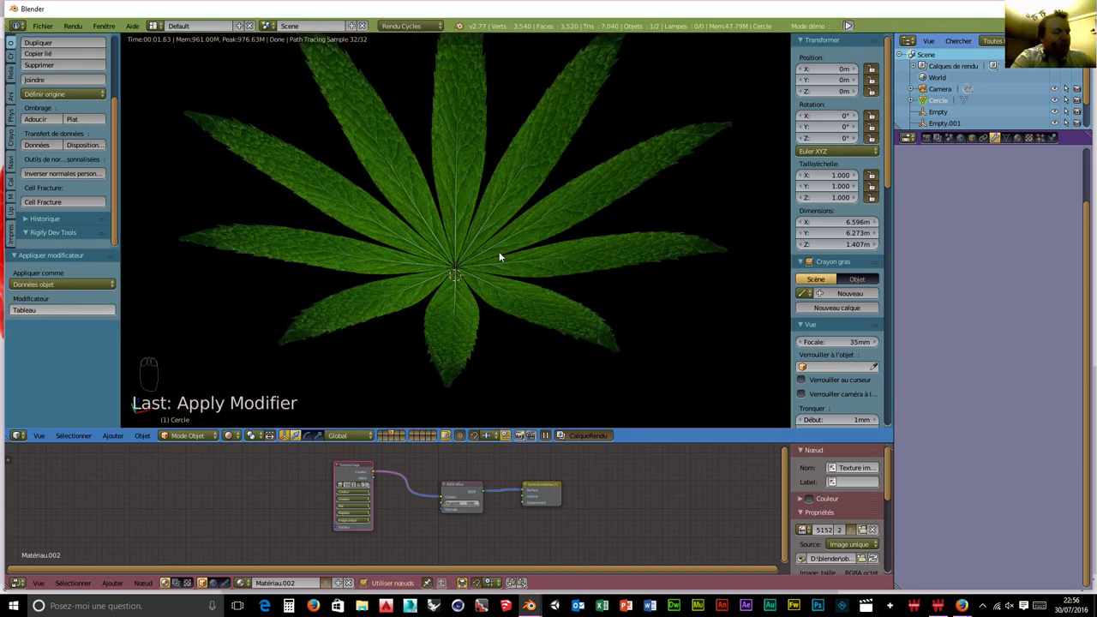
Undo the applied modifiers, then apply Solidify to the leaf crown again.
key(ctrl+z)
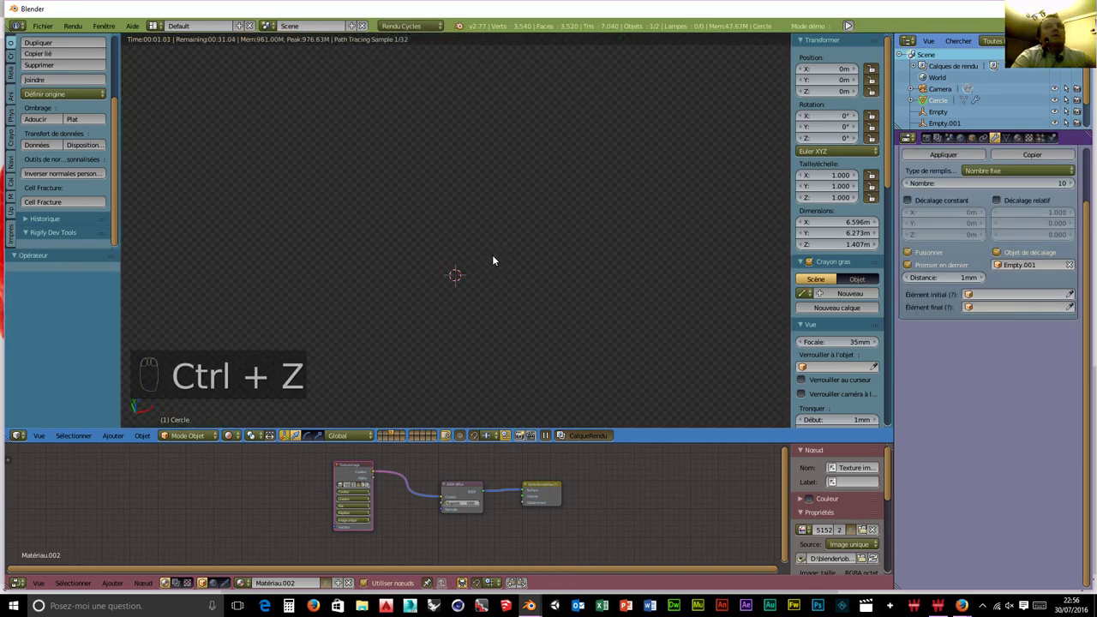
key(ctrl+z)
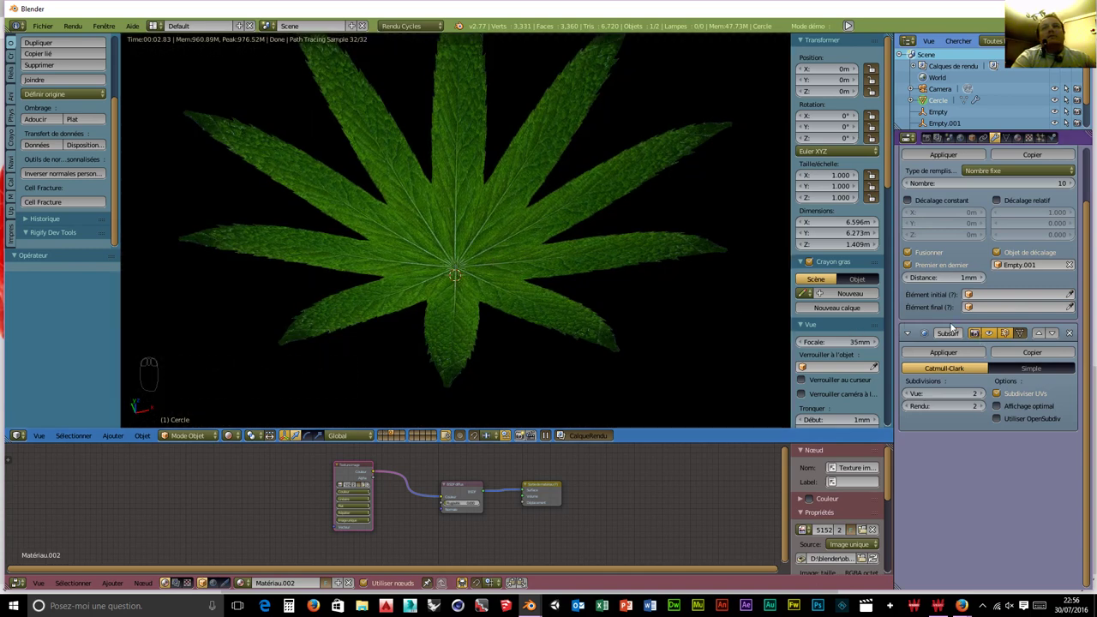
key(ctrl+z)
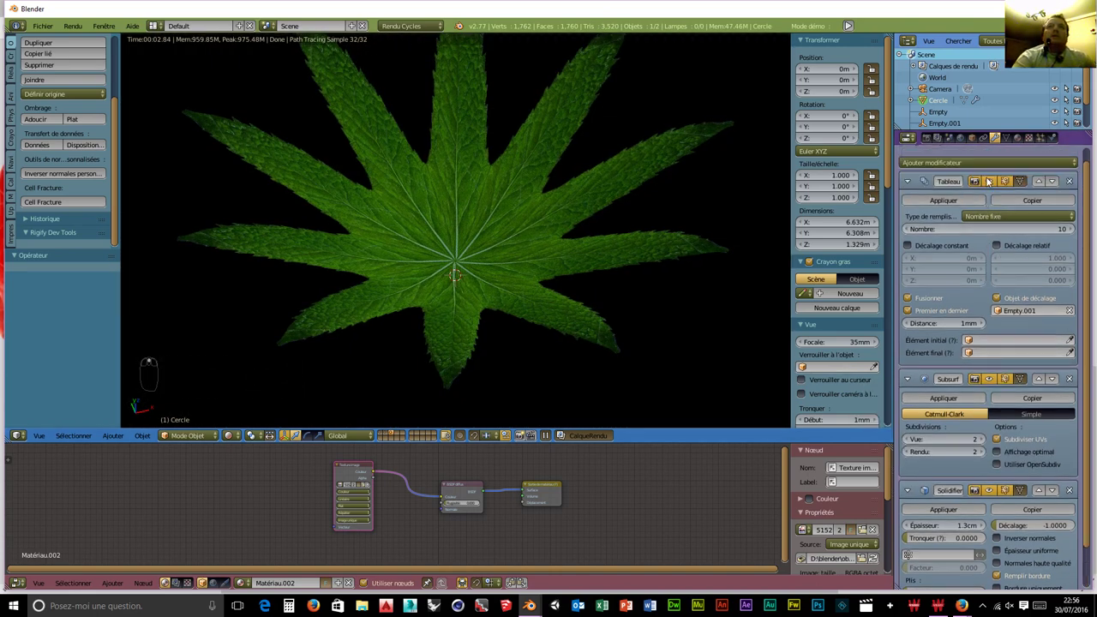
drag(990, 188, 982, 215)
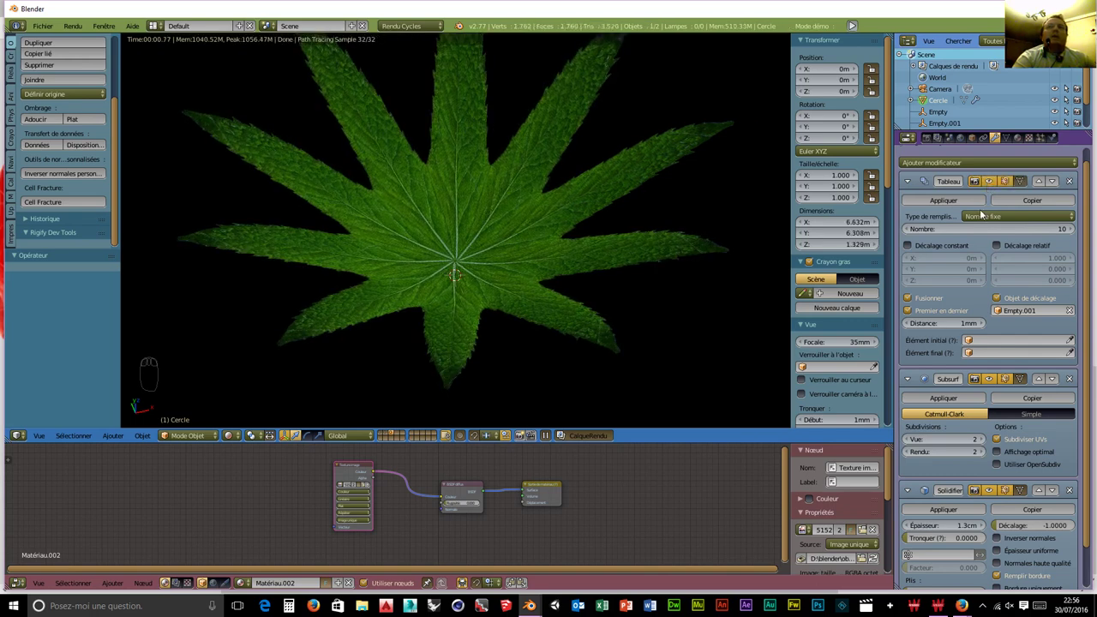
drag(992, 383, 993, 382)
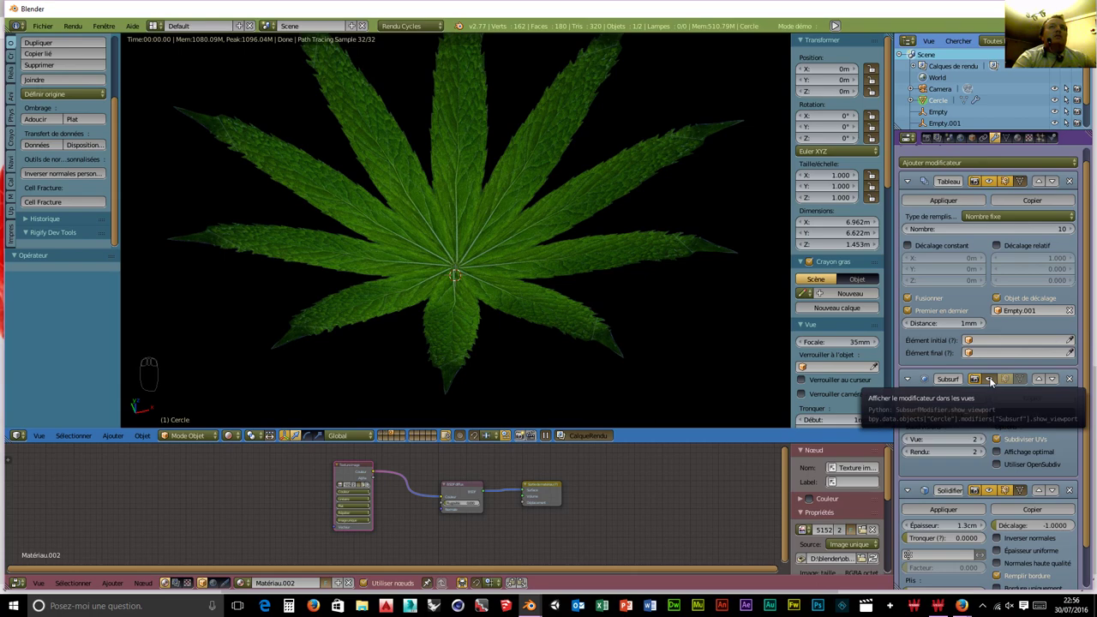
drag(992, 382, 993, 383)
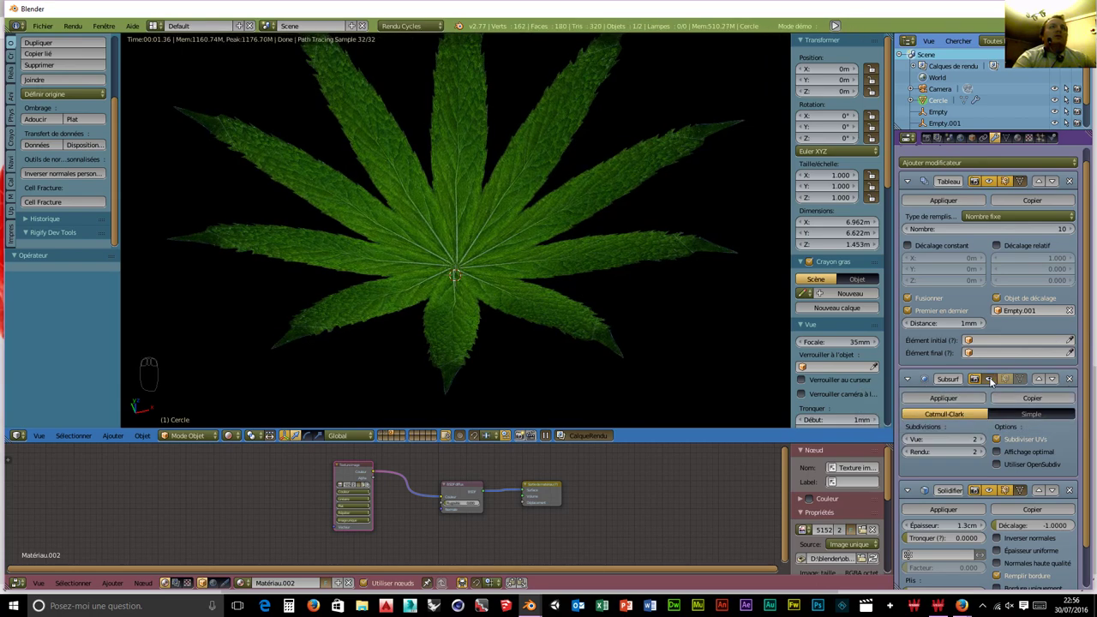
drag(993, 382, 993, 380)
drag(994, 381, 903, 401)
drag(917, 397, 916, 397)
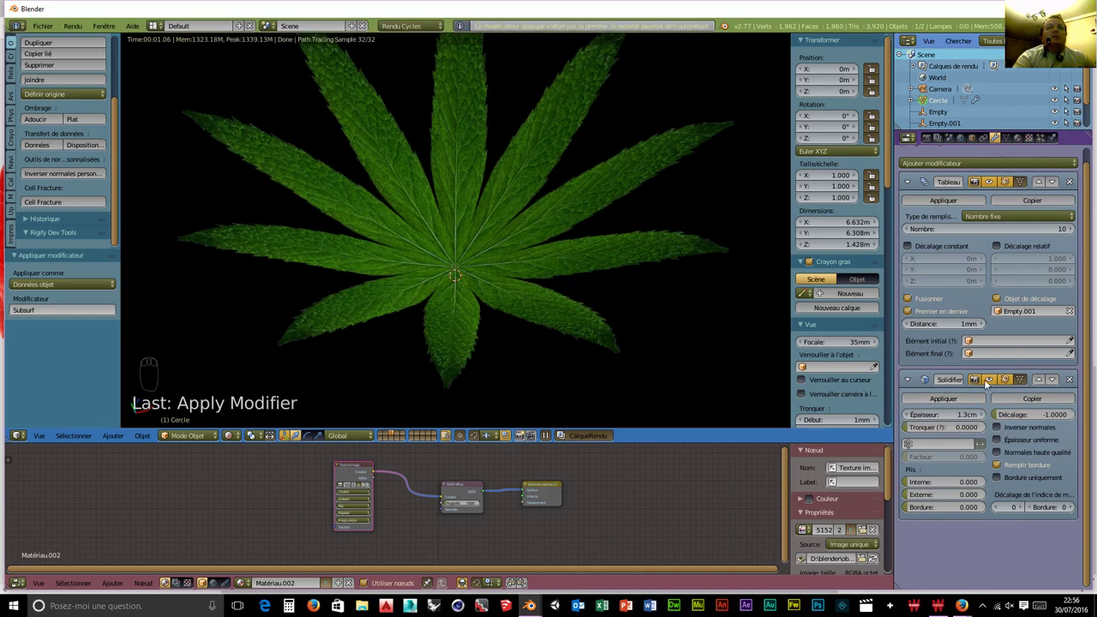
drag(992, 384, 978, 224)
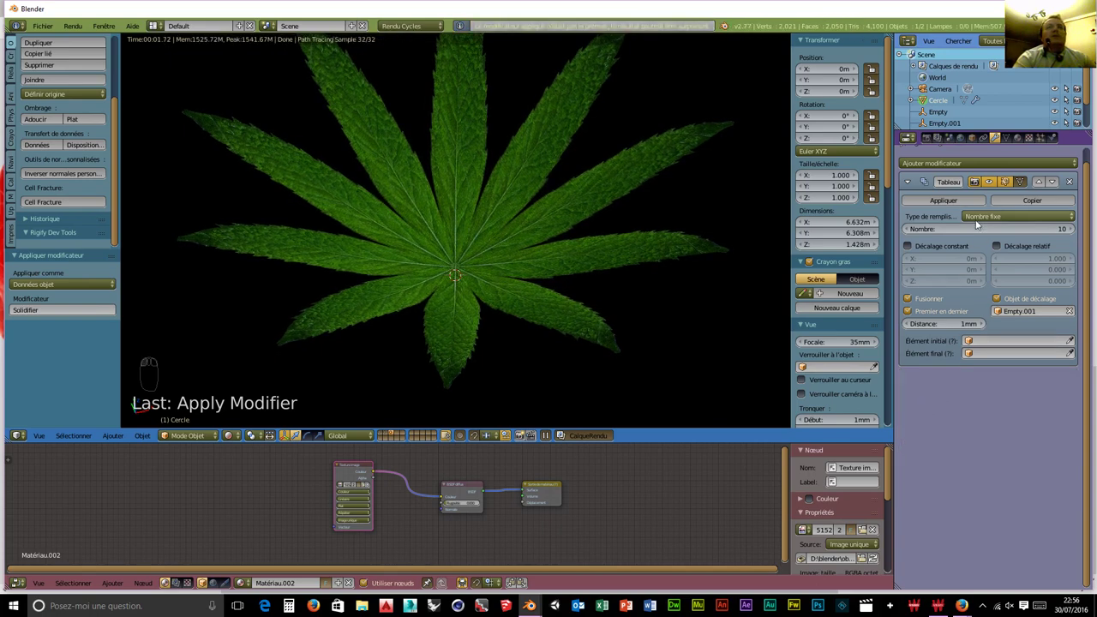
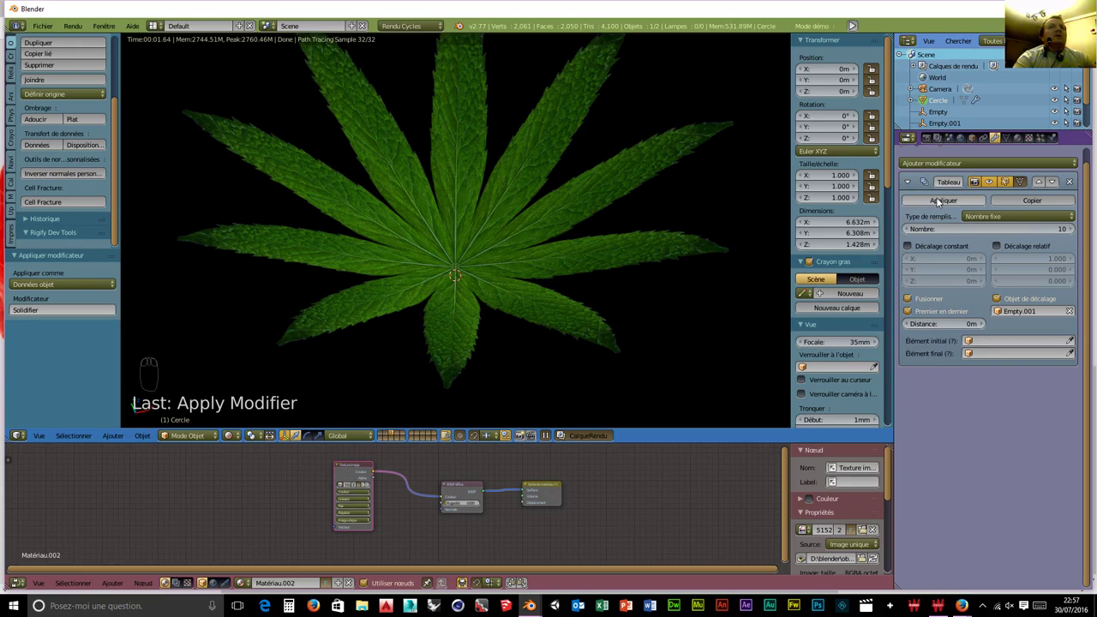
Apply the Array modifier so the crown is plain geometry, and inspect it in the viewport.
drag(940, 202, 463, 333)
drag(456, 270, 488, 327)
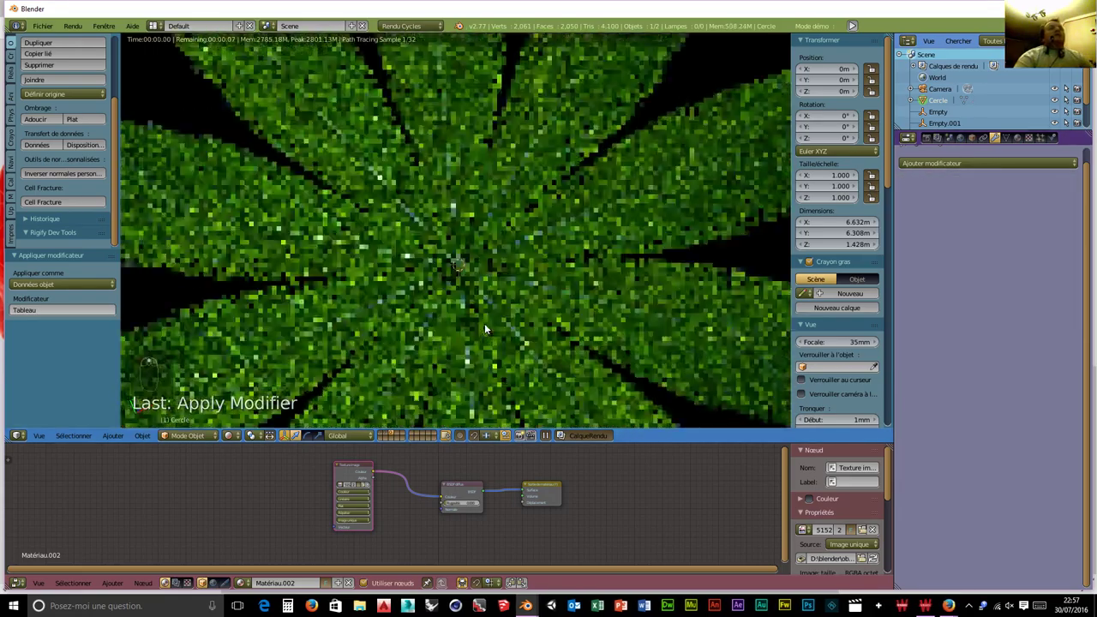
scroll(up, 3)
scroll(down, 3)
drag(237, 438, 464, 346)
drag(462, 327, 479, 244)
Move the crown to the strawberry layer, delete the leftover Empty.001, and show both together.
key(m)
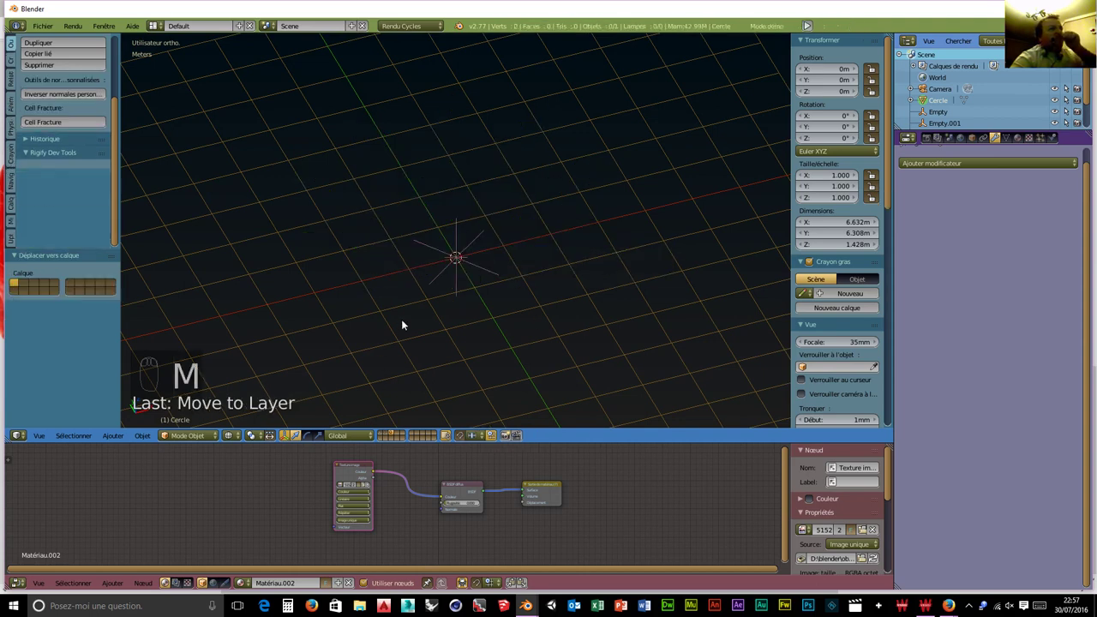
drag(446, 270, 447, 270)
key(Delete)
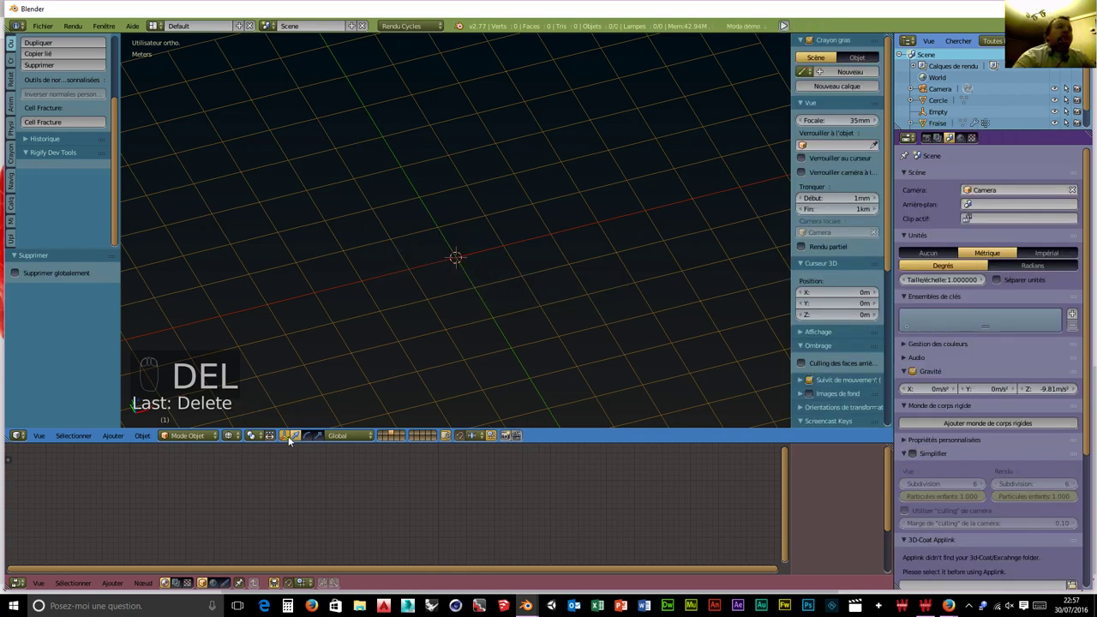
drag(386, 436, 576, 295)
drag(585, 326, 584, 371)
drag(551, 248, 528, 375)
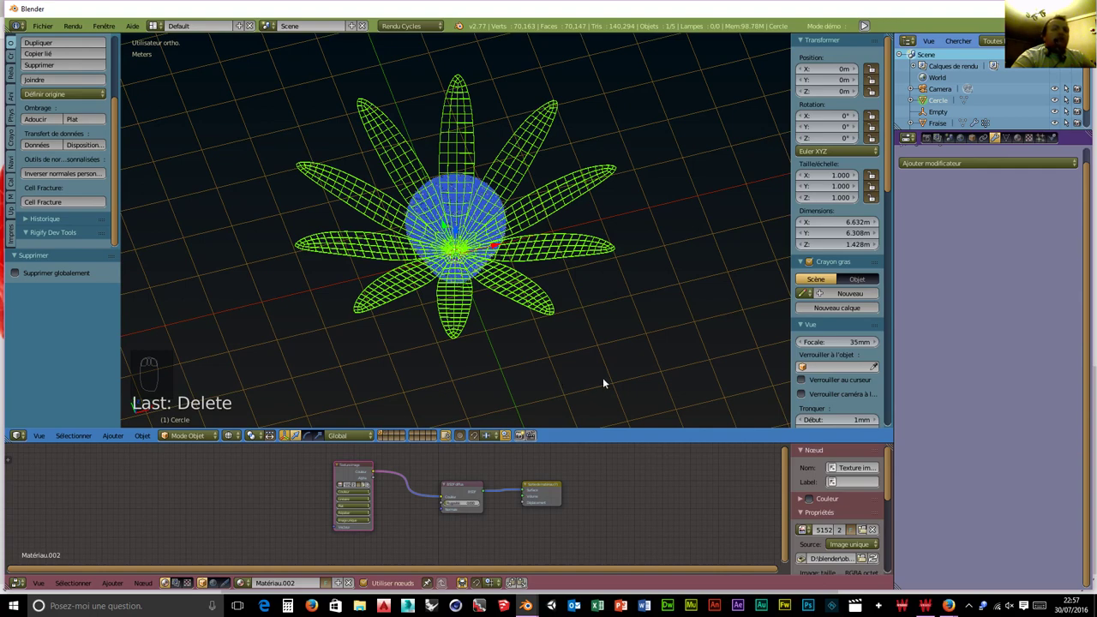
Scale the crown to 0.262, raise it to about 1.43 m atop the strawberry, and preview the render.
key(s)
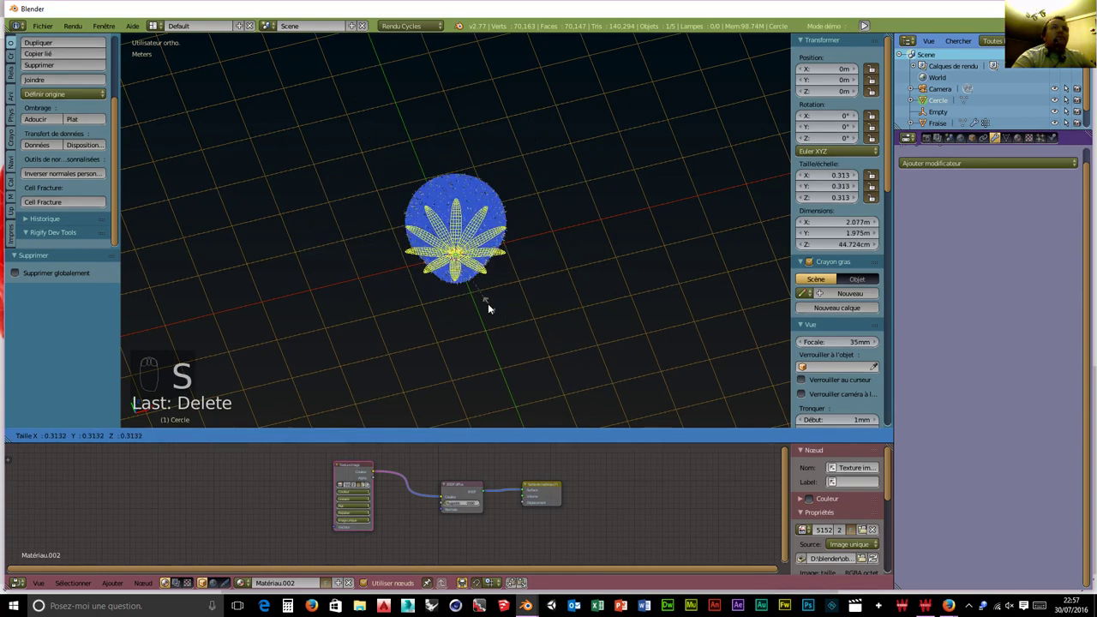
drag(459, 235, 520, 180)
drag(517, 179, 460, 74)
drag(460, 74, 492, 249)
drag(492, 249, 398, 349)
drag(239, 443, 485, 200)
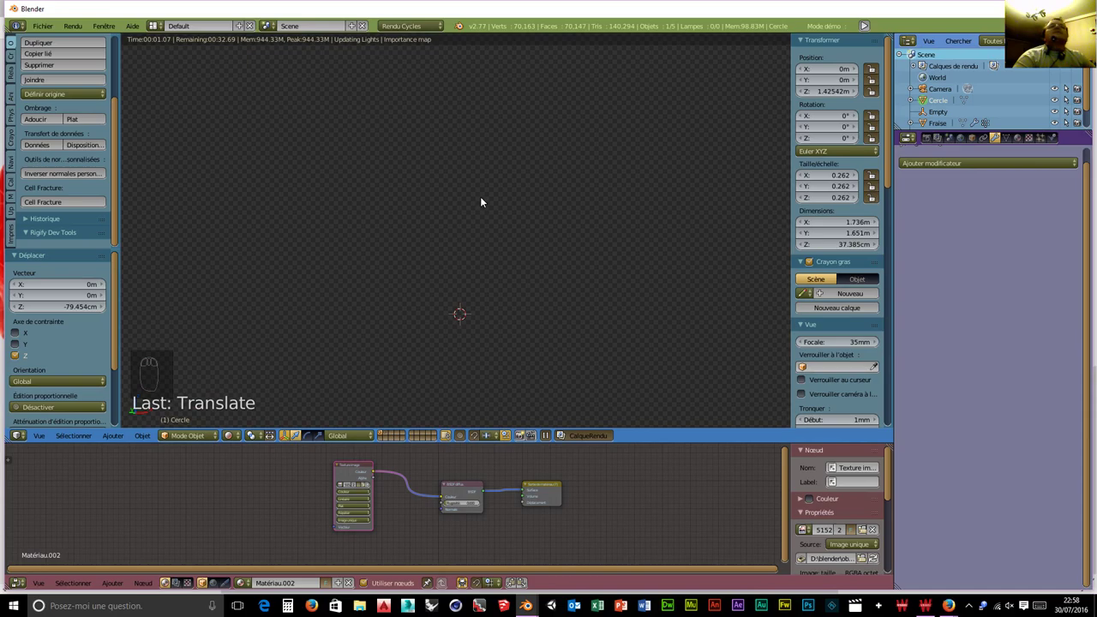
Nudge the crown up to 1.494 m and inspect it on the strawberry in the rendered view.
drag(497, 169, 504, 225)
key(g)
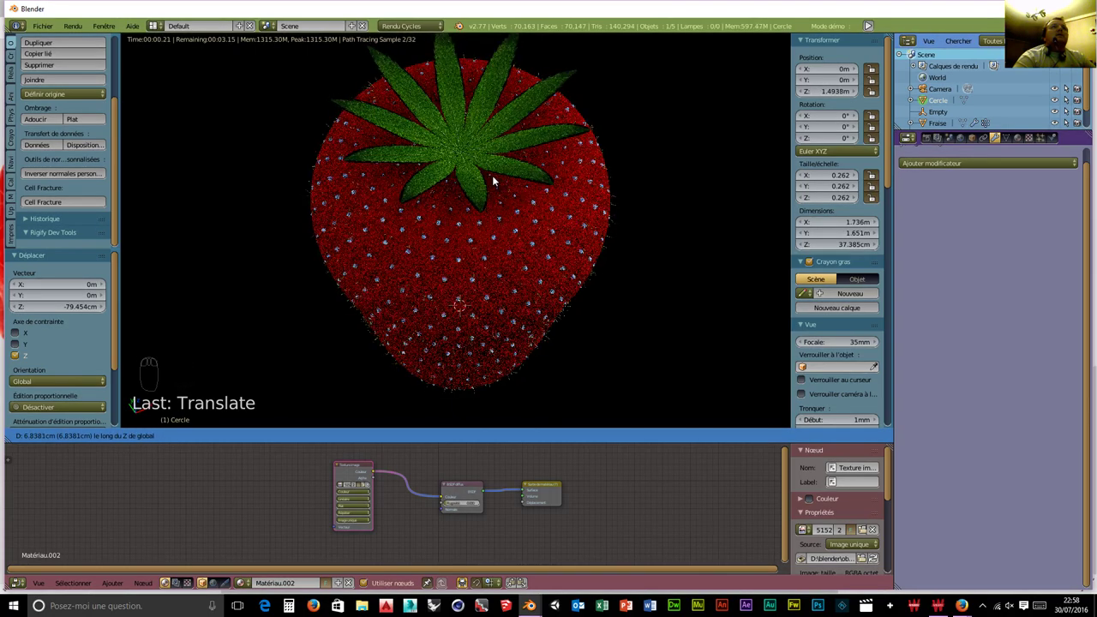
drag(507, 217, 502, 172)
scroll(up, 3)
drag(506, 169, 519, 238)
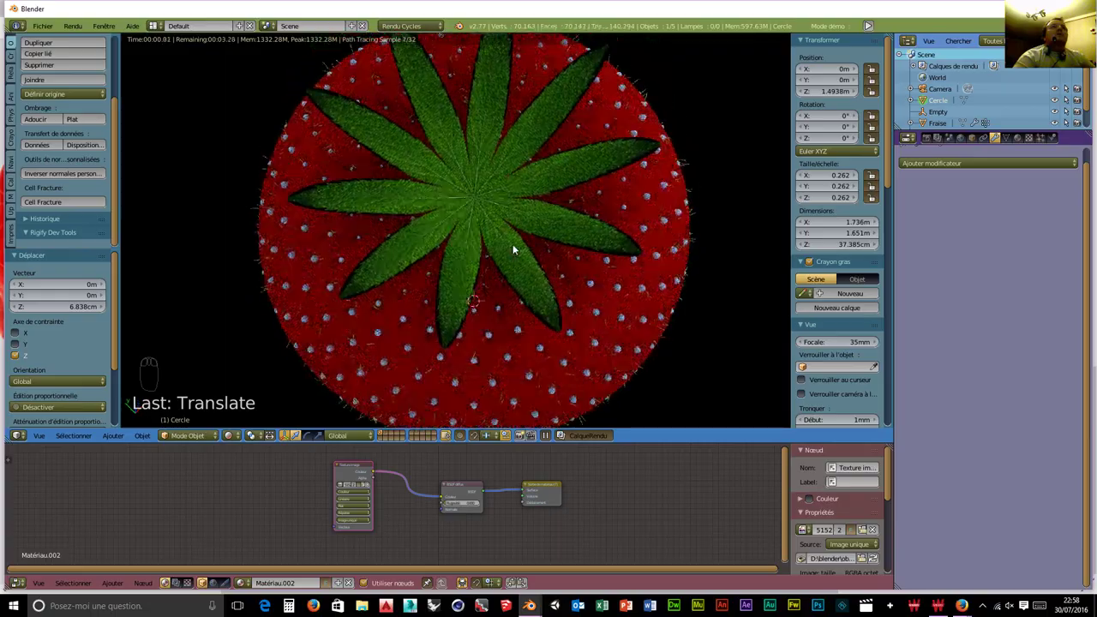
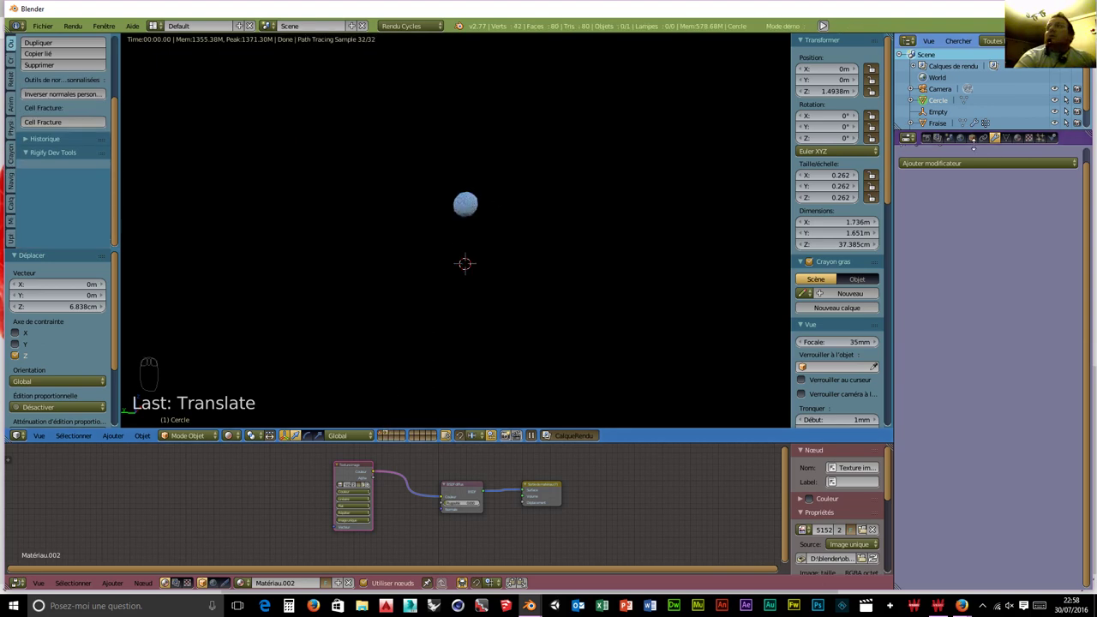
Select the Graine seed and replace its Diffuse BSDF with a red Glass BSDF at IOR 1.450.
drag(1018, 137, 1011, 283)
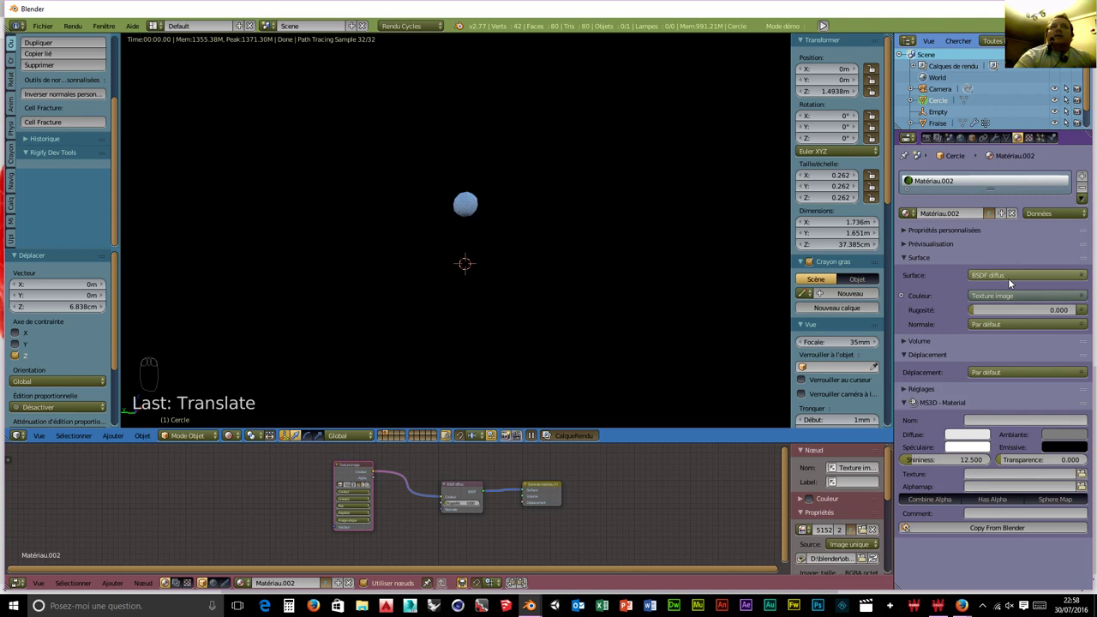
drag(477, 208, 442, 503)
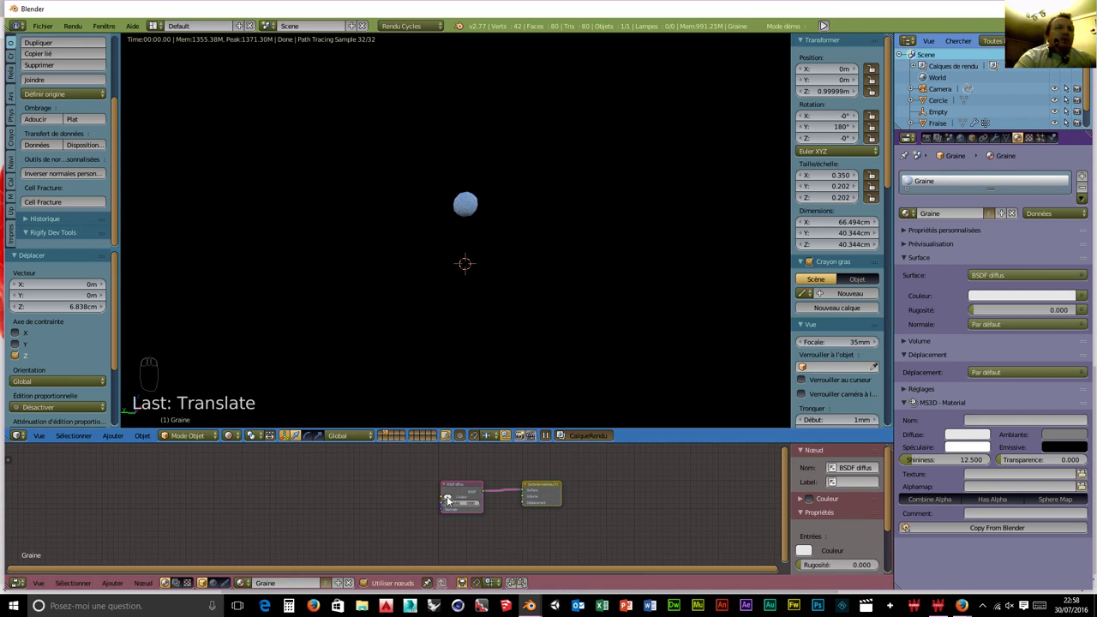
drag(452, 500, 468, 457)
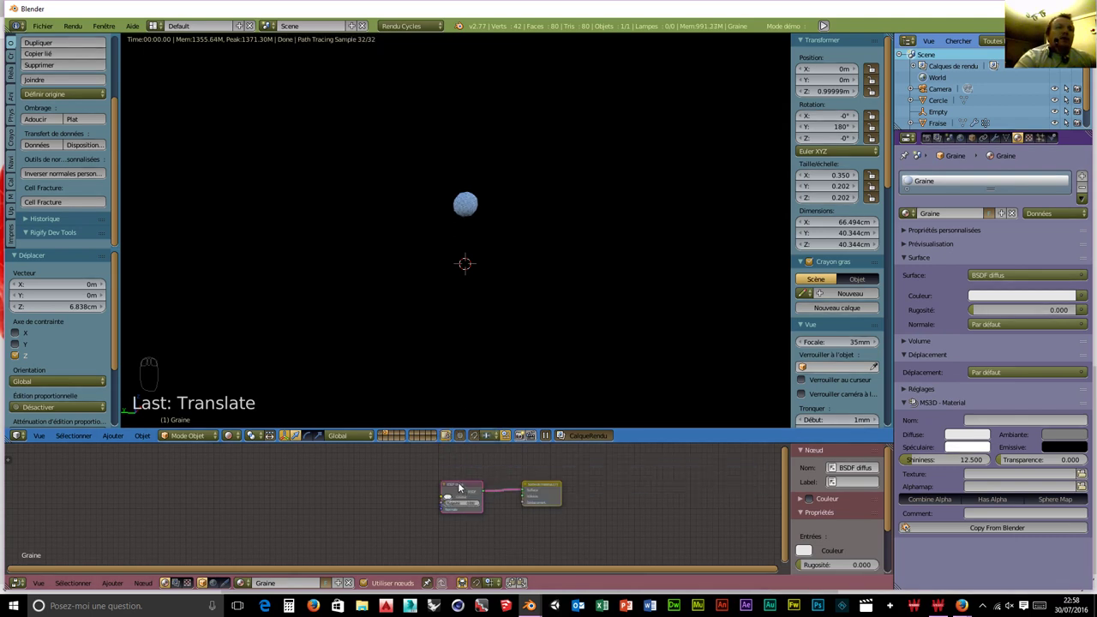
drag(463, 486, 458, 486)
key(Delete)
key(shift+a)
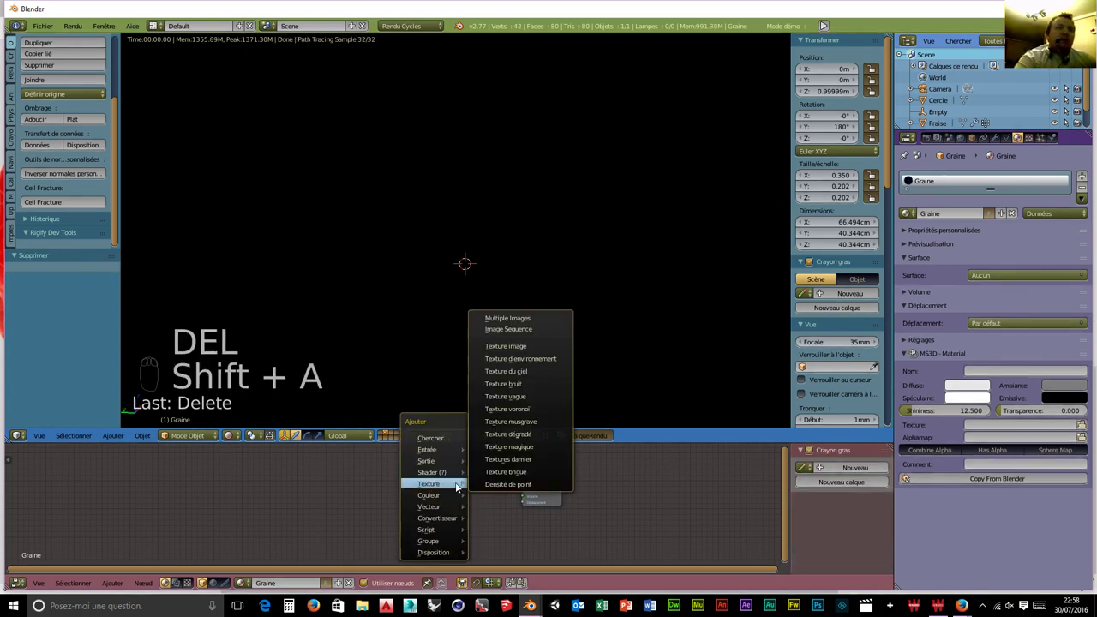
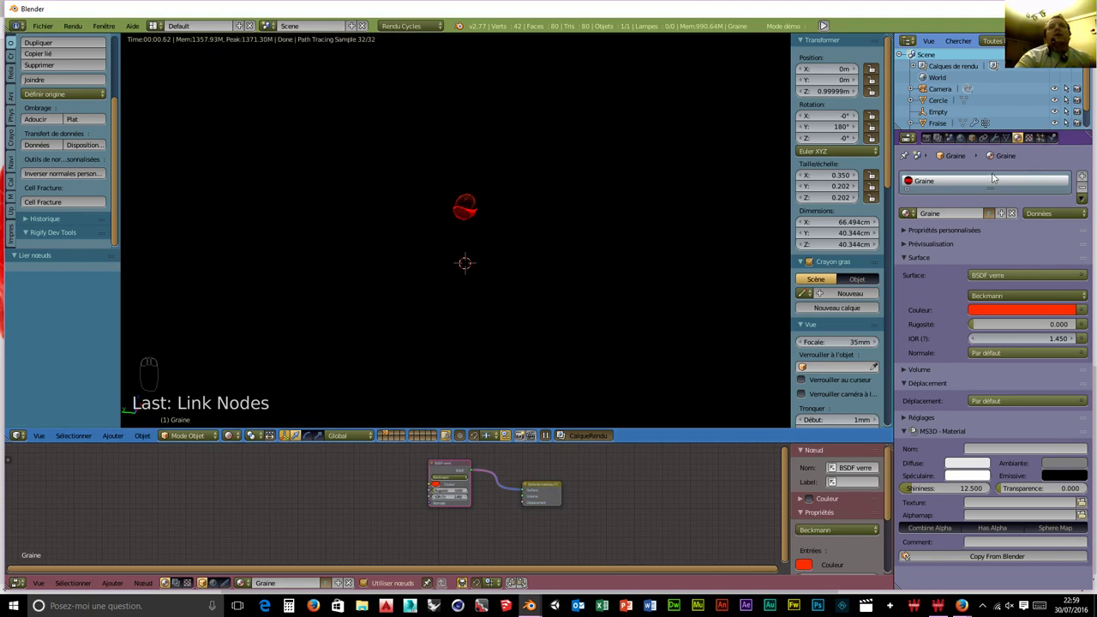
Show the strawberry layer with the seeds and view the red glass seeds up close in Rendered preview.
drag(385, 437, 464, 254)
drag(464, 253, 464, 253)
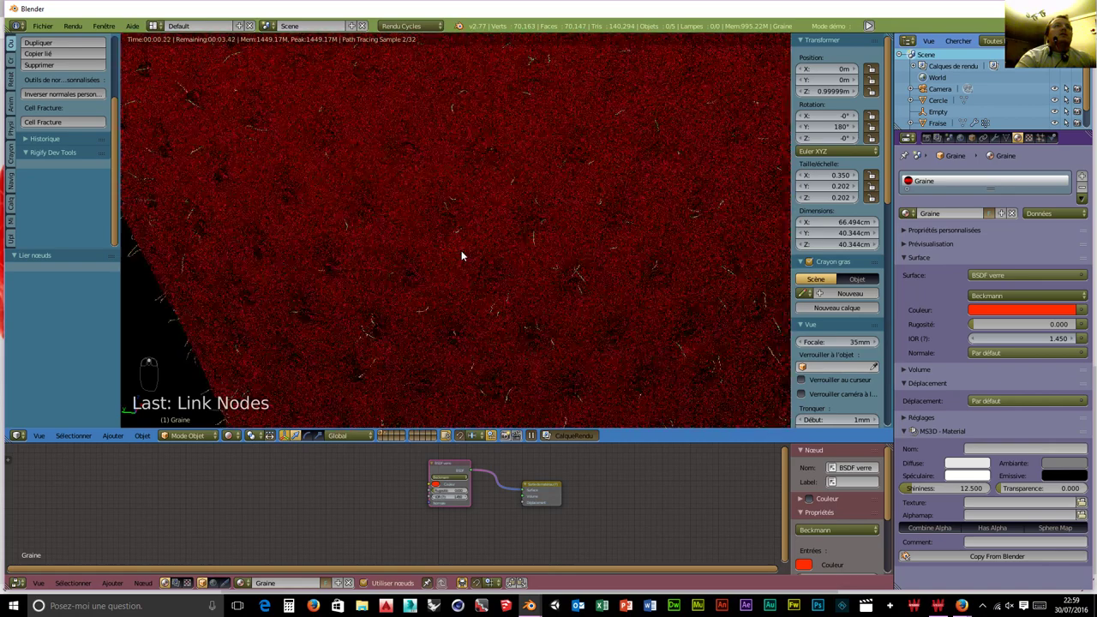
middle_click(464, 254)
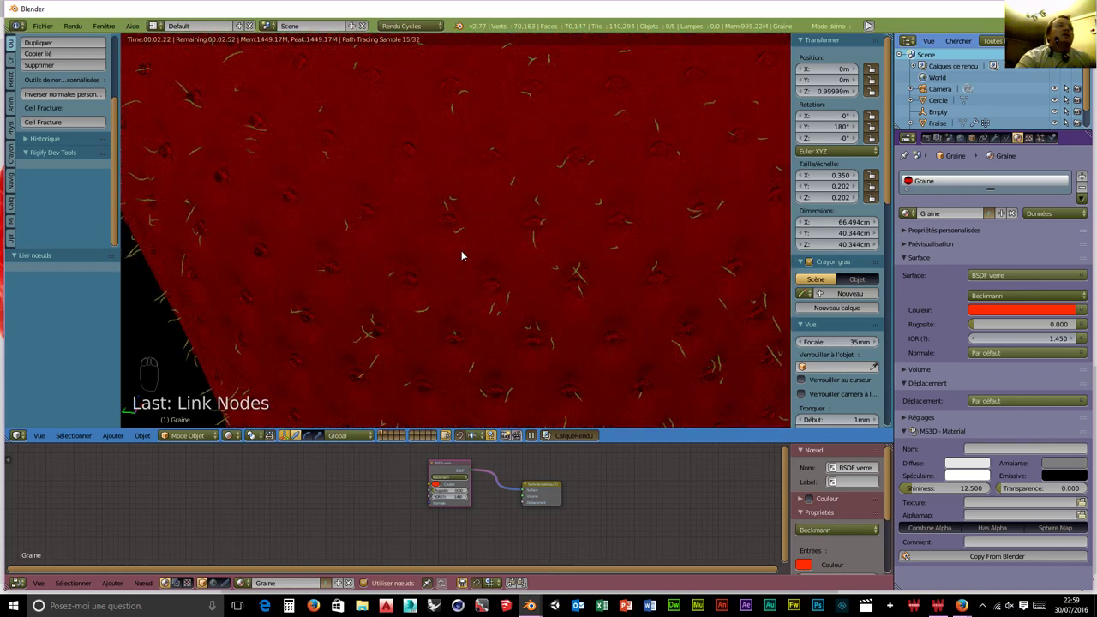
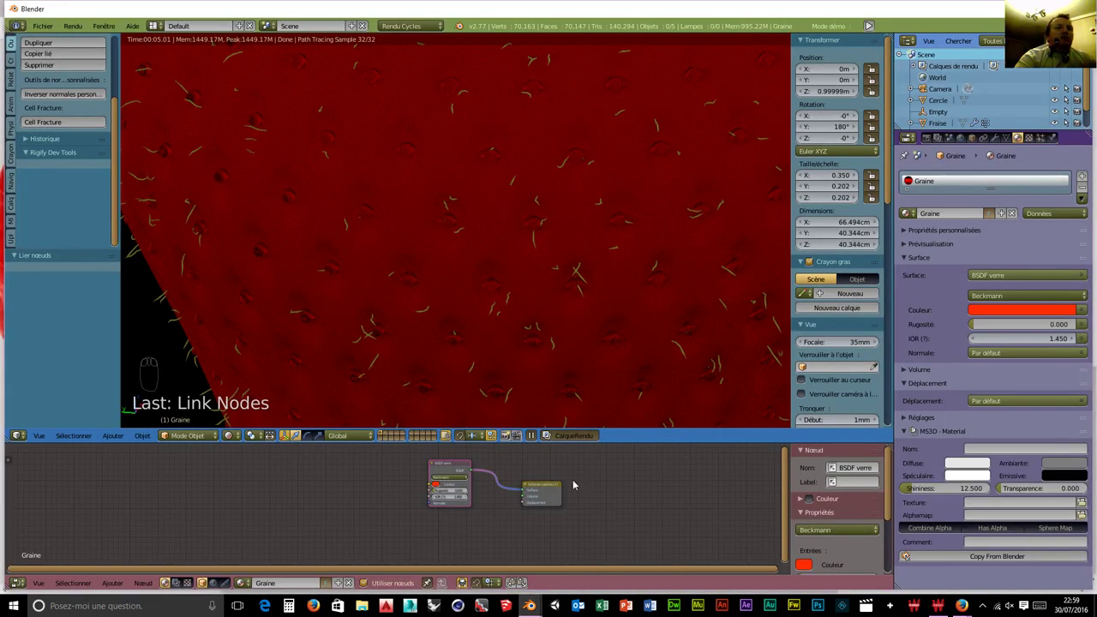
Add a Diffuse BSDF and Mix Shader, mixing glass with white diffuse at 0.5 before the output.
drag(556, 488, 485, 549)
key(shift+a)
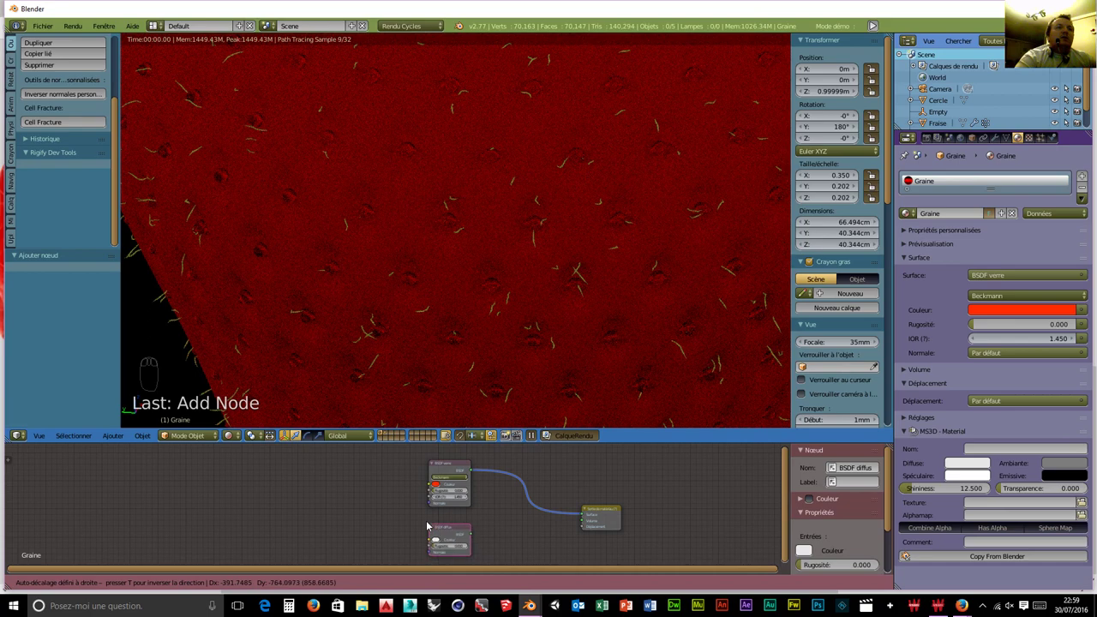
key(shift+a)
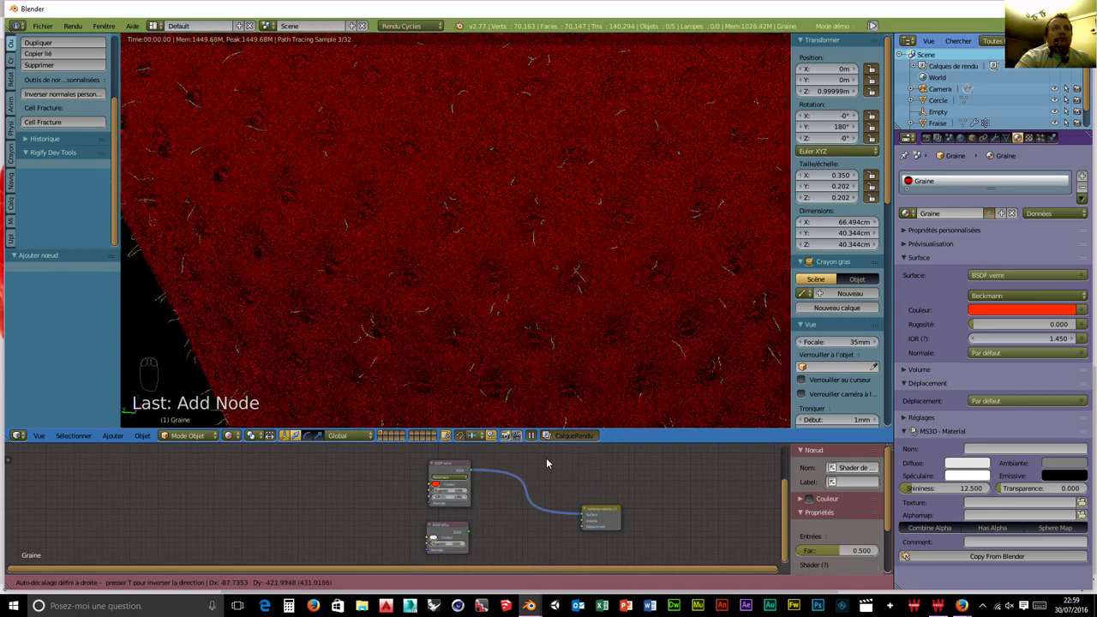
drag(530, 480, 473, 537)
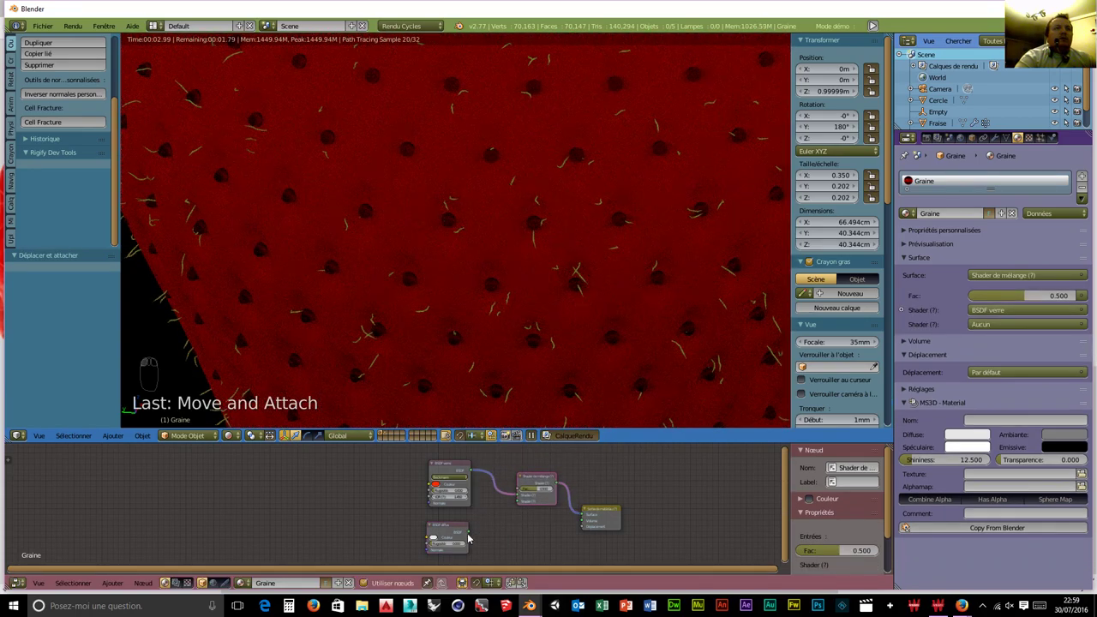
drag(472, 534, 523, 504)
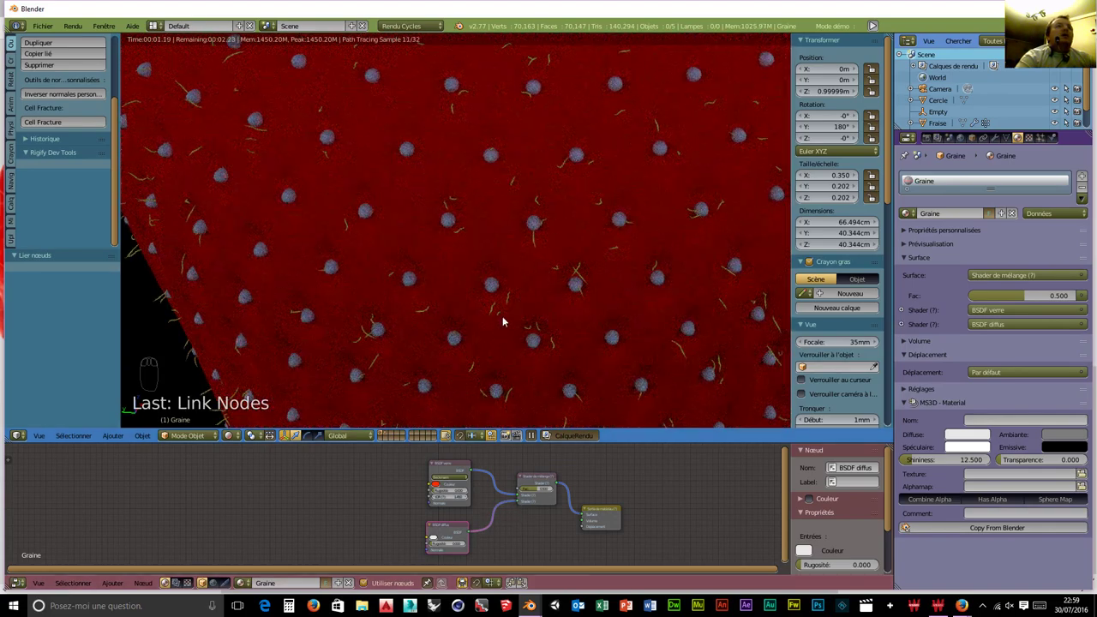
middle_click(507, 320)
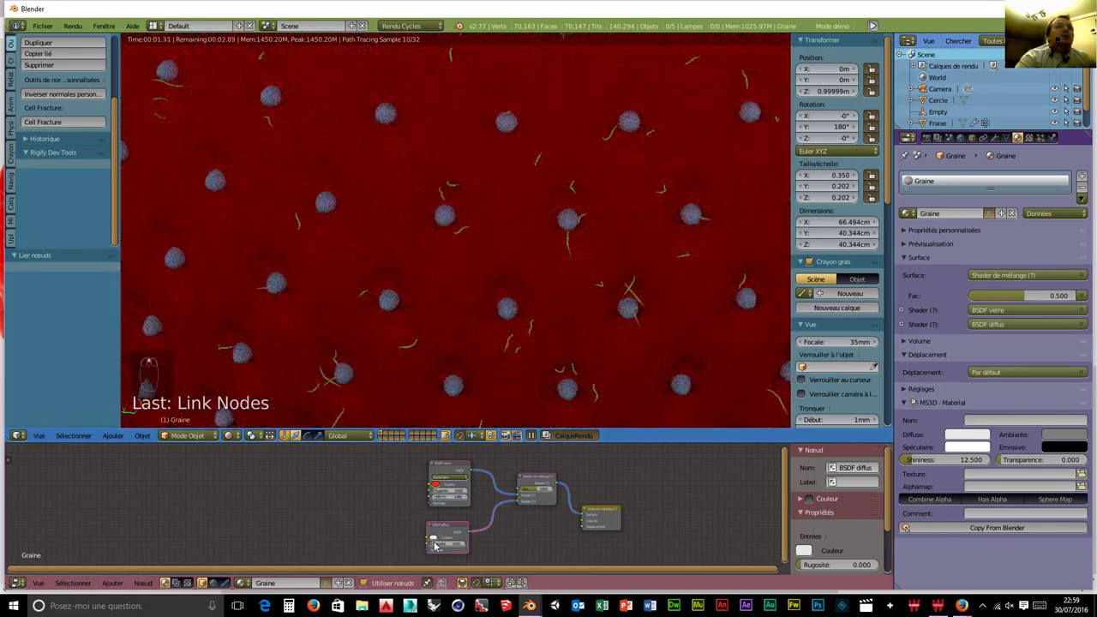
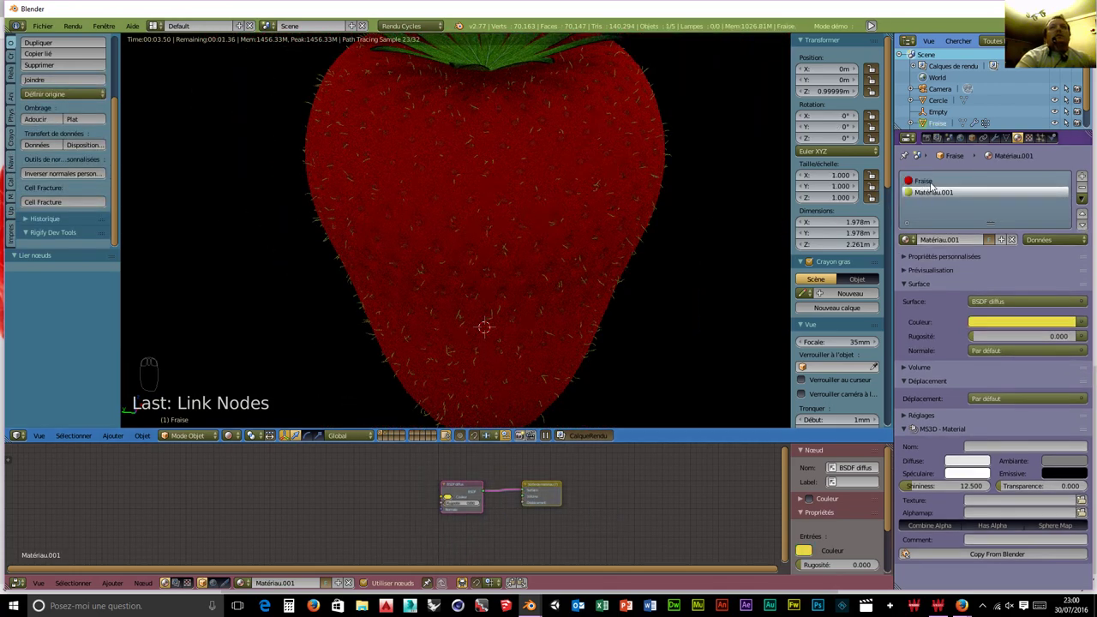
Set the mix factor to 0.173, show the Fraise material and return the viewport to Solid shading.
drag(933, 186, 916, 198)
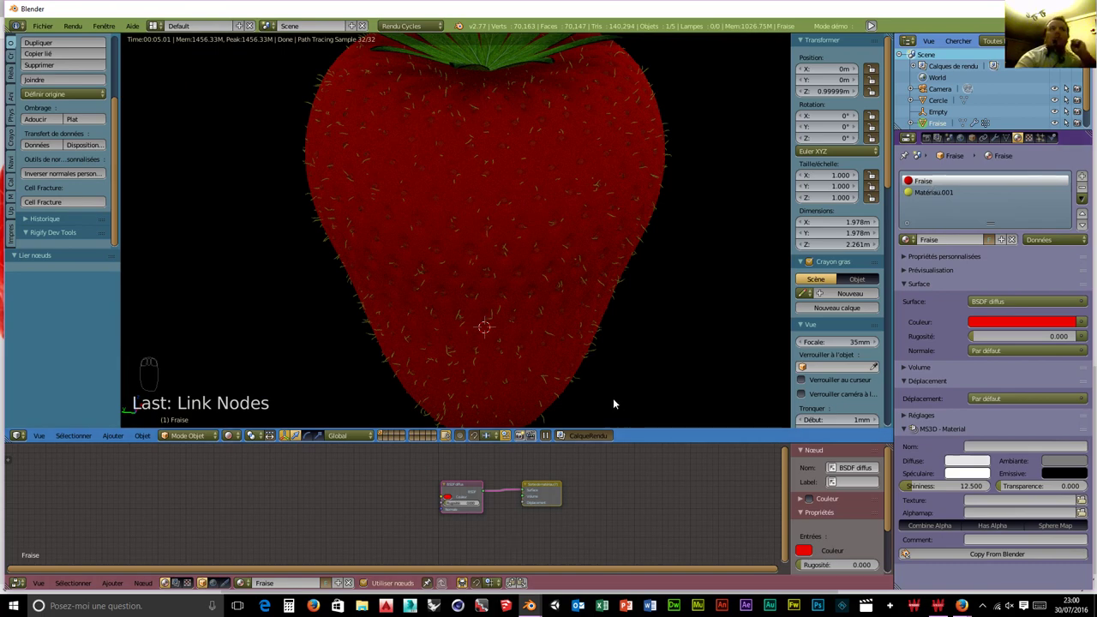
scroll(down, 3)
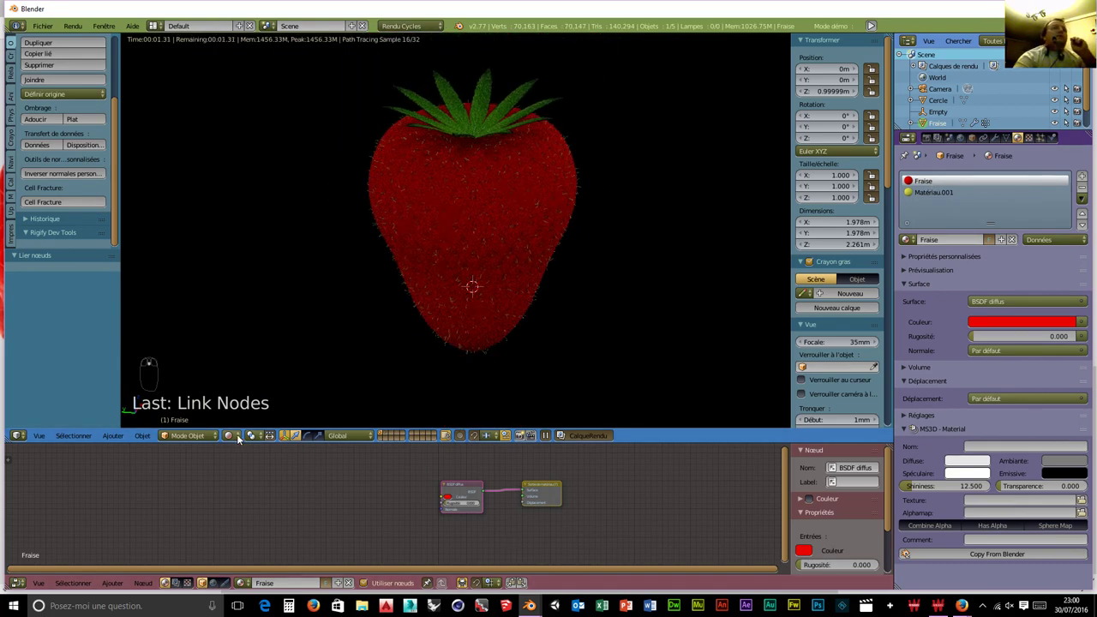
drag(240, 437, 397, 343)
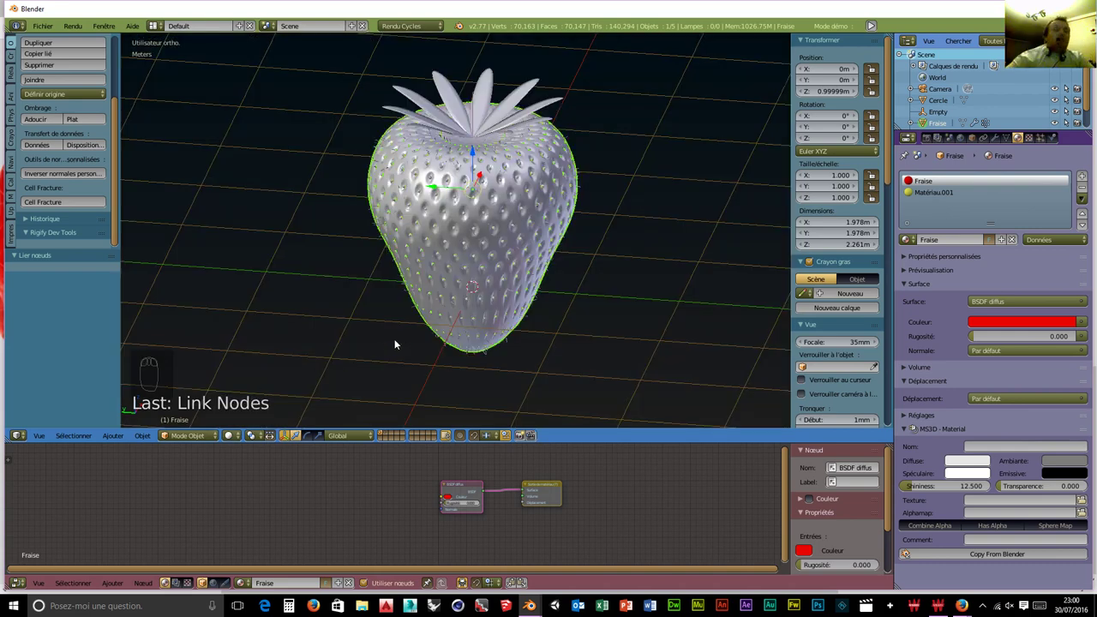
In Edit Mode select the whole strawberry mesh and UV-project it from the front view.
key(KP_1)
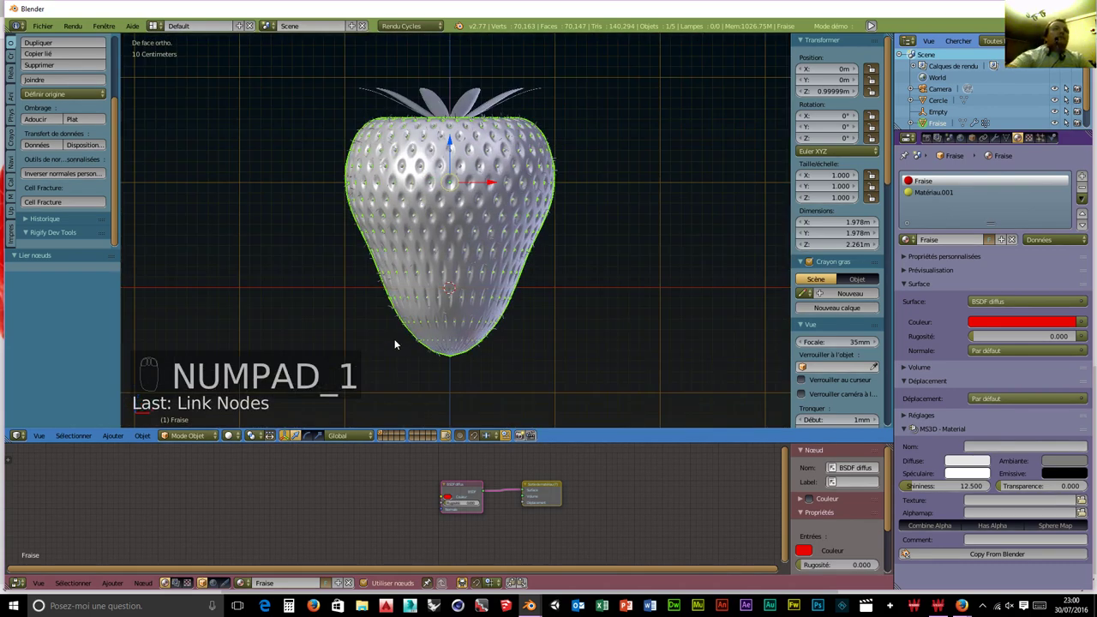
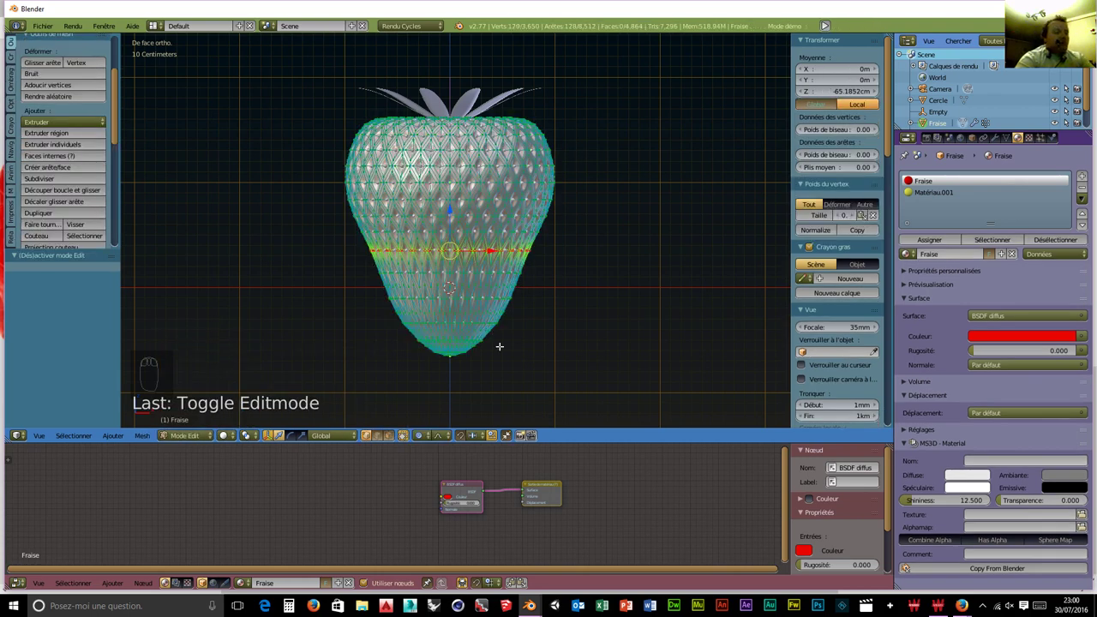
key(a)
key(a)
key(u)
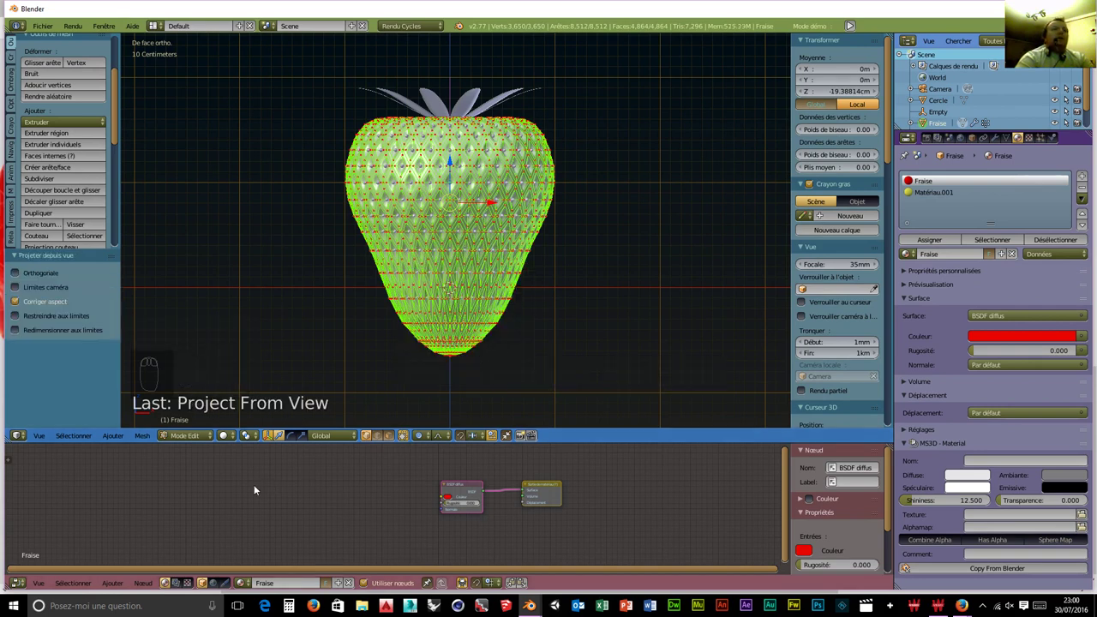
Enlarge the UV layout in the UV editor and create a new texture image for the strawberry.
drag(22, 587, 51, 497)
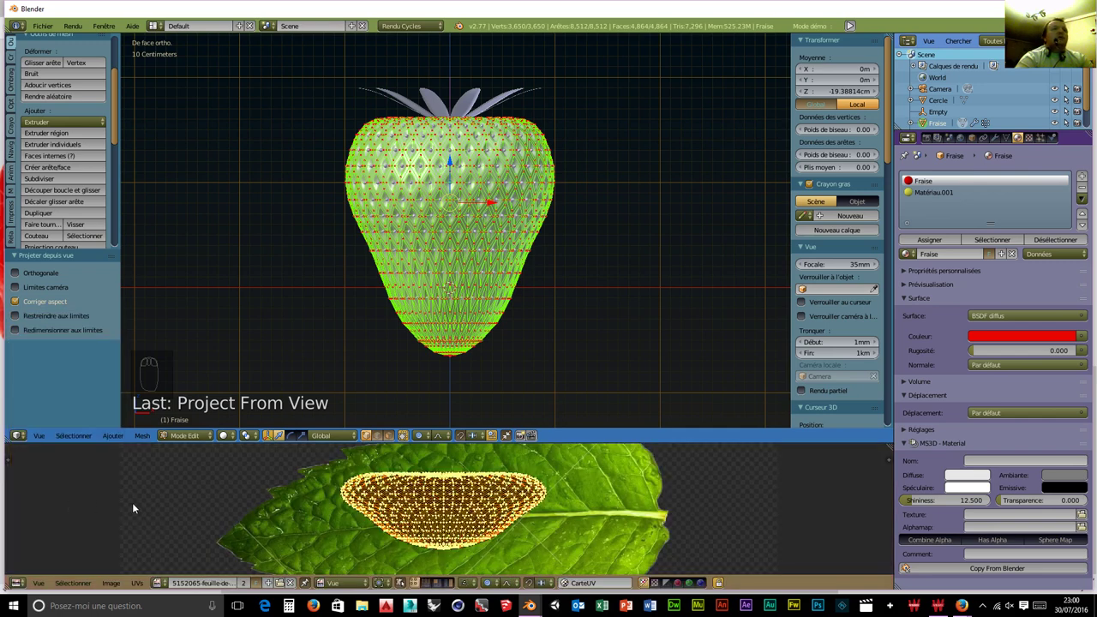
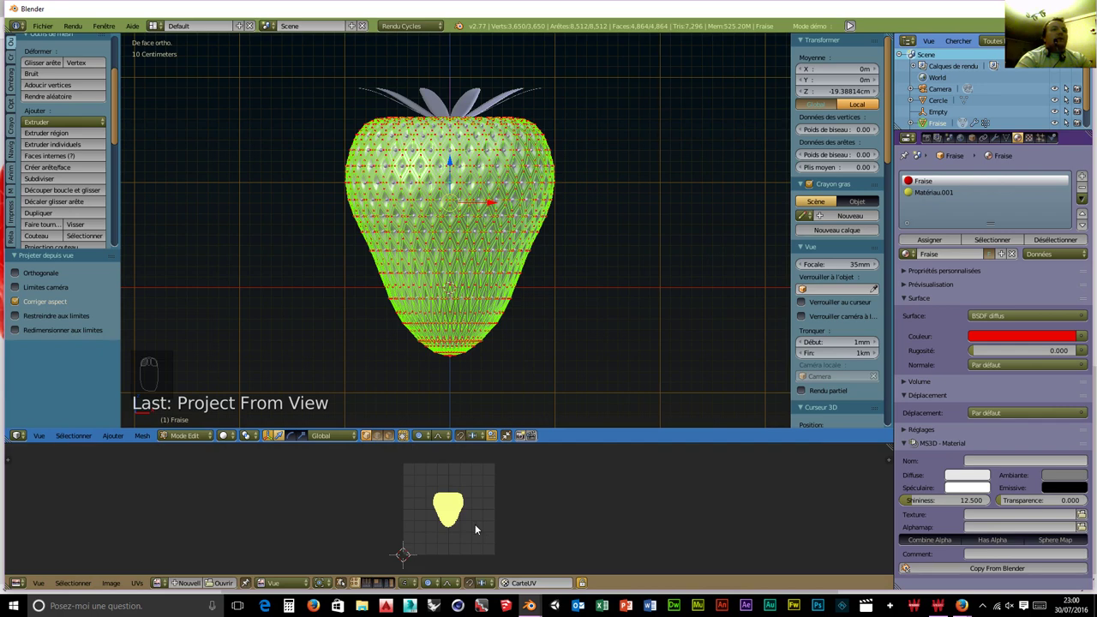
key(s)
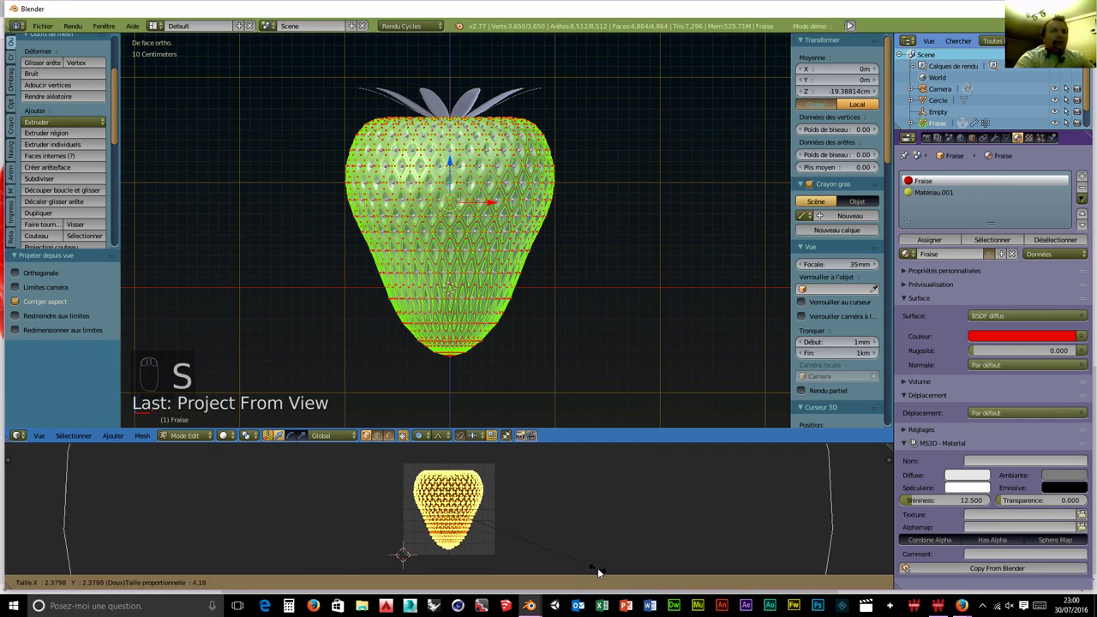
drag(436, 585, 173, 591)
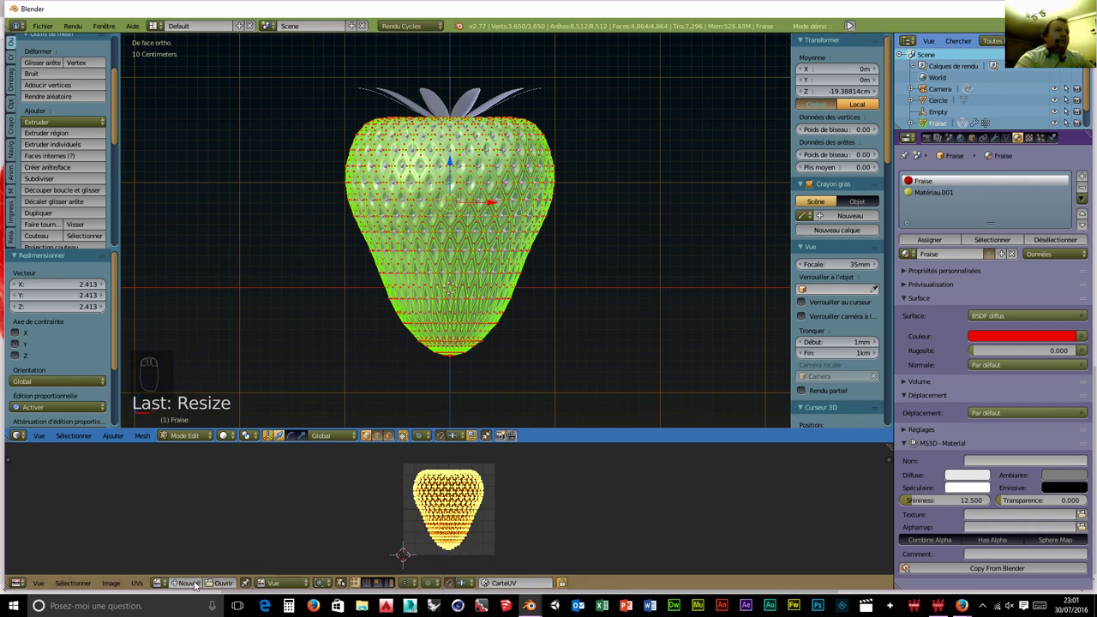
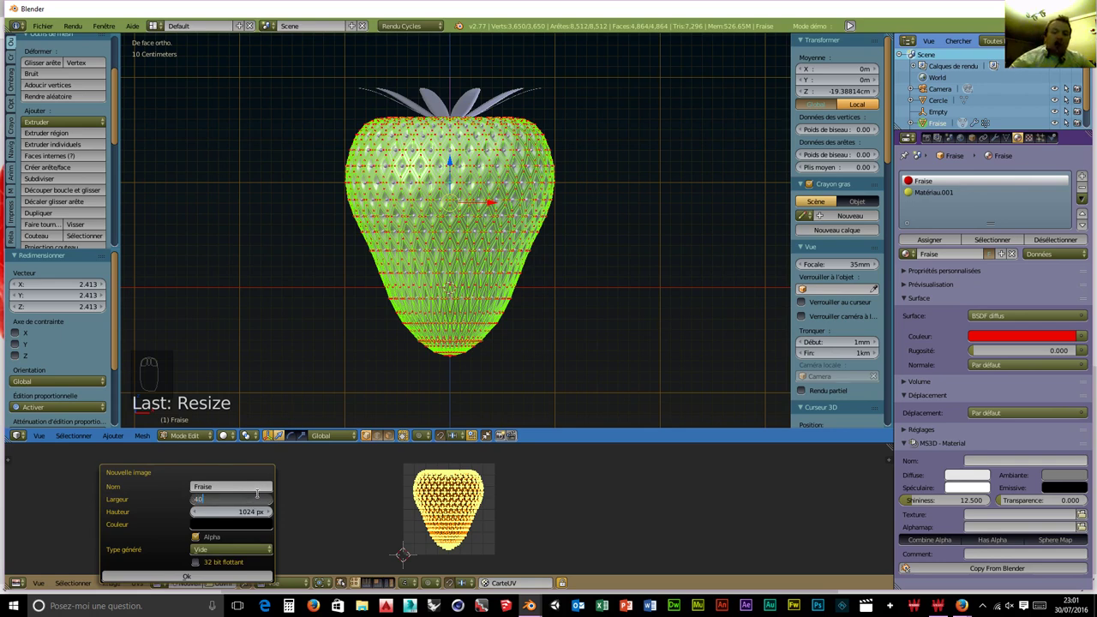
key(BackSpace)
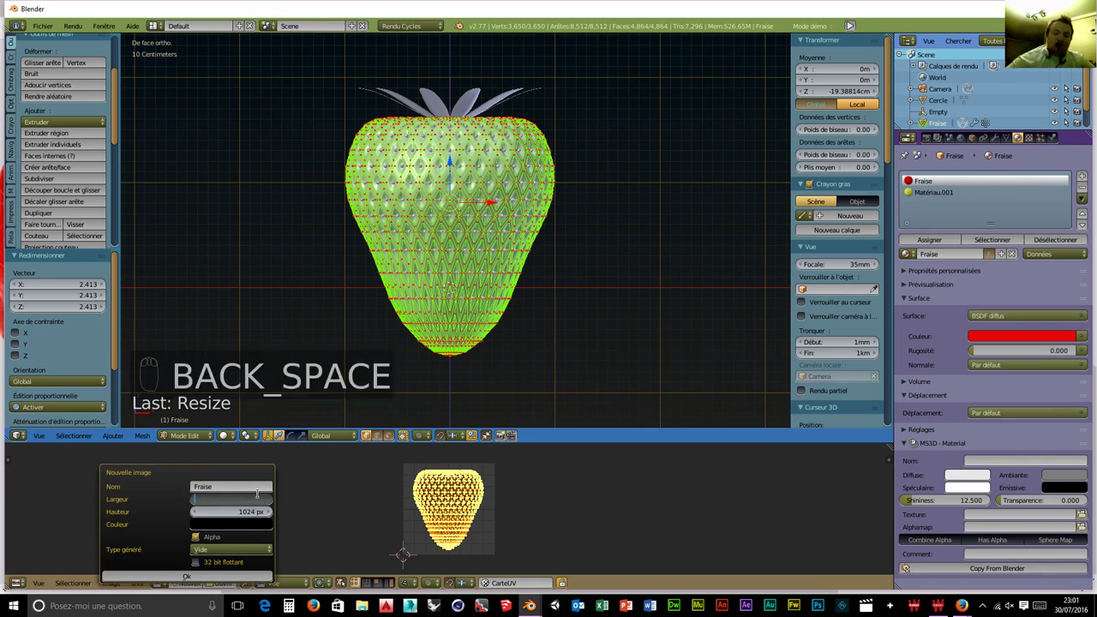
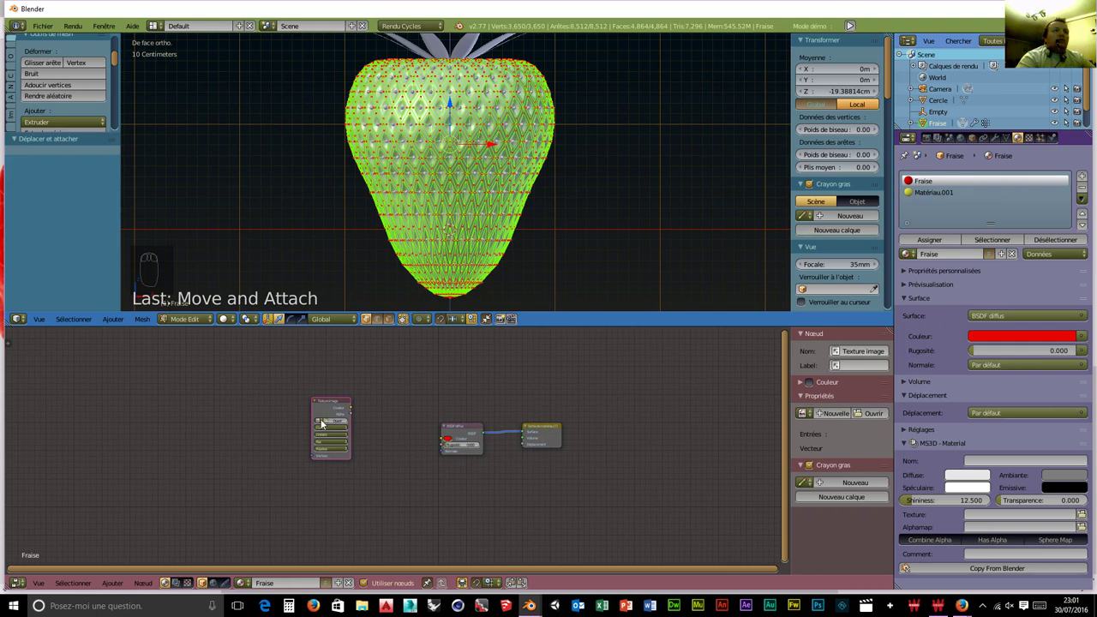
Bring the Fraise material nodes into view in the node editor.
drag(332, 441, 297, 424)
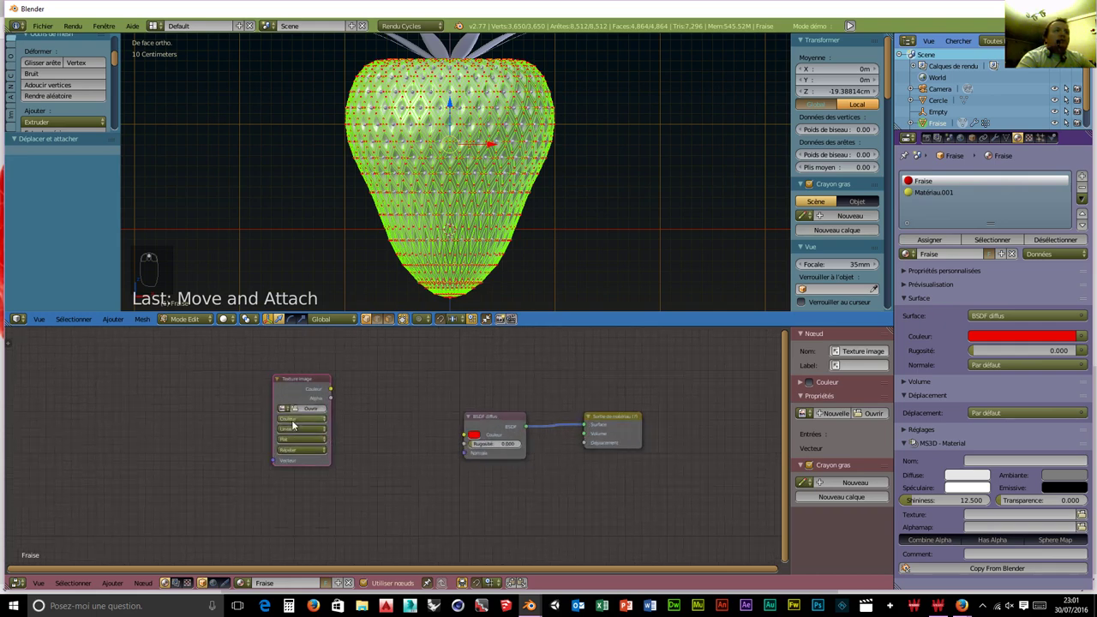
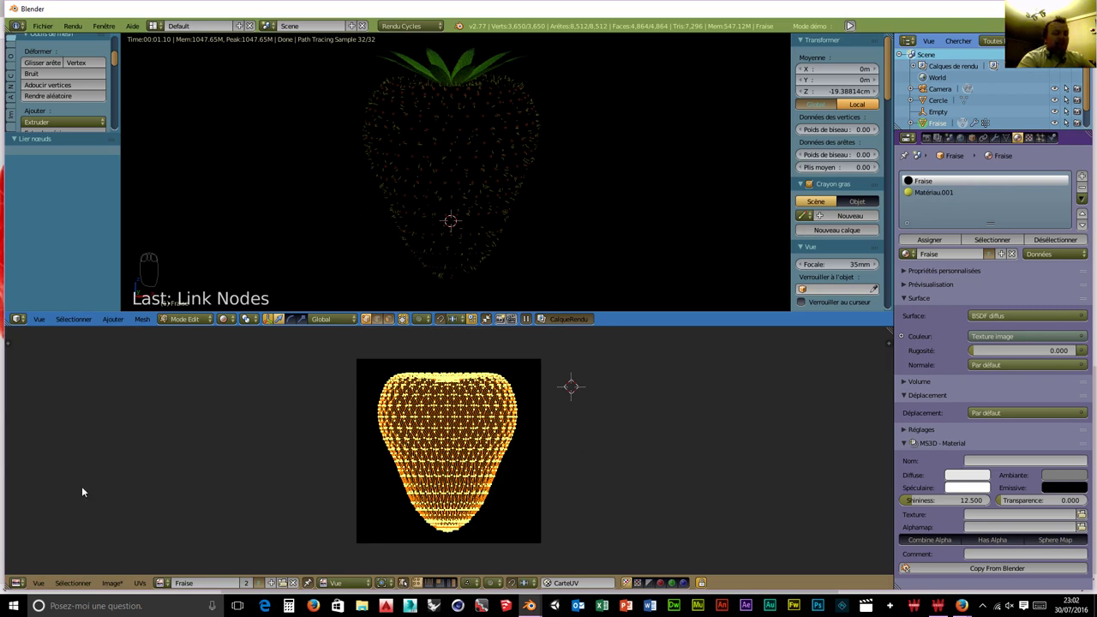
Switch the image editor to Paint mode over the Fraise texture's UV layout.
key(t)
drag(82, 478, 350, 588)
drag(347, 589, 344, 560)
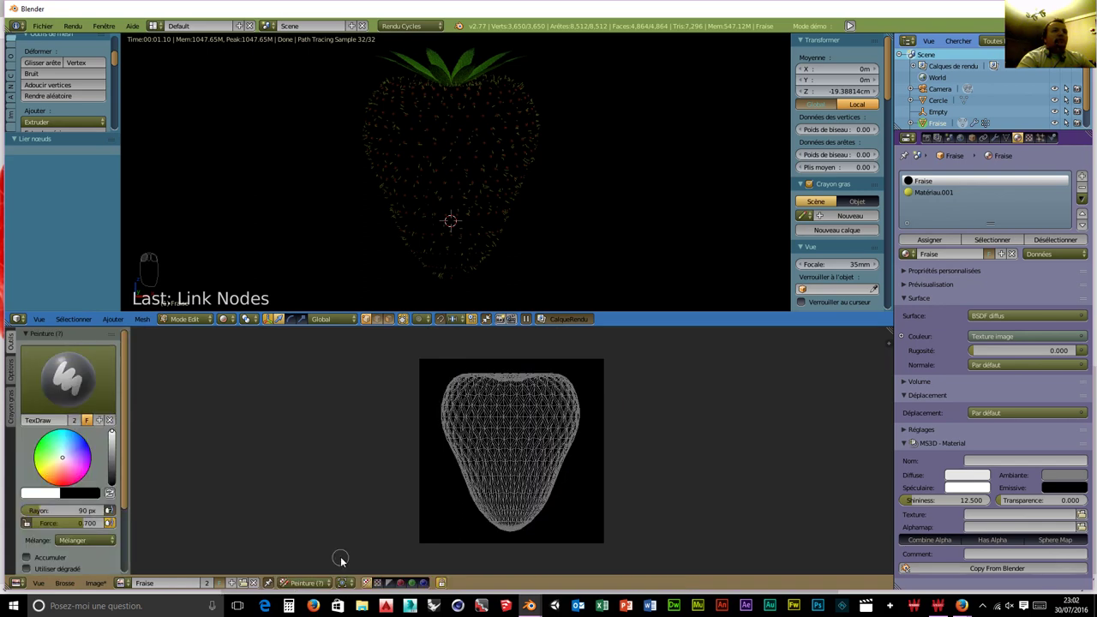
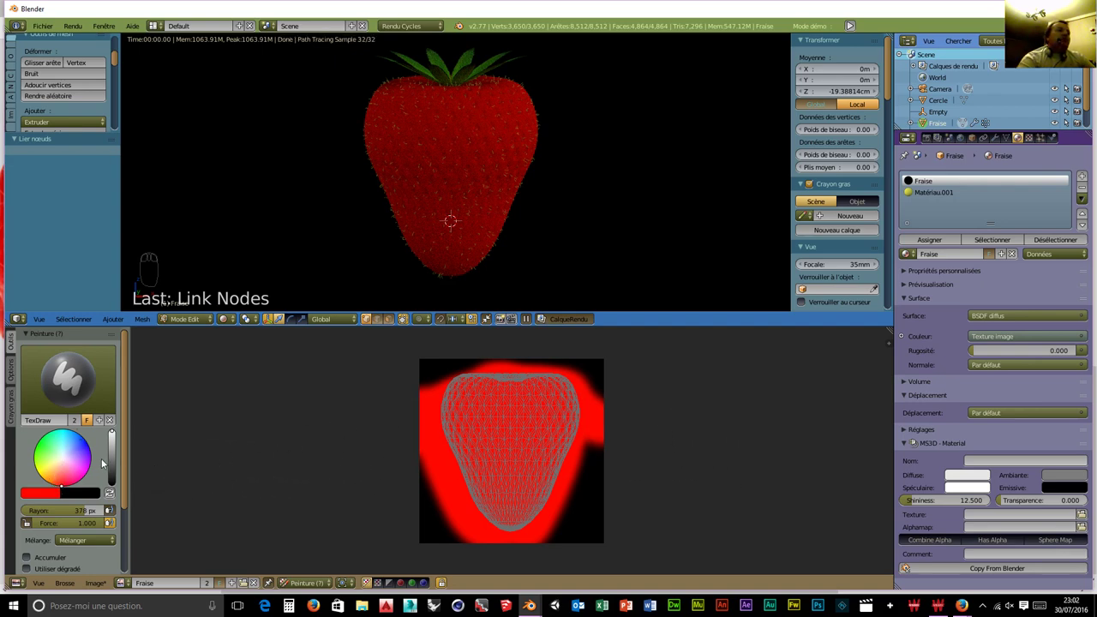
Paint red over the strawberry texture, then add pale pink touches near its top.
drag(112, 462, 72, 428)
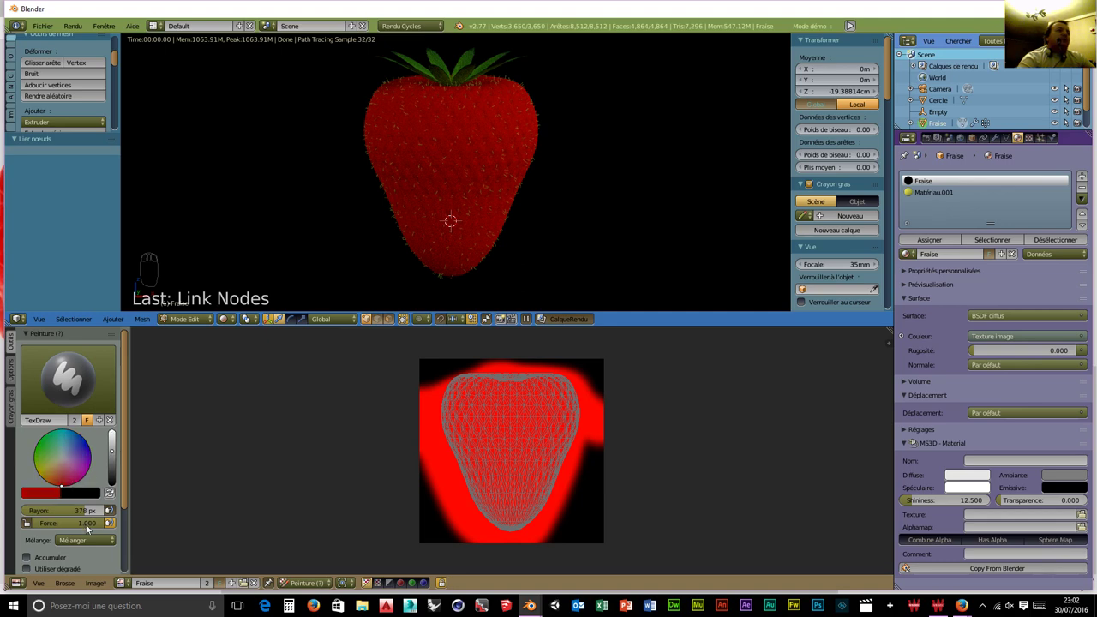
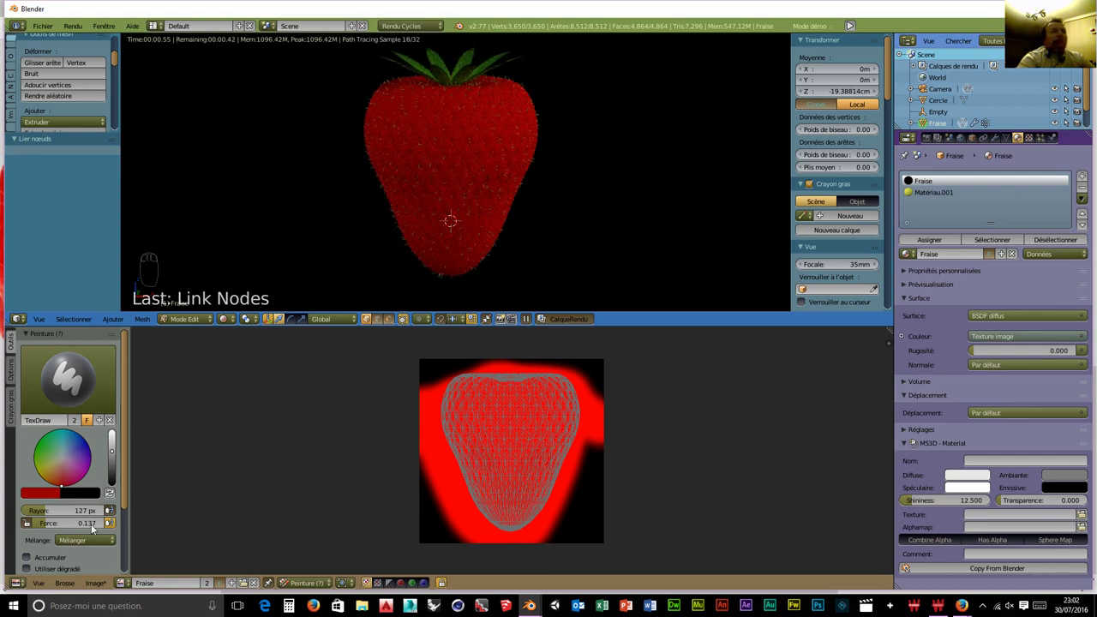
drag(49, 525, 521, 490)
drag(481, 454, 473, 314)
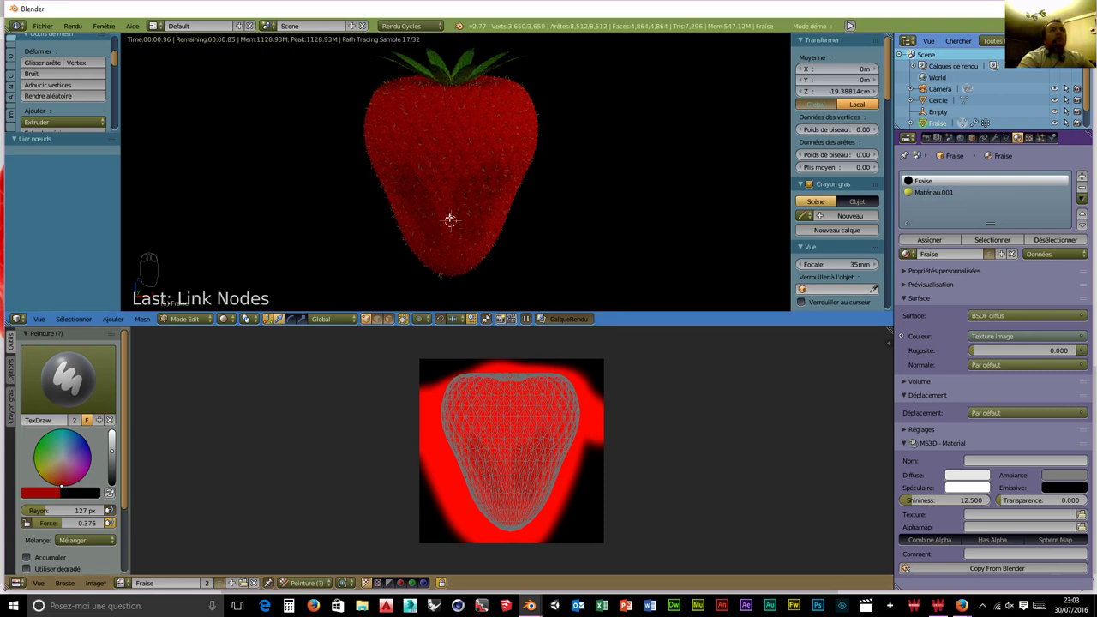
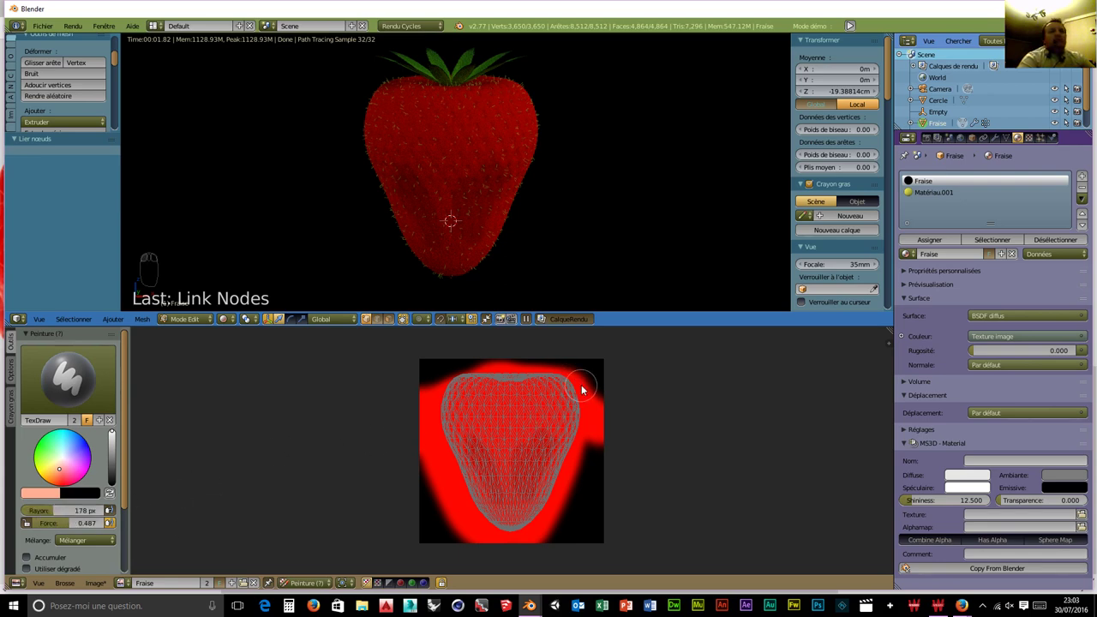
drag(575, 388, 590, 392)
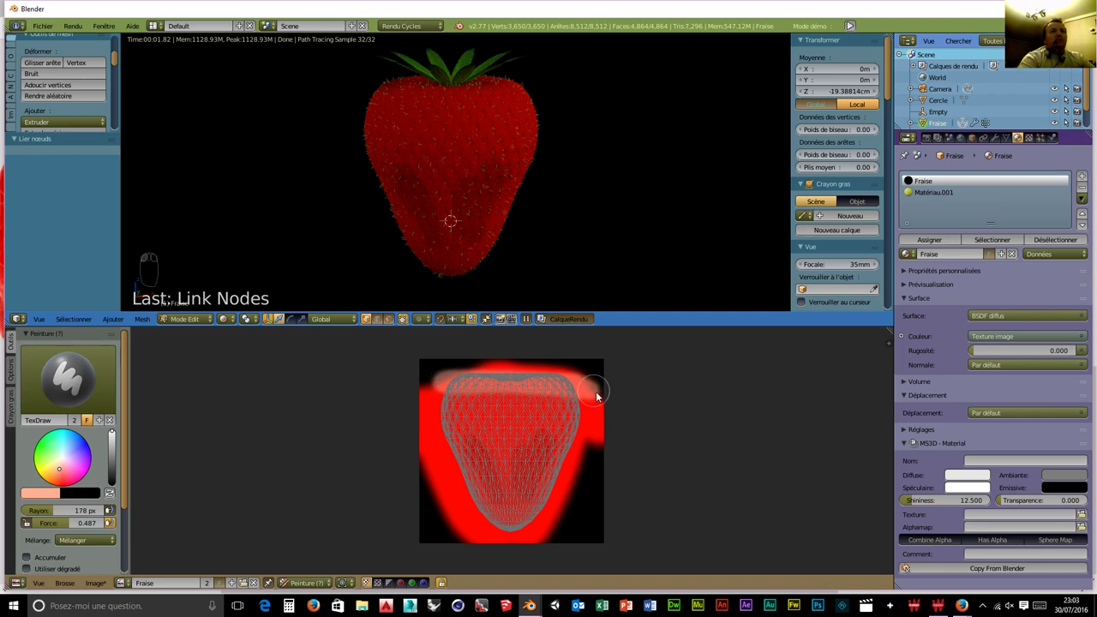
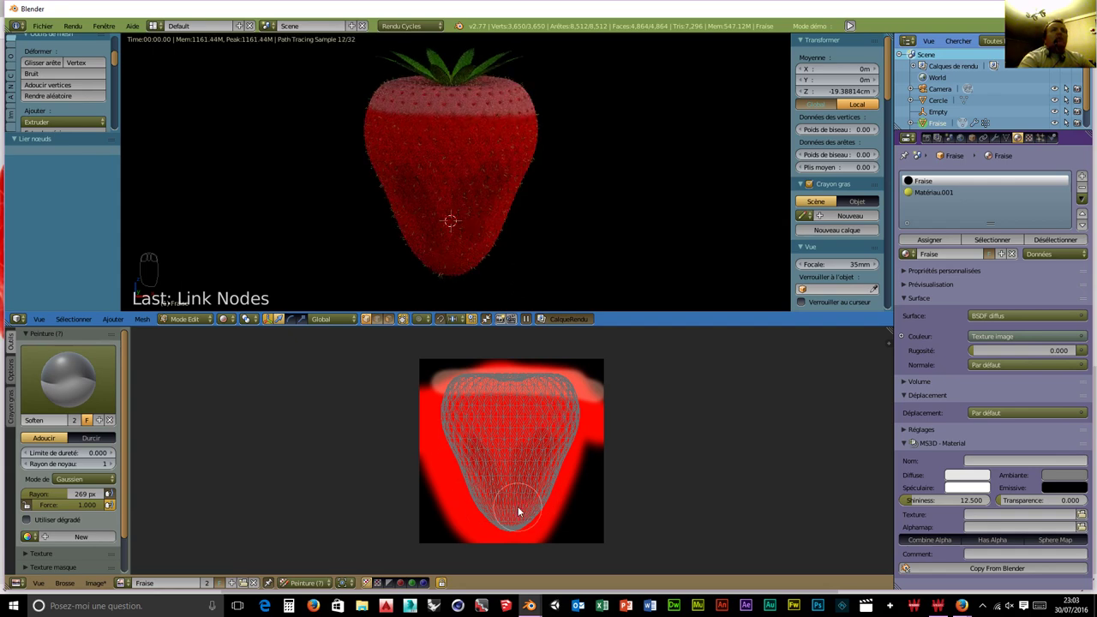
Soften the paint near the tip, then smear it across the strawberry texture.
drag(556, 403, 503, 462)
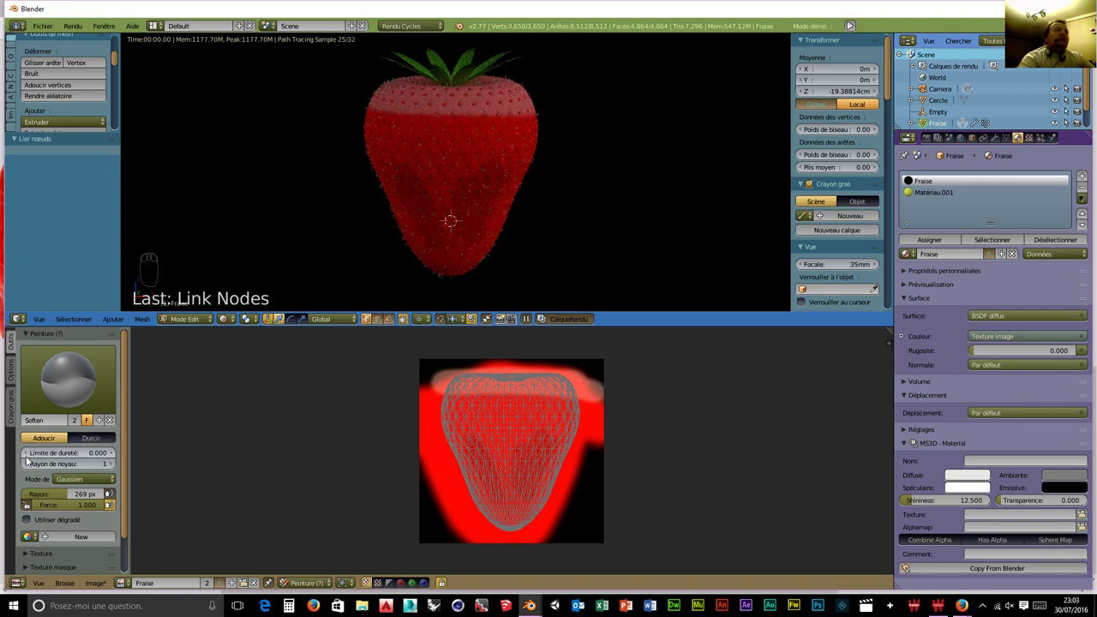
click(69, 398)
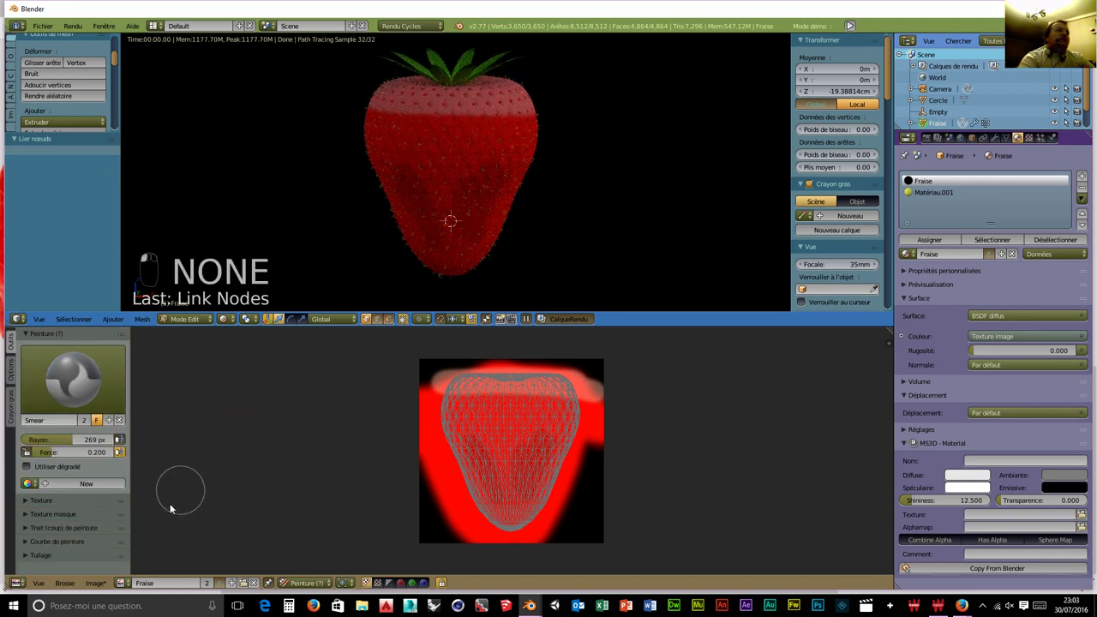
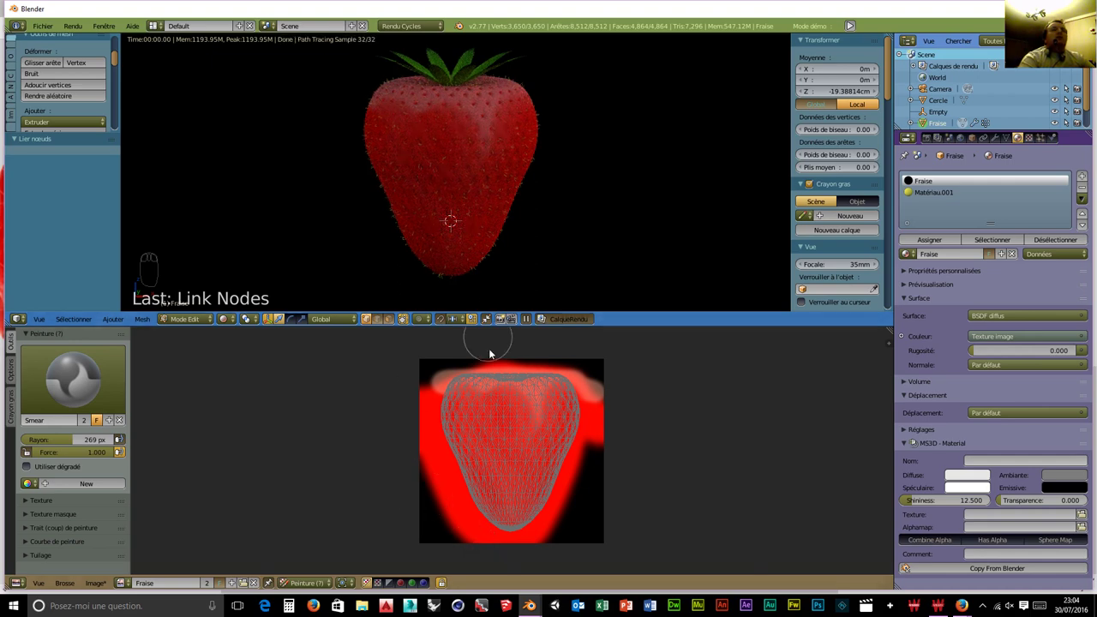
drag(486, 393, 489, 389)
drag(480, 396, 521, 457)
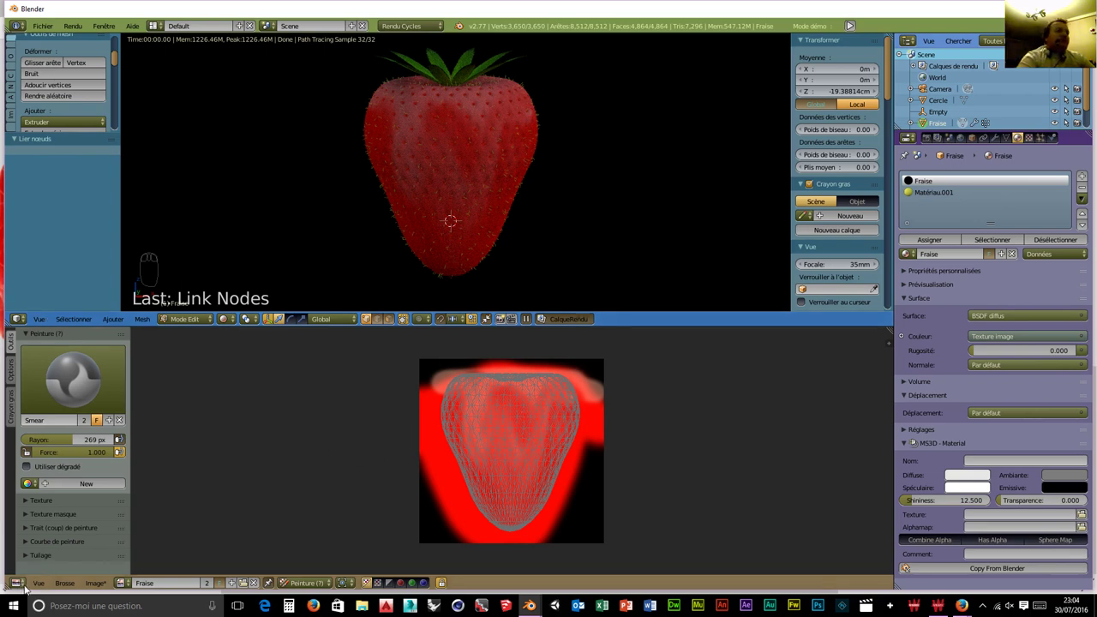
drag(26, 587, 297, 483)
drag(517, 514, 366, 350)
Return the lower area to the Node Editor showing Fraise's material tree.
scroll(up, 3)
drag(576, 436, 518, 409)
drag(497, 411, 479, 410)
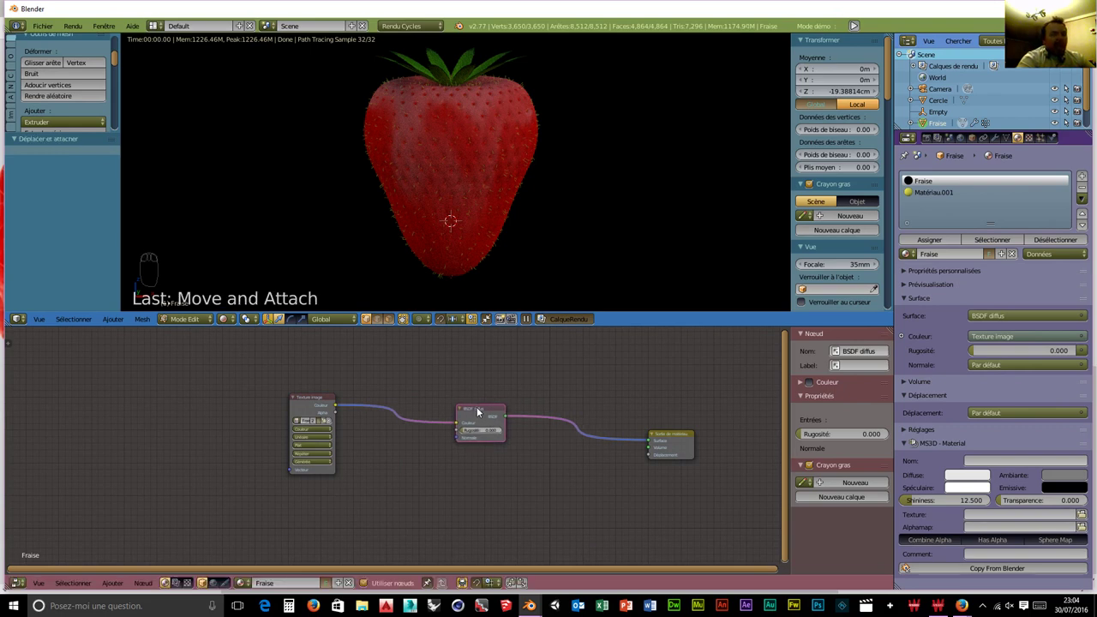
Replace the diffuse node with a Subsurface Scattering shader wired to the output, then add a Glossy BSDF.
key(x)
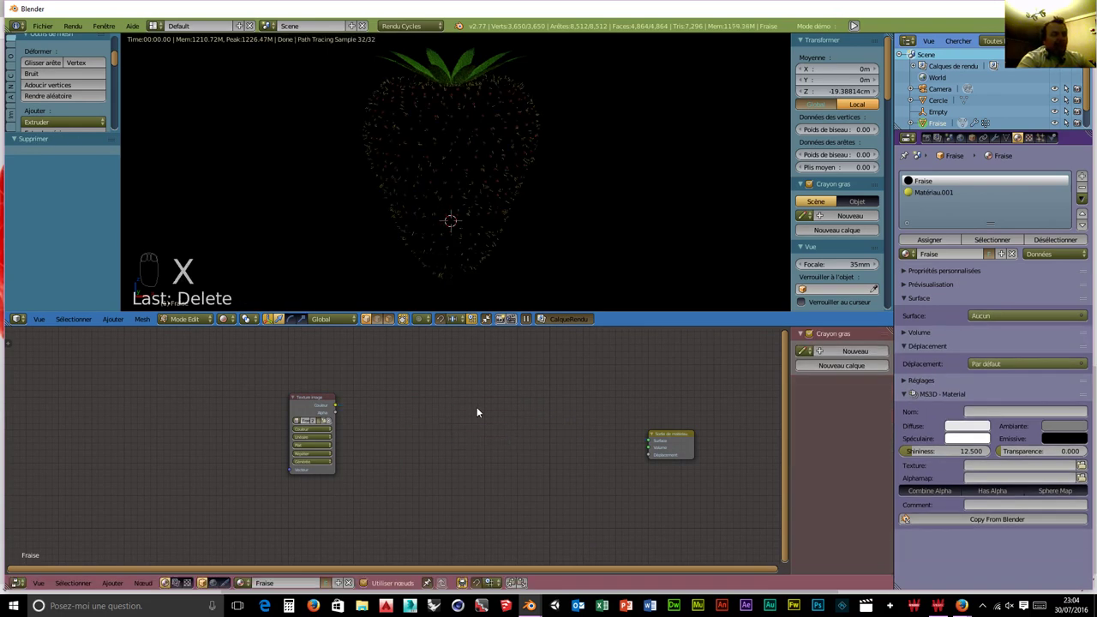
key(shift+a)
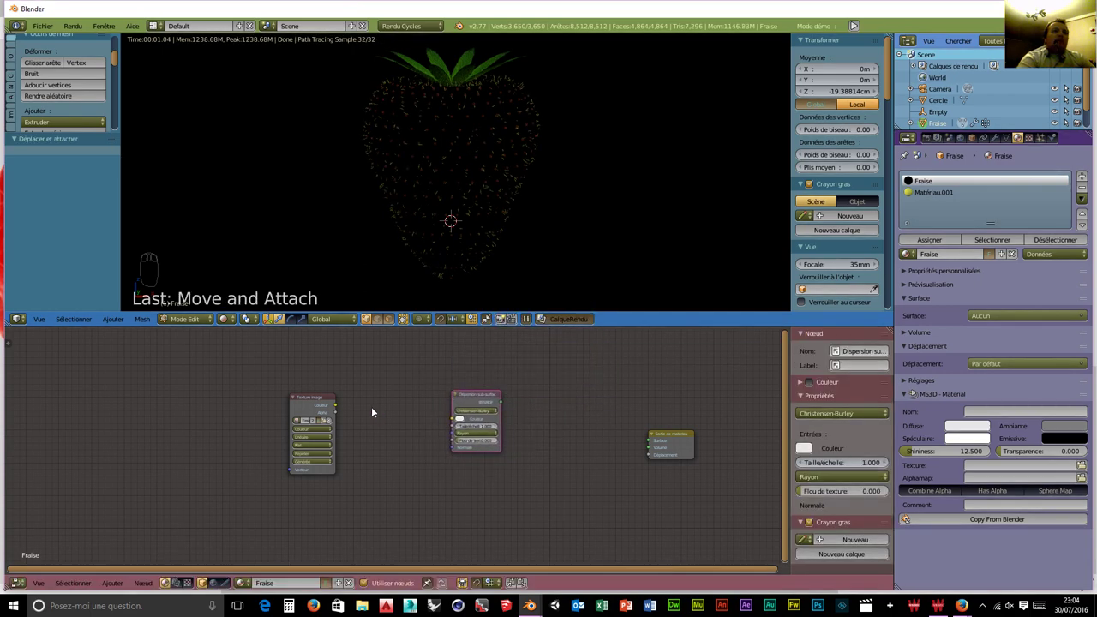
drag(394, 417, 513, 406)
drag(504, 405, 655, 446)
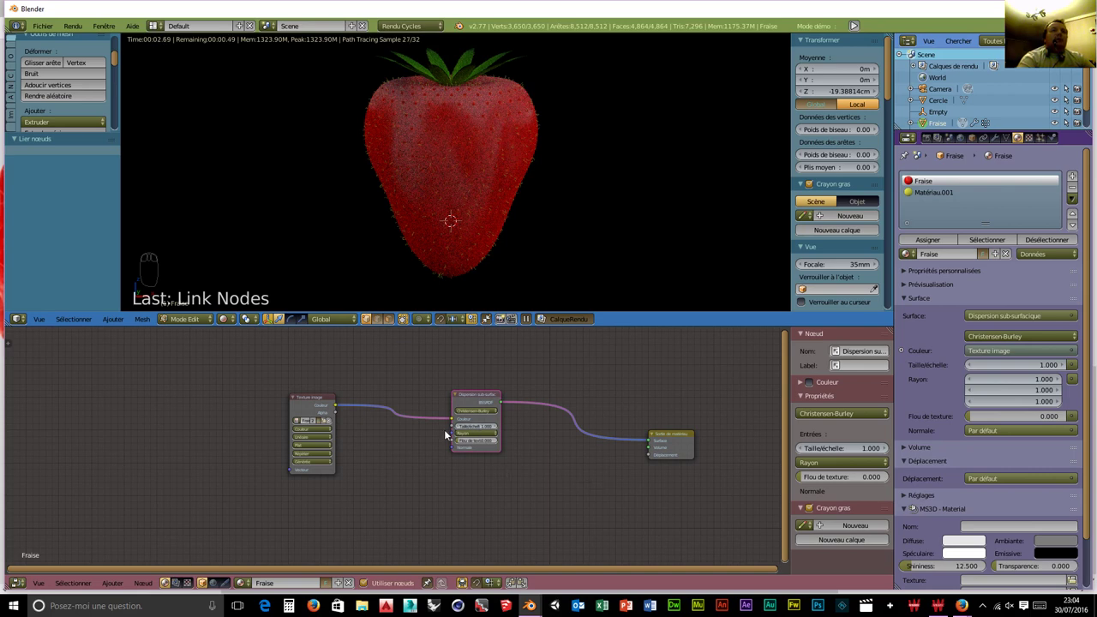
drag(483, 399, 474, 408)
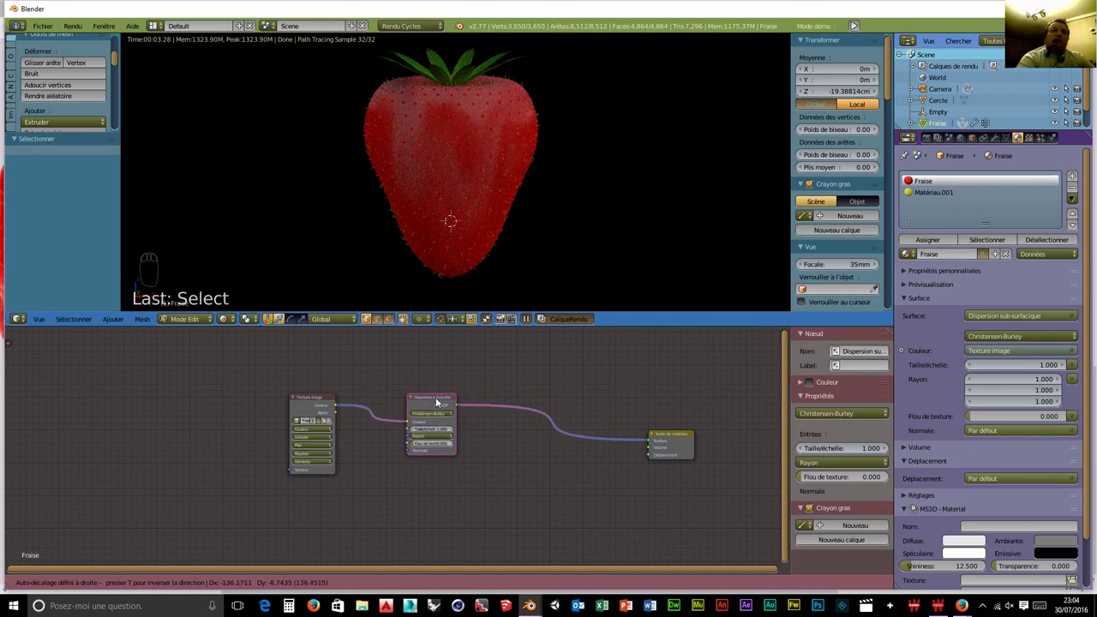
drag(441, 417, 499, 458)
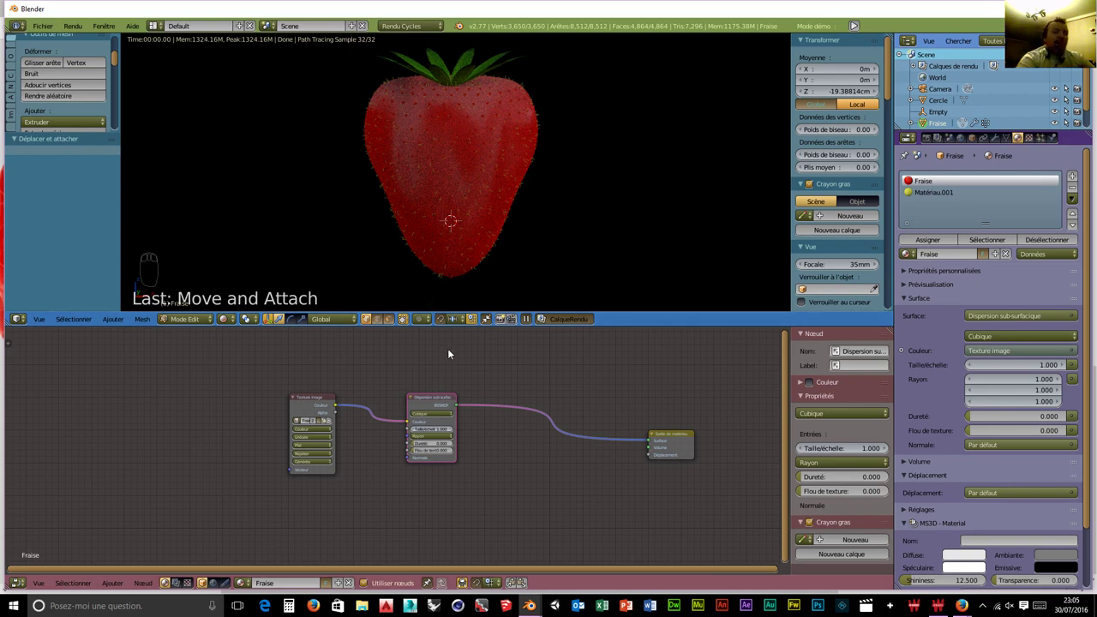
key(shift+a)
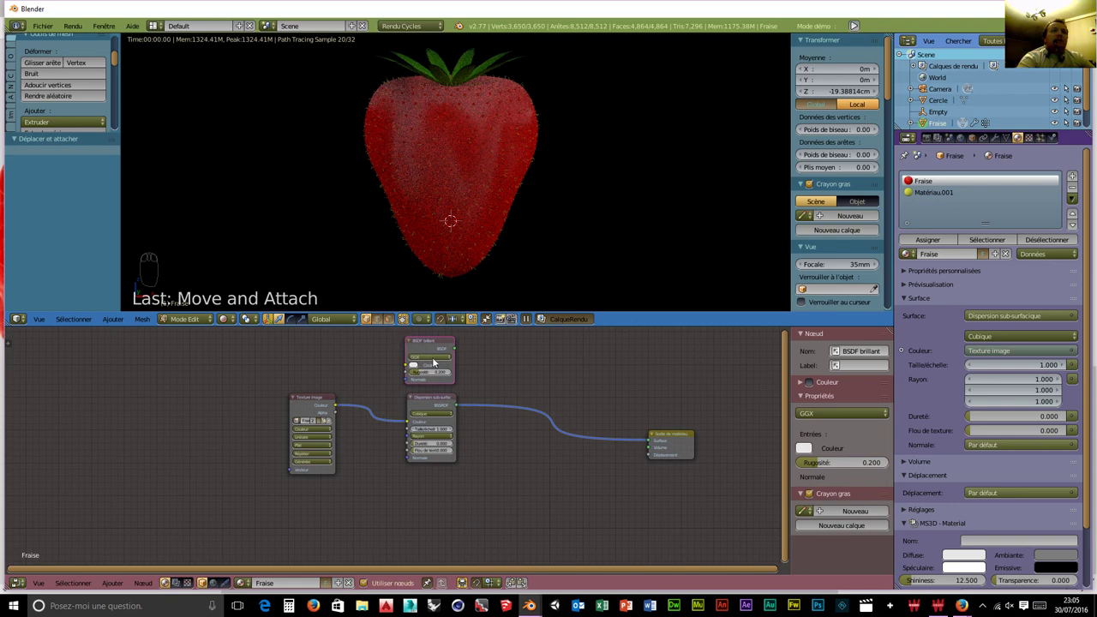
Set Glossy to Beckmann and combine it with subsurface scattering through an Add Shader into the output.
drag(438, 360, 531, 411)
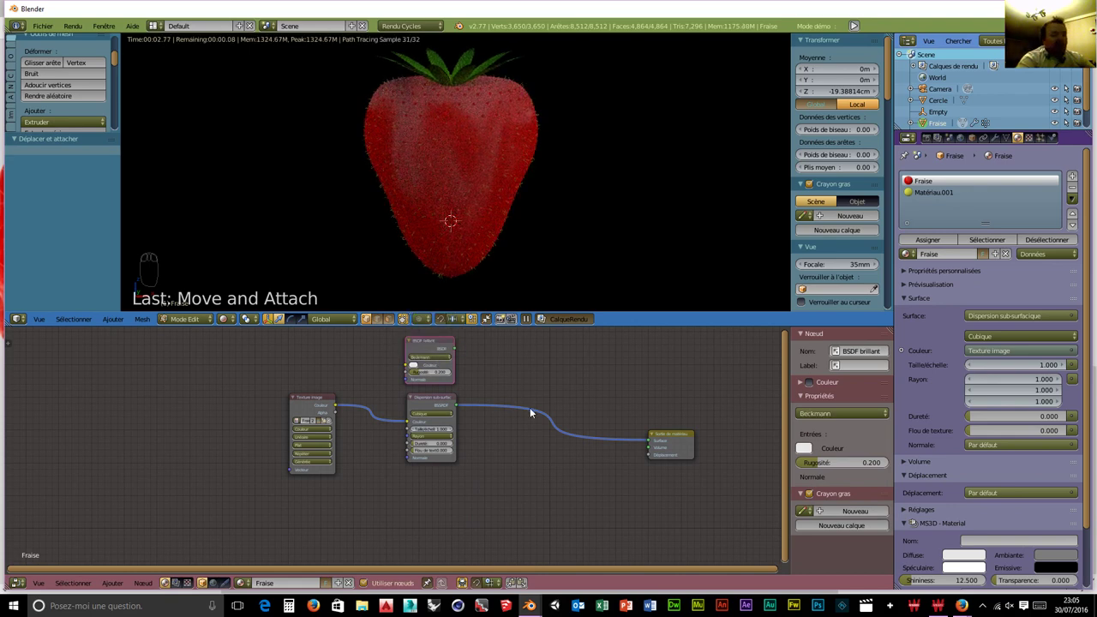
key(shift+a)
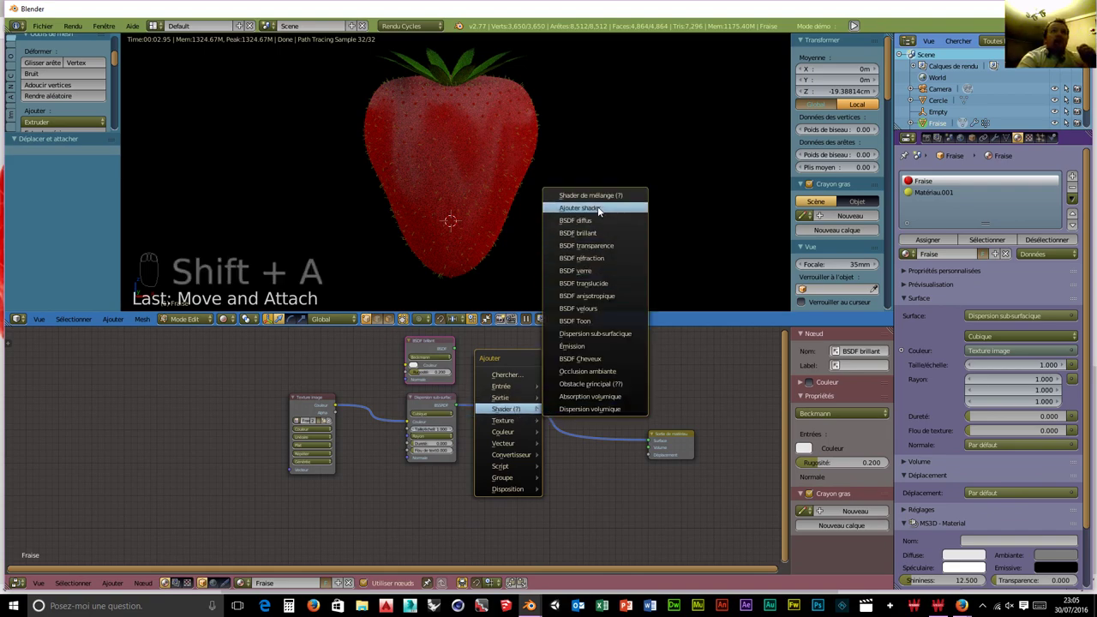
drag(547, 394, 551, 410)
drag(547, 417, 559, 435)
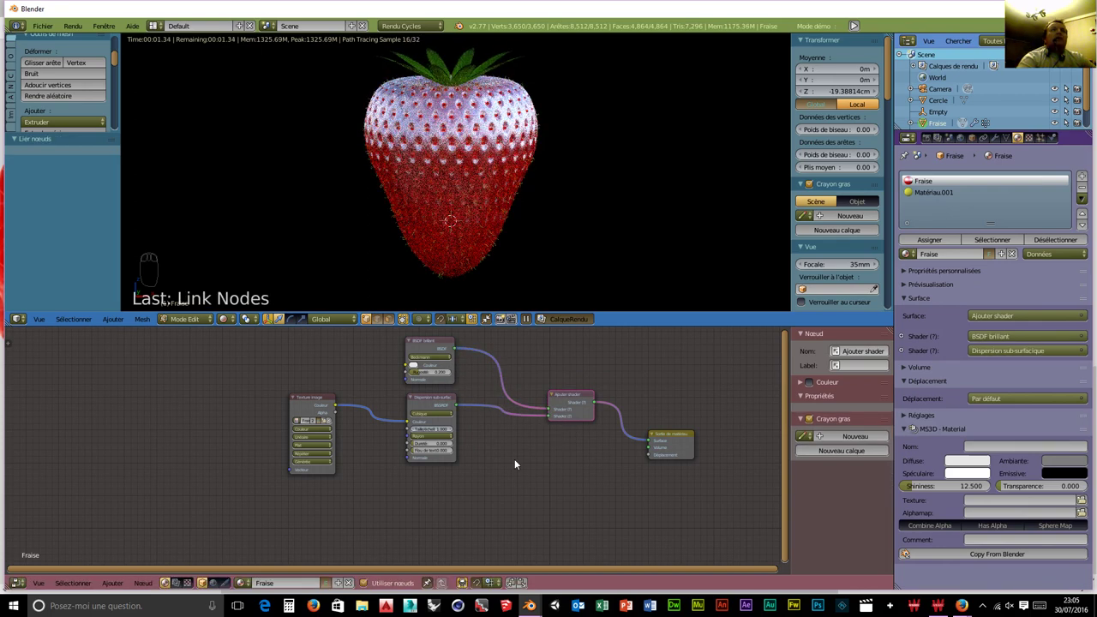
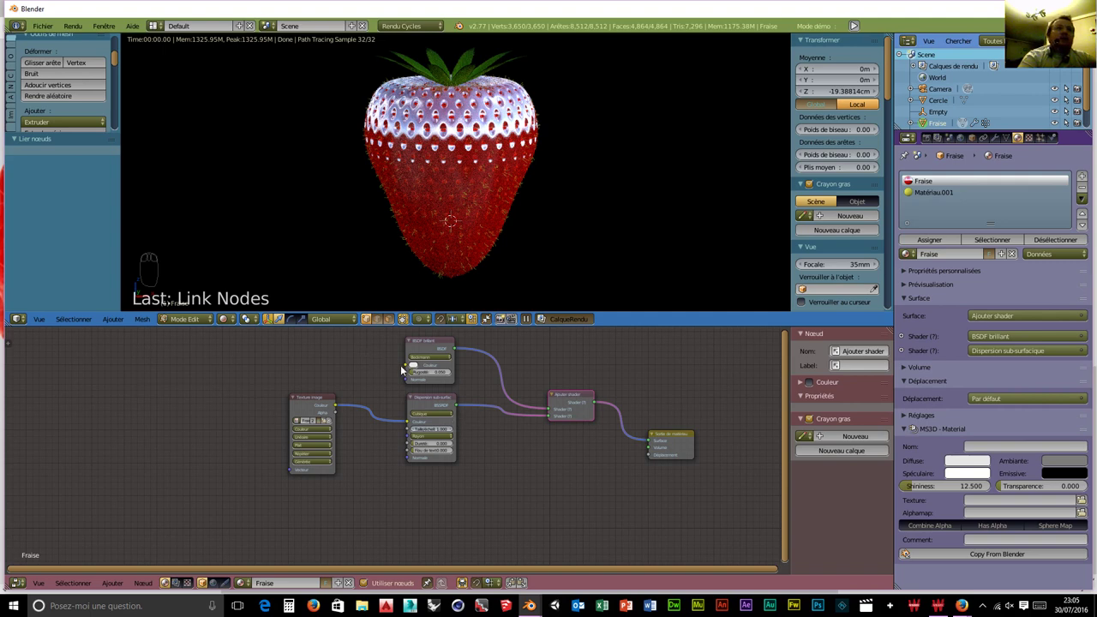
Tweak the glossy shader and add a Texture Coordinate input node.
drag(417, 368, 470, 299)
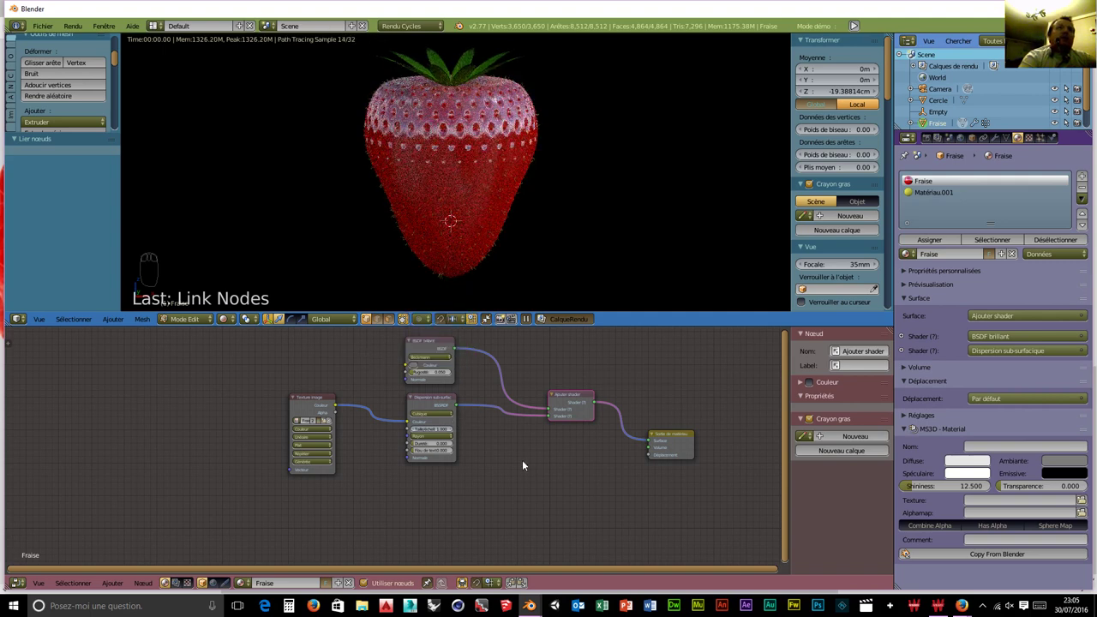
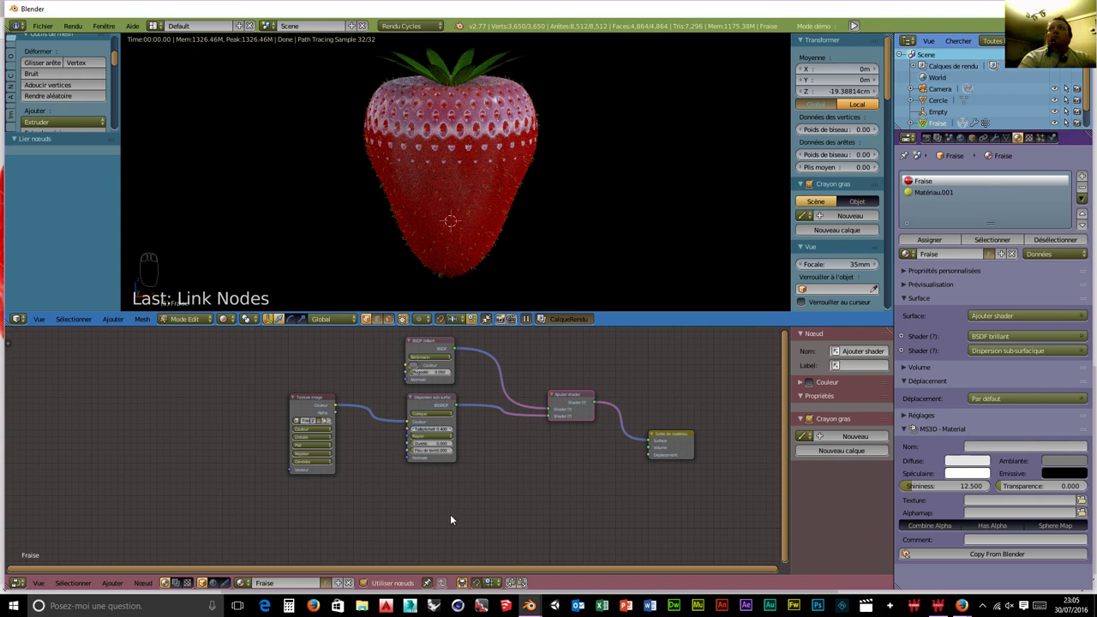
key(shift+a)
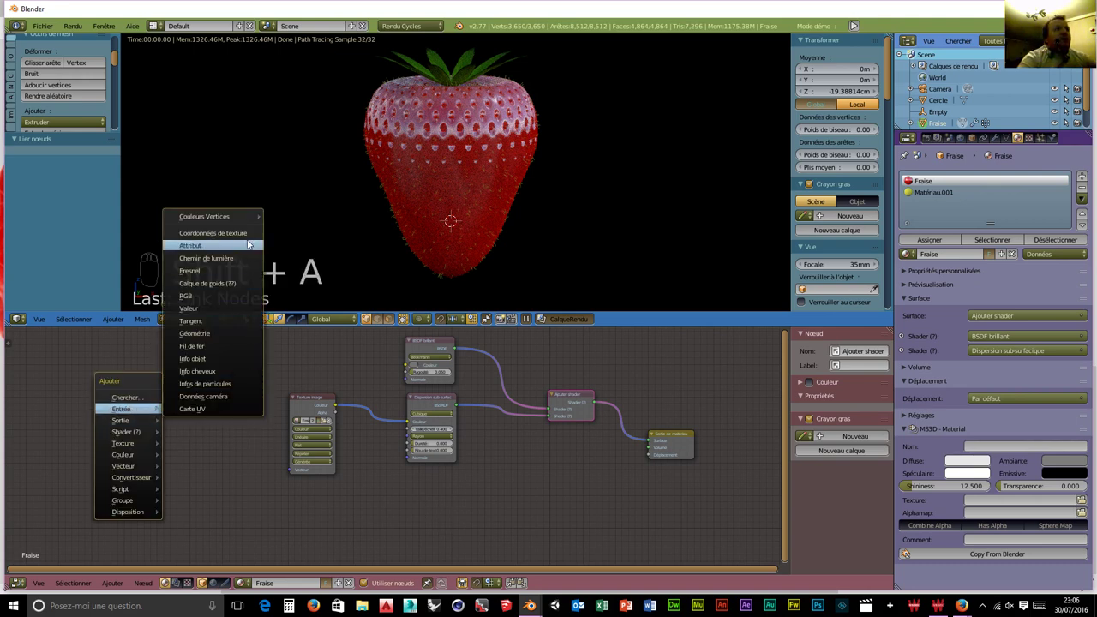
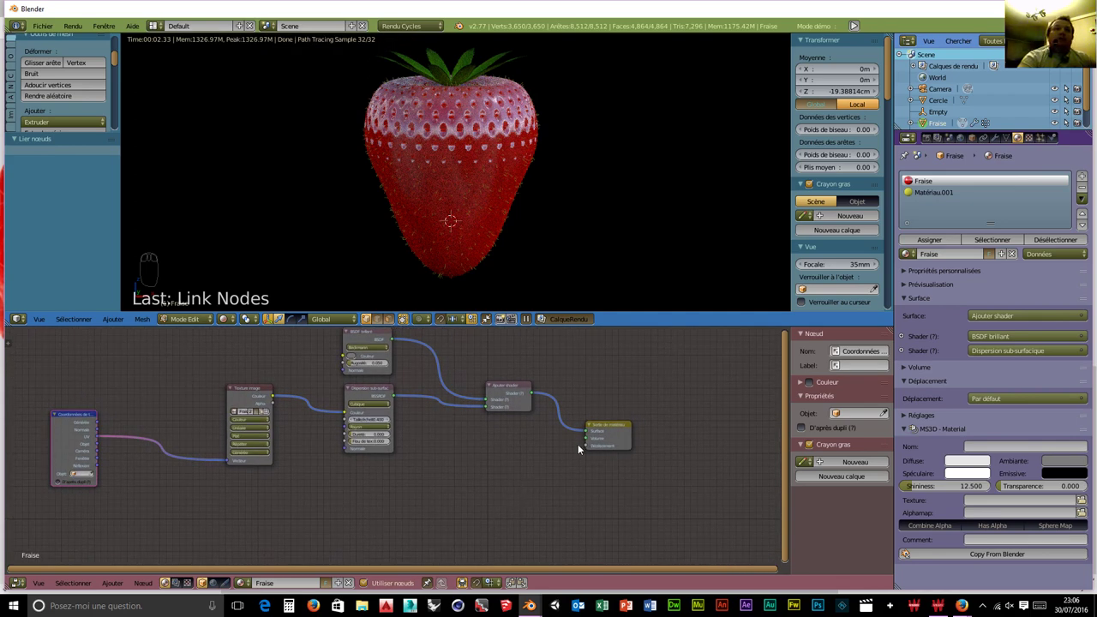
Feed a Noise Texture through a Multiply math node (0.3) into the material's displacement.
key(shift+a)
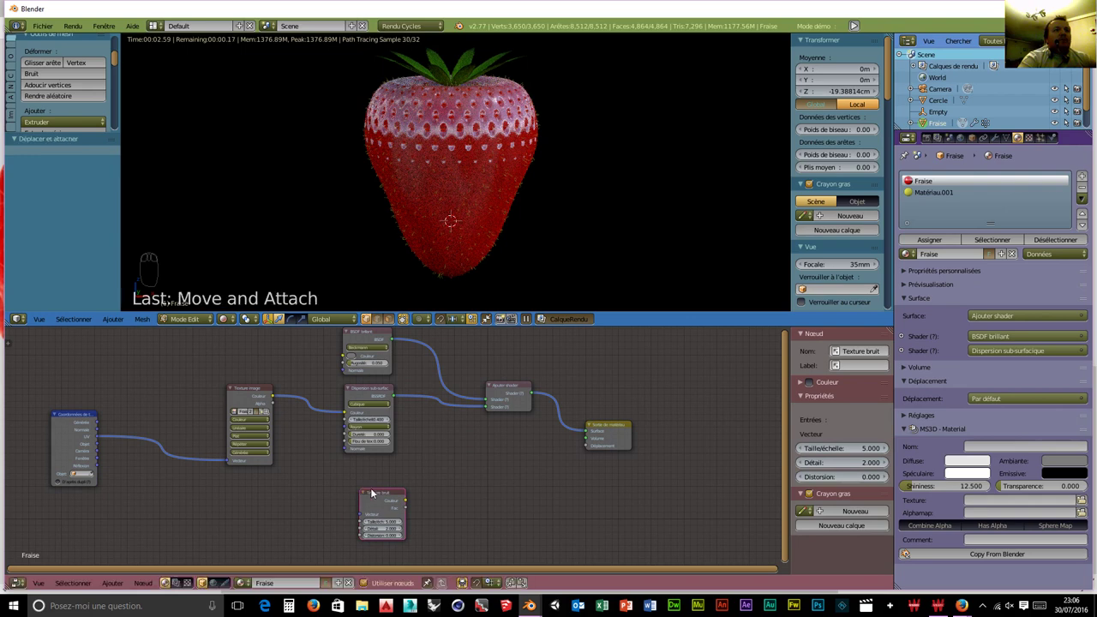
key(shift+a)
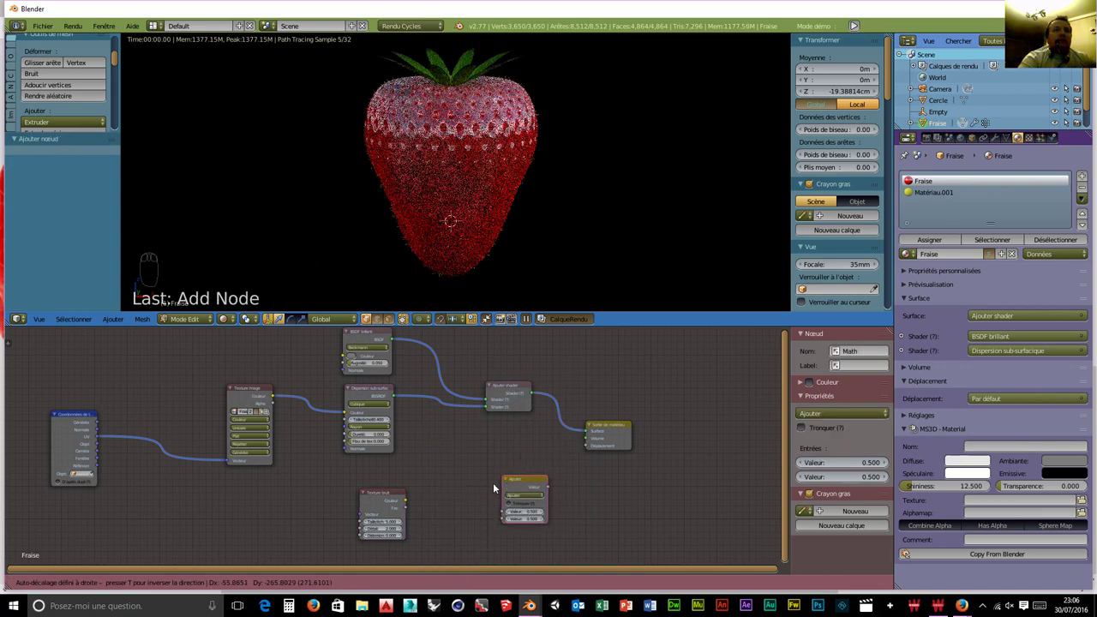
drag(503, 510, 422, 507)
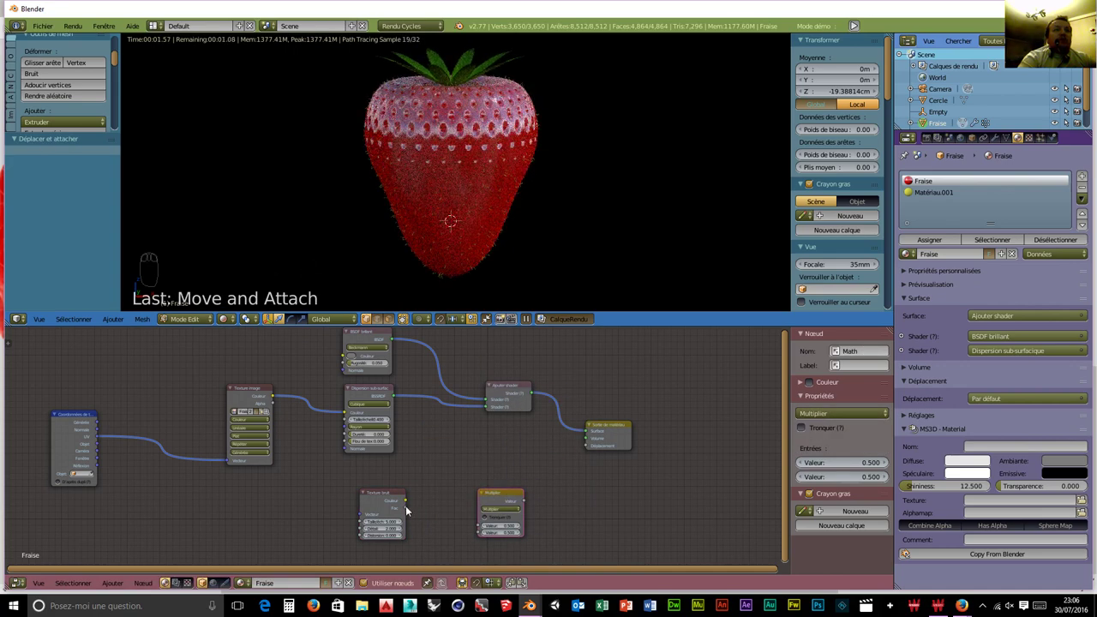
drag(411, 509, 487, 532)
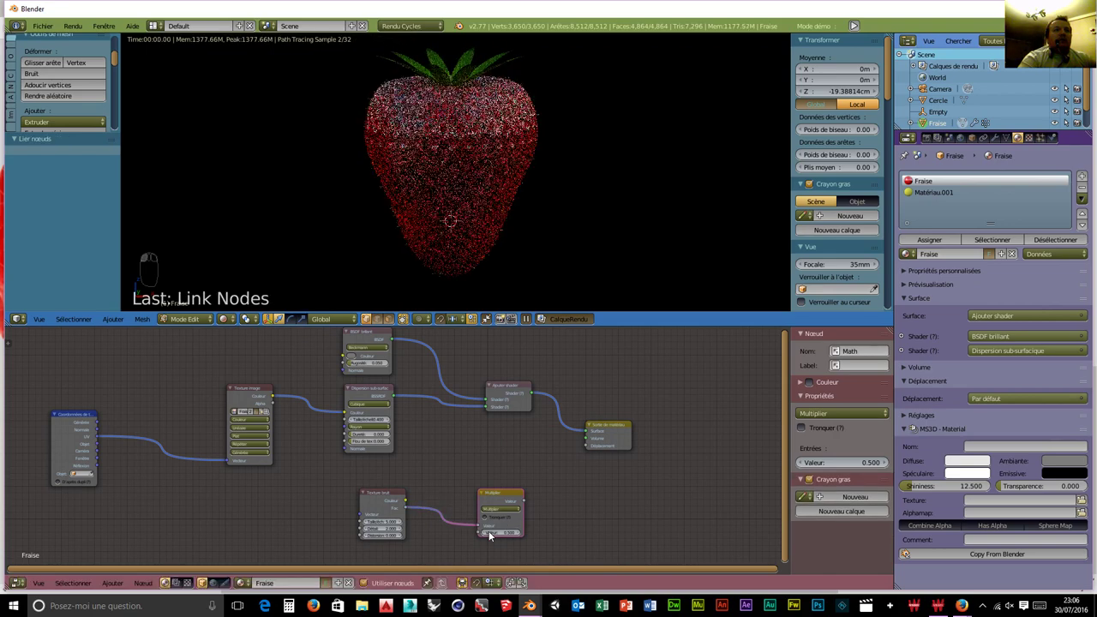
drag(530, 503, 589, 448)
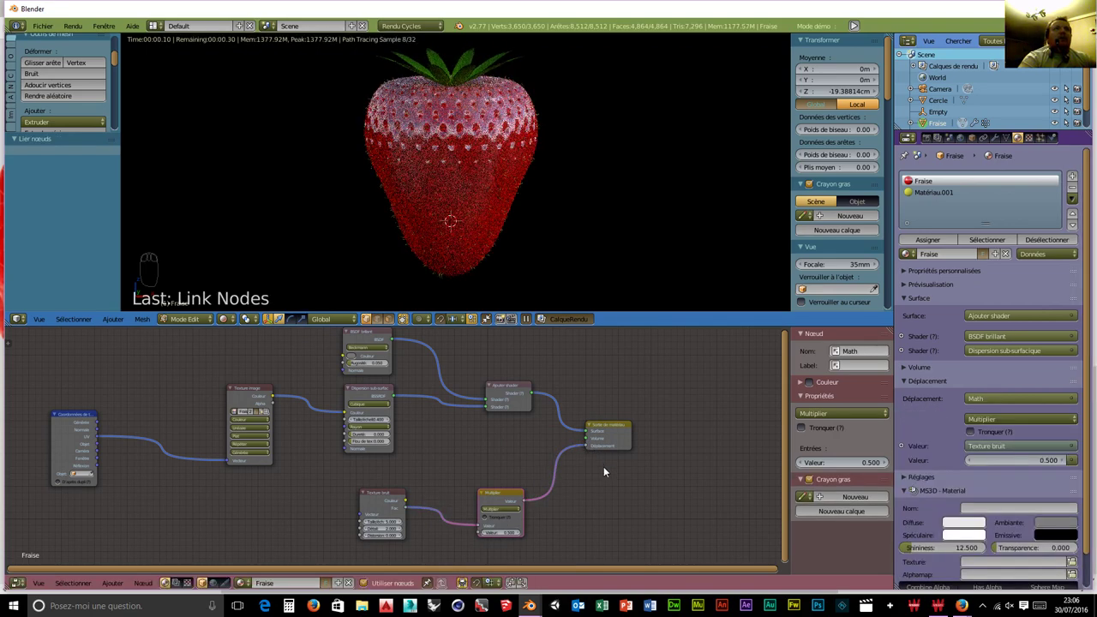
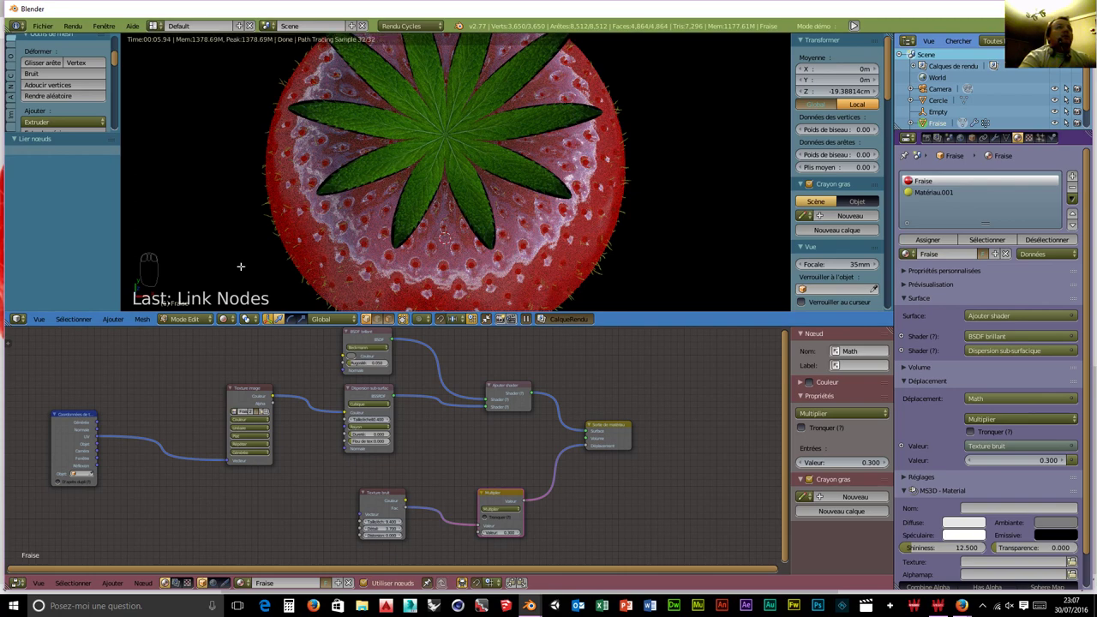
Select the leaf object Cercle and arrange its Matériau.002 nodes, moving the output right.
drag(197, 323, 180, 311)
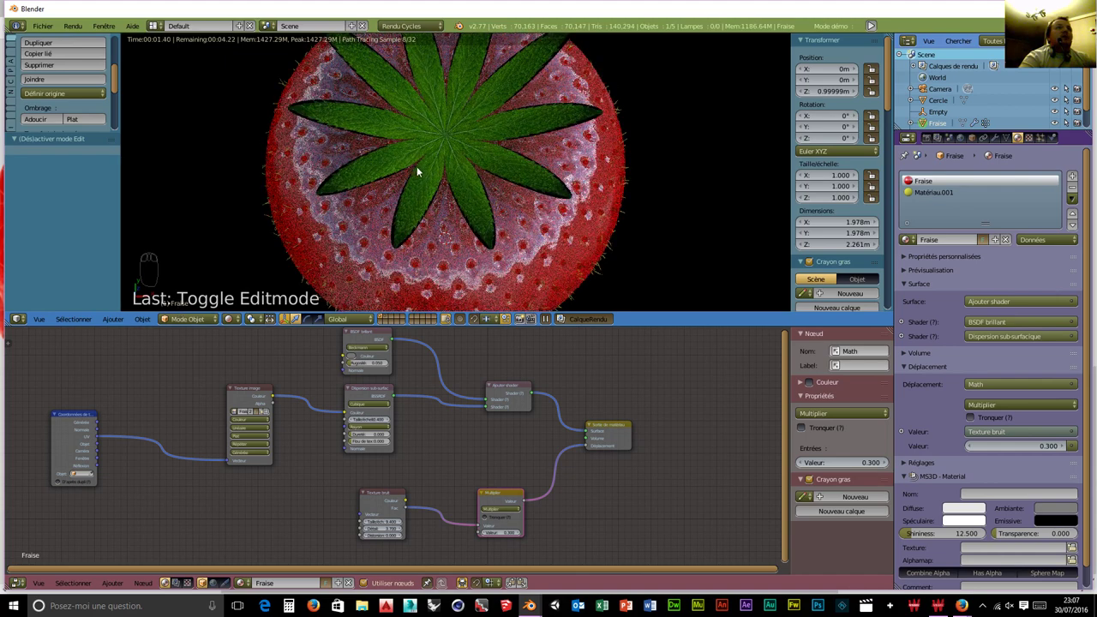
drag(430, 148, 206, 320)
drag(208, 320, 260, 586)
drag(397, 492, 359, 411)
drag(331, 416, 490, 430)
drag(481, 430, 594, 438)
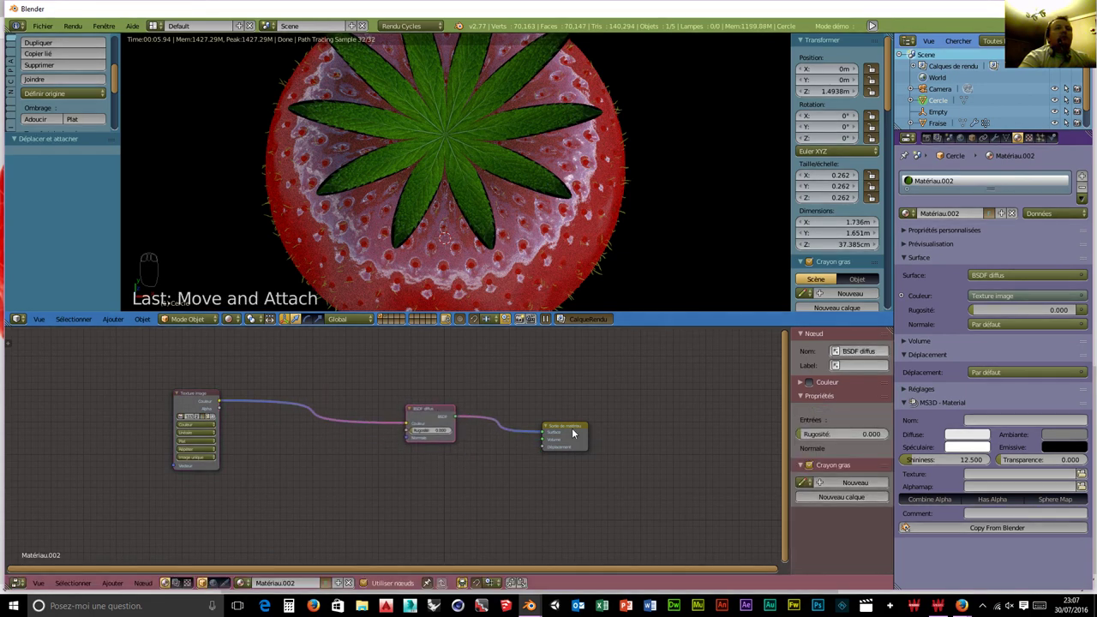
drag(577, 430, 645, 398)
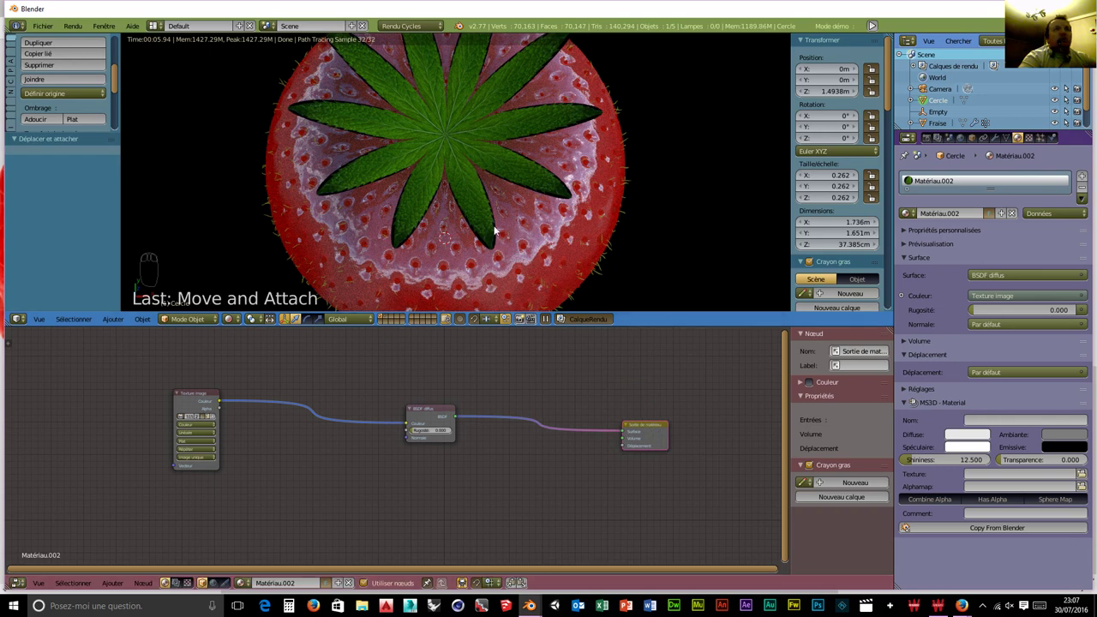
Mix Diffuse and Transparent BSDF with the image texture as factor, wired into the leaf output.
key(shift+a)
key(shift+a)
key(shift+a)
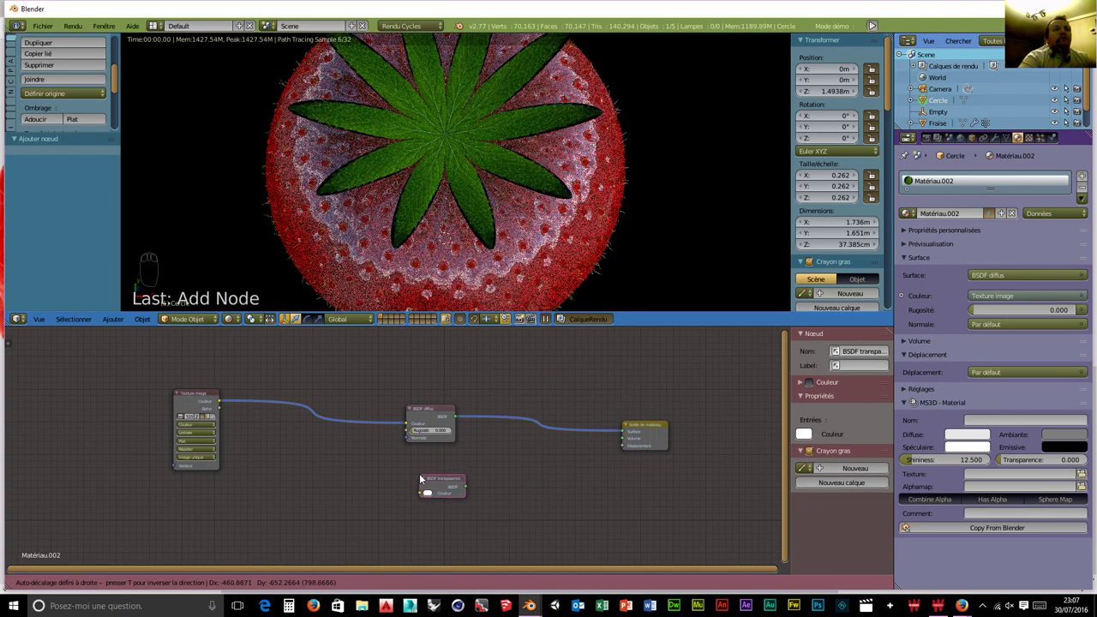
key(shift+a)
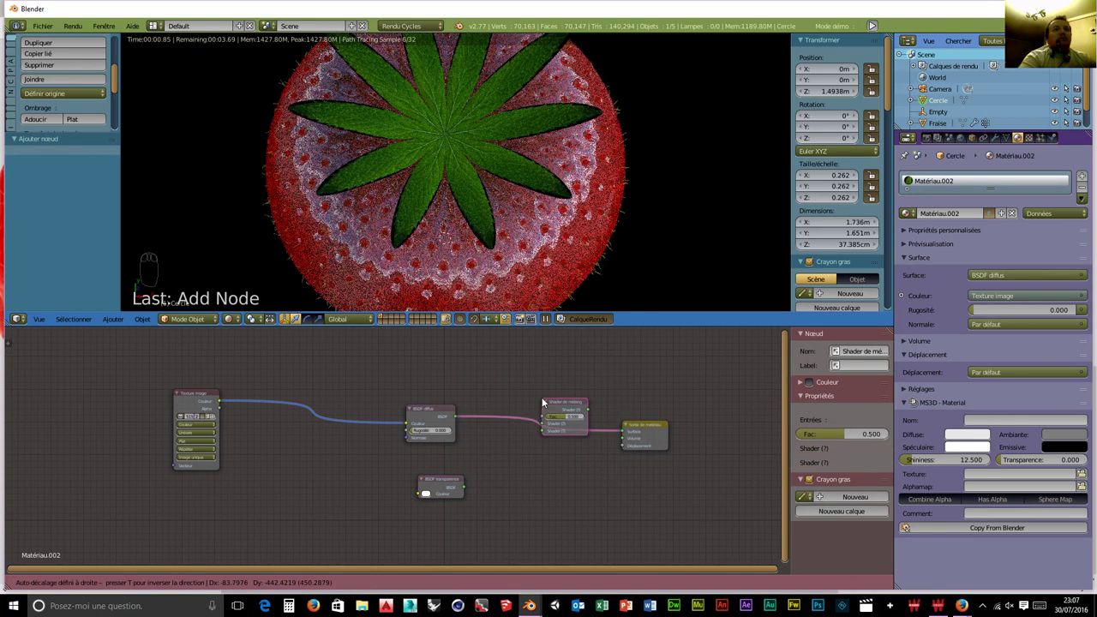
drag(547, 406, 222, 411)
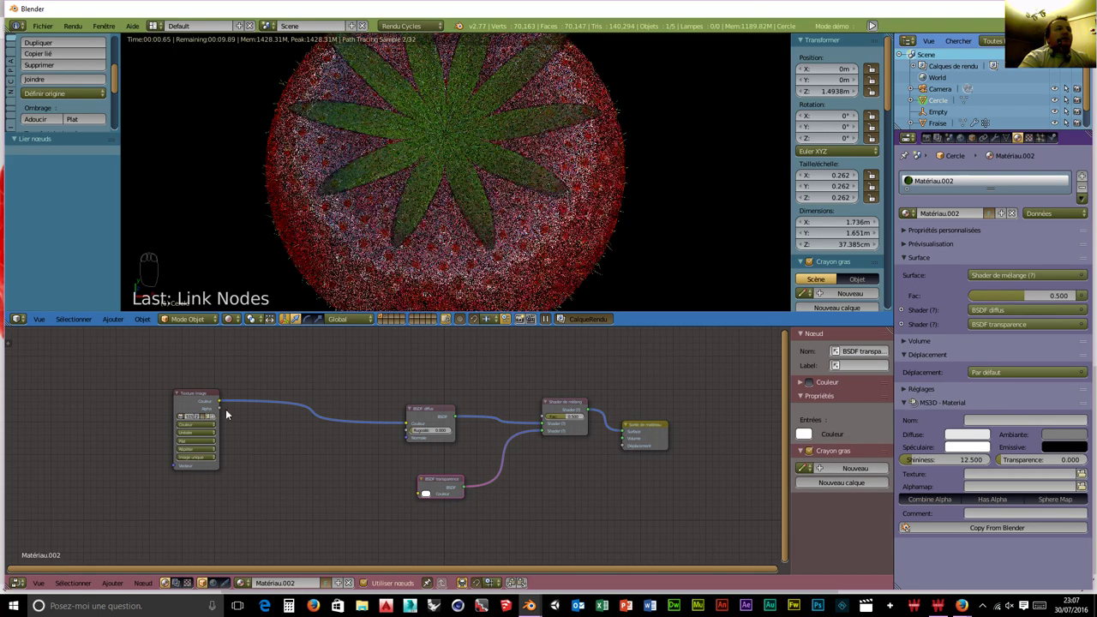
drag(349, 398, 510, 416)
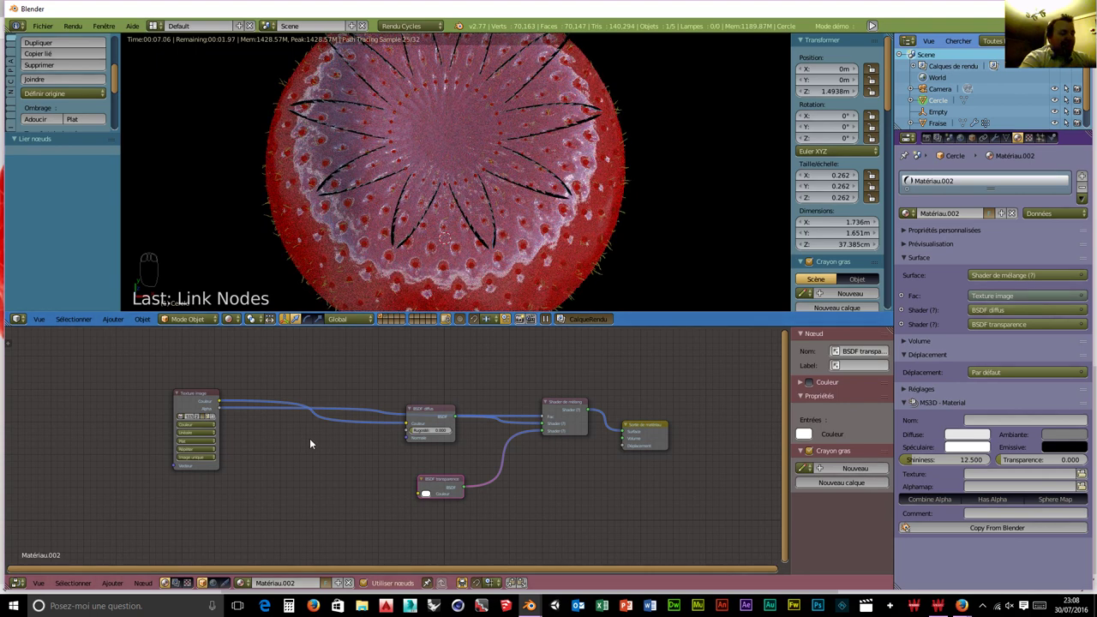
Insert an Invert node between the leaf Image Texture and the Mix Shader factor.
key(shift+a)
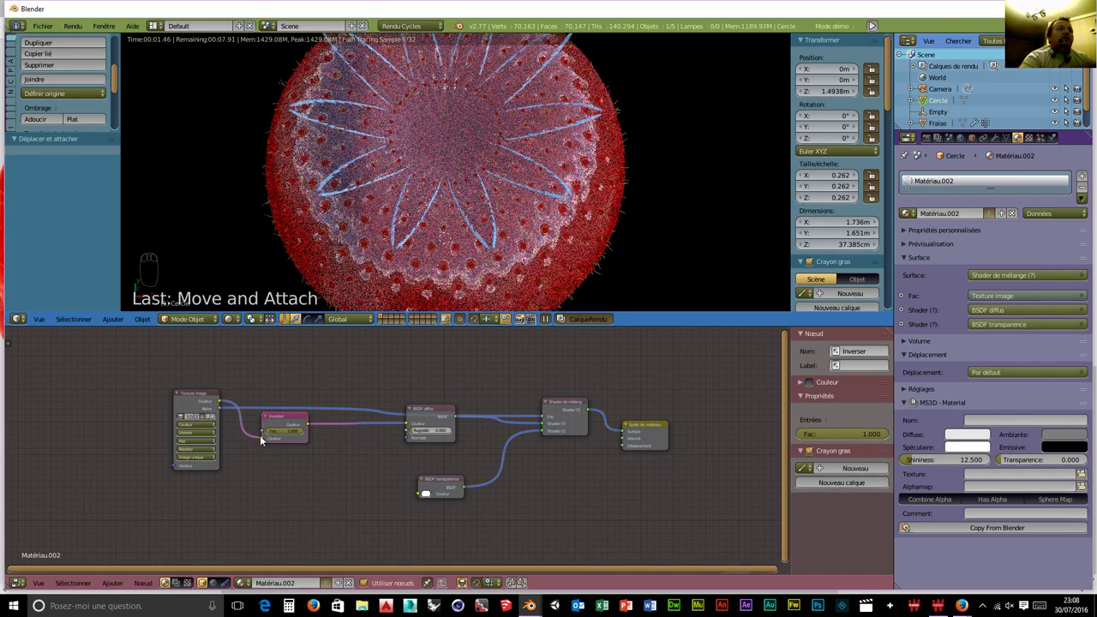
drag(371, 412, 301, 418)
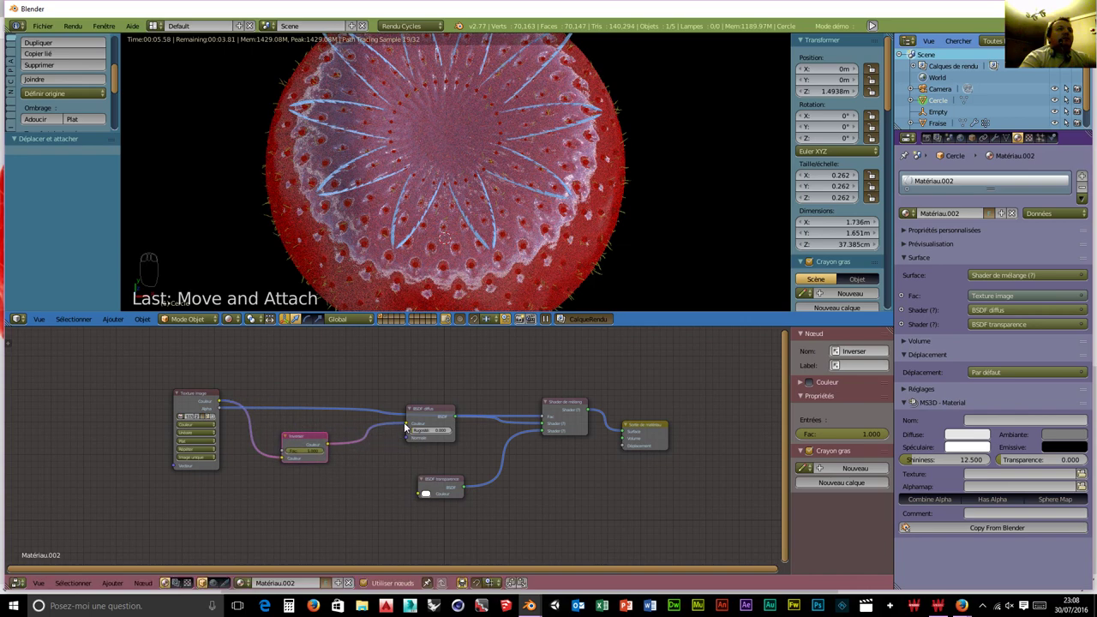
drag(384, 418, 292, 458)
drag(270, 438, 410, 424)
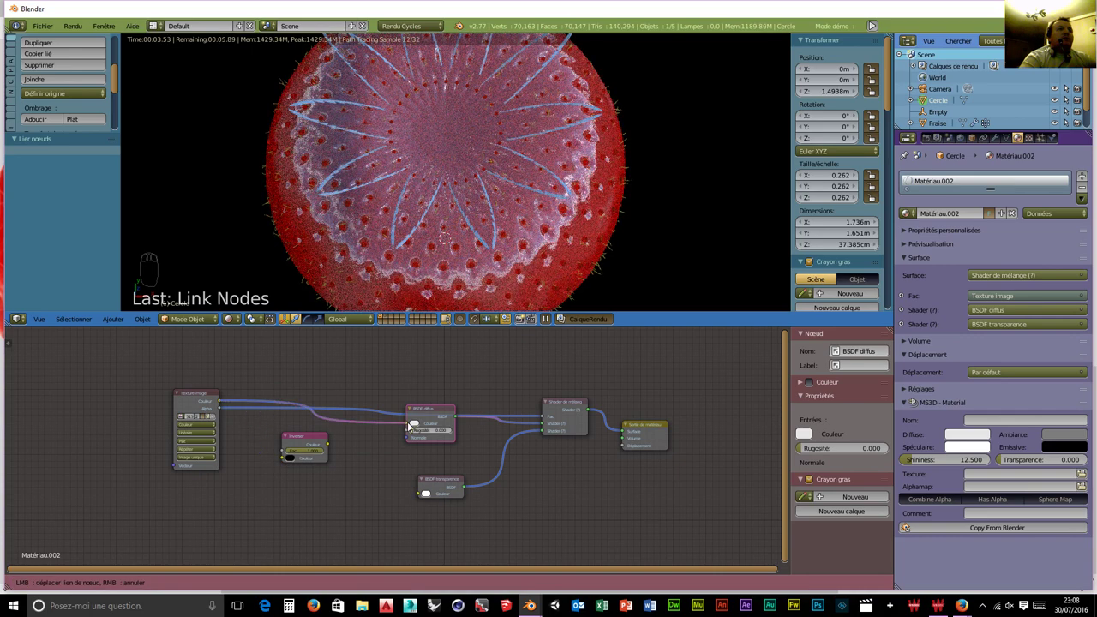
drag(264, 417, 259, 413)
drag(259, 415, 259, 411)
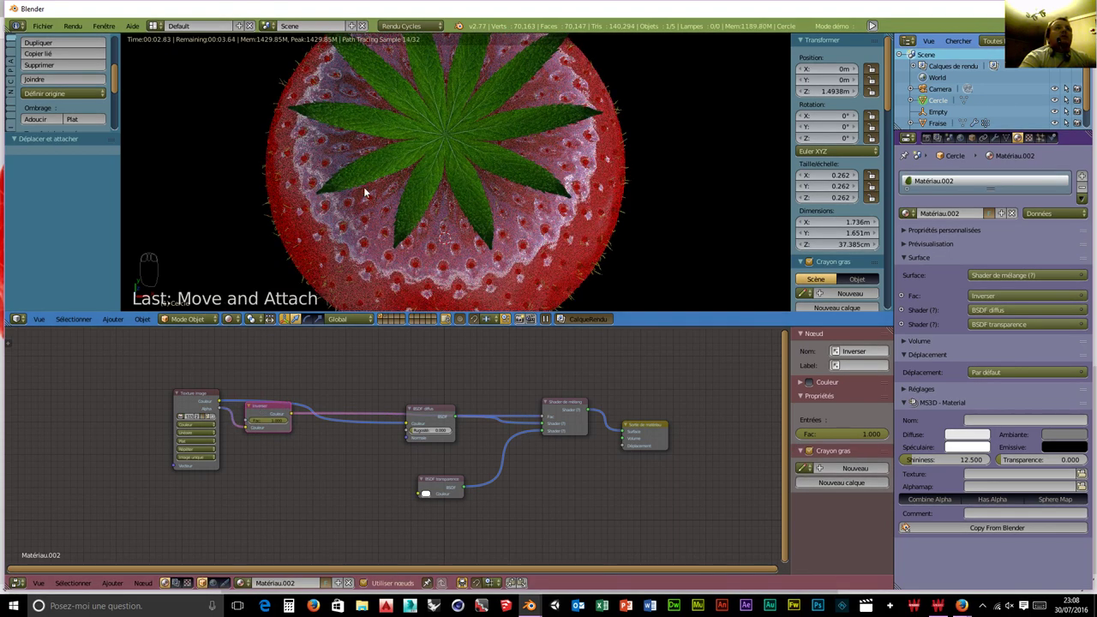
Inspect the leaf render up close and wire Diffuse and Transparent BSDF into Matériau.002's Mix Shader.
scroll(up, 3)
middle_click(436, 218)
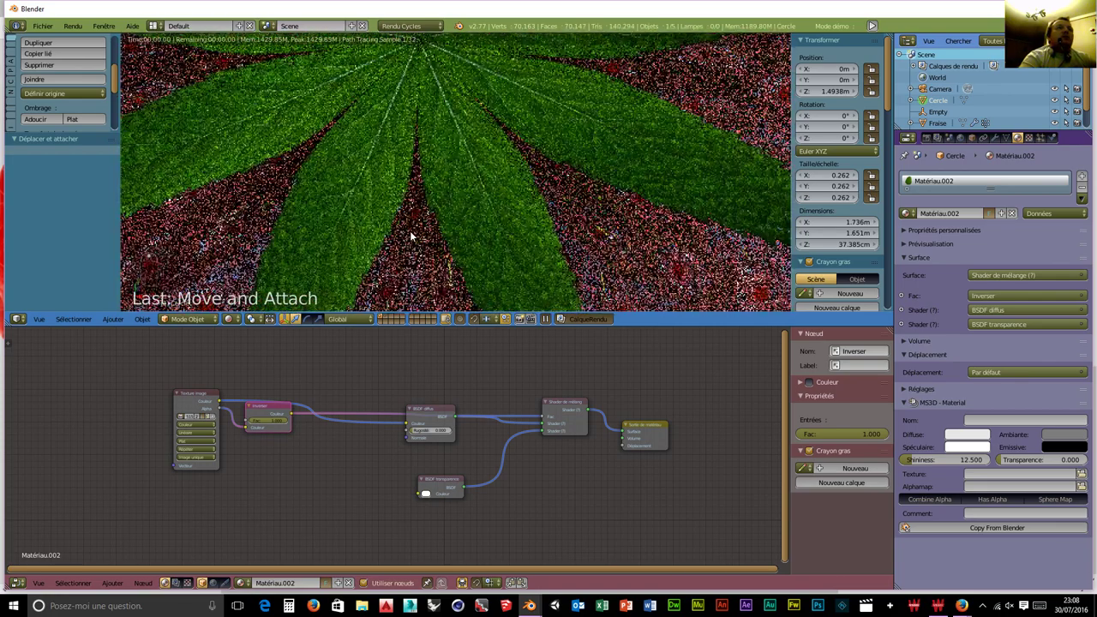
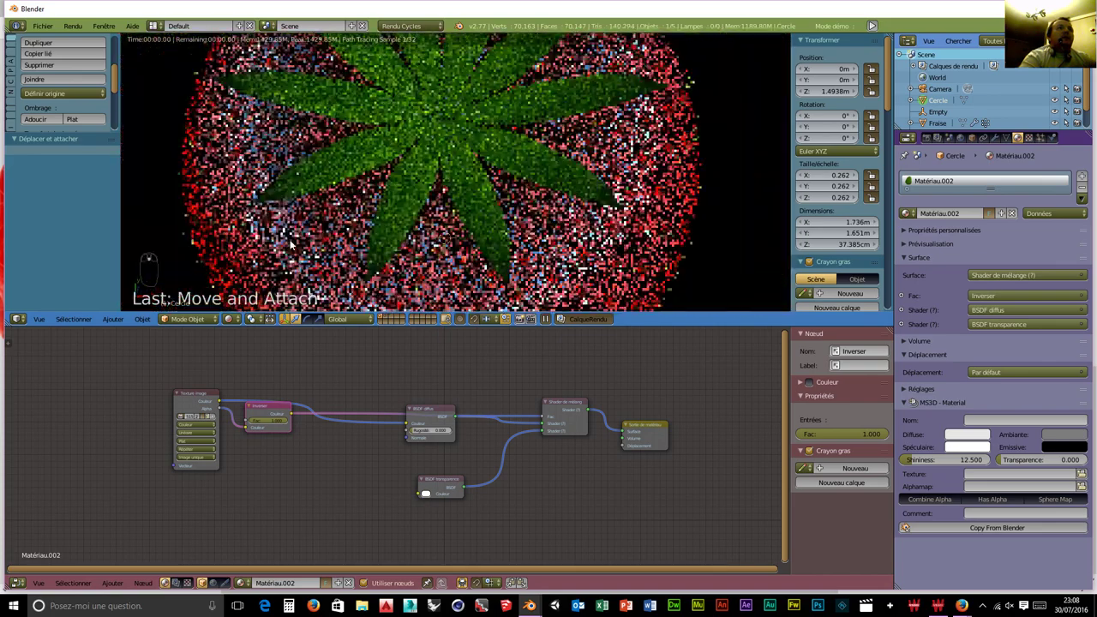
drag(285, 418, 425, 409)
drag(399, 402, 392, 346)
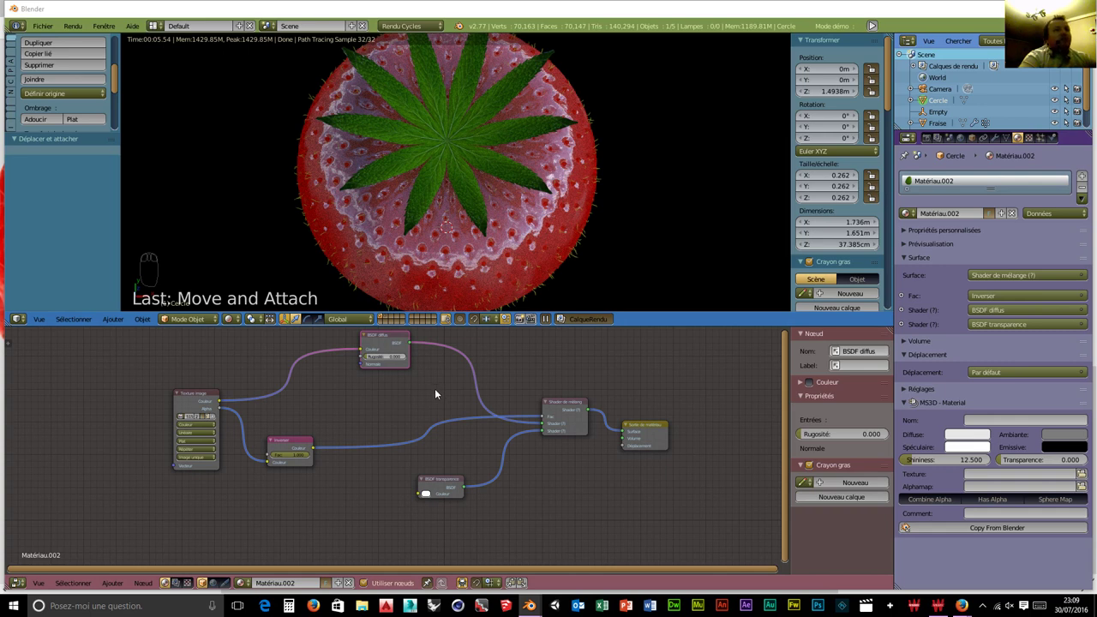
Add a Translucent BSDF and a second Mix Shader into shader slot 1, then an RGB Curves node.
drag(379, 403, 373, 378)
key(shift+a)
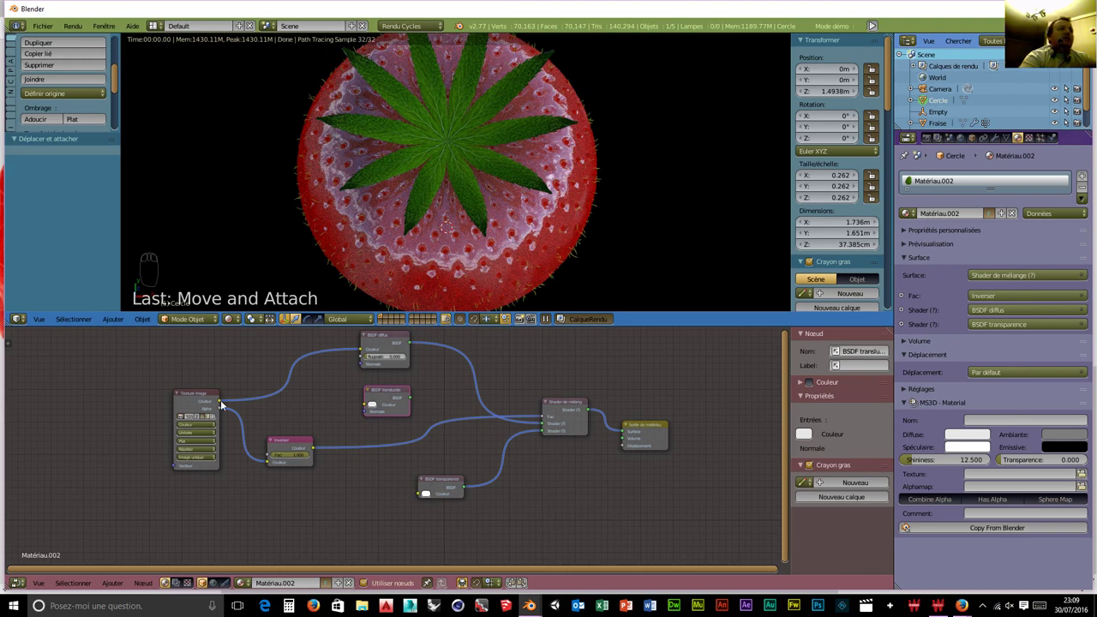
drag(226, 403, 369, 409)
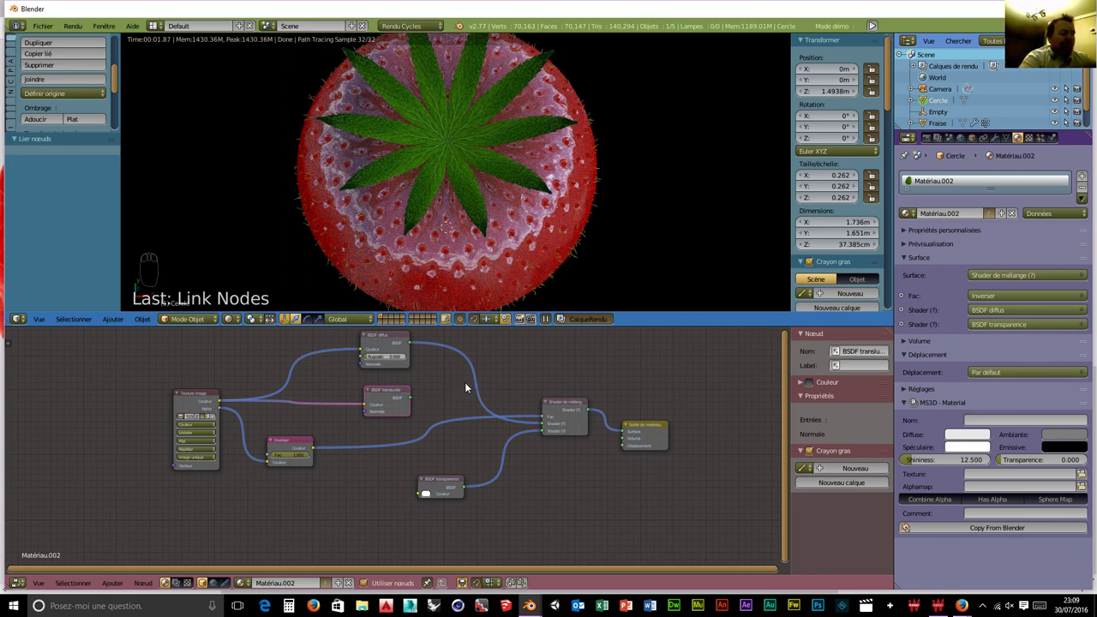
key(shift+a)
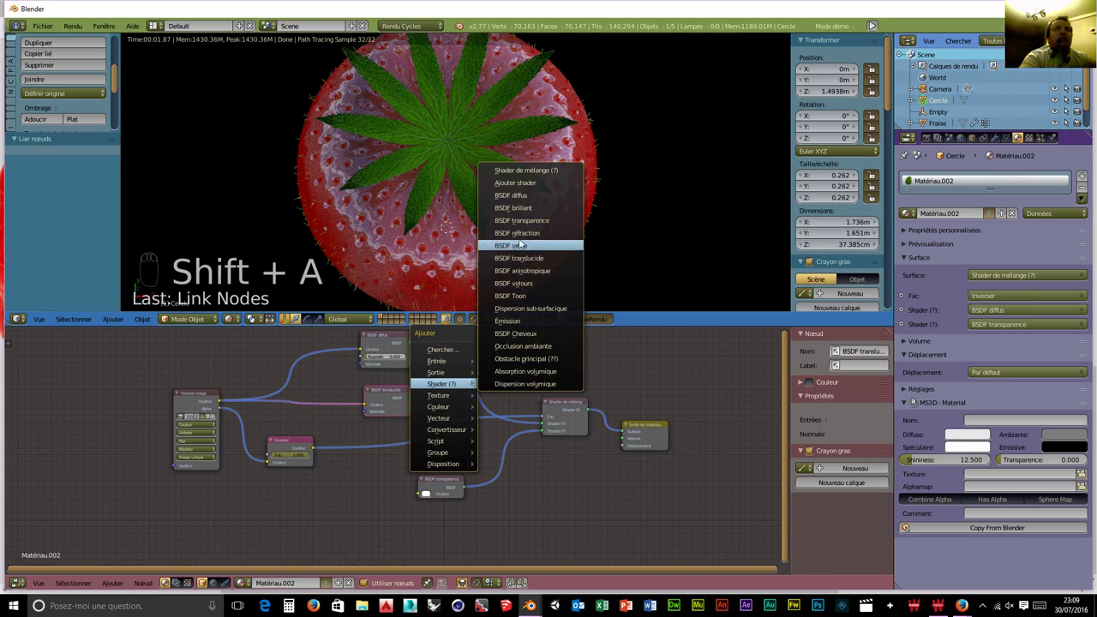
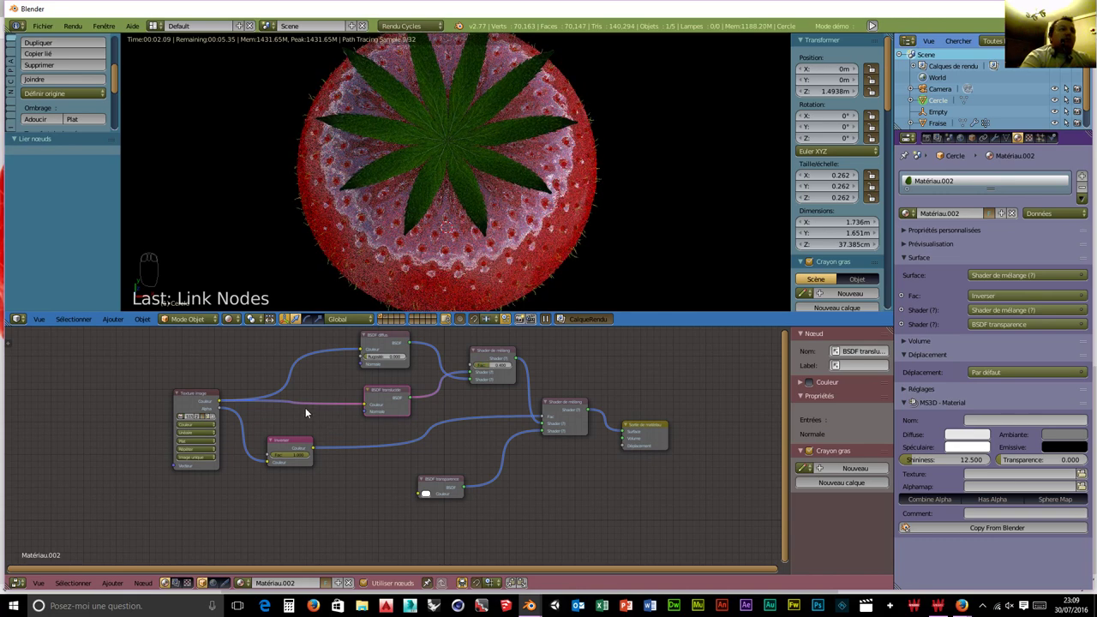
key(shift+a)
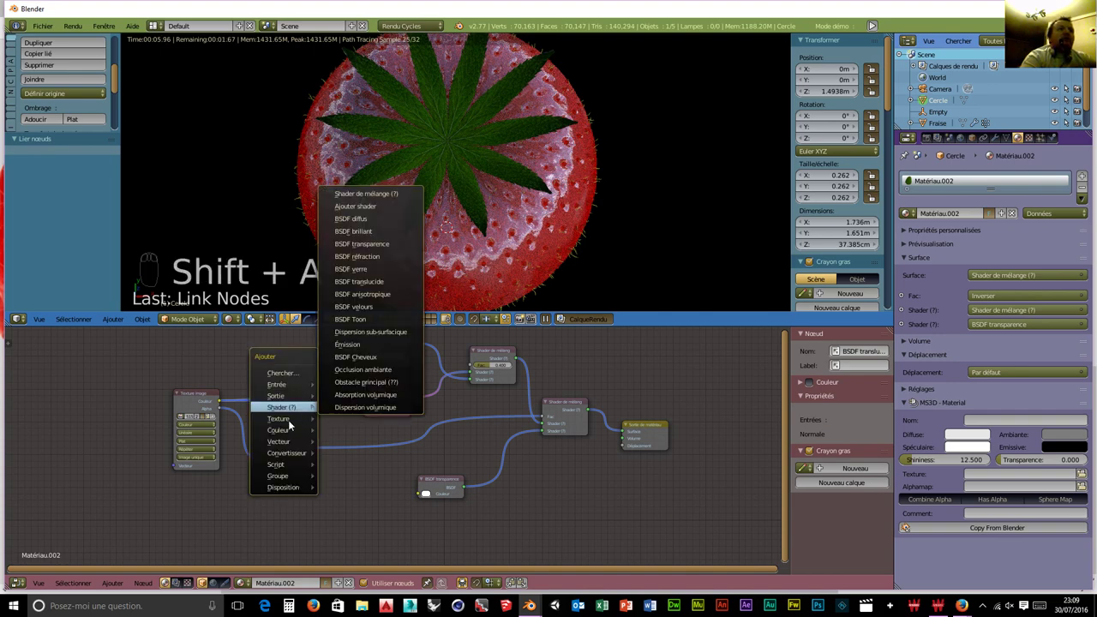
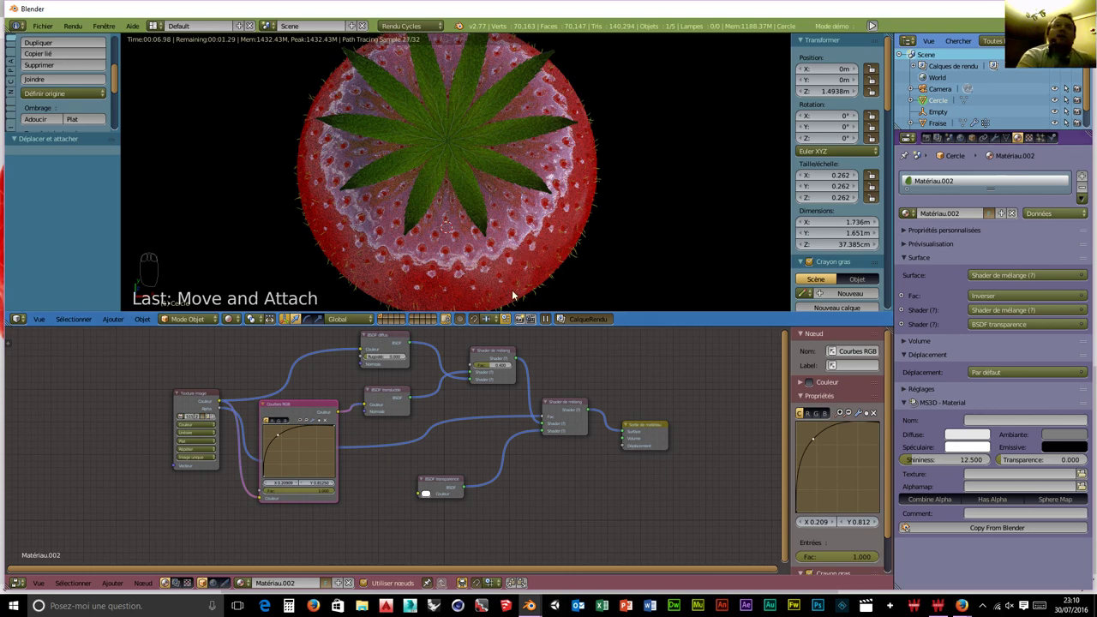
Enlarge the rendered viewport so the node editor shrinks to a thin strip.
scroll(down, 3)
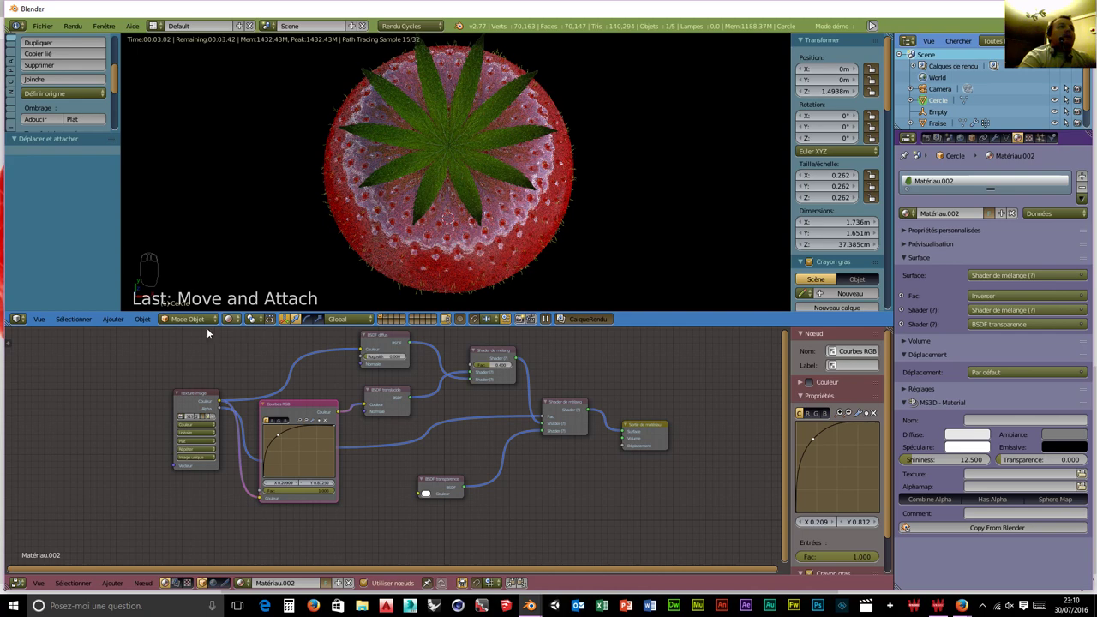
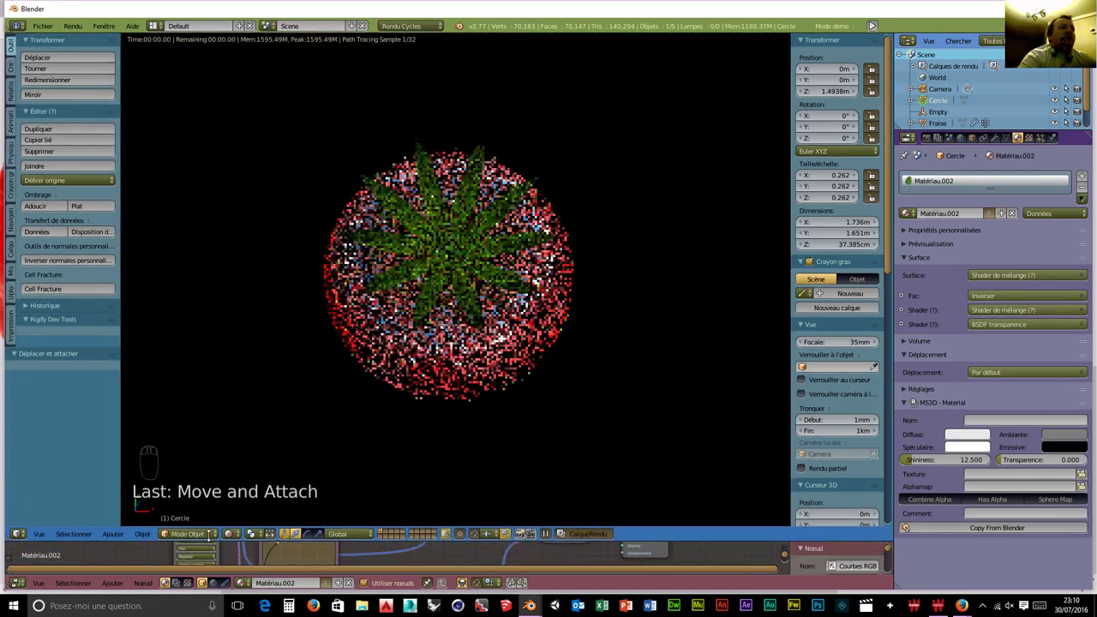
Select the Fraise strawberry in solid view and remove its extra Matériau.002 slot.
drag(216, 529, 243, 532)
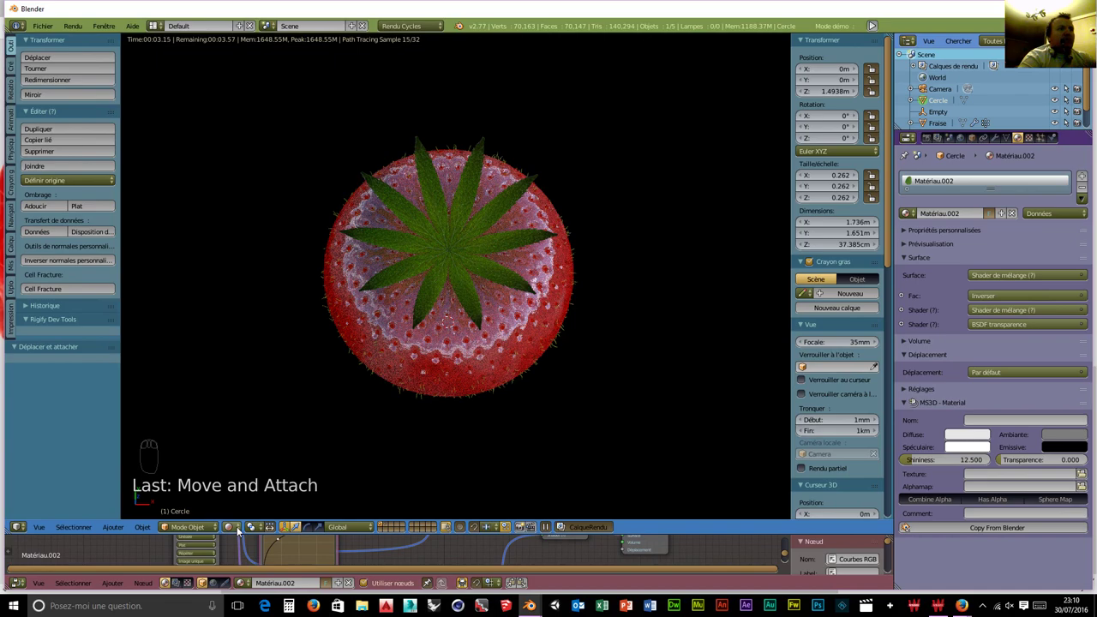
drag(242, 529, 243, 506)
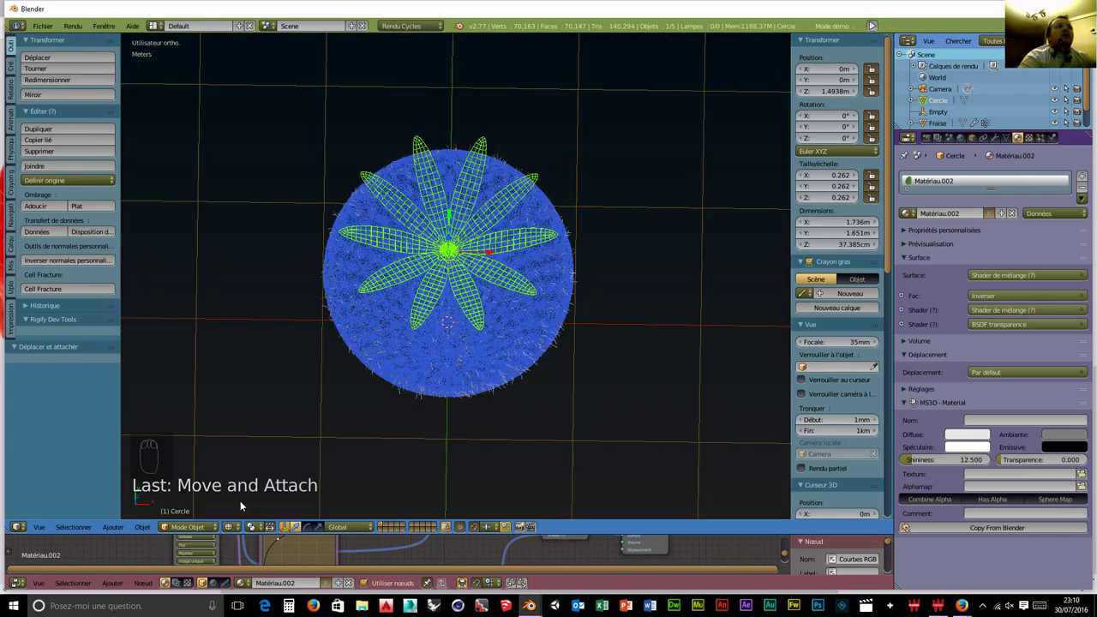
drag(526, 431, 540, 359)
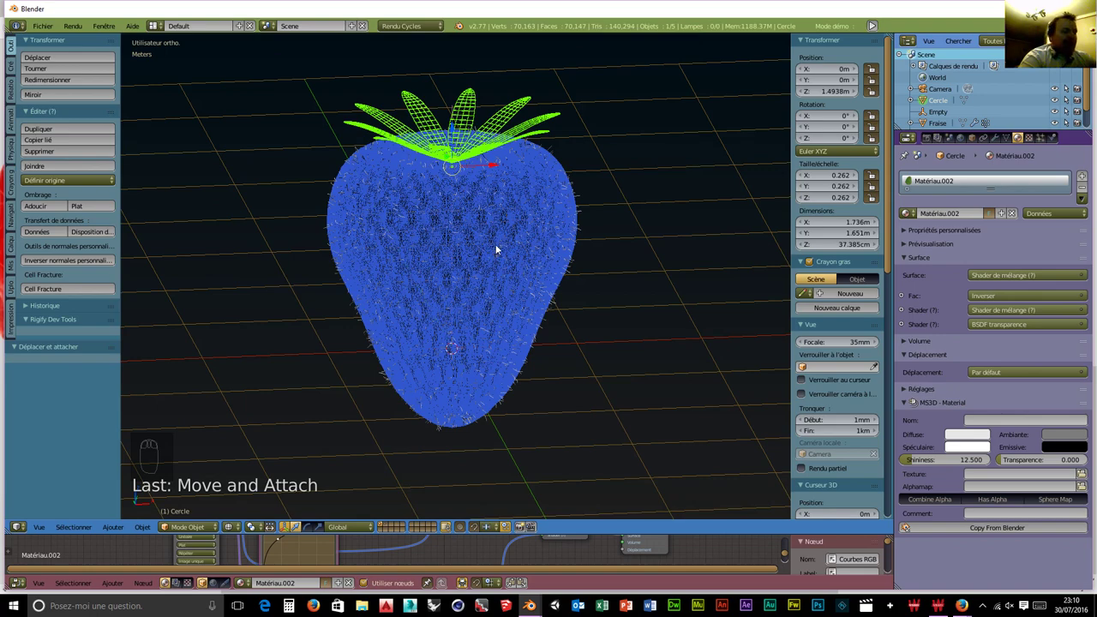
drag(499, 231, 498, 231)
key(ctrl+j)
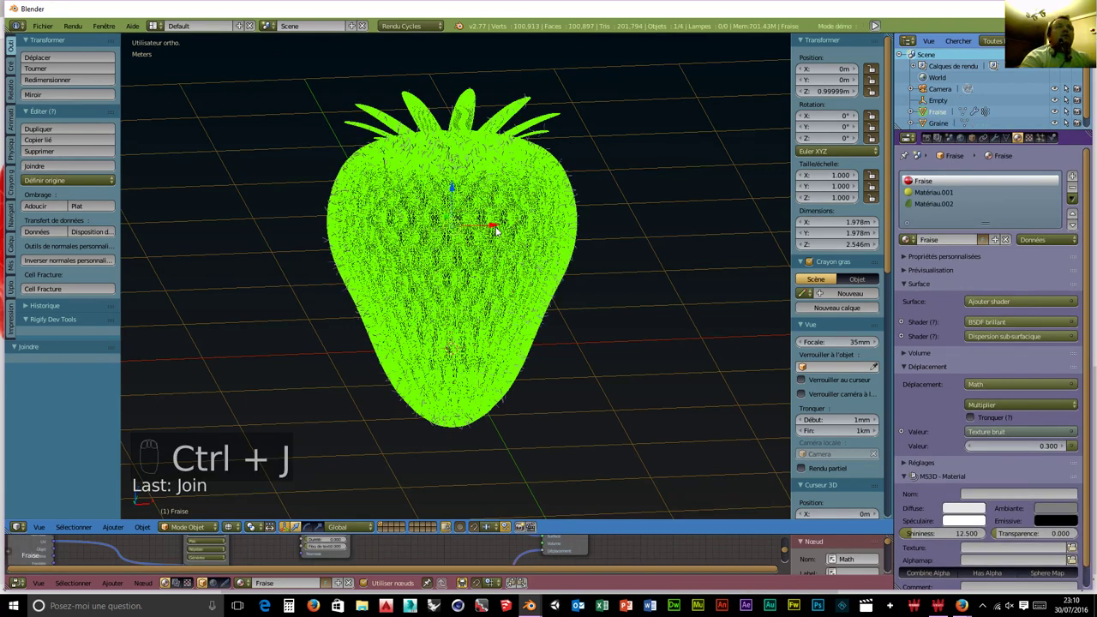
drag(500, 183, 530, 150)
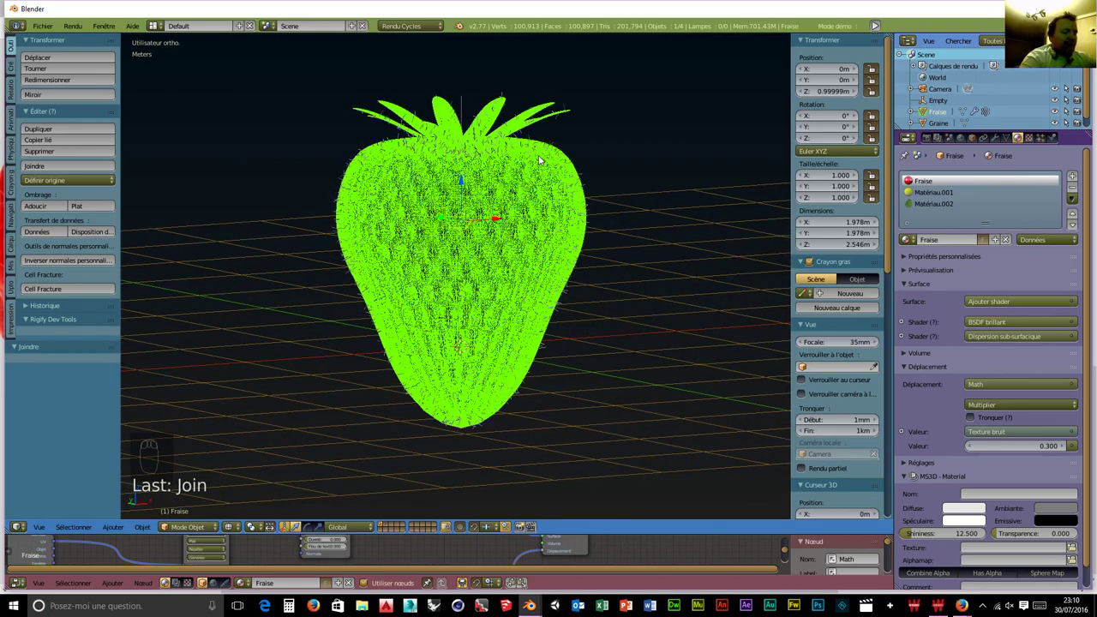
key(ctrl+z)
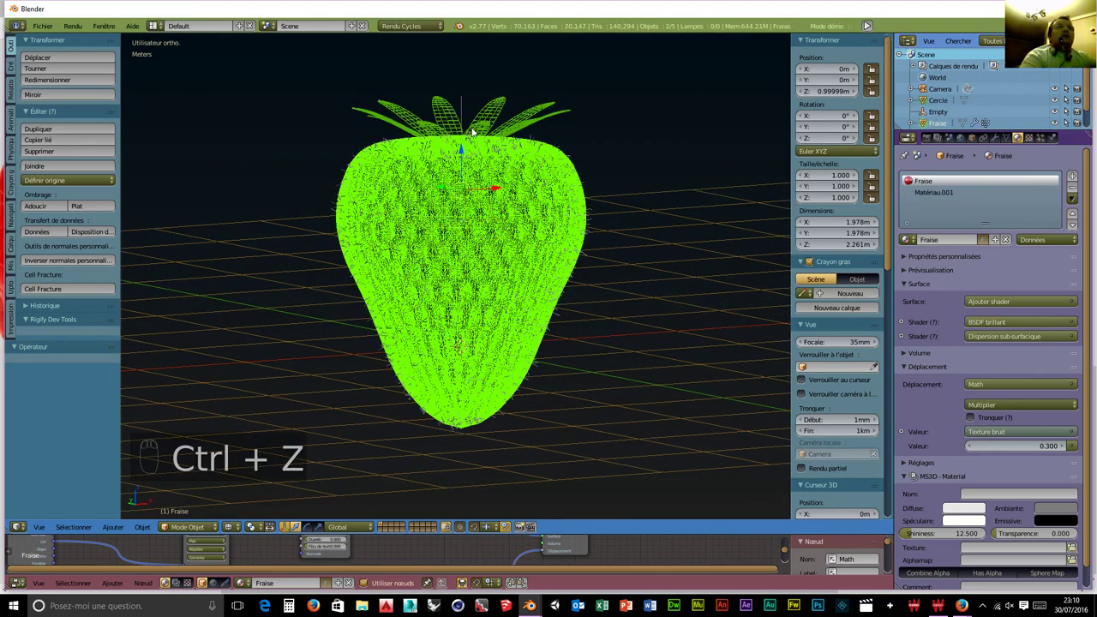
Delete the leftover Empty object from the scene.
drag(463, 113, 538, 287)
key(x)
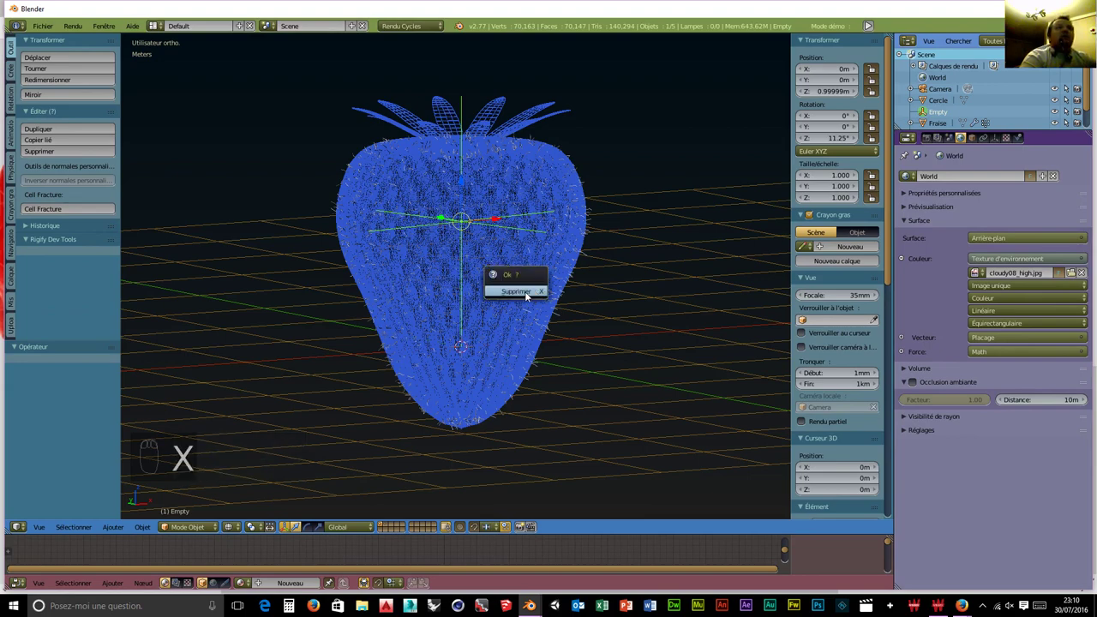
drag(554, 251, 549, 141)
Convert Fraise's first particle system modifier into a separate mesh object.
drag(548, 142, 557, 189)
drag(557, 237, 557, 190)
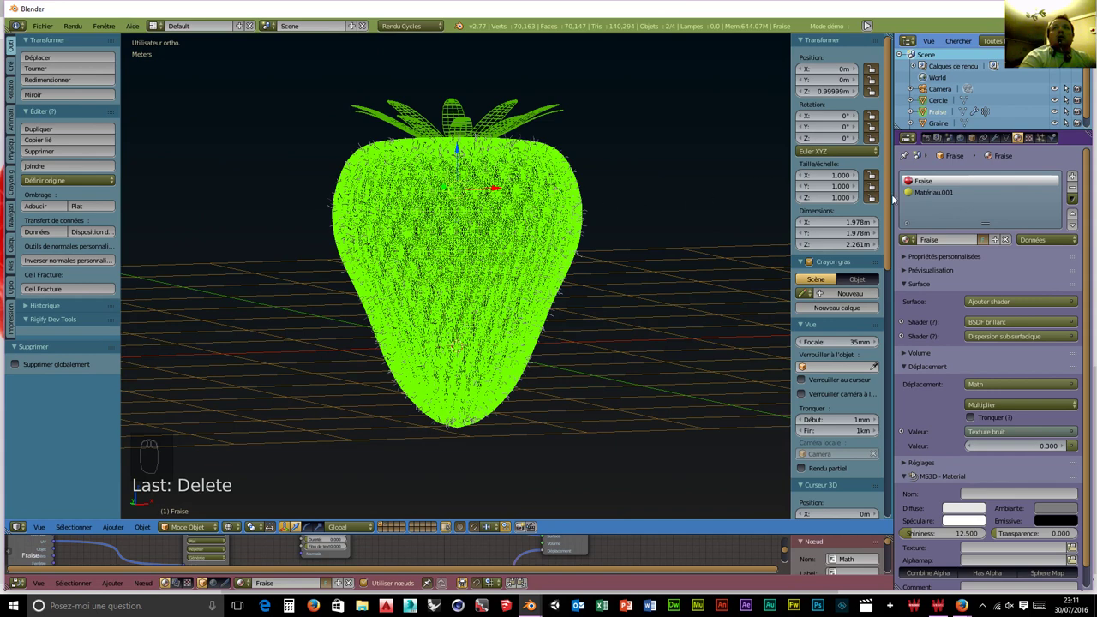
drag(943, 193, 1025, 138)
drag(1000, 139, 962, 315)
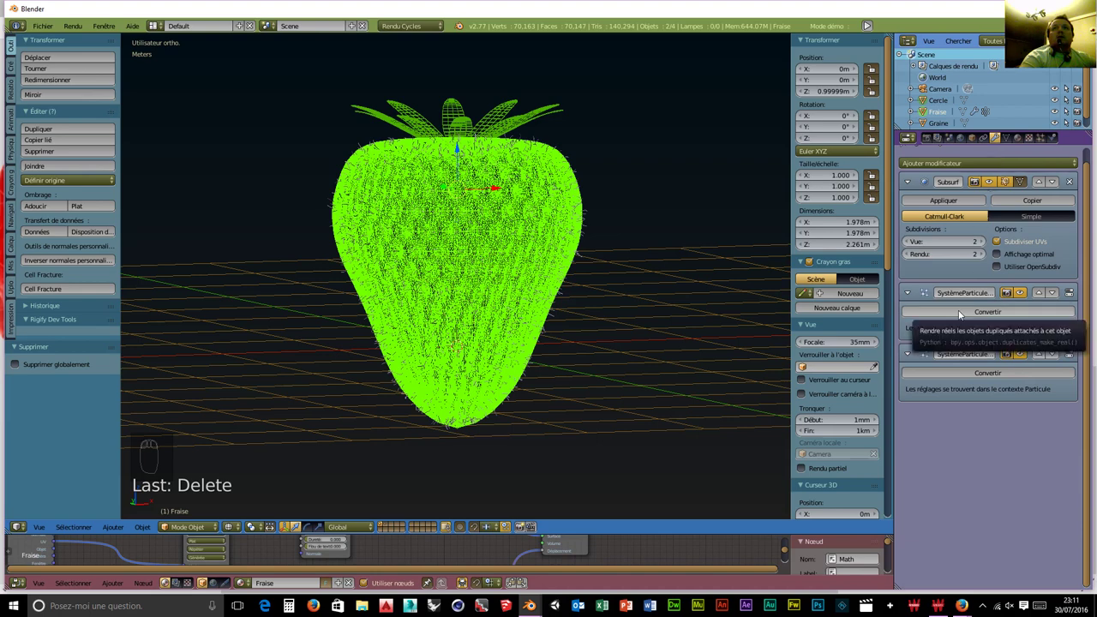
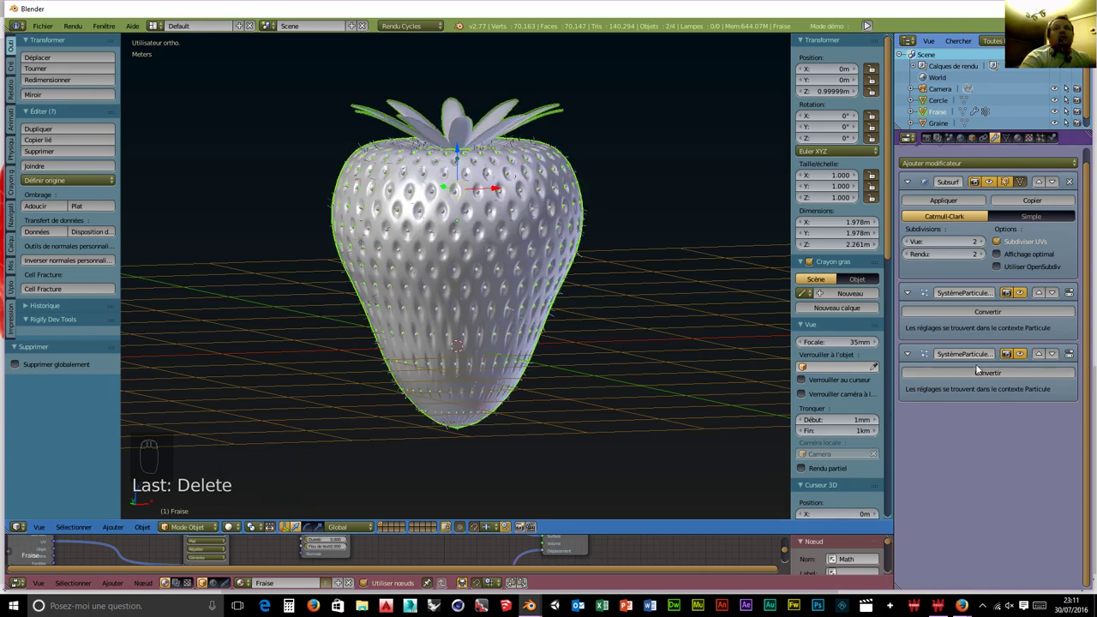
Make the strawberry's seed duplicates real objects, apply Subsurf, then undo so it stays in the stack.
drag(984, 376, 934, 205)
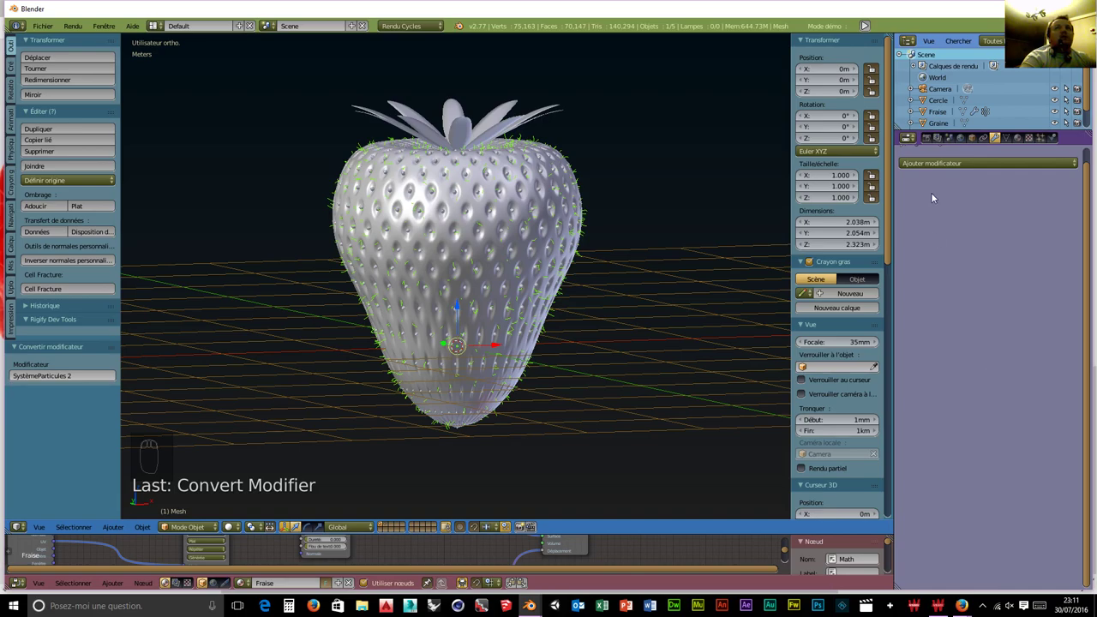
drag(525, 254, 401, 226)
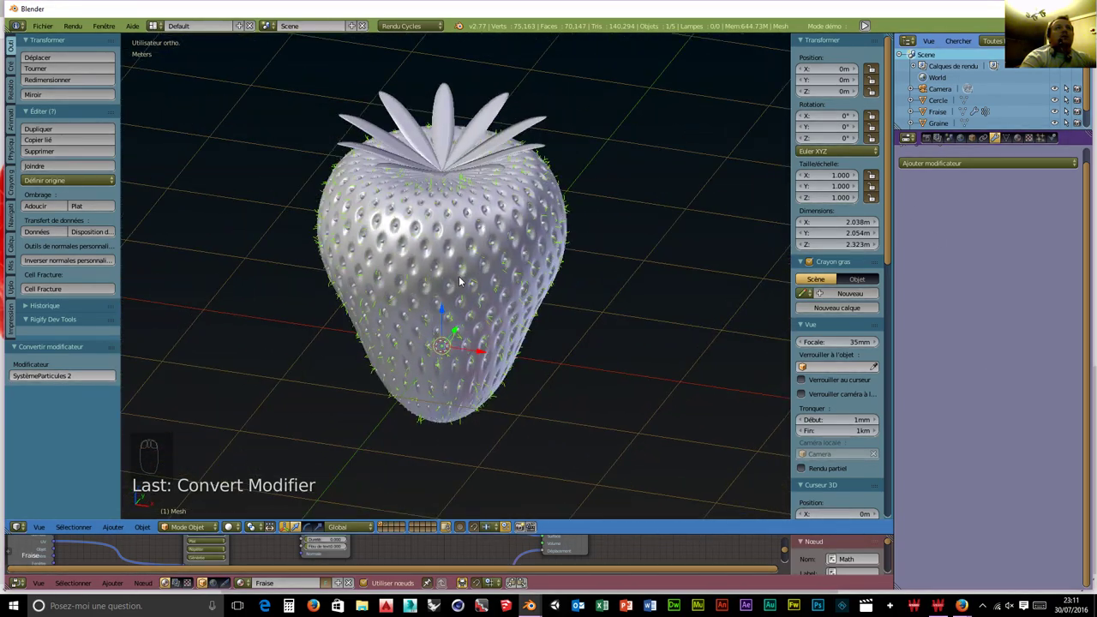
drag(417, 246, 964, 313)
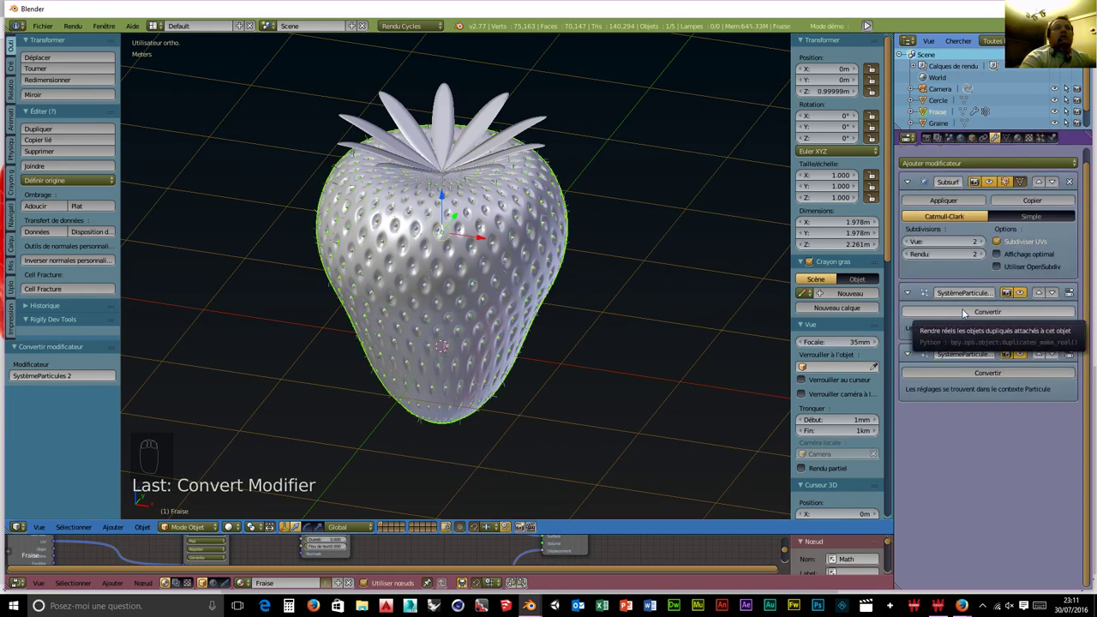
drag(965, 313, 965, 313)
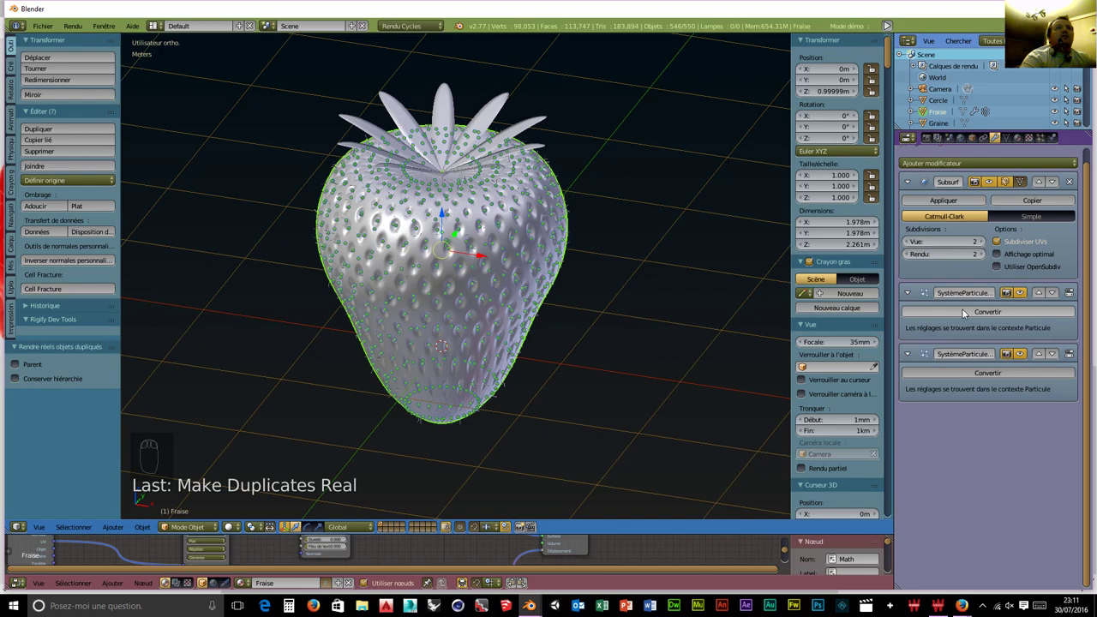
drag(482, 308, 445, 283)
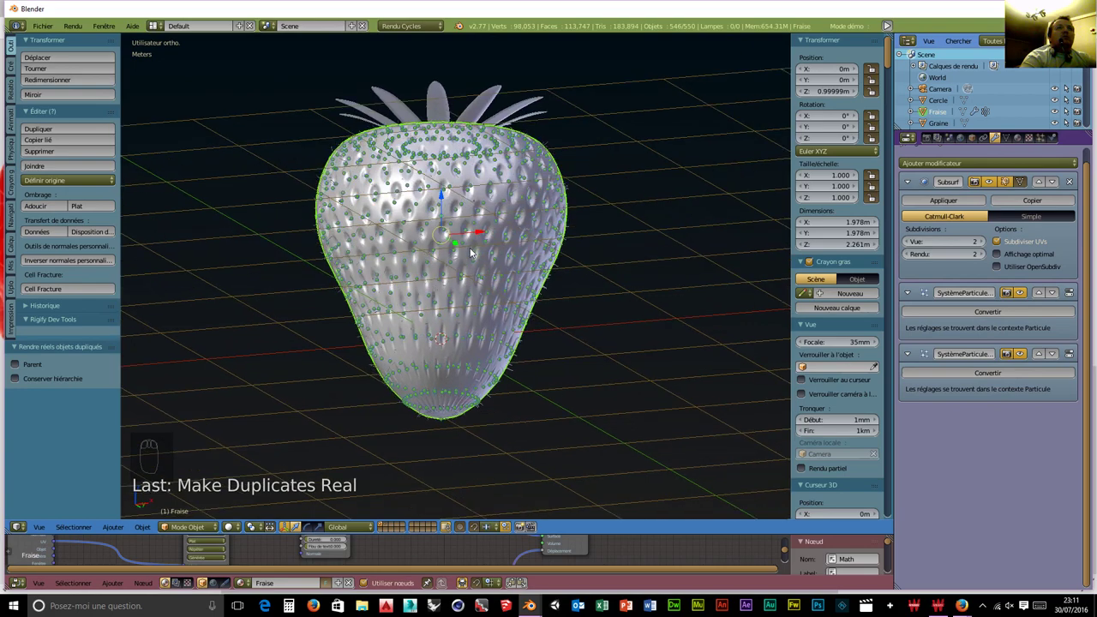
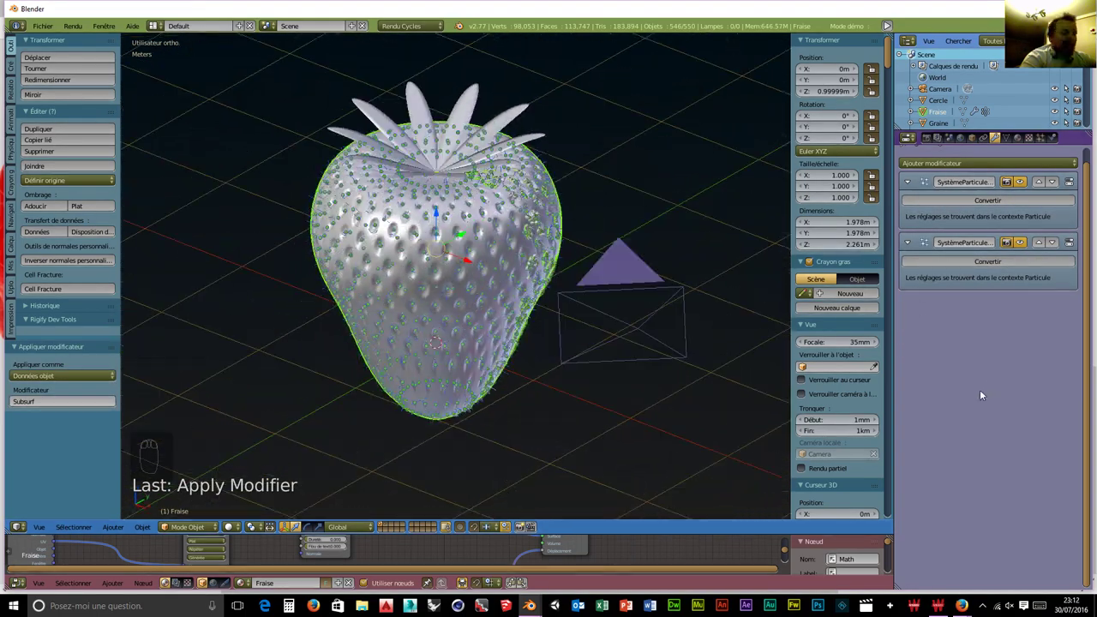
key(ctrl+z)
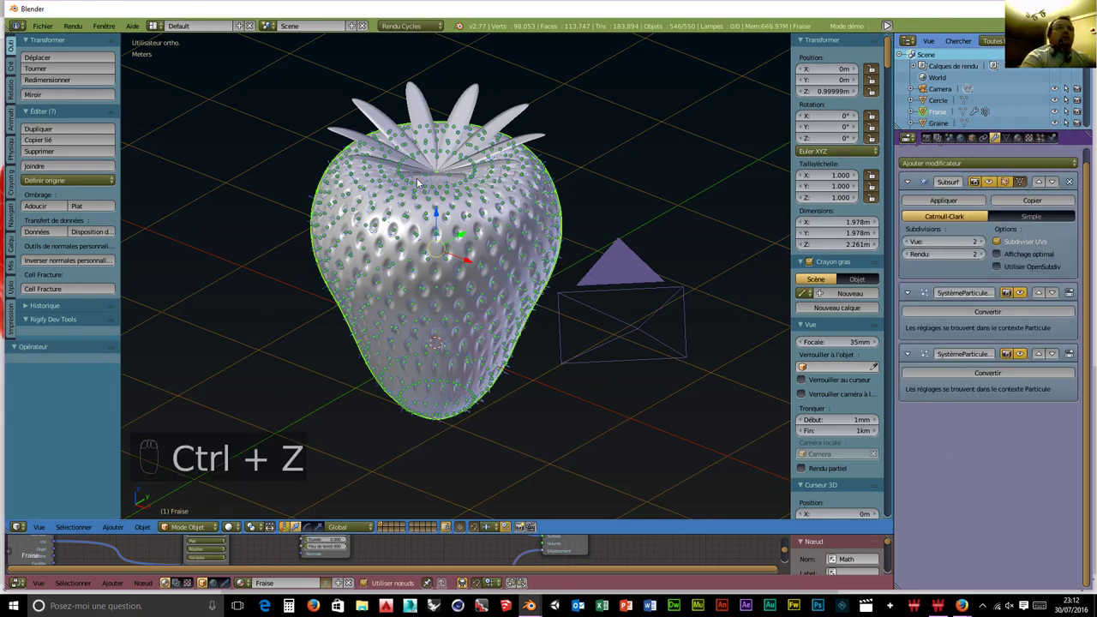
drag(422, 101, 455, 273)
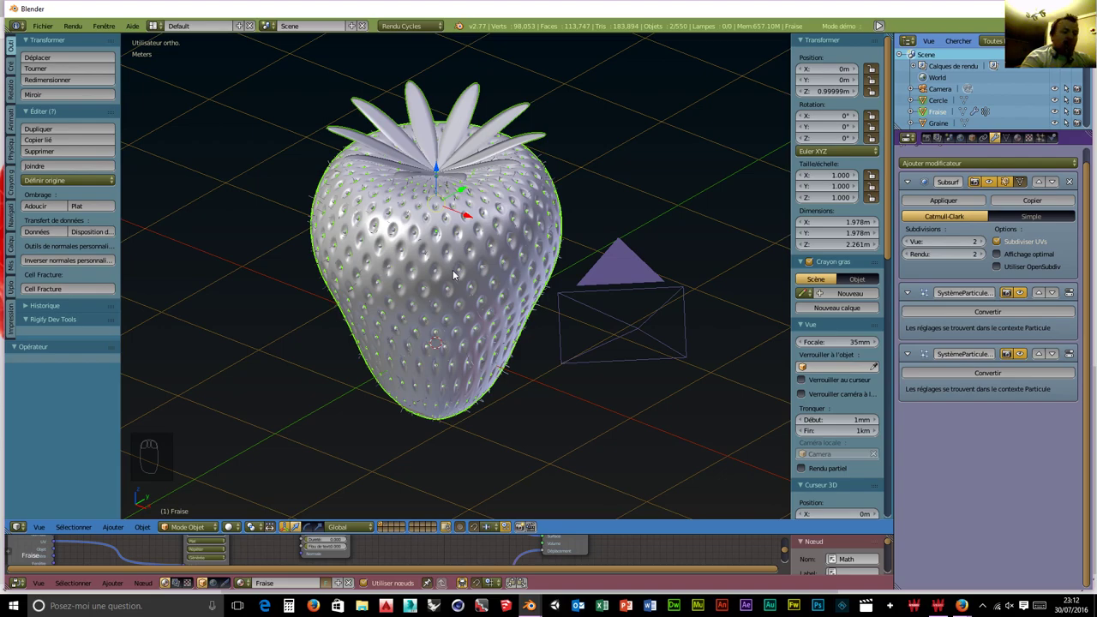
Join the selected objects into the strawberry and inspect its surface closely.
key(ctrl+j)
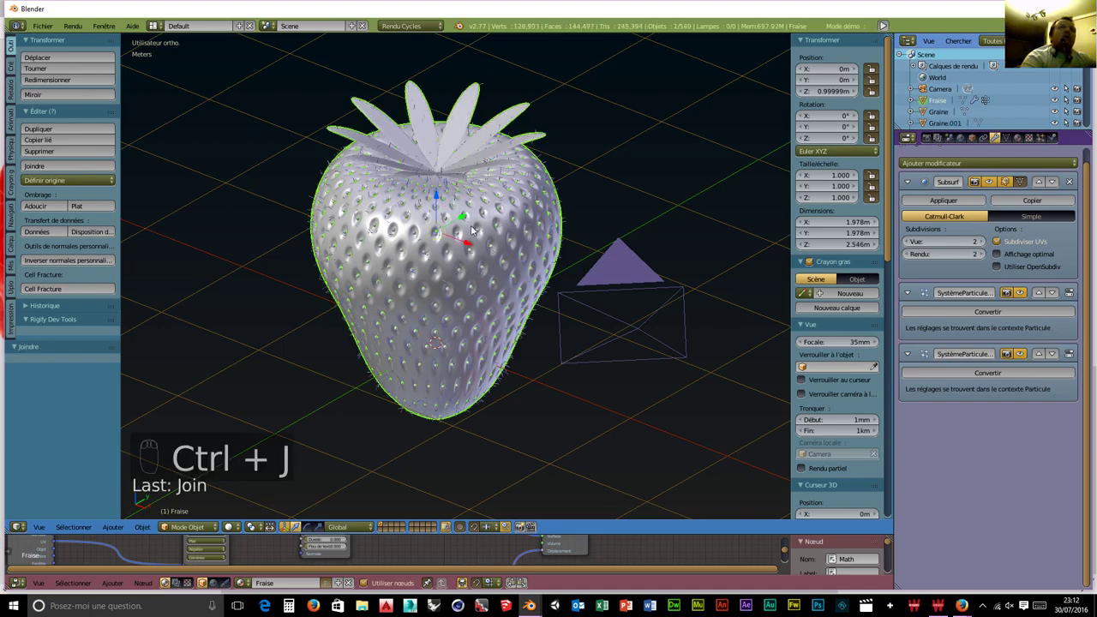
middle_click(459, 218)
drag(443, 235, 379, 219)
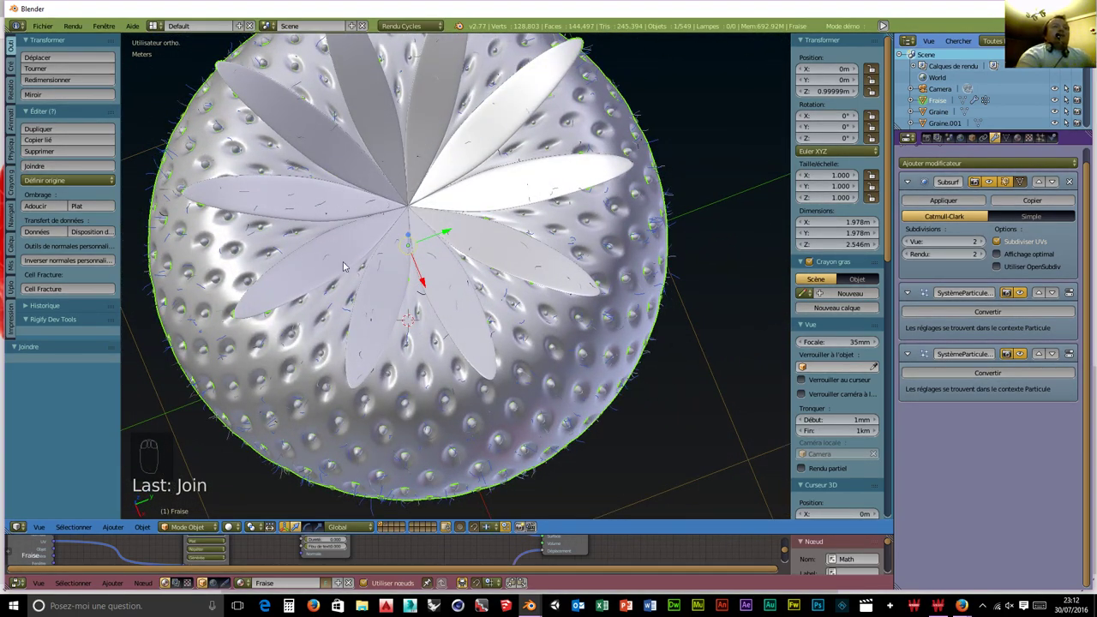
drag(386, 305, 277, 172)
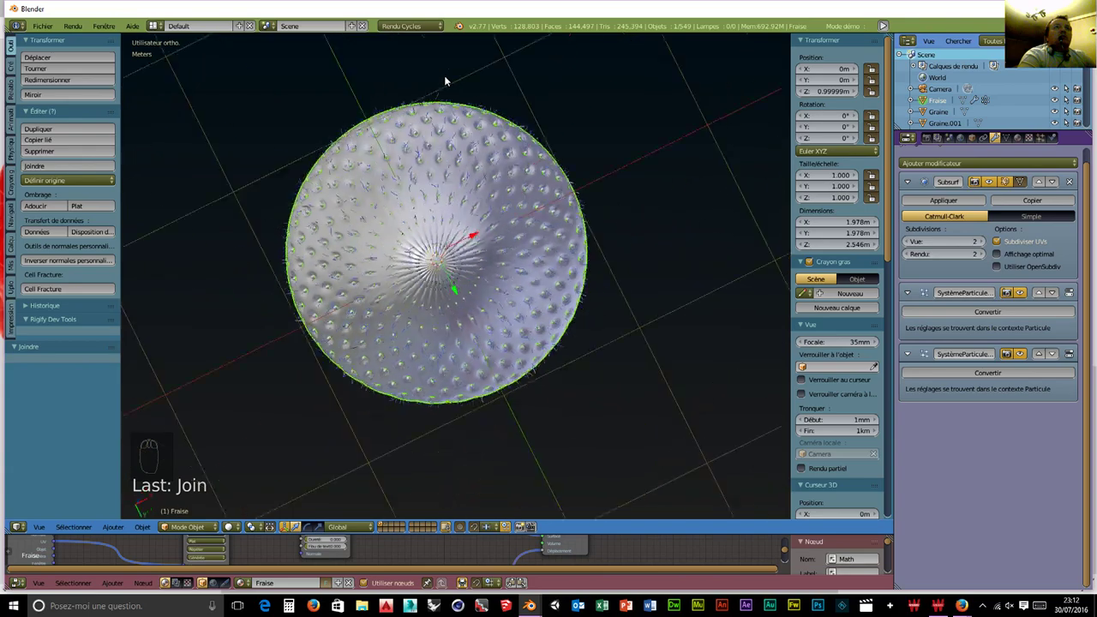
drag(434, 229, 441, 95)
Lift Fraise along Z to about 3.98 m above the ground grid.
drag(442, 95, 439, 96)
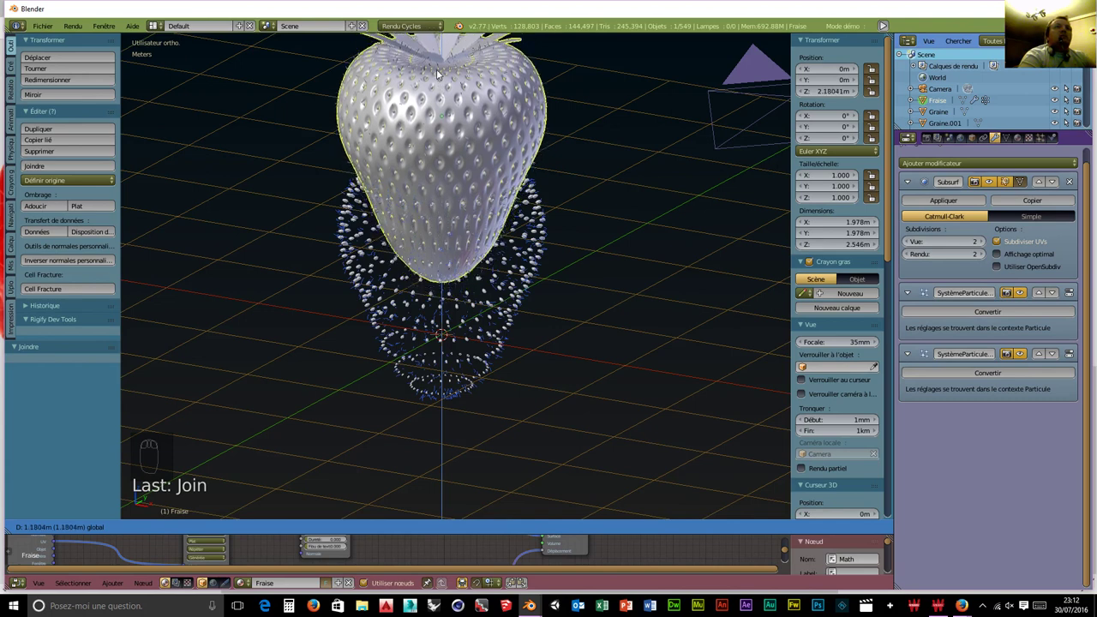
drag(541, 236, 475, 172)
drag(475, 173, 441, 113)
drag(449, 204, 439, 88)
drag(442, 114, 529, 197)
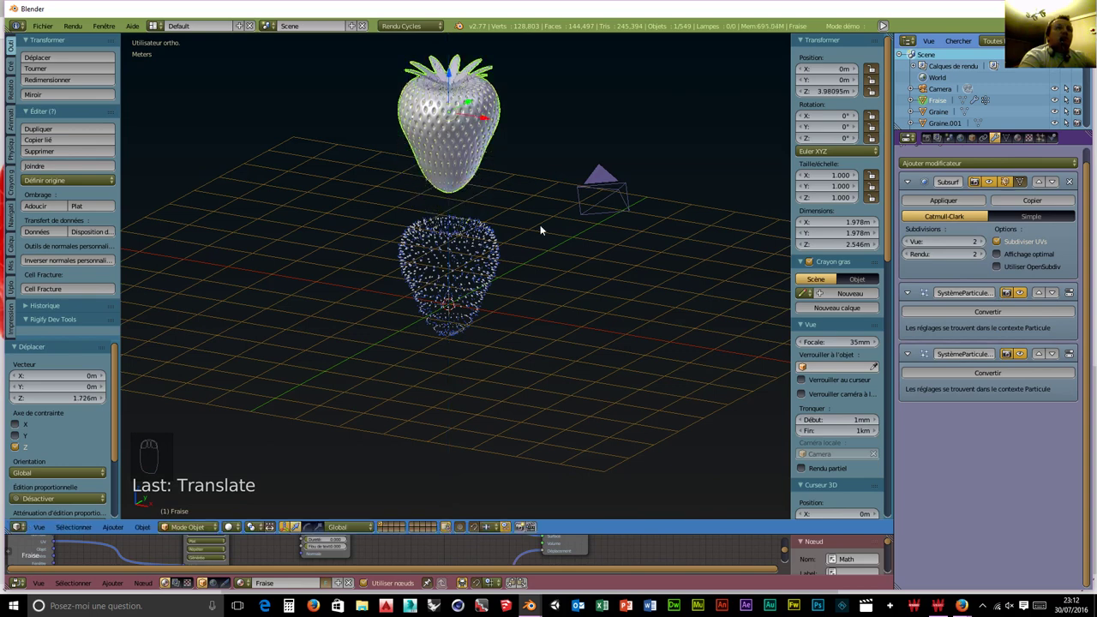
Box-select the hundreds of loose seed copies and delete them, then look over the ground.
key(b)
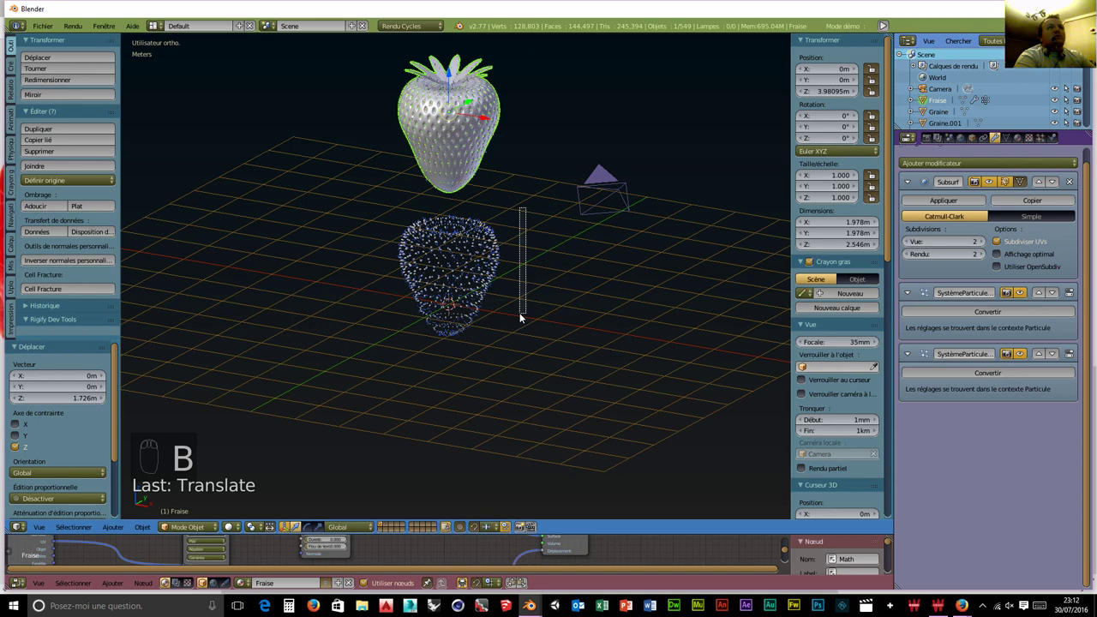
key(a)
key(space)
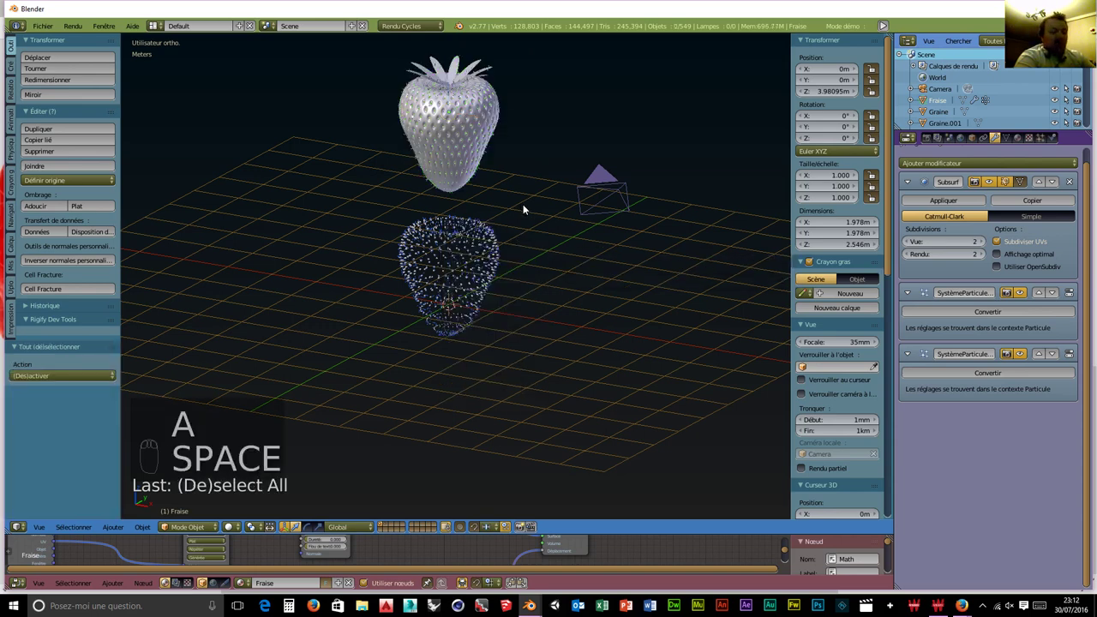
key(b)
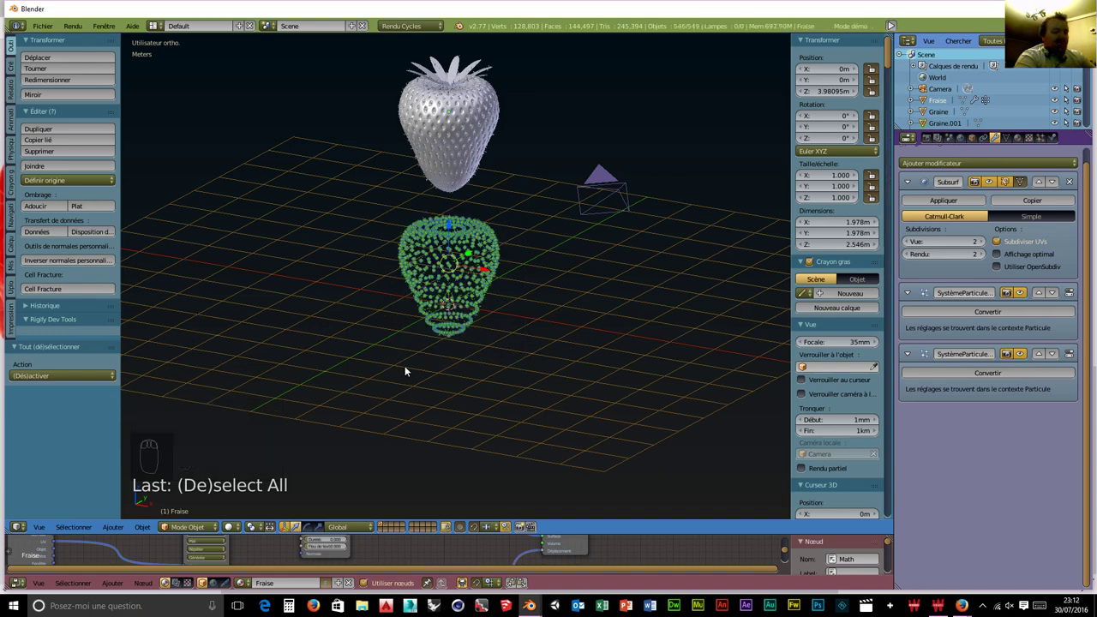
key(x)
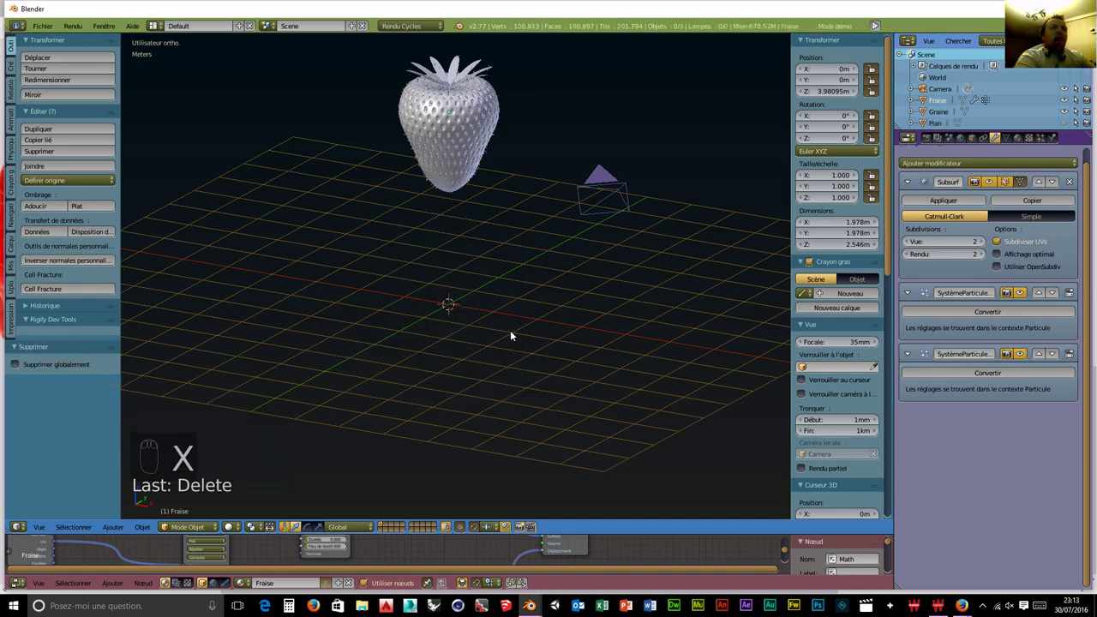
middle_click(499, 319)
drag(465, 100, 596, 305)
drag(570, 277, 597, 304)
Reveal hidden objects, go to front view and tilt the strawberry about 66° on its Y axis.
key(alt+h)
drag(539, 279, 531, 231)
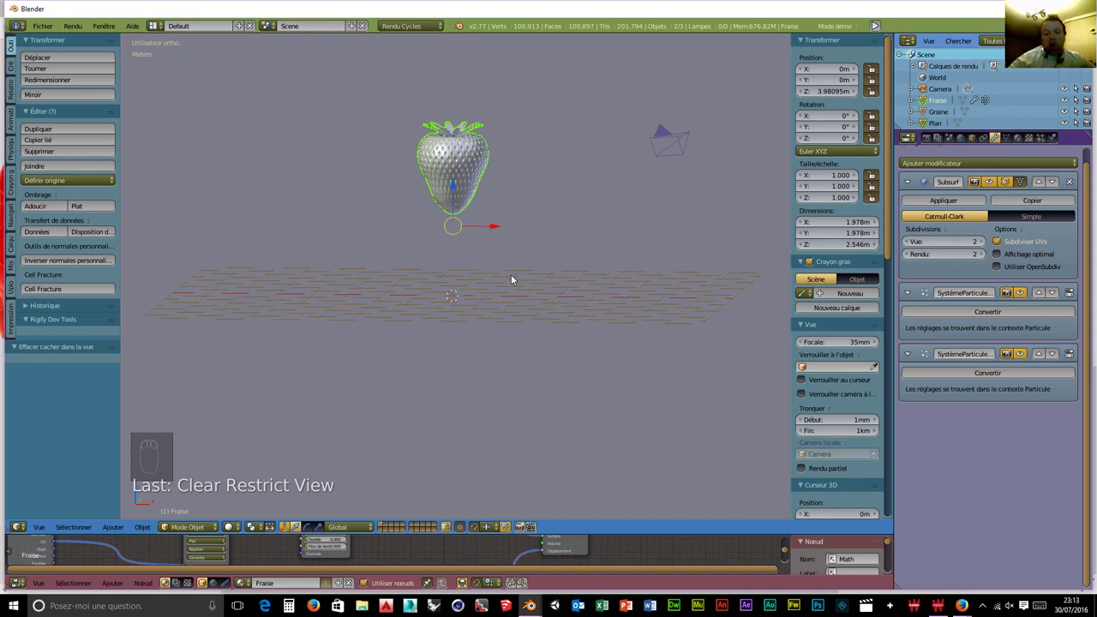
key(KP_5)
key(KP_1)
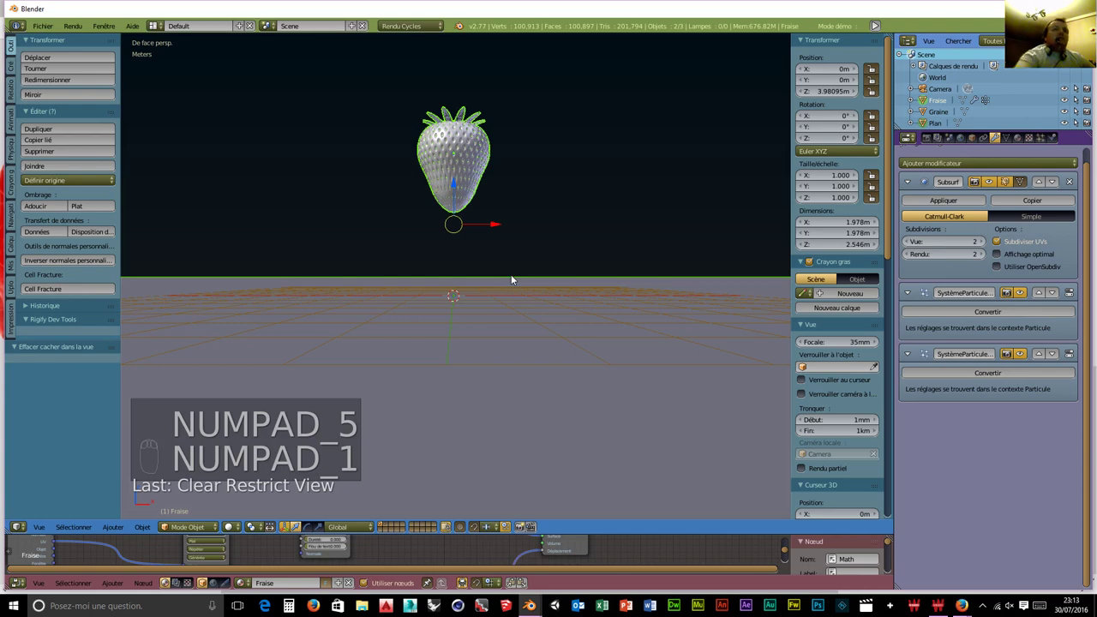
drag(494, 530, 463, 200)
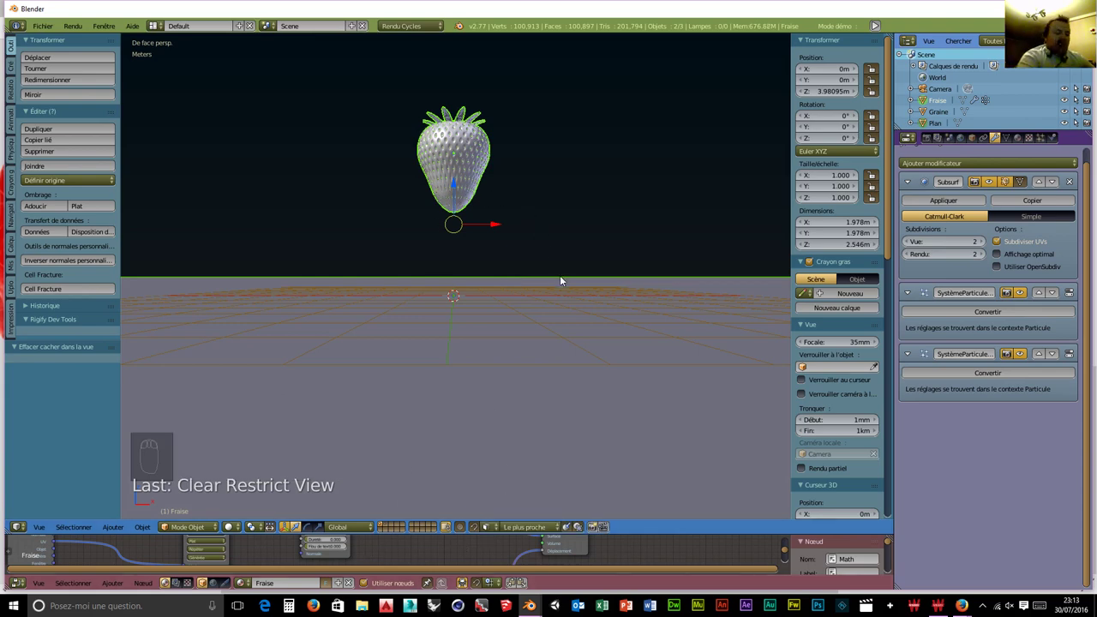
key(r)
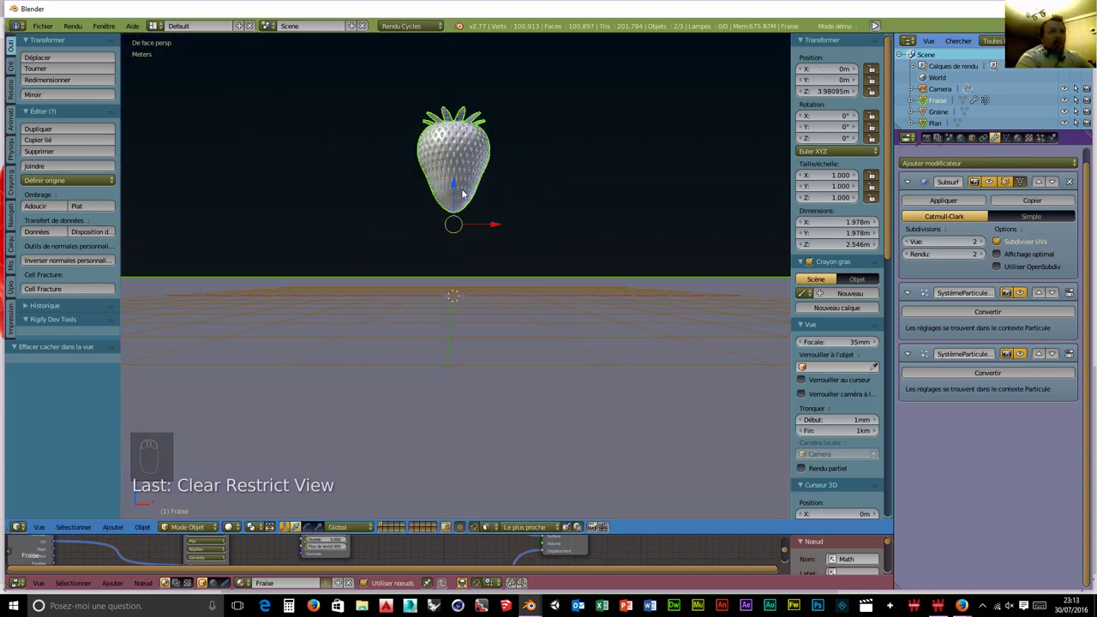
drag(462, 174, 604, 347)
key(r)
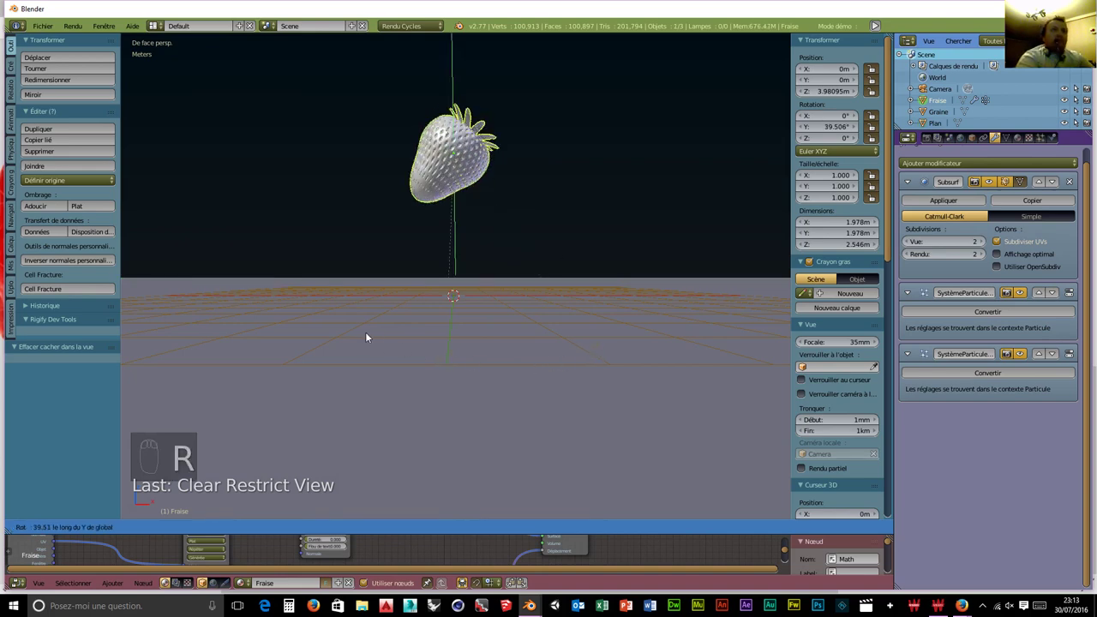
drag(497, 291, 464, 219)
drag(463, 219, 469, 266)
Lower the strawberry to roughly 1.12 m above the ground.
drag(559, 321, 550, 298)
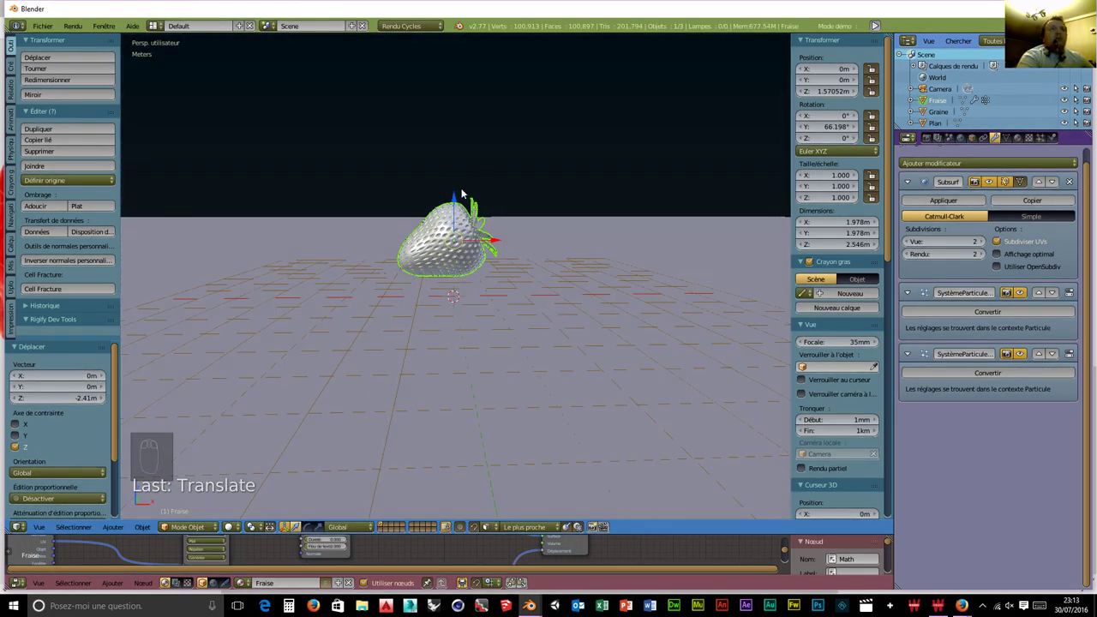
drag(478, 207, 510, 240)
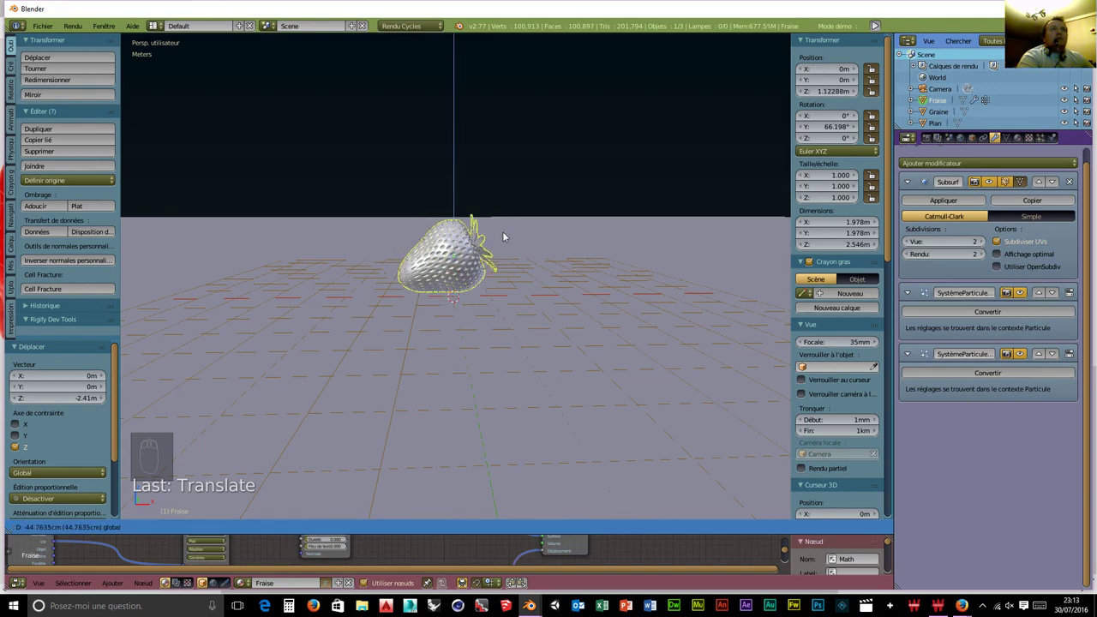
Drop the strawberry to about 98 cm in front ortho view and check it through the camera.
key(KP_5)
key(KP_1)
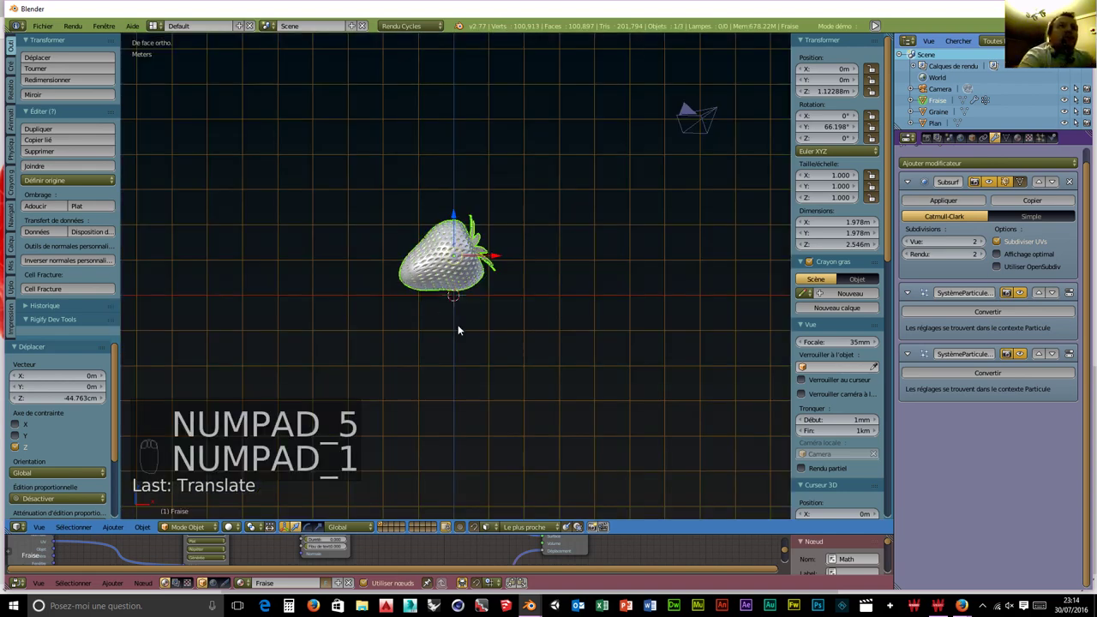
drag(533, 297, 454, 204)
drag(503, 342, 453, 189)
drag(453, 190, 449, 199)
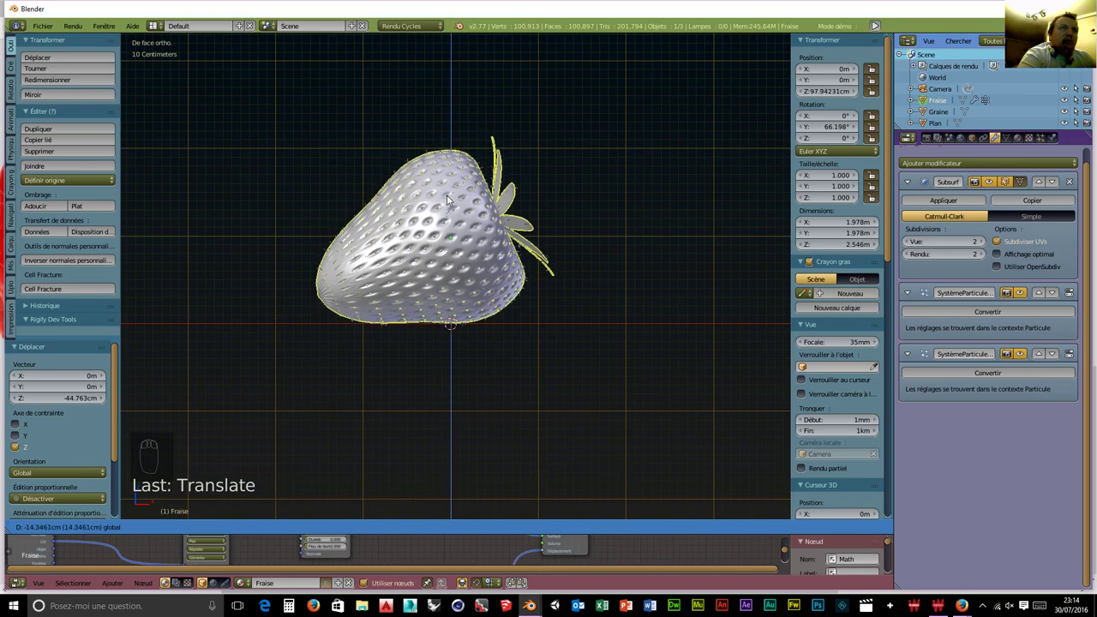
drag(501, 341, 342, 418)
key(KP_0)
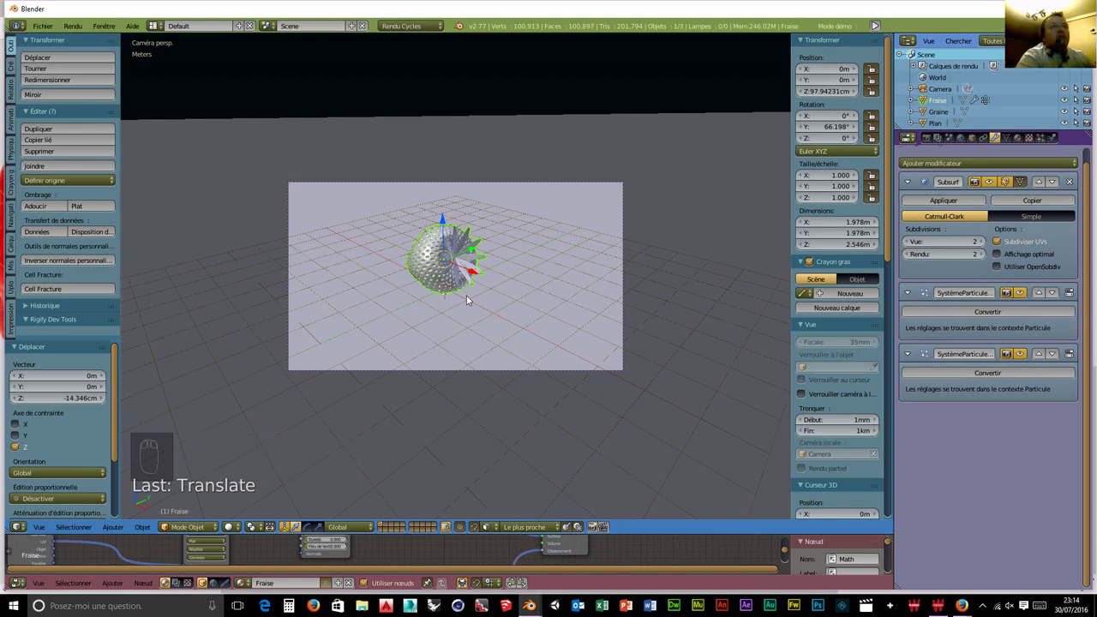
Duplicate the strawberry, shrink the copy, stretch it slightly along X and rotate it 135° around Z.
key(shift+d)
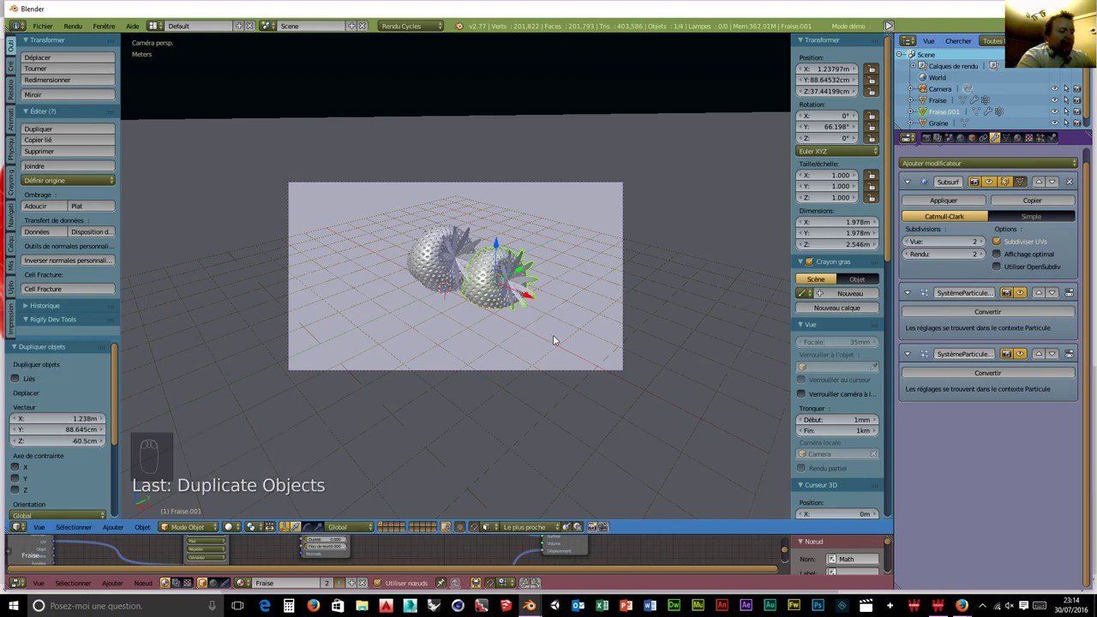
key(s)
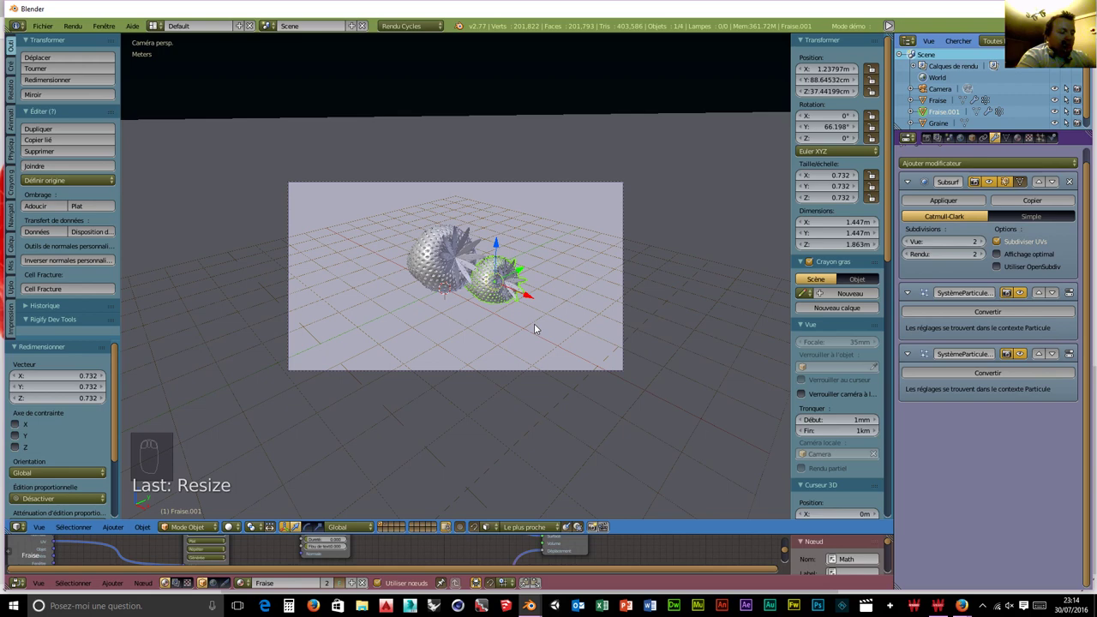
key(s)
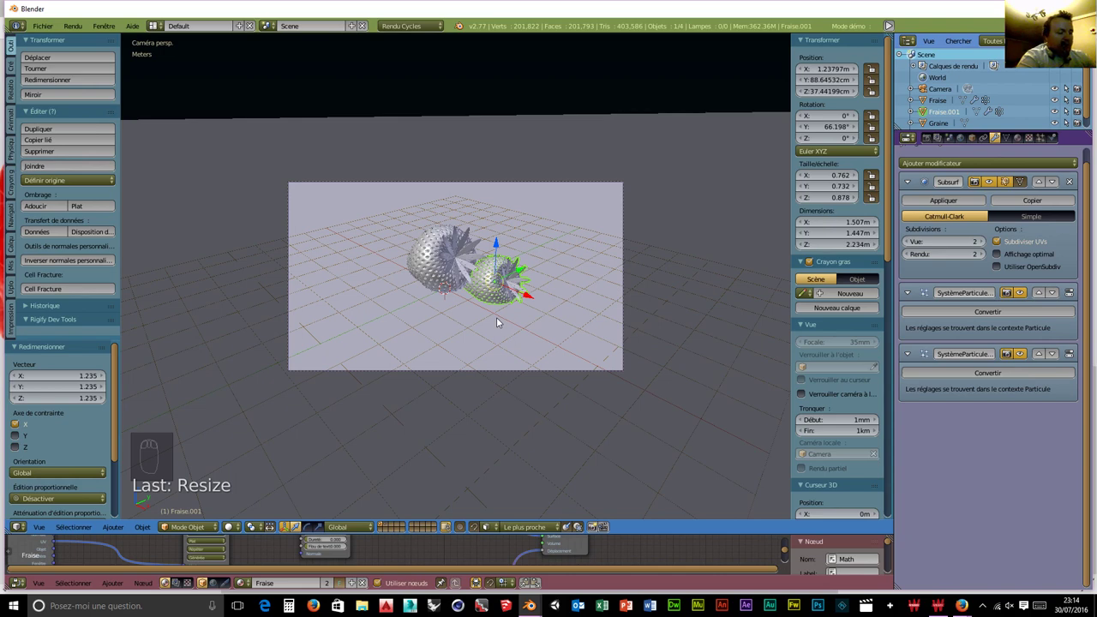
key(r)
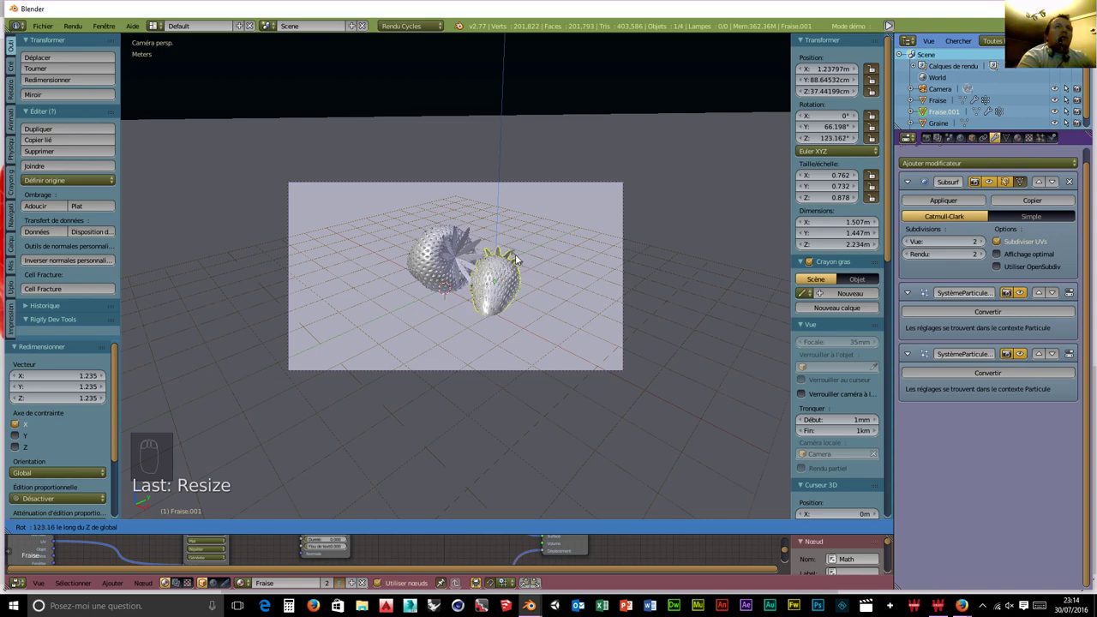
drag(519, 288, 518, 288)
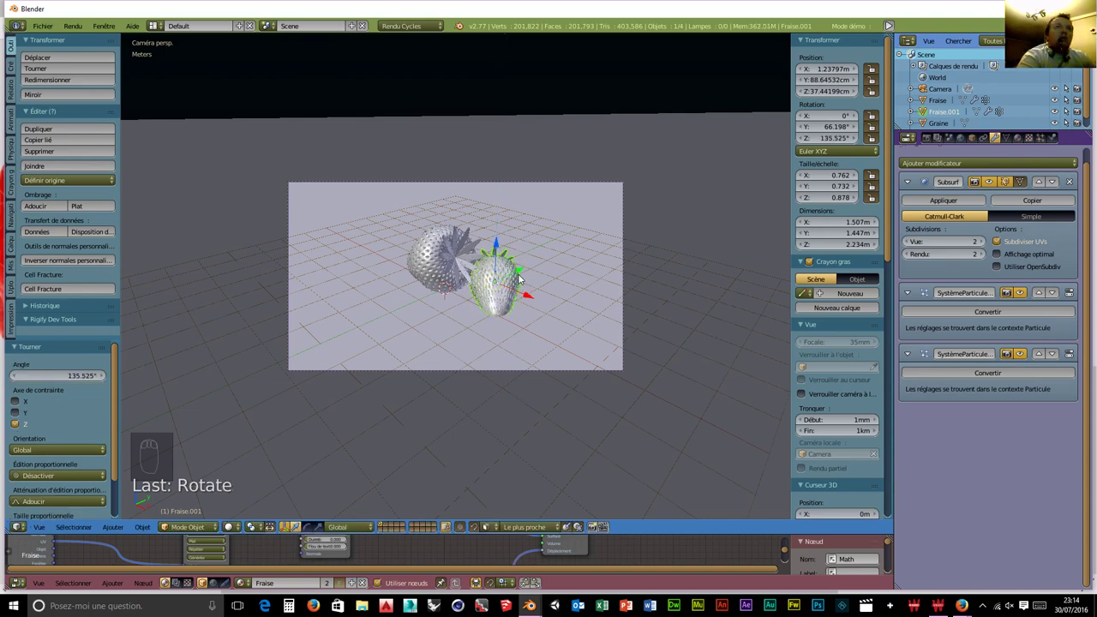
Move the copy beside the first strawberry and lower it to about 80 cm height.
drag(492, 292, 428, 331)
drag(430, 326, 372, 299)
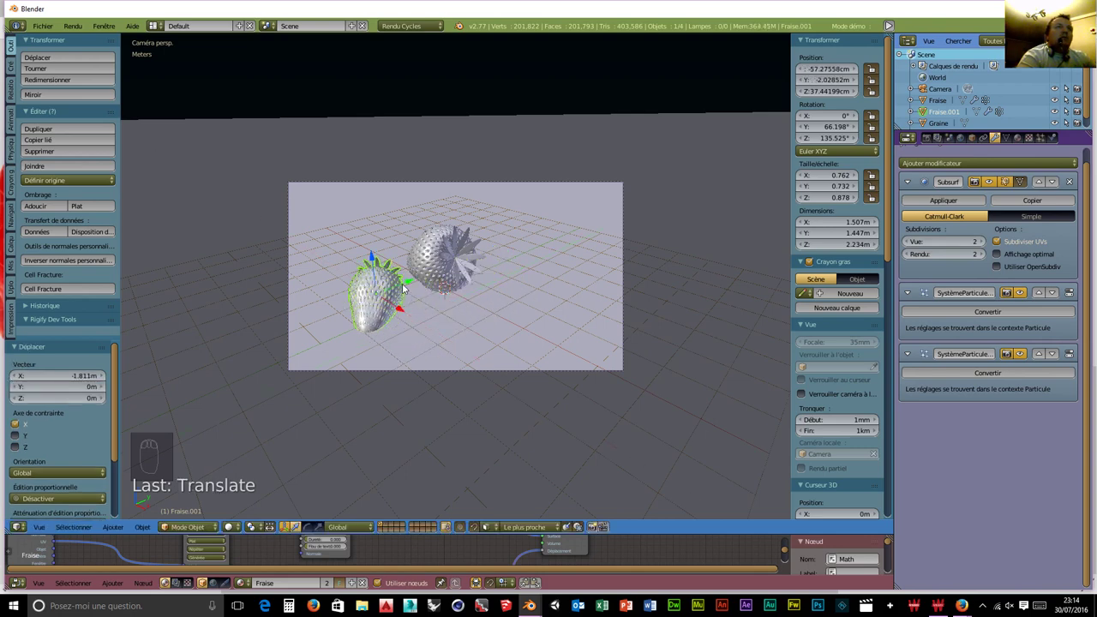
drag(412, 286, 424, 282)
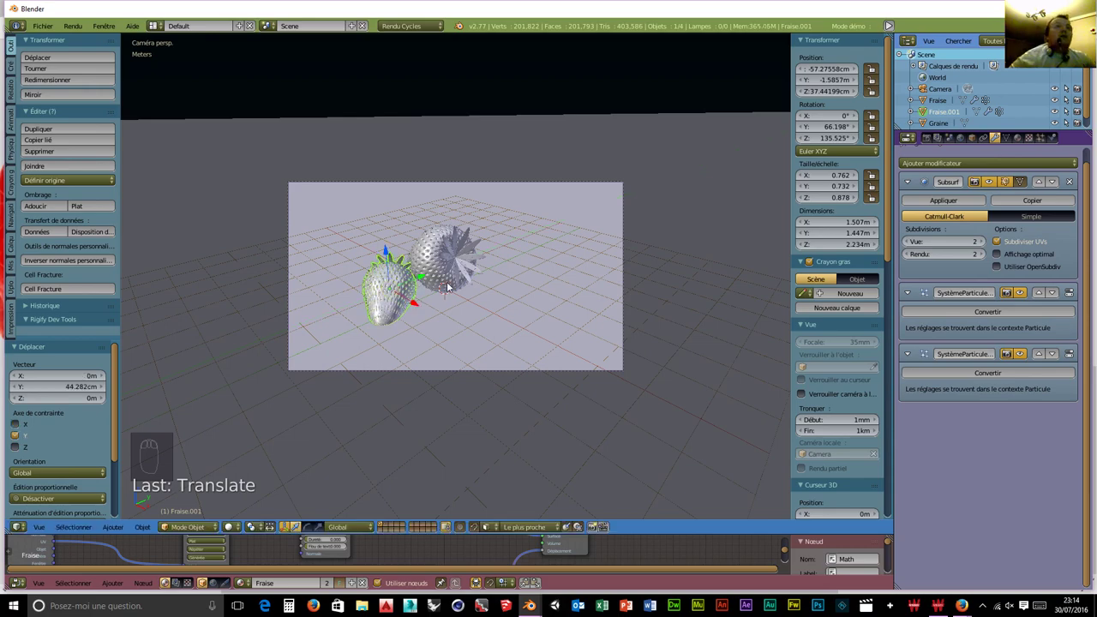
key(KP_1)
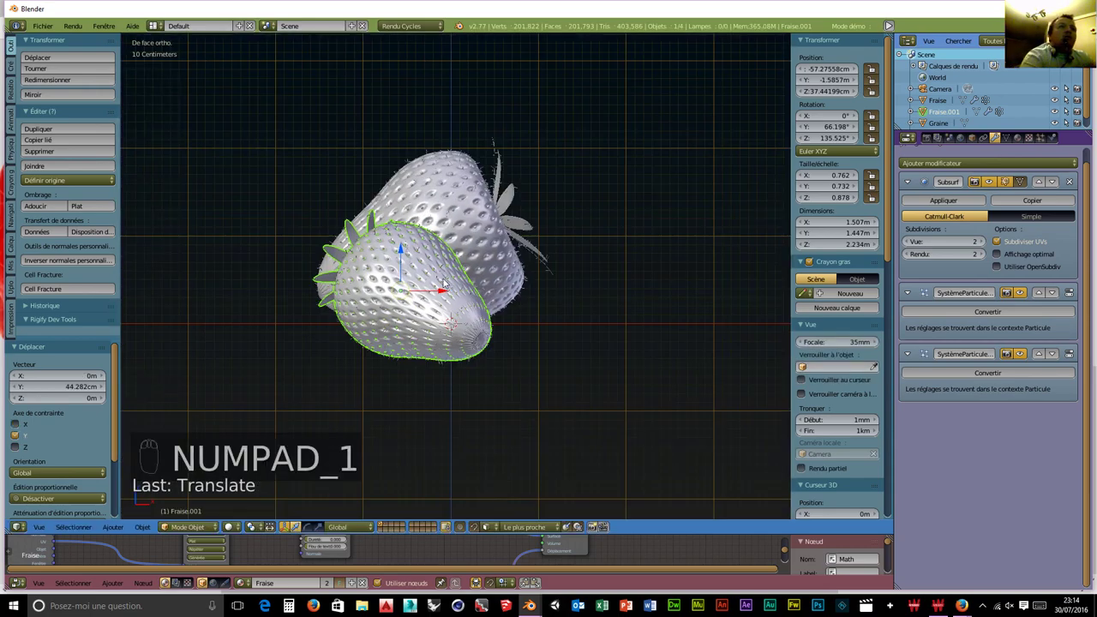
drag(404, 242, 406, 218)
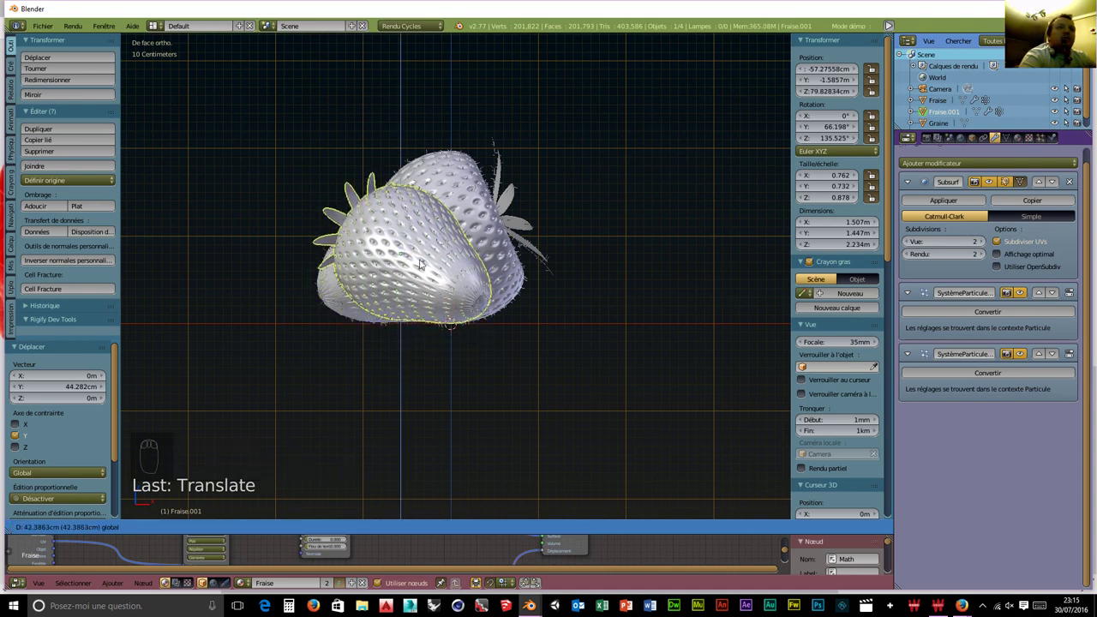
drag(532, 315, 548, 423)
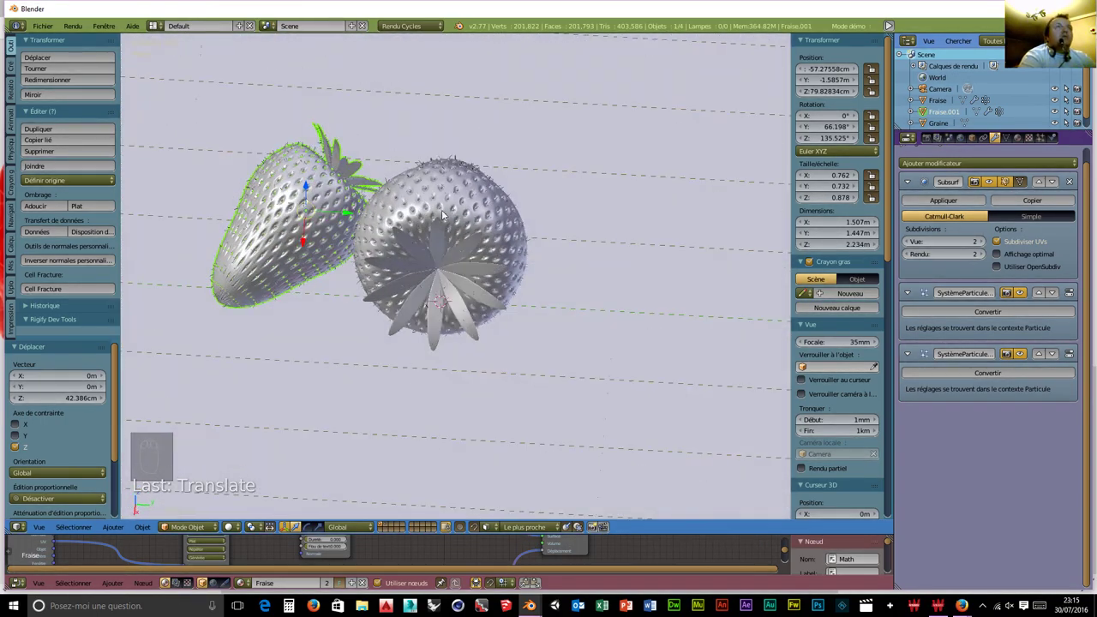
drag(446, 202, 446, 203)
Duplicate the original strawberry again and place the copy at about X 1.19 m, 98 cm high.
key(shift+d)
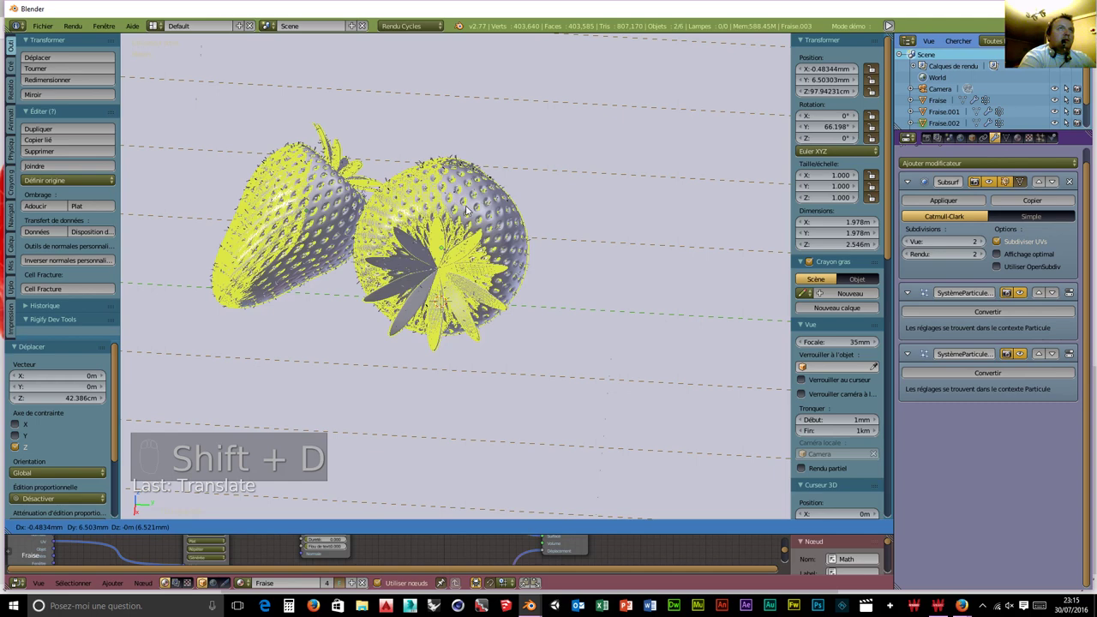
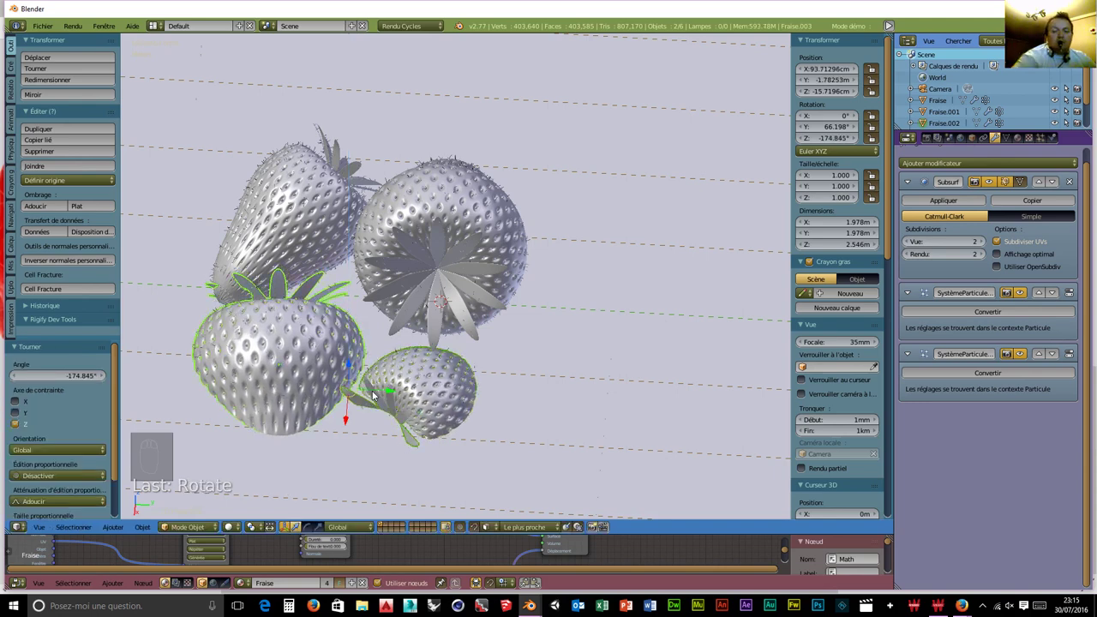
key(KP_1)
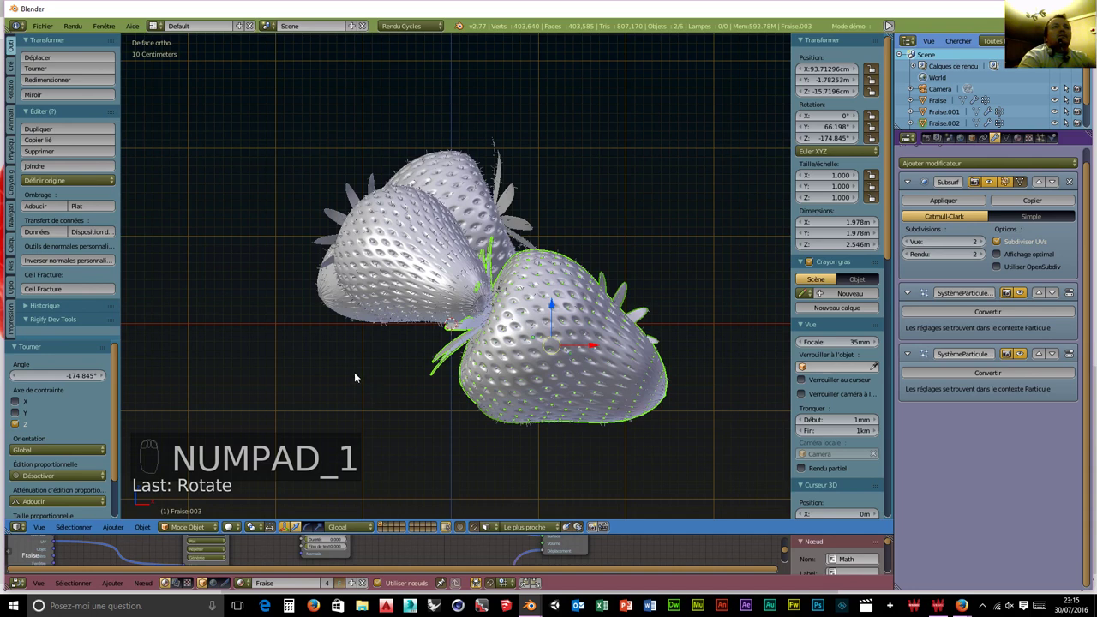
drag(553, 297, 548, 241)
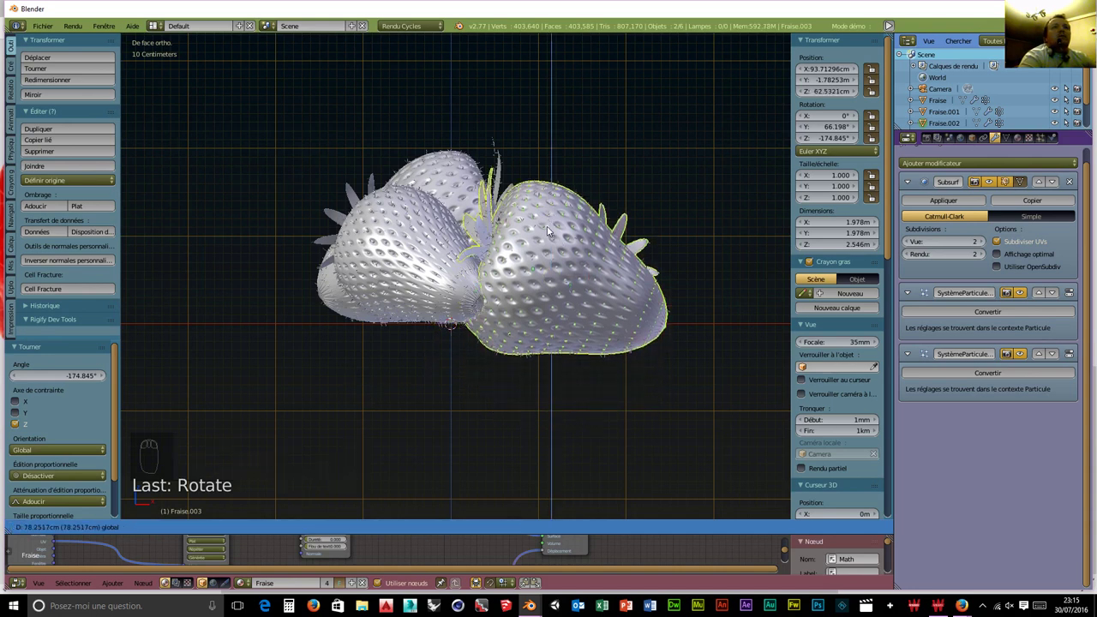
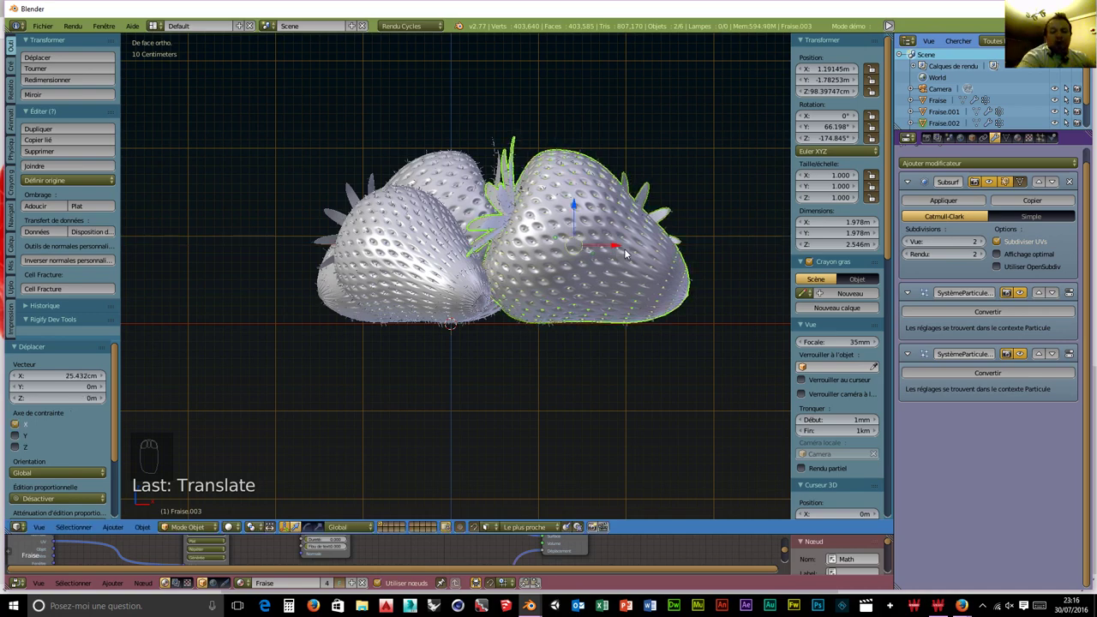
key(KP_0)
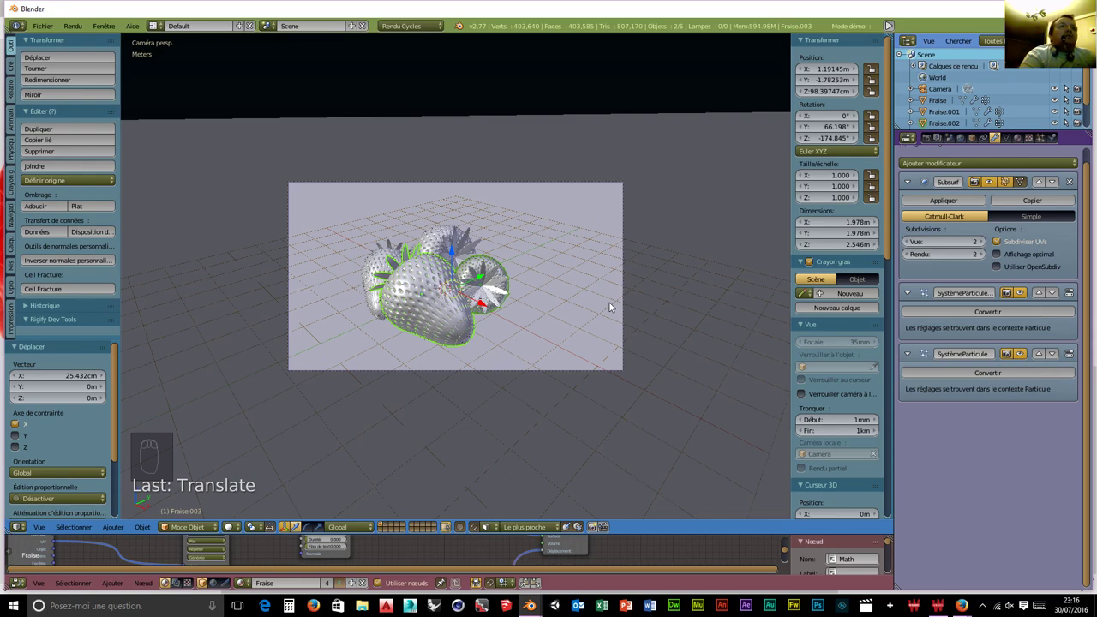
Start the live Cycles rendered preview of the strawberry scene.
key(shift+z)
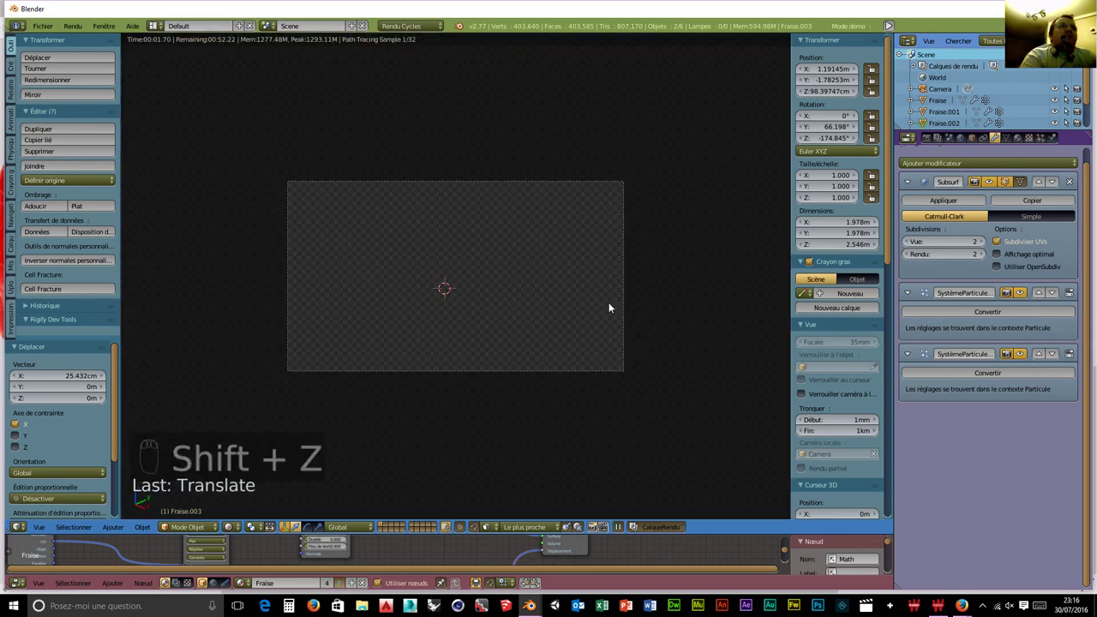
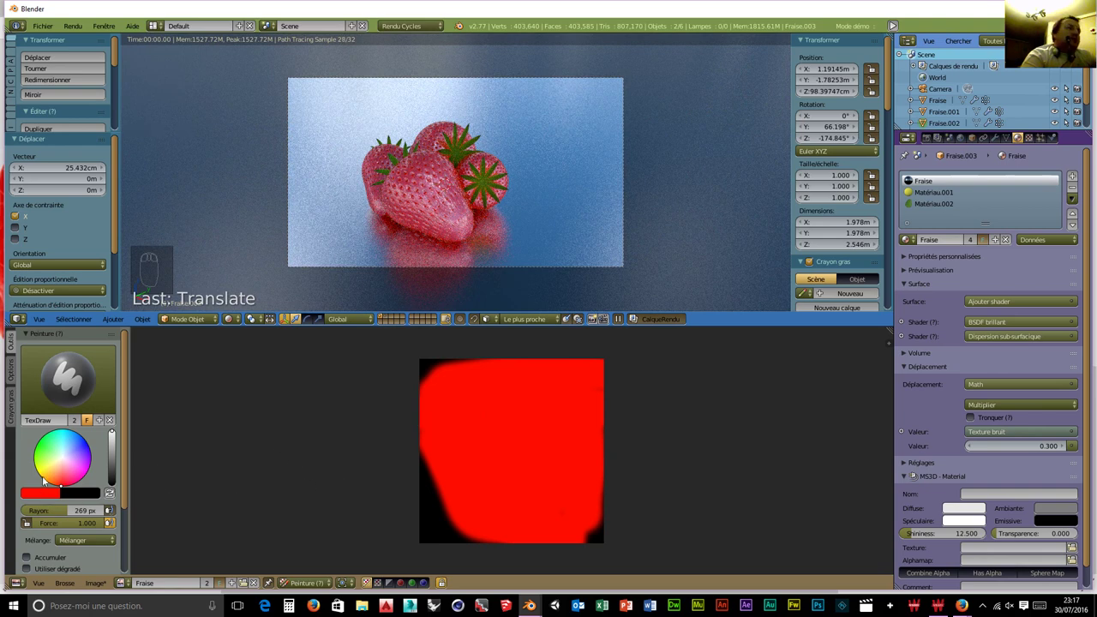
Pick a darker red and paint dark streaks across the lower part of the strawberry texture.
drag(62, 476, 80, 525)
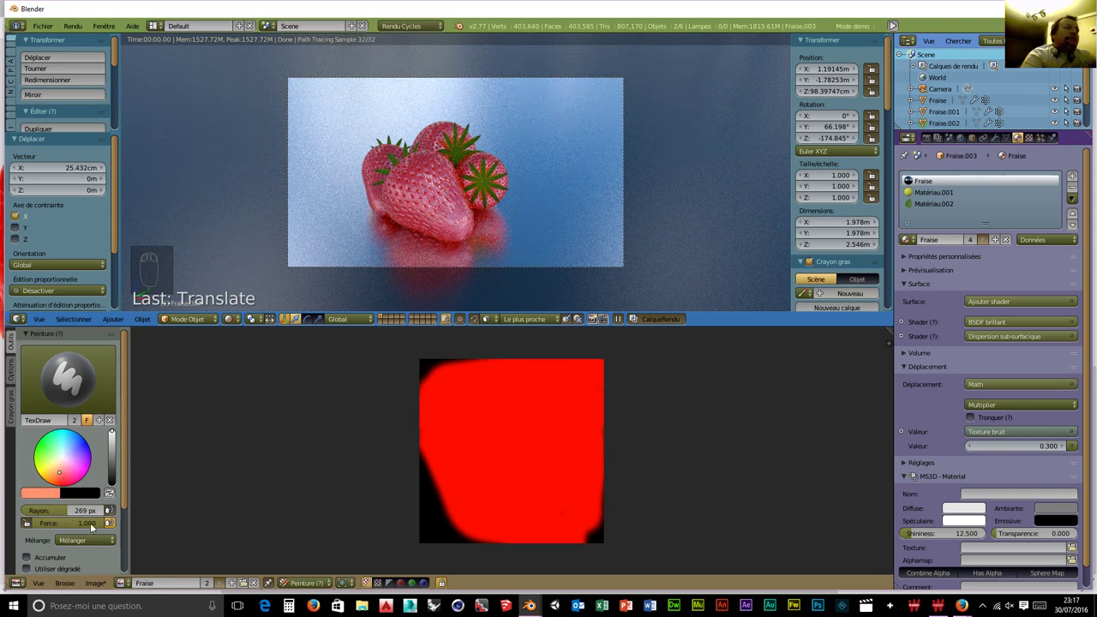
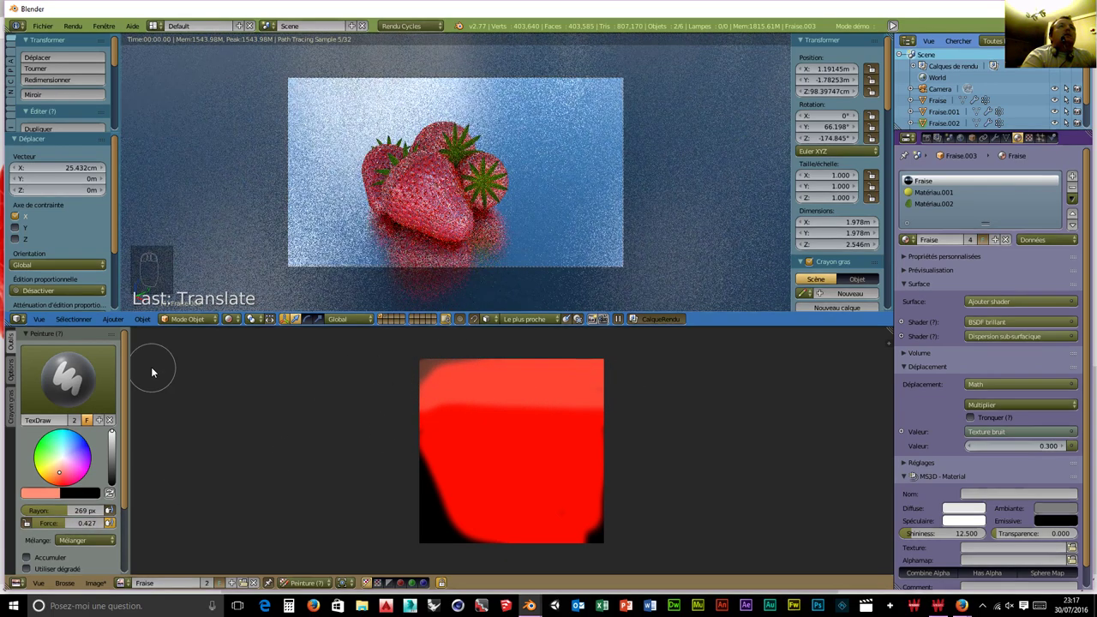
drag(506, 381, 656, 407)
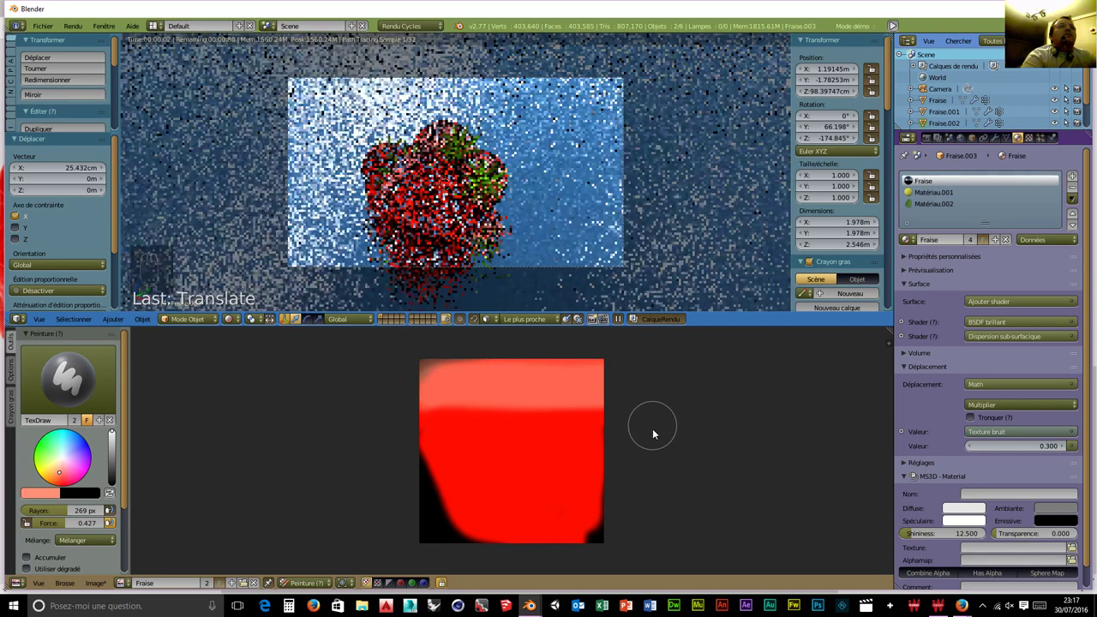
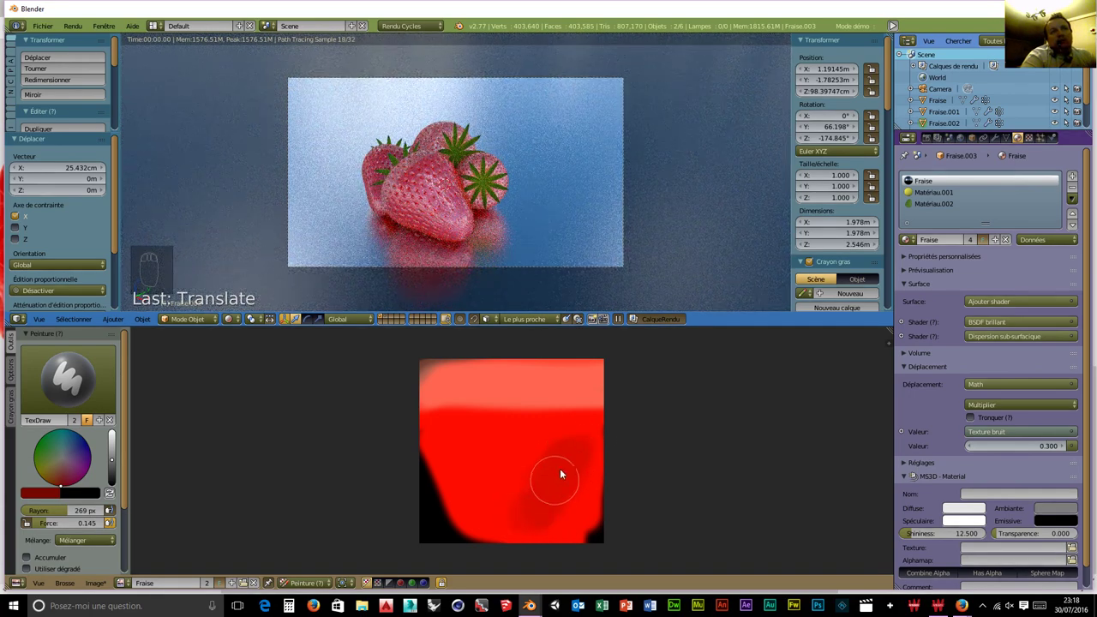
drag(558, 481, 543, 527)
drag(508, 511, 491, 495)
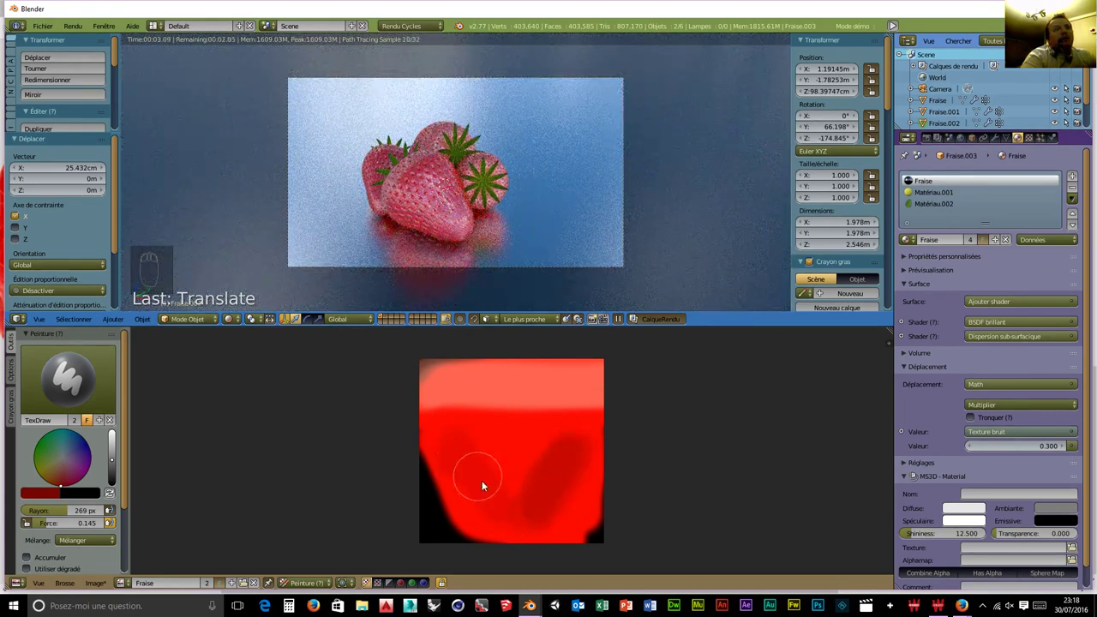
drag(470, 472, 523, 523)
drag(498, 494, 498, 510)
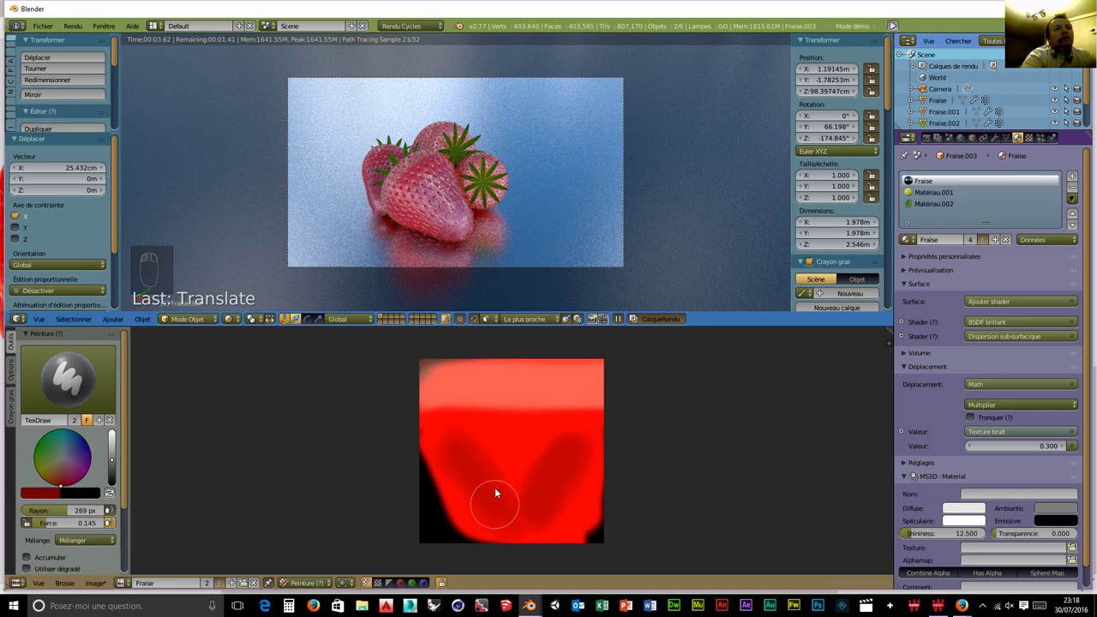
drag(491, 496, 497, 503)
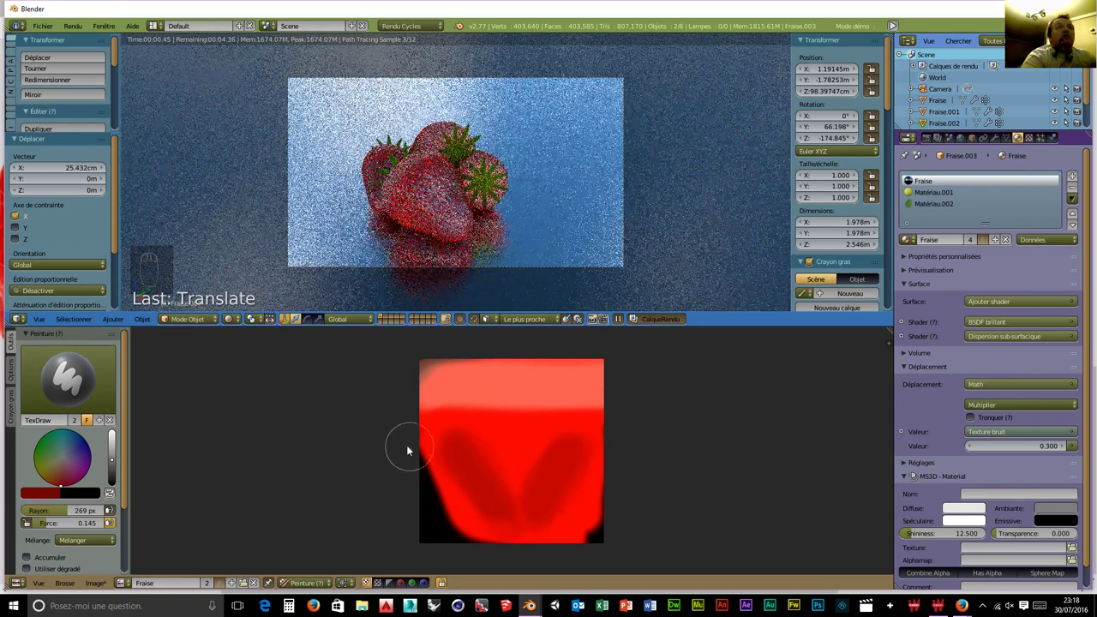
Smear and soften the dark streaks into flowing shapes blending into the pale top band.
click(76, 387)
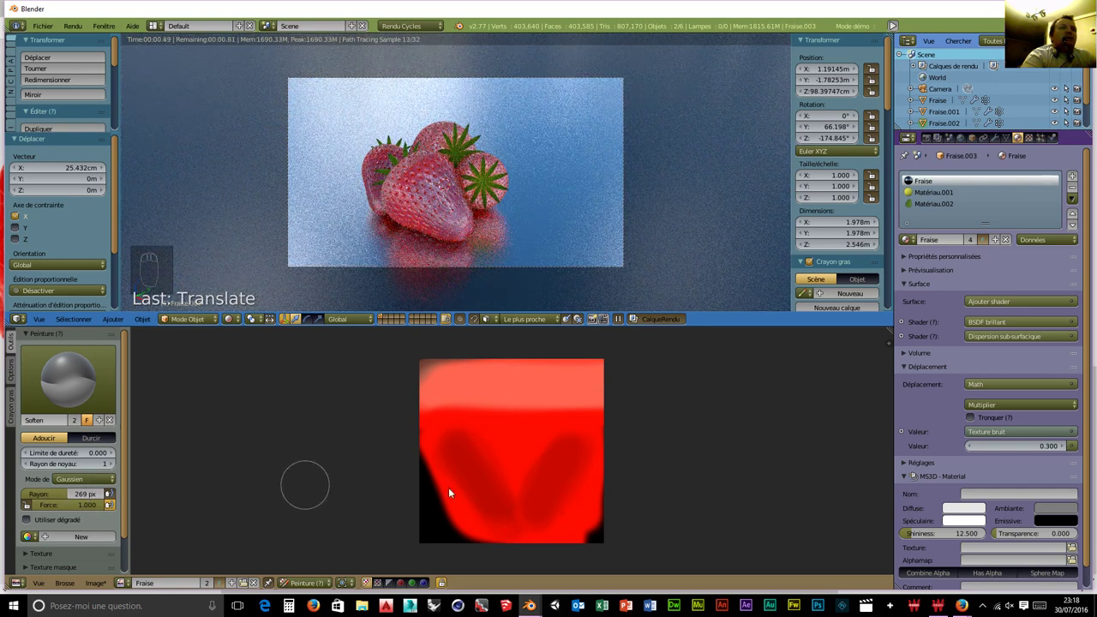
drag(75, 387, 573, 433)
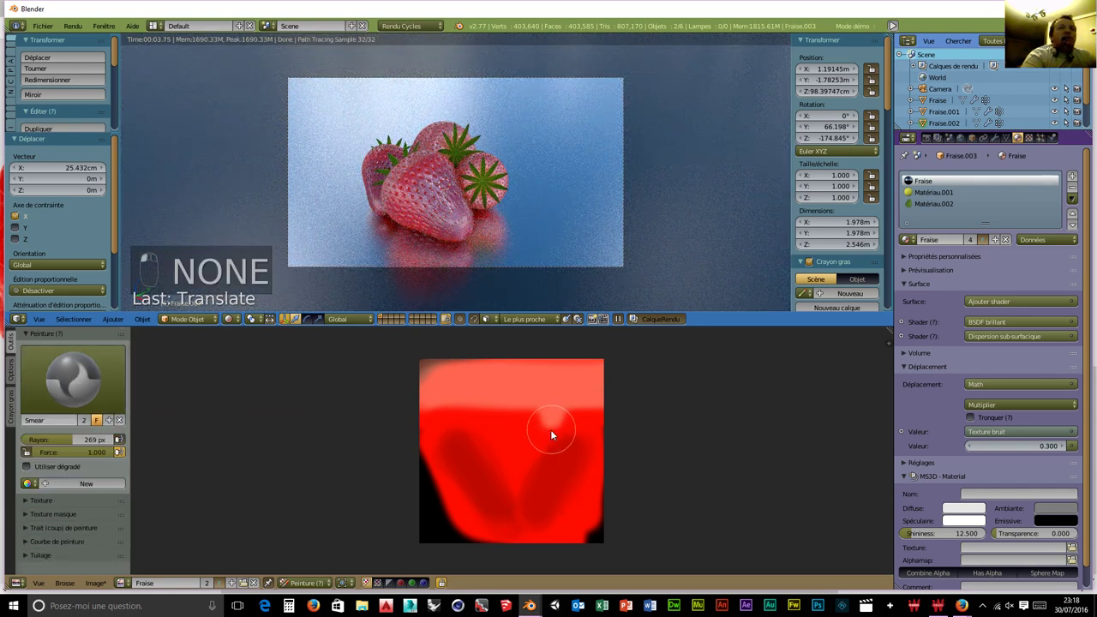
drag(550, 461, 496, 479)
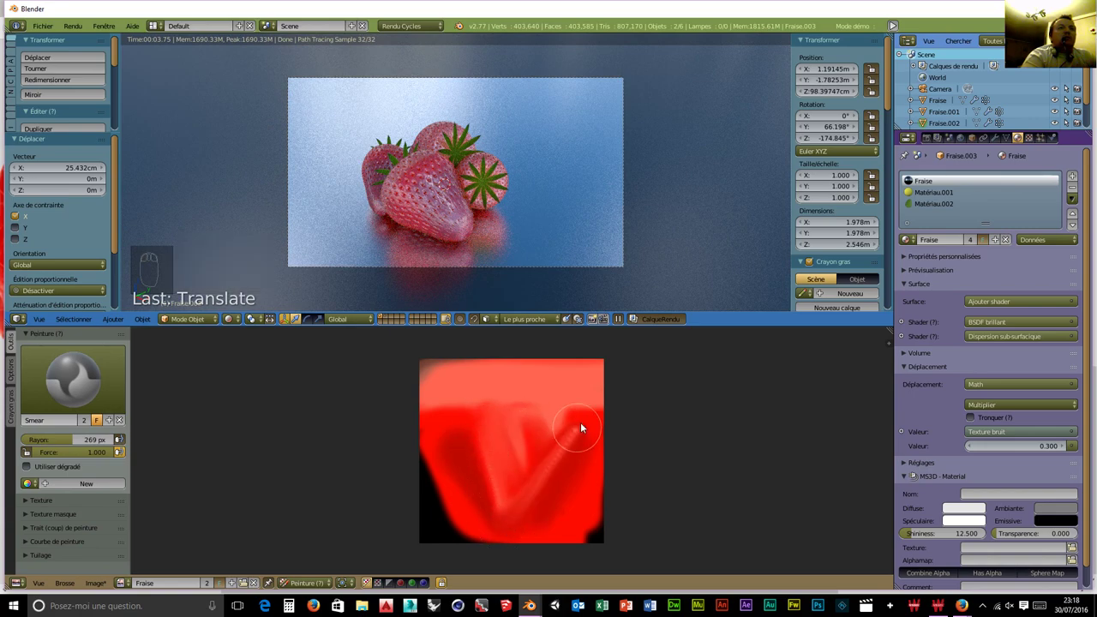
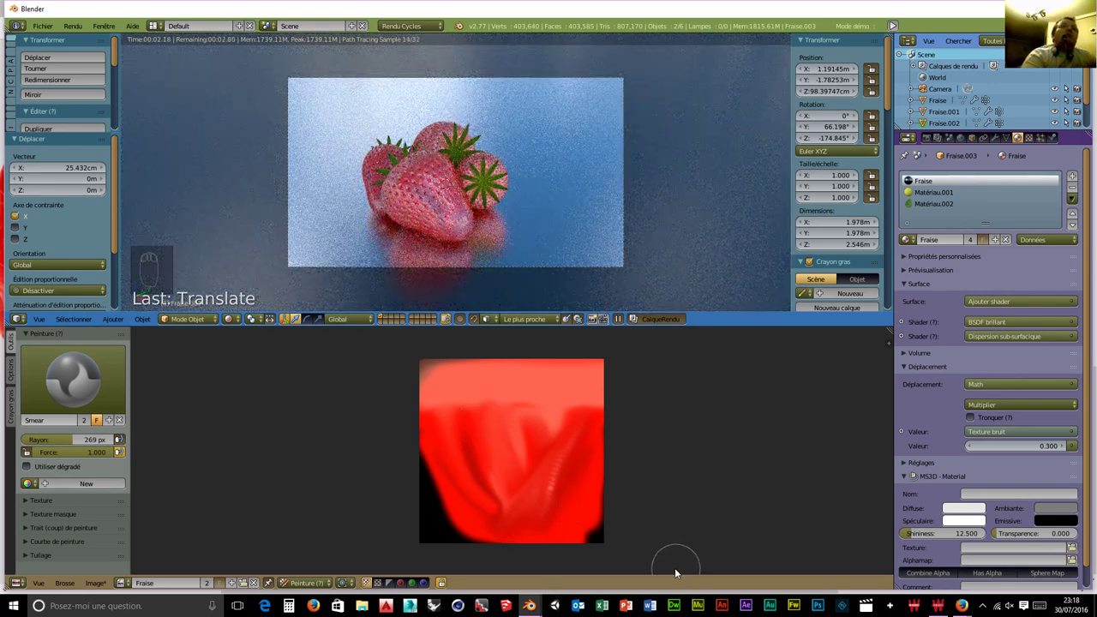
drag(487, 474, 476, 439)
drag(465, 447, 575, 562)
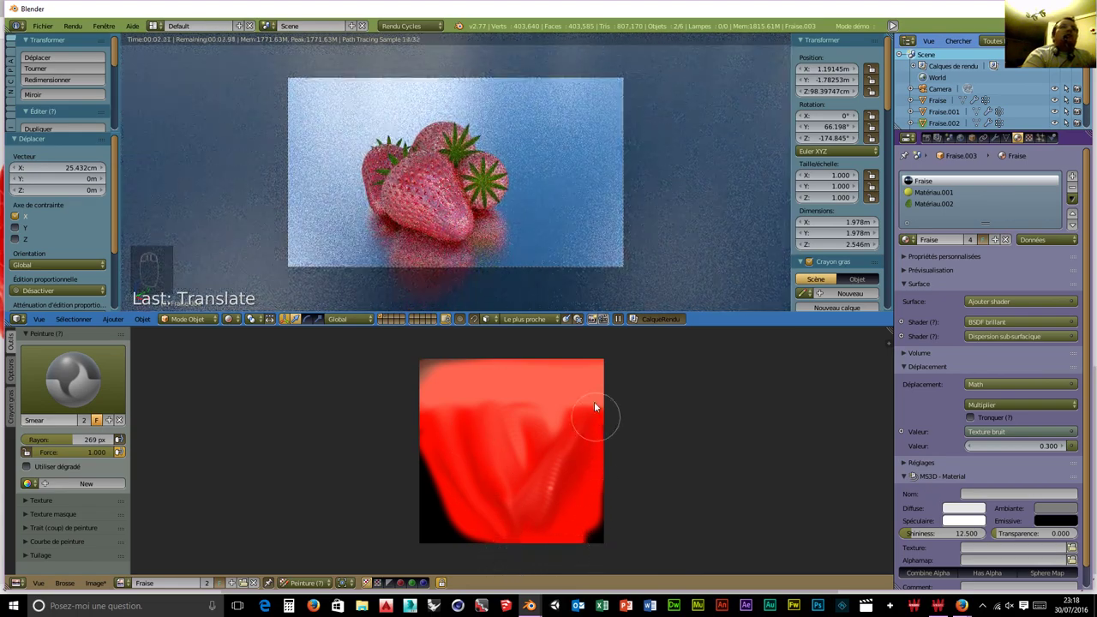
drag(564, 433, 411, 196)
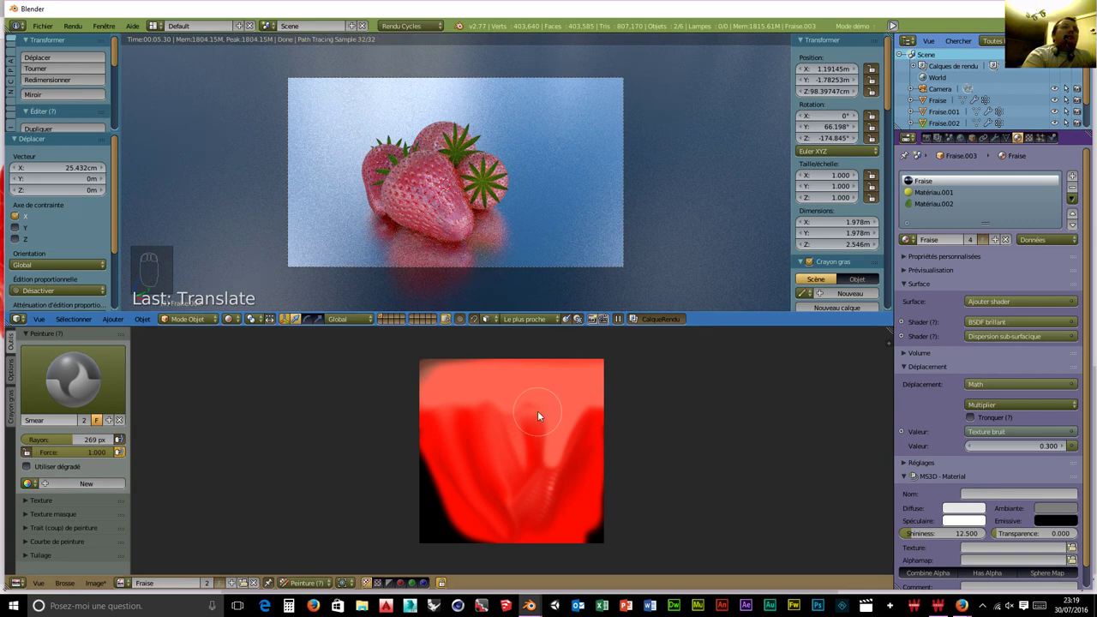
drag(23, 587, 104, 593)
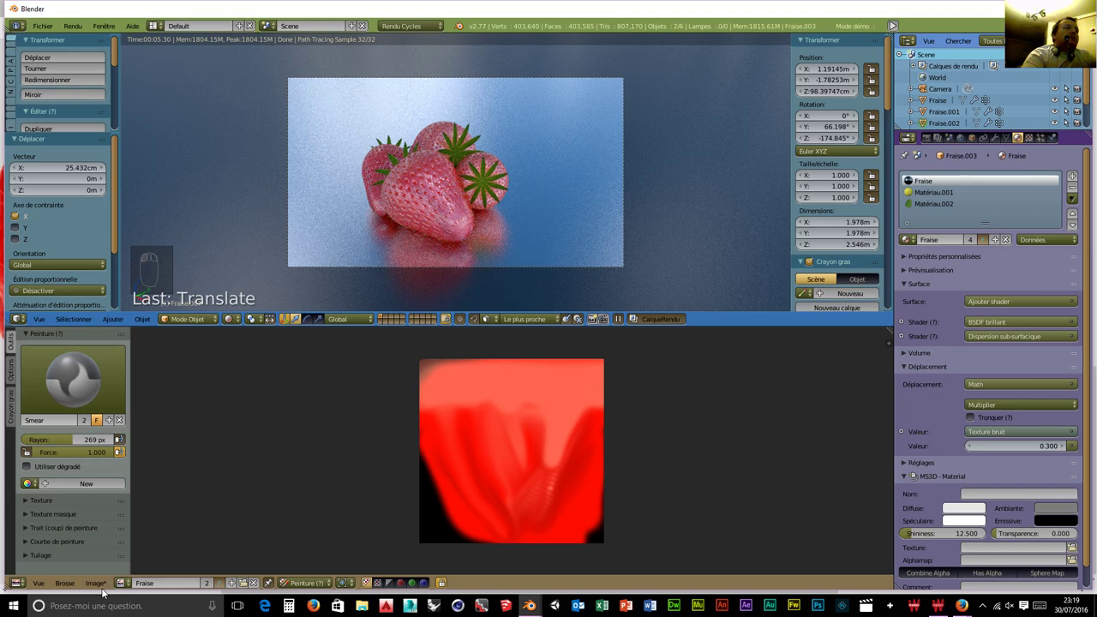
drag(102, 588, 127, 491)
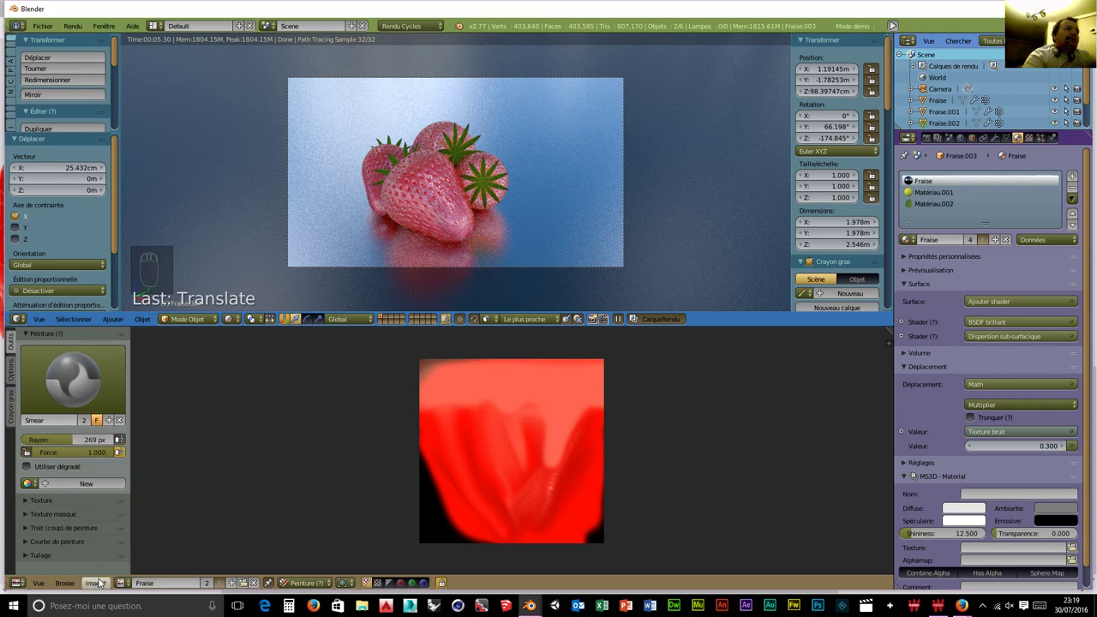
Check the strawberry material's node setup, then repaint the lower part of the texture.
drag(25, 589, 45, 447)
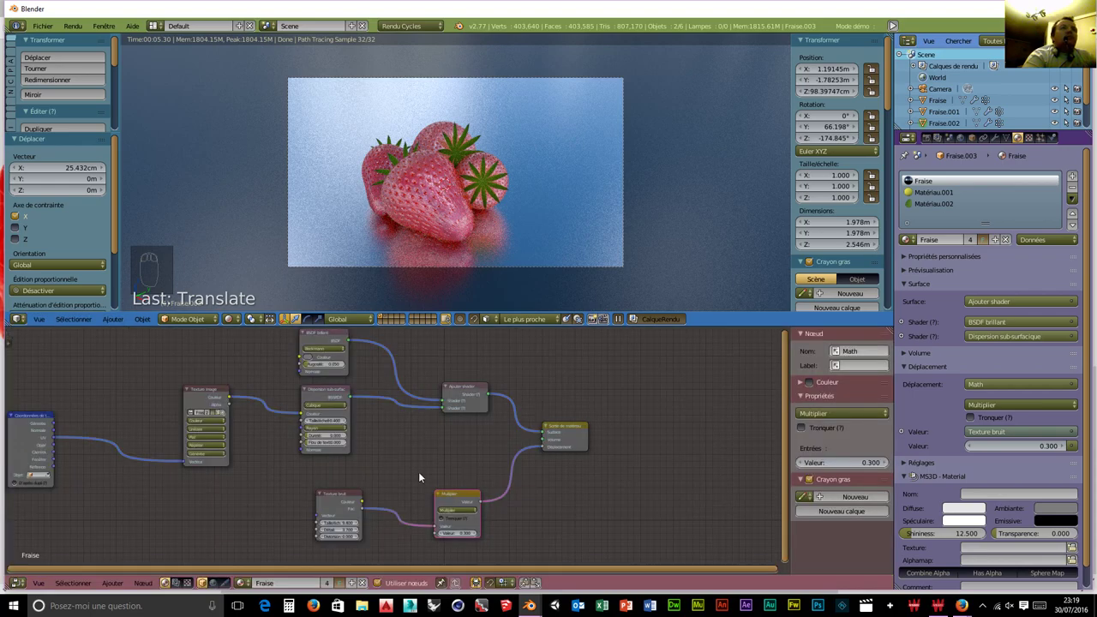
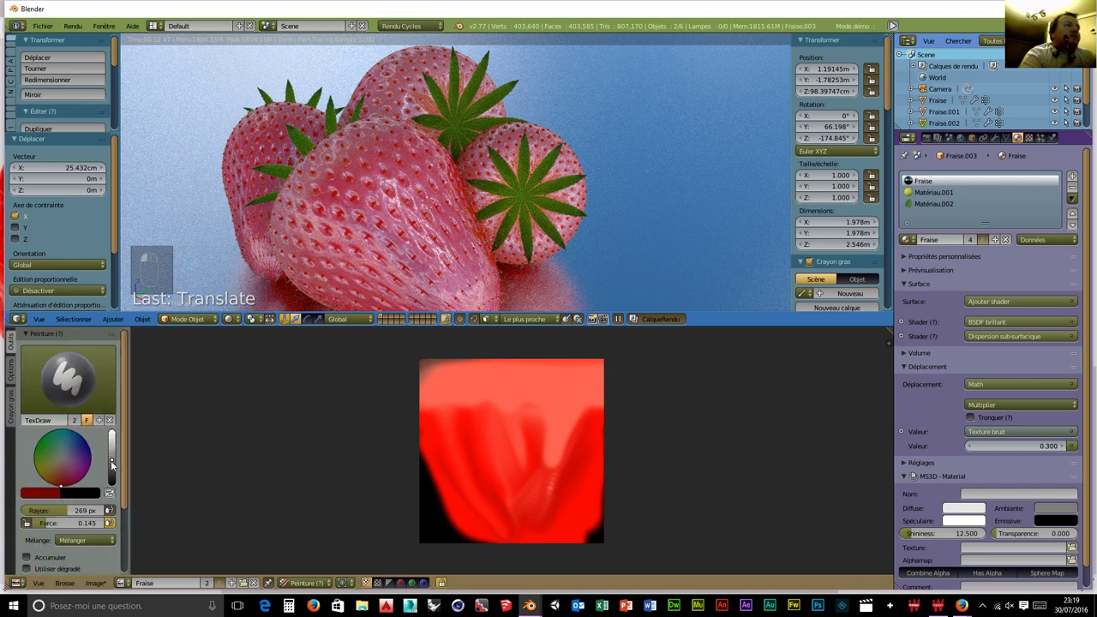
drag(245, 459, 487, 438)
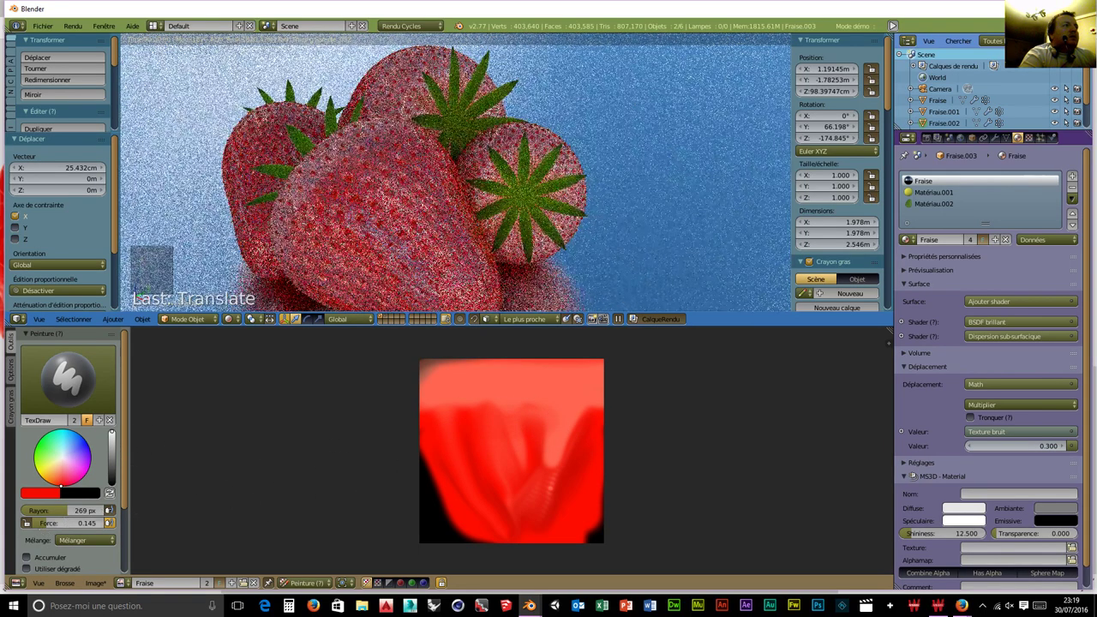